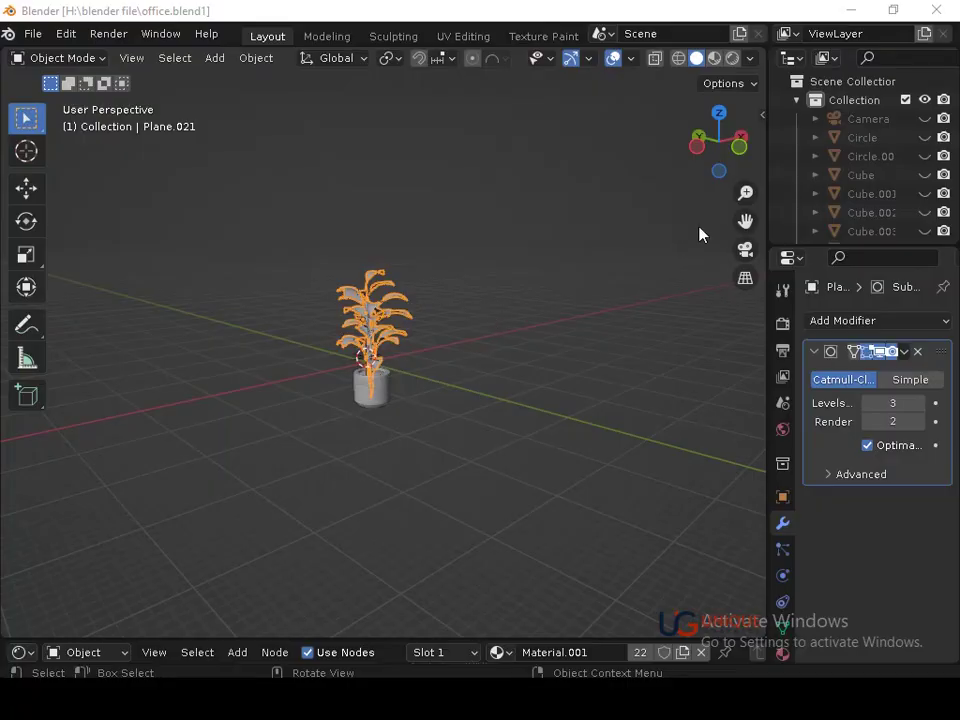
Add a square plane beneath the potted plant after undoing a first misplaced attempt.
left_click(740, 161)
right_click(368, 418)
key("shift+a")
left_click(430, 323)
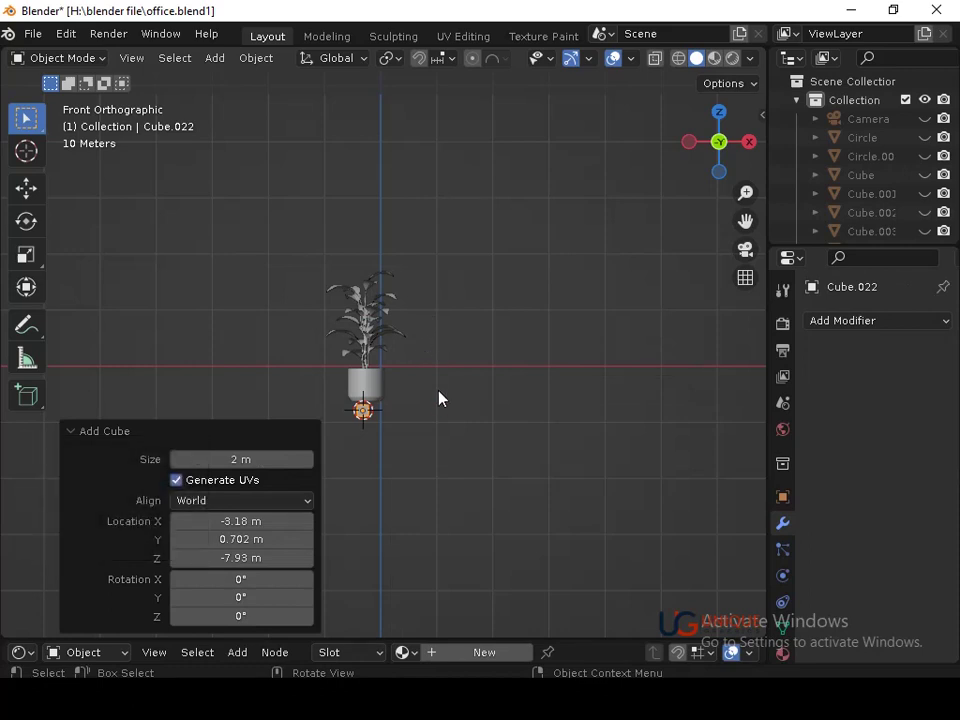
key("ctrl+z")
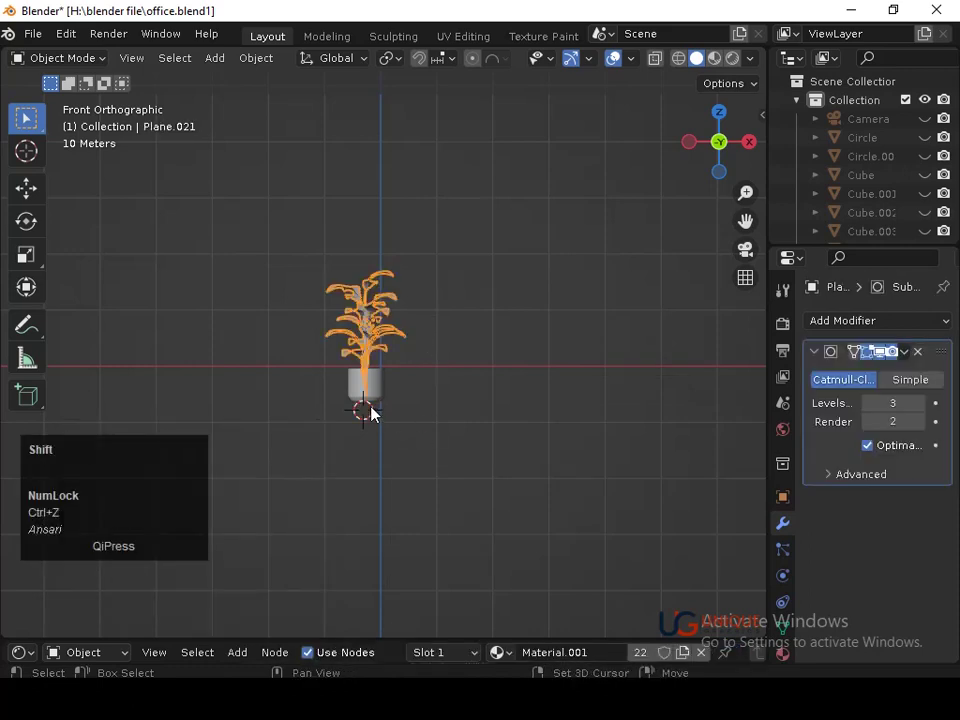
key("shift+a")
left_click(430, 305)
Scale the plane to the pot's footprint and view it straight down from above.
key("s")
left_click(83, 529)
key("s")
left_click(395, 471)
middle_click(417, 467)
left_click(384, 418)
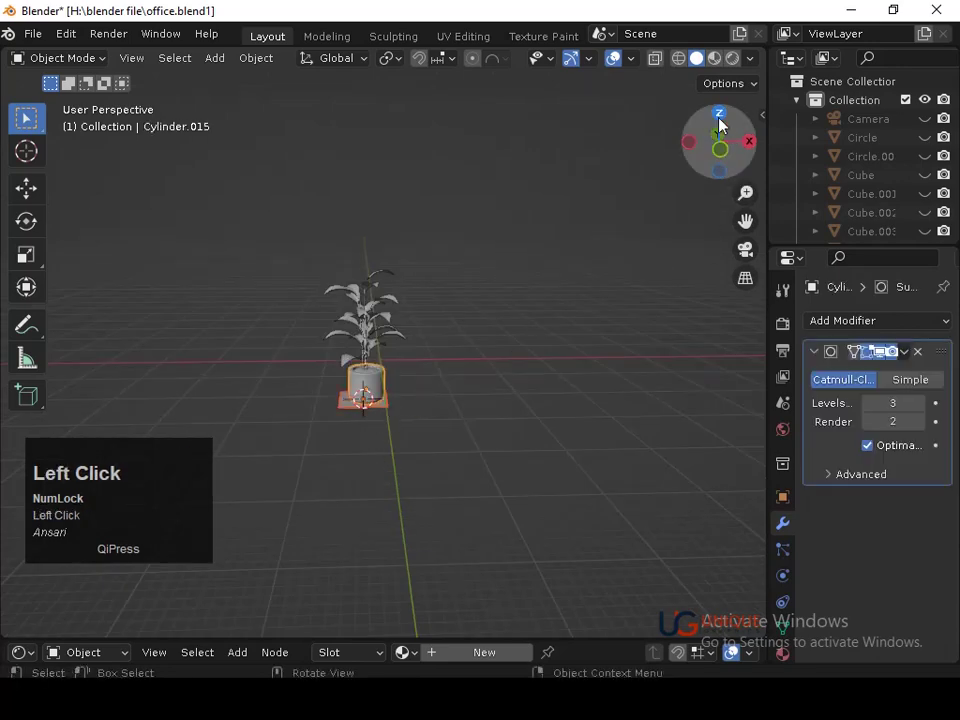
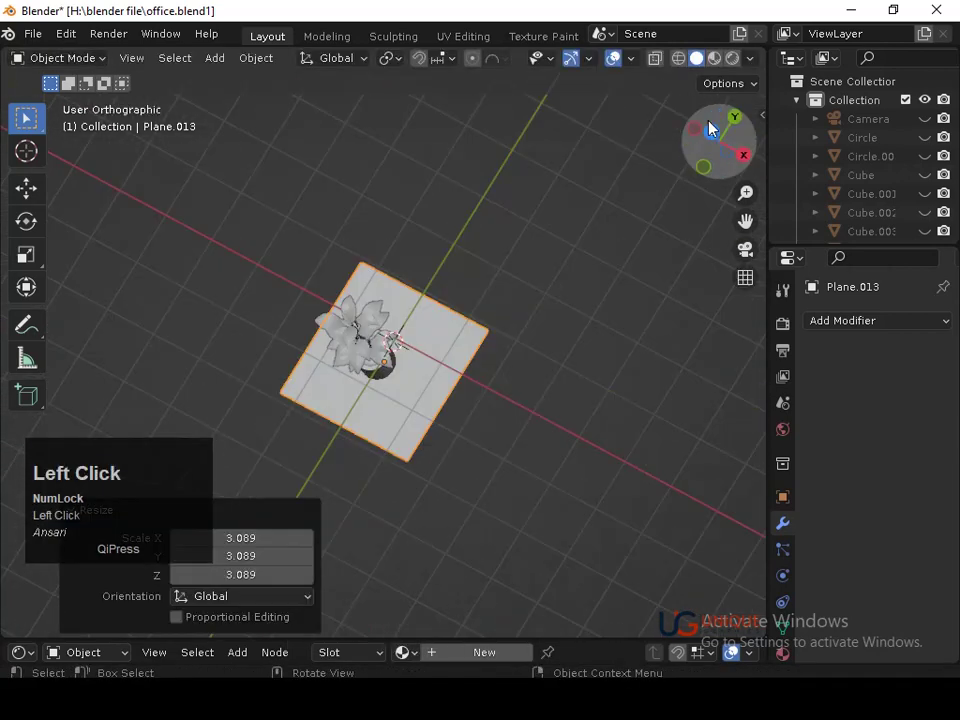
key("shift+z")
Move the plane under the pot and scale its mesh in Edit Mode to start the stand.
key("g")
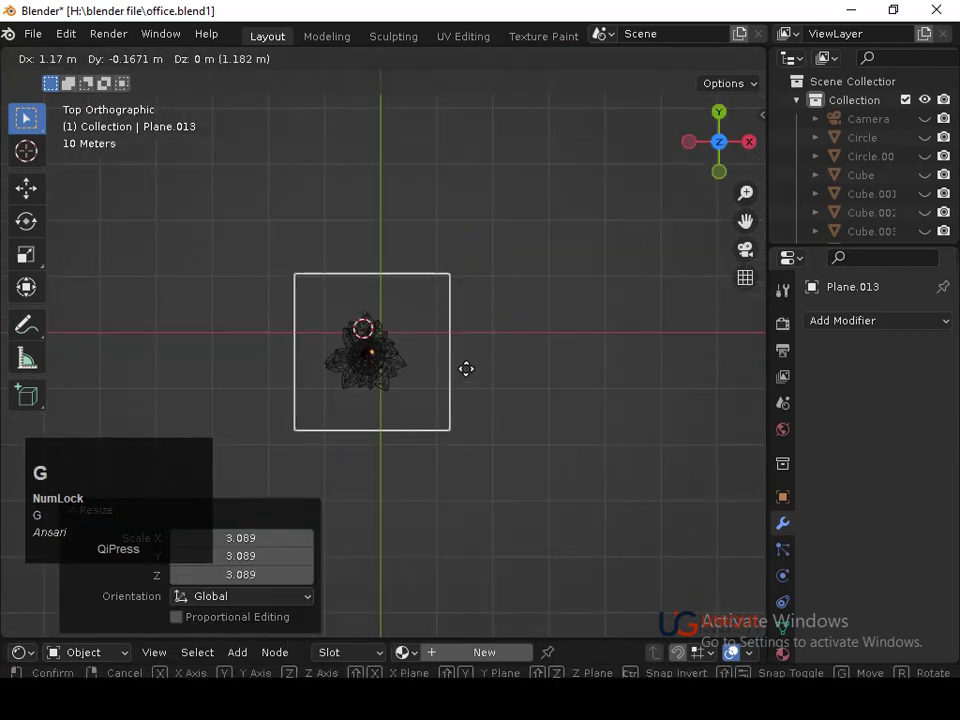
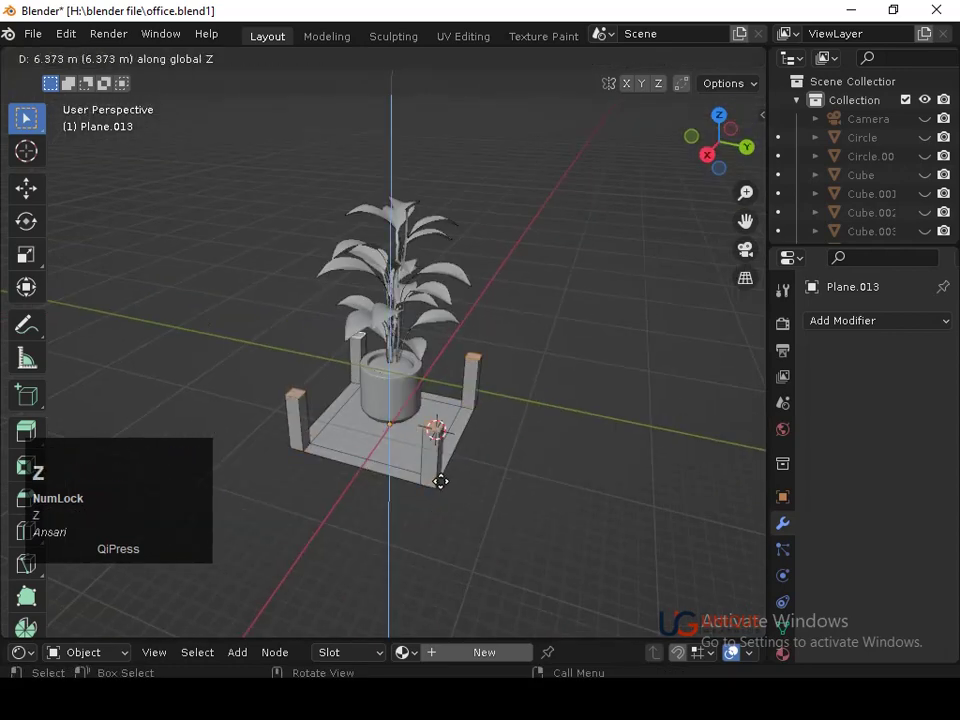
left_click(443, 453)
middle_click(451, 501)
middle_click(467, 483)
key("Tab")
key("s")
left_click(462, 458)
Raise posts around the pot and centre the stand beneath it from the bottom view.
middle_click(517, 421)
key("shift+z")
middle_click(478, 420)
left_click(728, 149)
key("shift+z")
middle_click(467, 457)
key("shift+z")
middle_click(452, 435)
key("g")
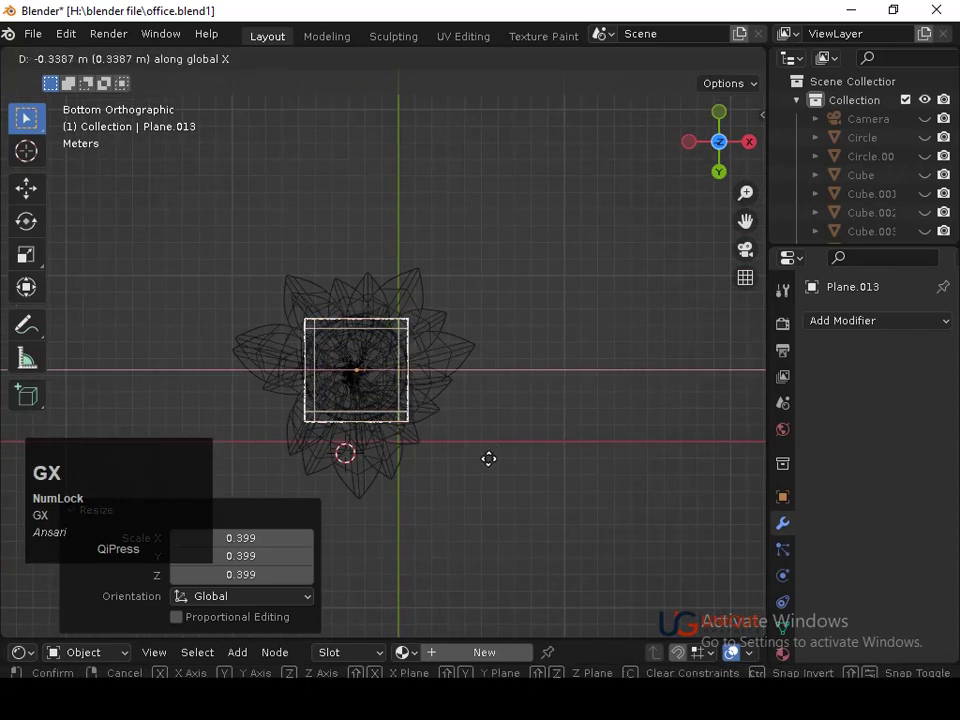
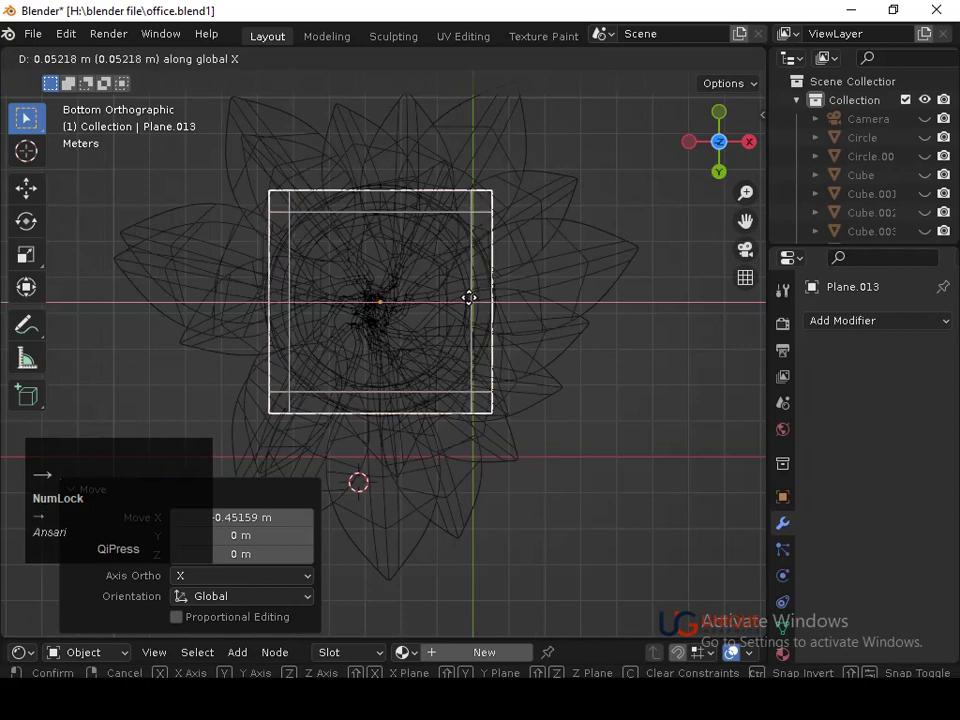
key("Return")
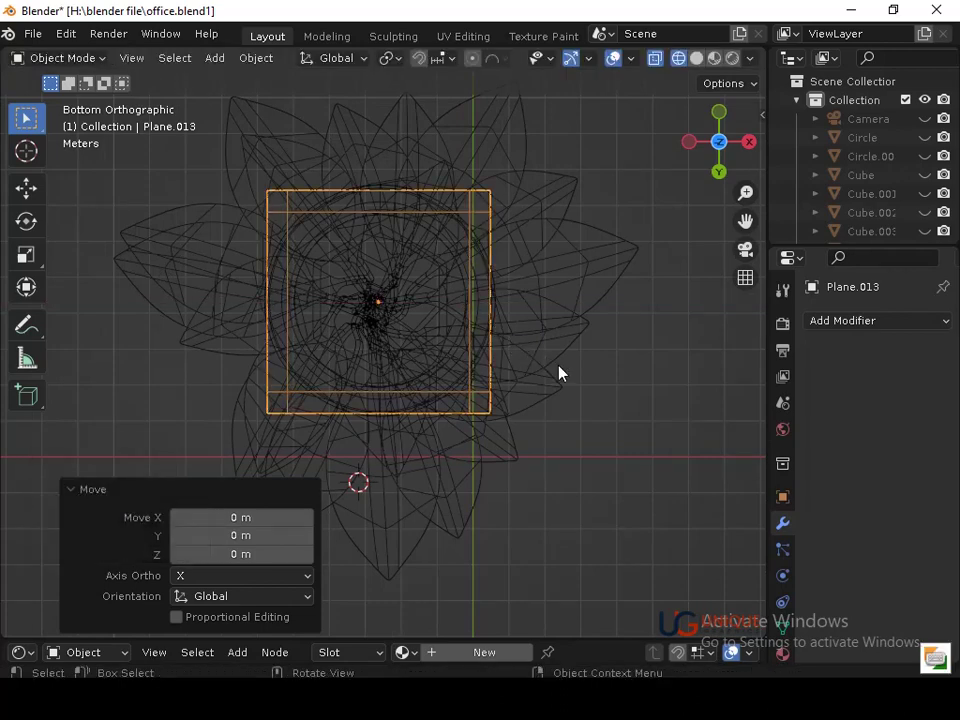
Trial-resize the stand base along one axis, nudge it into place and save the file.
key("s")
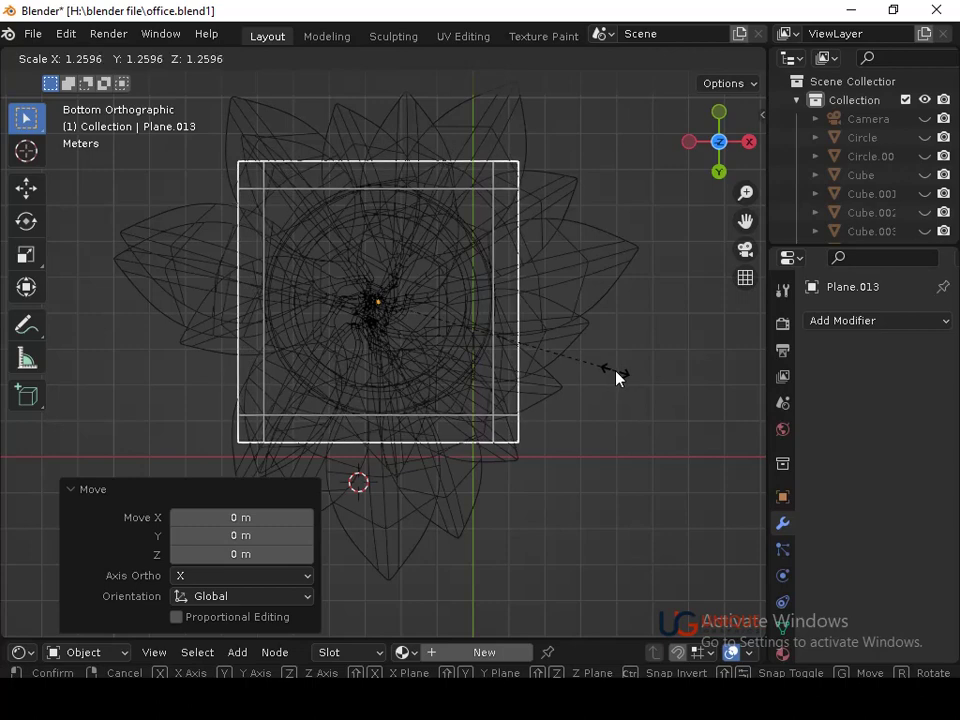
left_click(623, 377)
key("s")
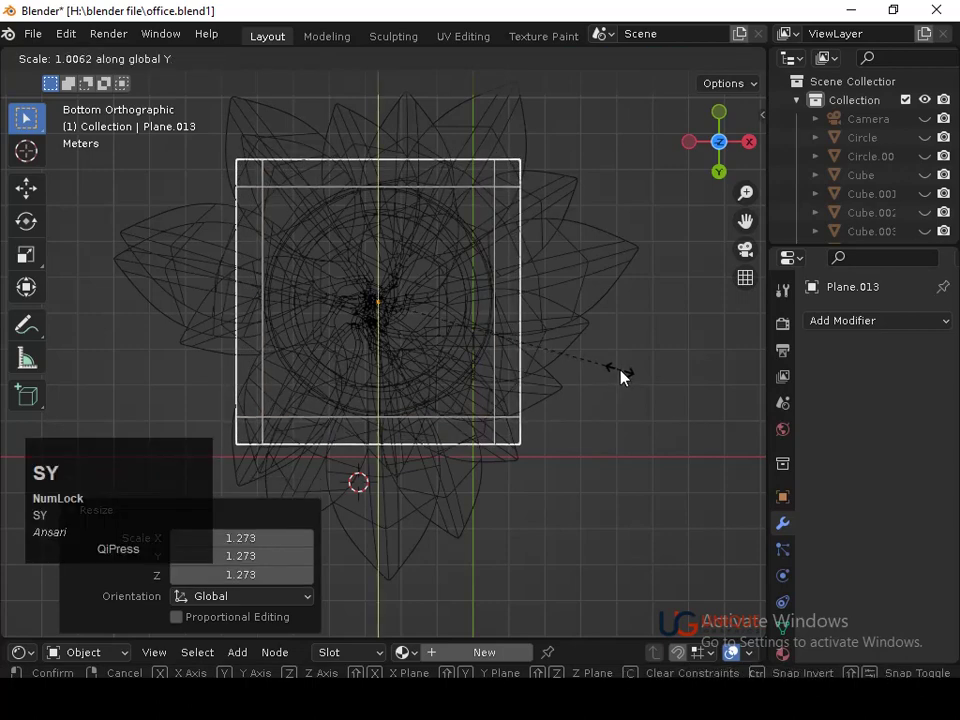
left_click(631, 374)
key("g")
key("Up")
key("Return")
key("ctrl+s")
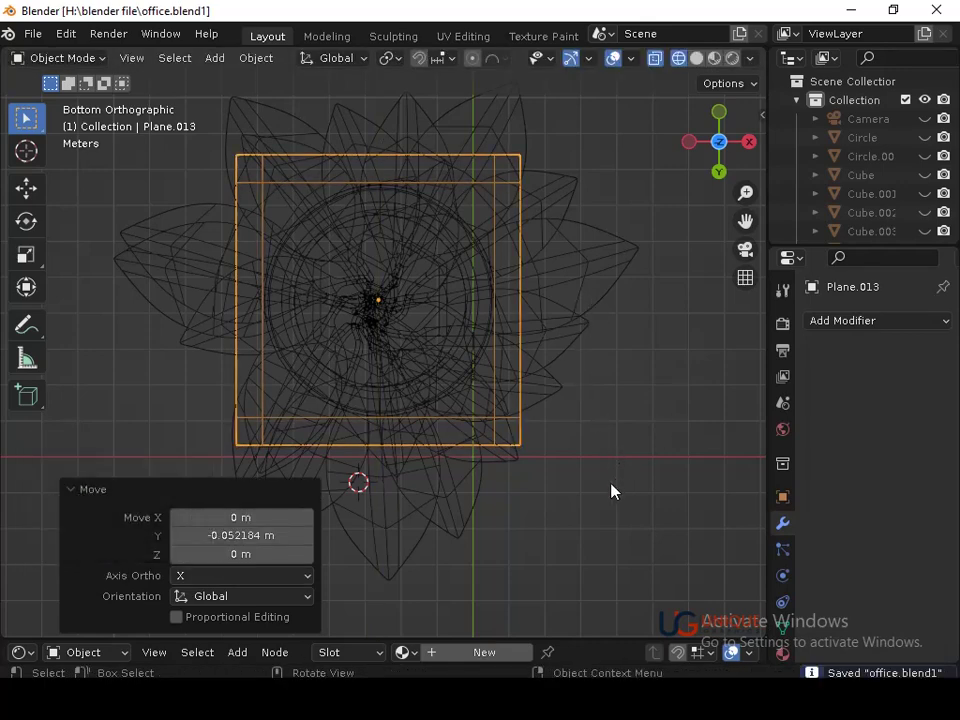
Shrink the stand base to fit snugly around the pot and save again.
key("s")
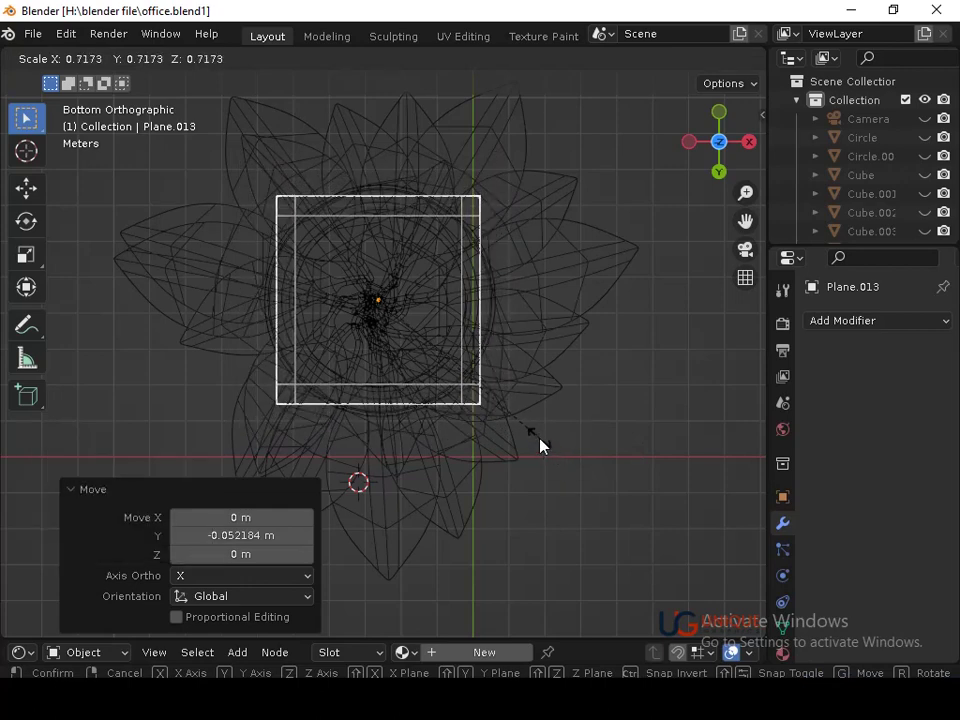
left_click(542, 446)
key("s")
left_click(546, 465)
left_click_drag(541, 465, 564, 409)
key("ctrl+s")
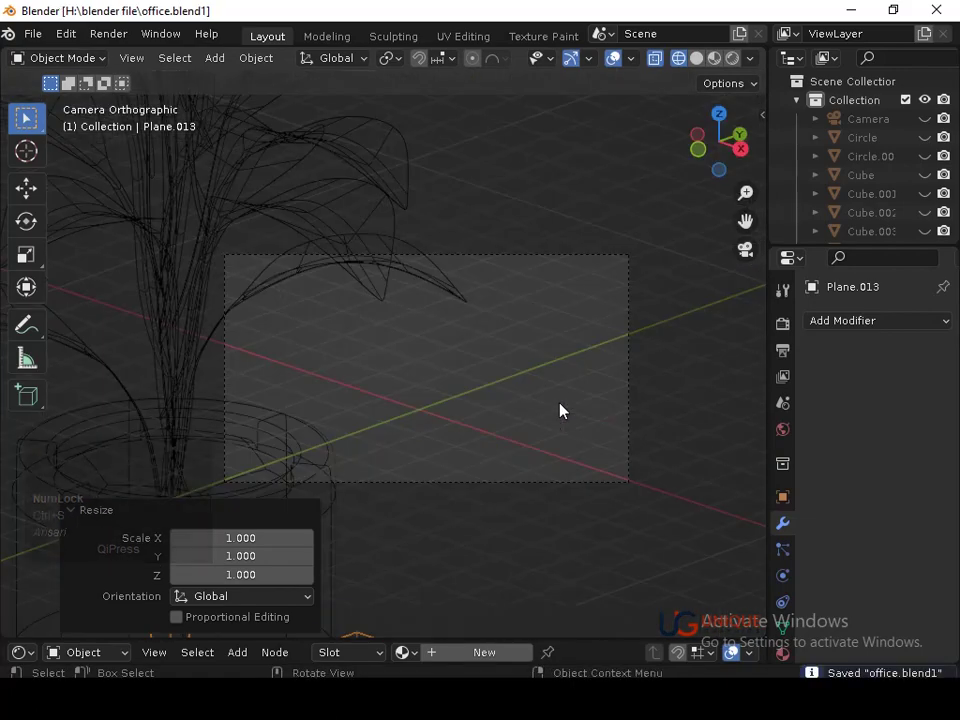
middle_click(481, 377)
middle_click(484, 442)
left_click(624, 441)
middle_click(613, 467)
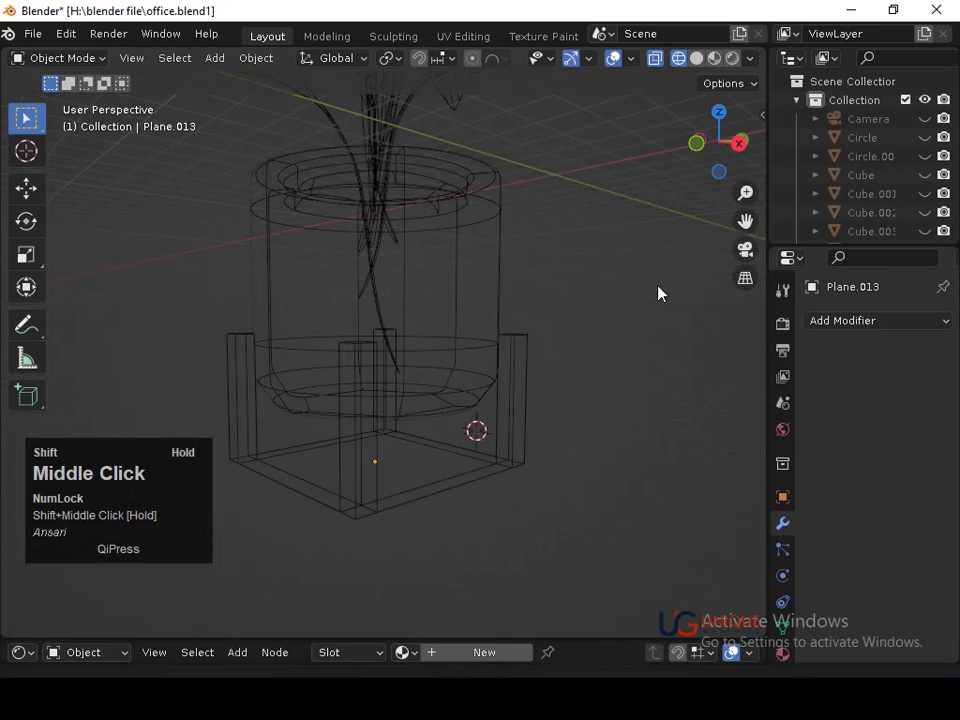
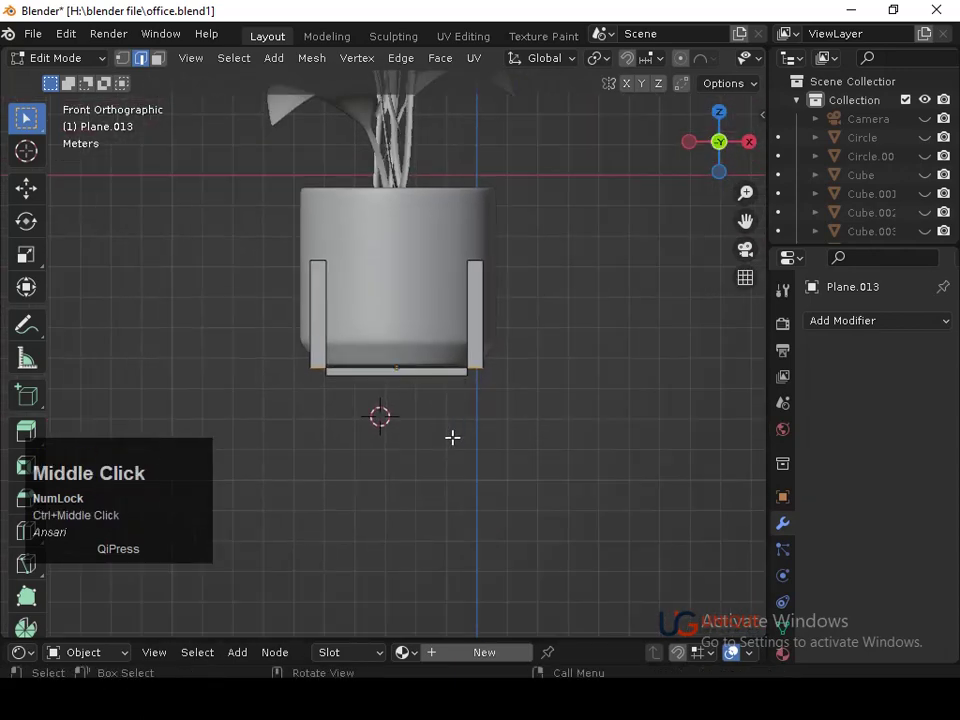
Extrude the post ends downward into legs, nudge them into alignment and save.
key("e")
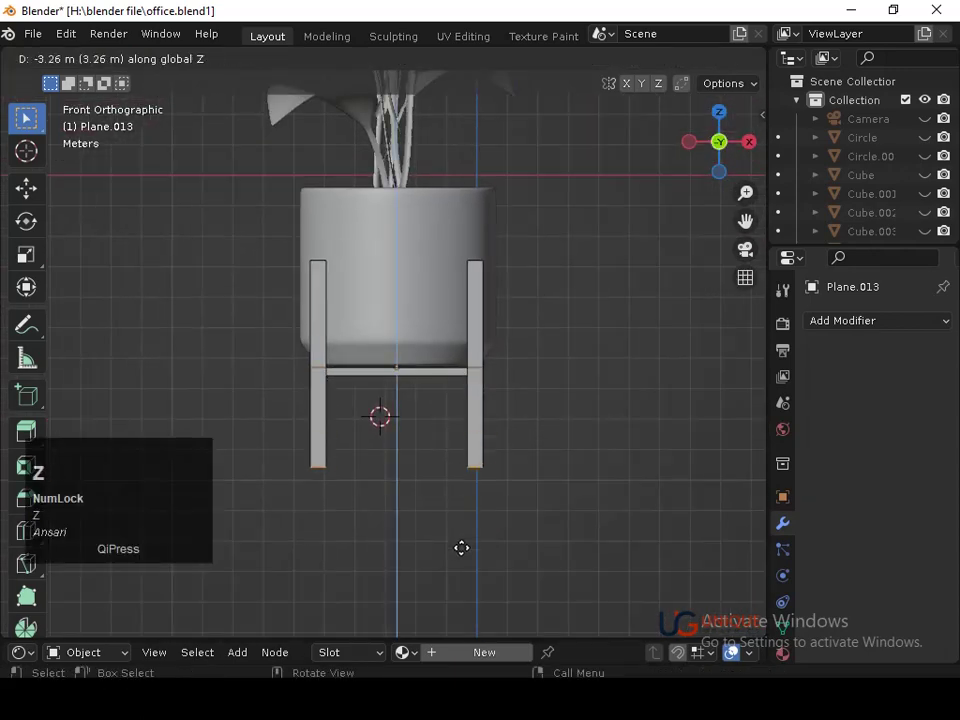
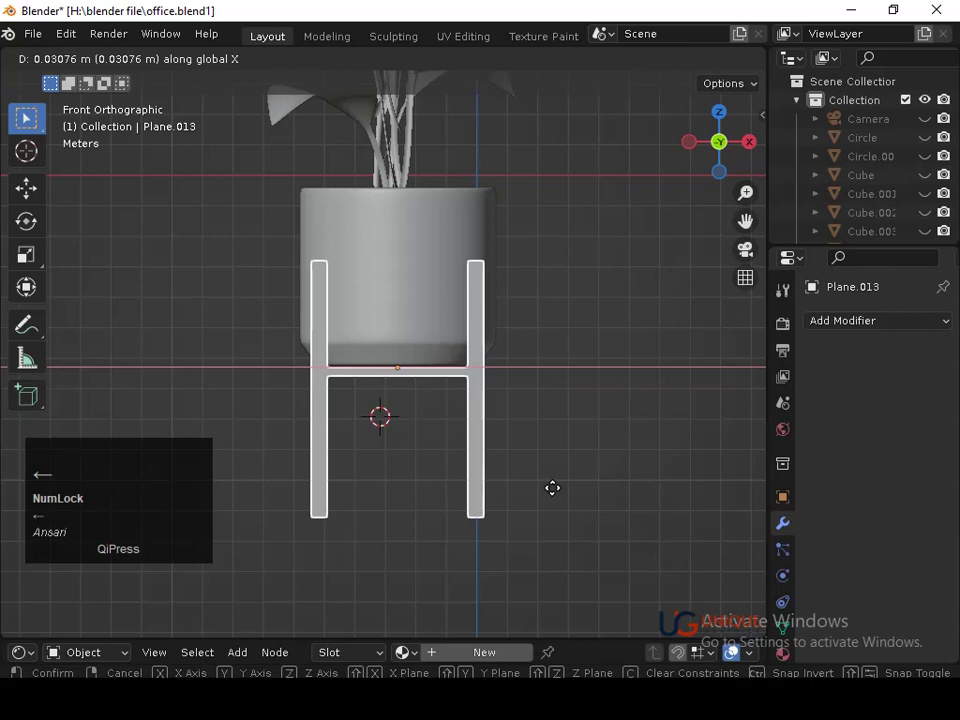
key("Return")
key("g")
key("Up")
key("Return")
key("ctrl+s")
Reselect the stand, save, and begin stretching its legs further downward.
middle_click(573, 439)
left_click(725, 153)
key("ctrl+s")
middle_click(593, 299)
key("Tab")
key("g")
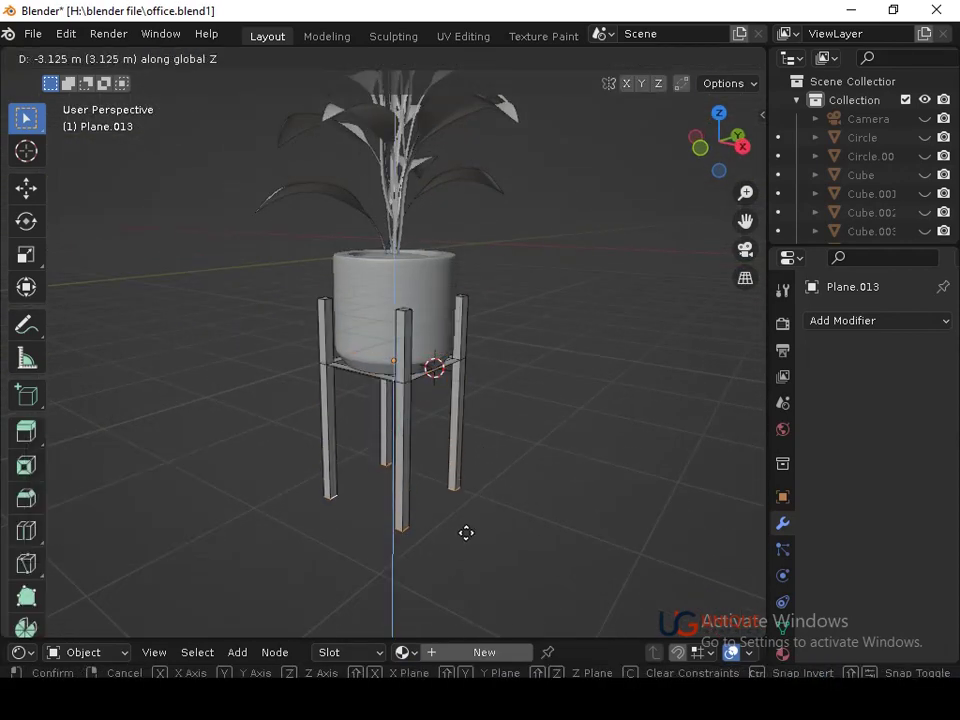
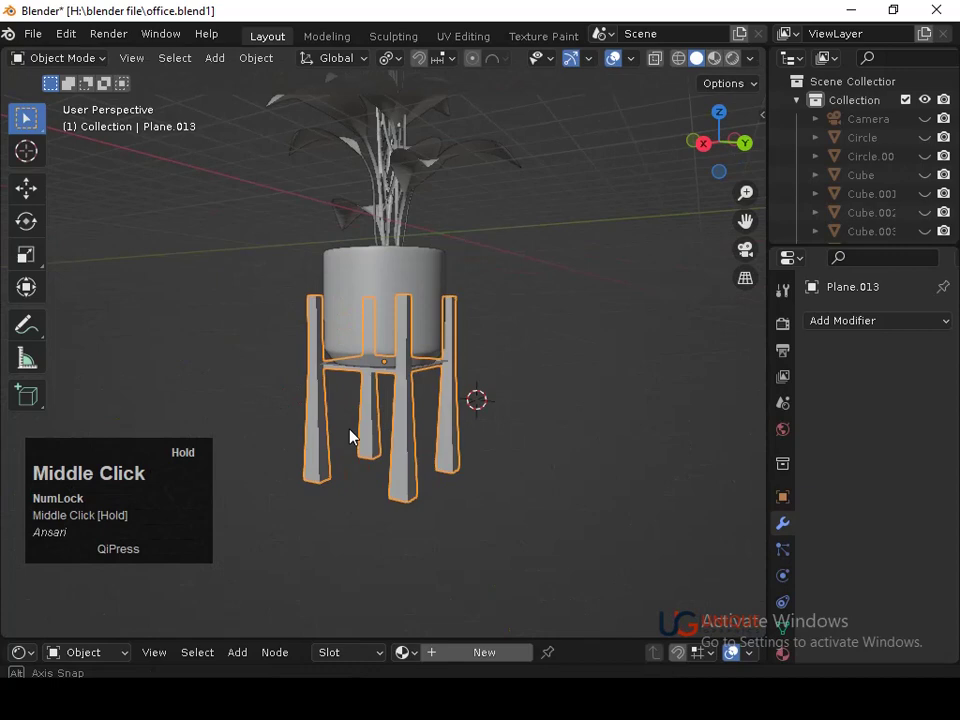
Enter Edit Mode on the stand to taper and splay the leg tips.
key("Tab")
left_click(608, 71)
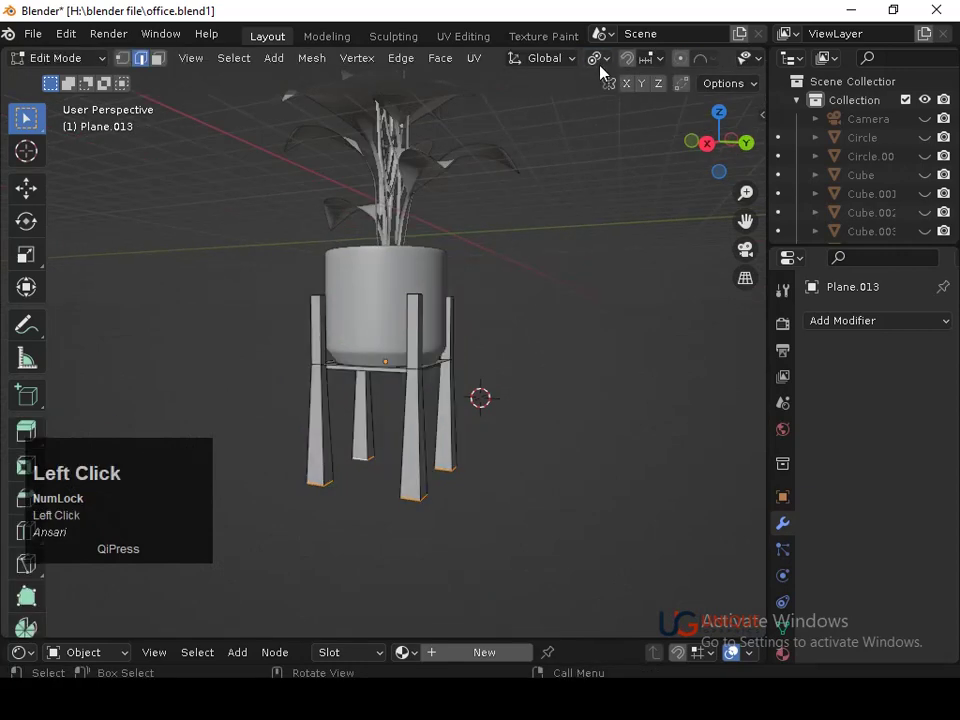
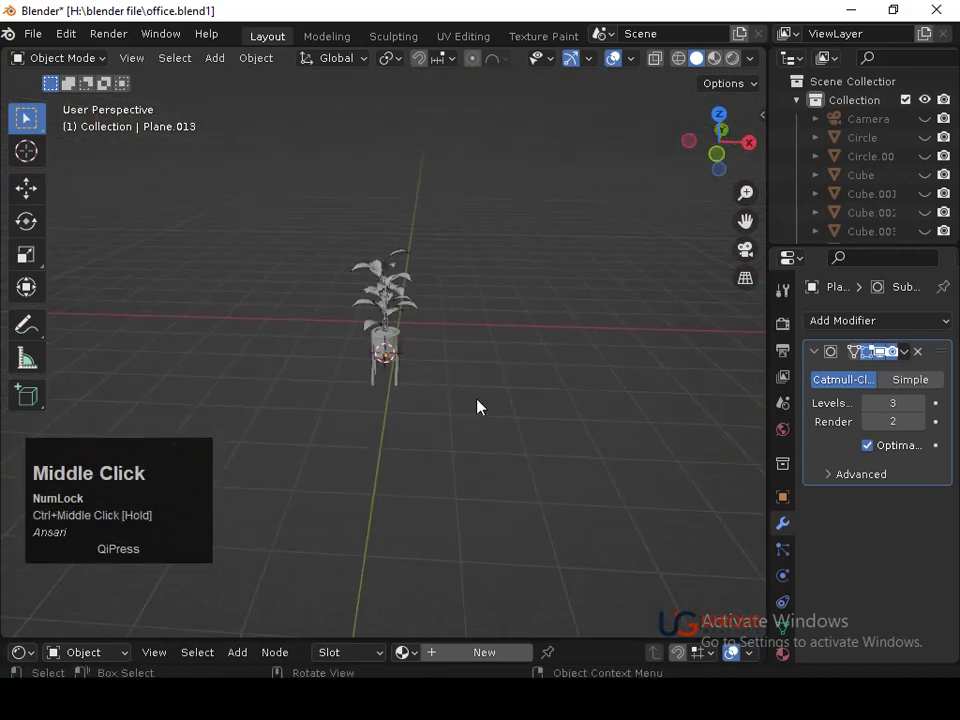
Unhide the whole office scene and resize the sun lamp along the X axis.
key("ctrl+Num_Lock")
key("alt+h")
left_click_drag(467, 409, 397, 378)
left_click(397, 378)
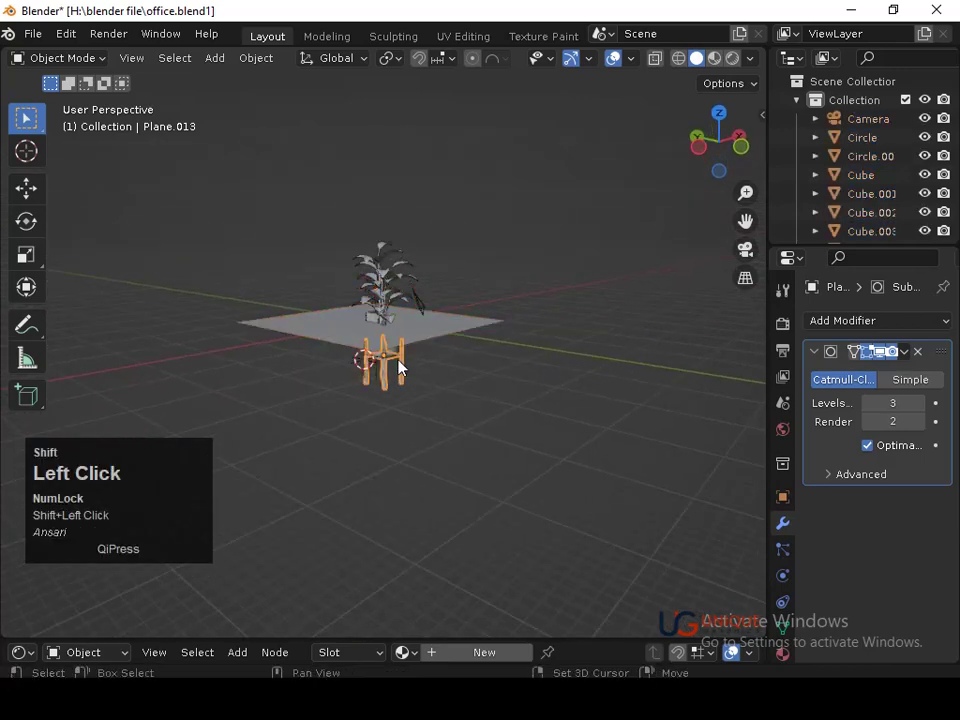
key("s")
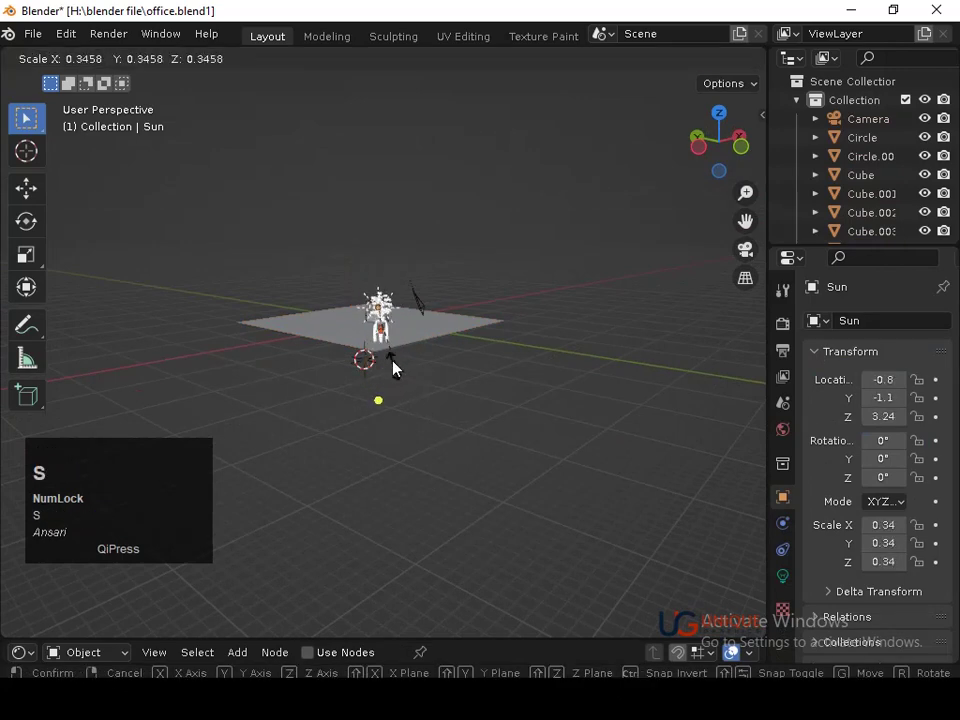
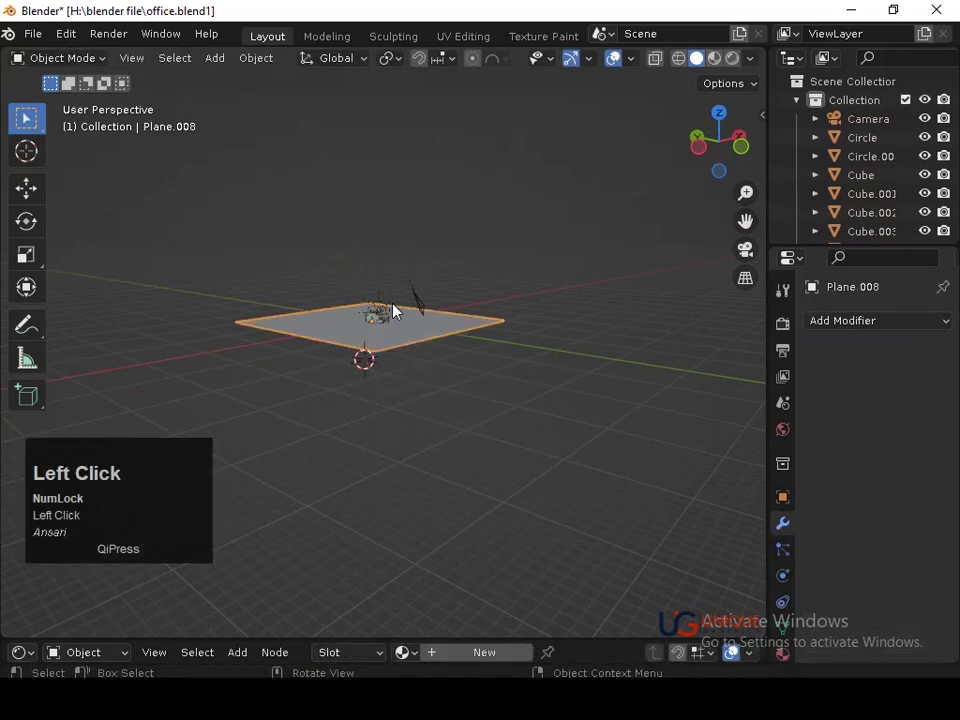
key("x")
left_click(393, 310)
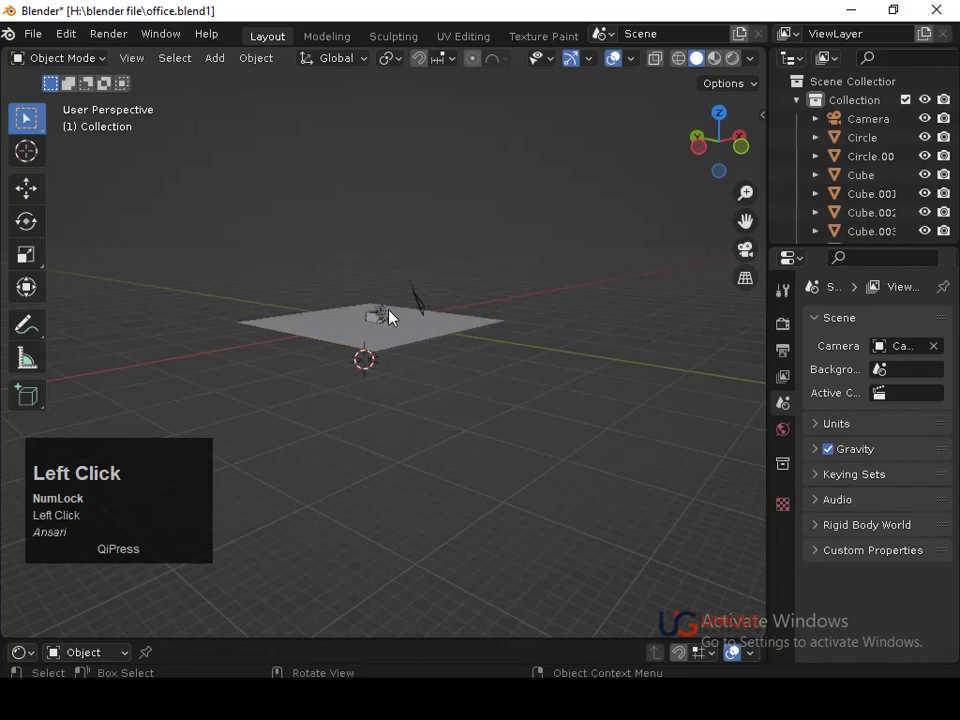
Orbit around the room and select the potted plant with its stand, undoing a stray pick.
middle_click(480, 339)
middle_click(435, 292)
middle_click(432, 412)
left_click(224, 299)
middle_click(274, 359)
left_click(300, 409)
key("ctrl+z")
left_click(257, 413)
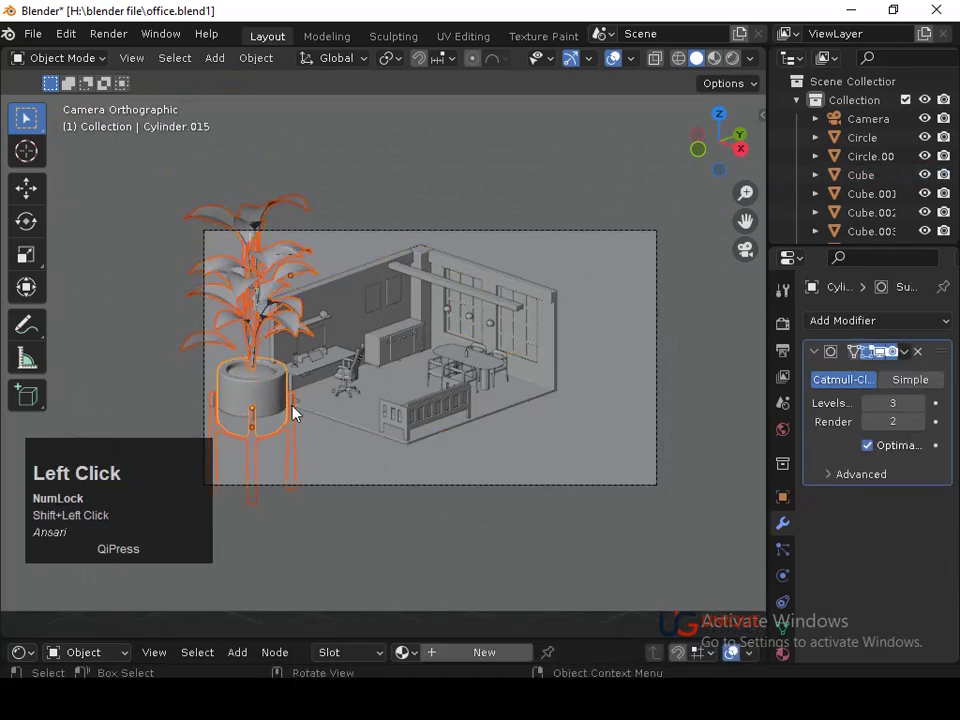
Move and scale down the plant and stand together, checking from several angles.
key("g")
left_click(540, 369)
key("s")
left_click(508, 405)
middle_click(512, 449)
middle_click(487, 358)
middle_click(447, 494)
middle_click(492, 486)
middle_click(460, 450)
Reselect the plant and stand, rescale them and move them over toward the dining table.
left_click(415, 438)
key("x")
left_click(415, 438)
left_click(605, 391)
left_click(654, 329)
left_click(643, 203)
key("ctrl+z")
left_click(668, 190)
key("s")
left_click(642, 376)
key("g")
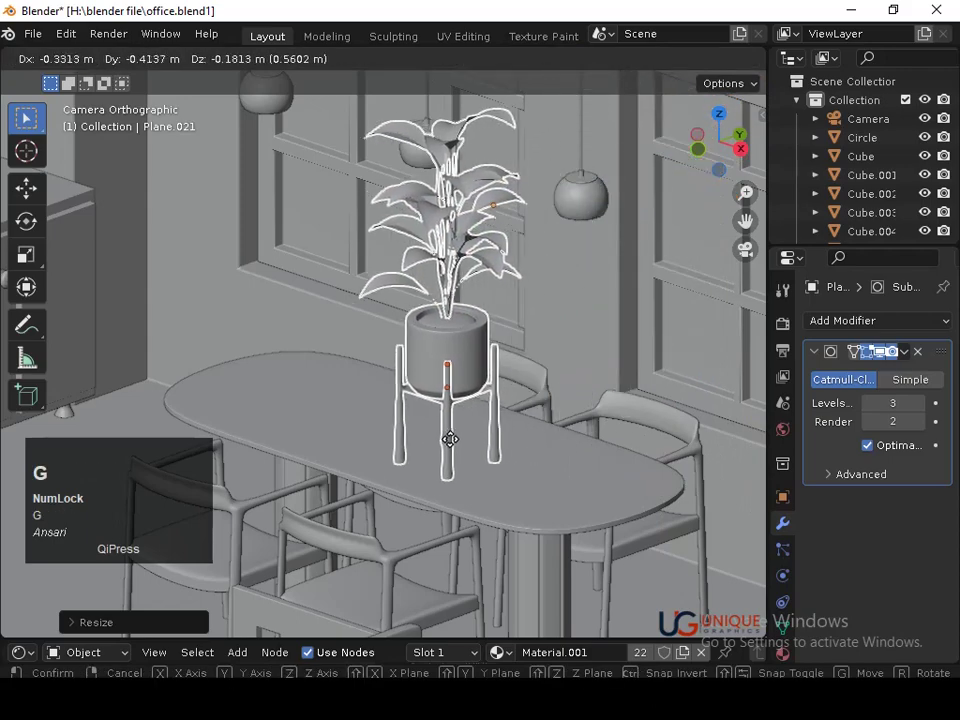
left_click(426, 437)
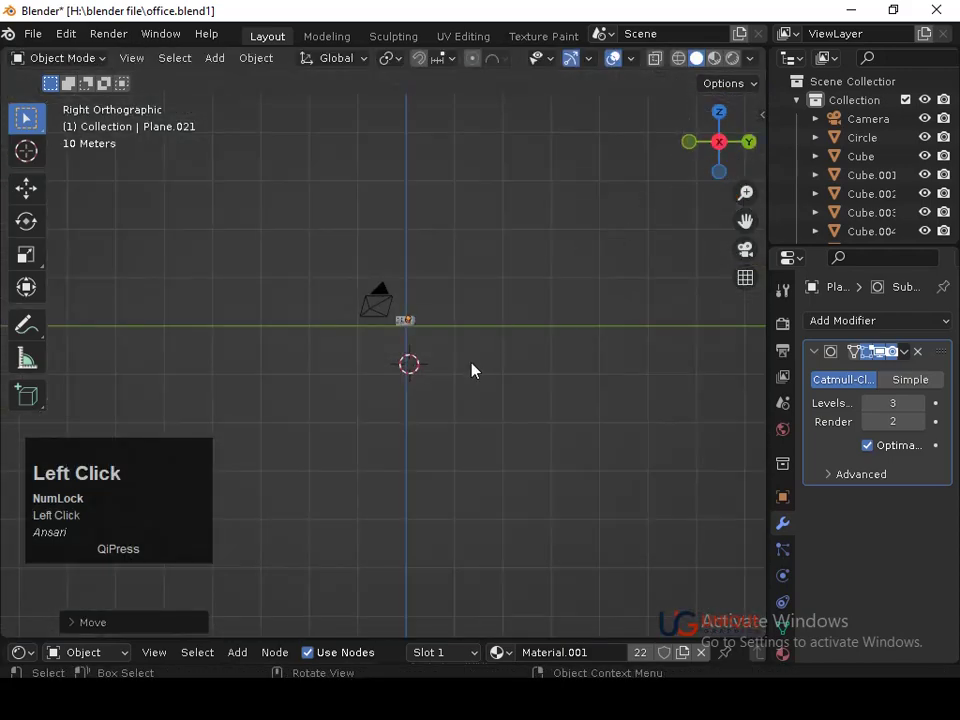
Select the potted plant, shrink it and lower it straight down toward the tabletop.
left_click_drag(476, 400, 599, 488)
middle_click(599, 488)
middle_click(608, 430)
middle_click(526, 509)
middle_click(520, 525)
middle_click(517, 470)
left_click_drag(504, 396, 432, 480)
key("g")
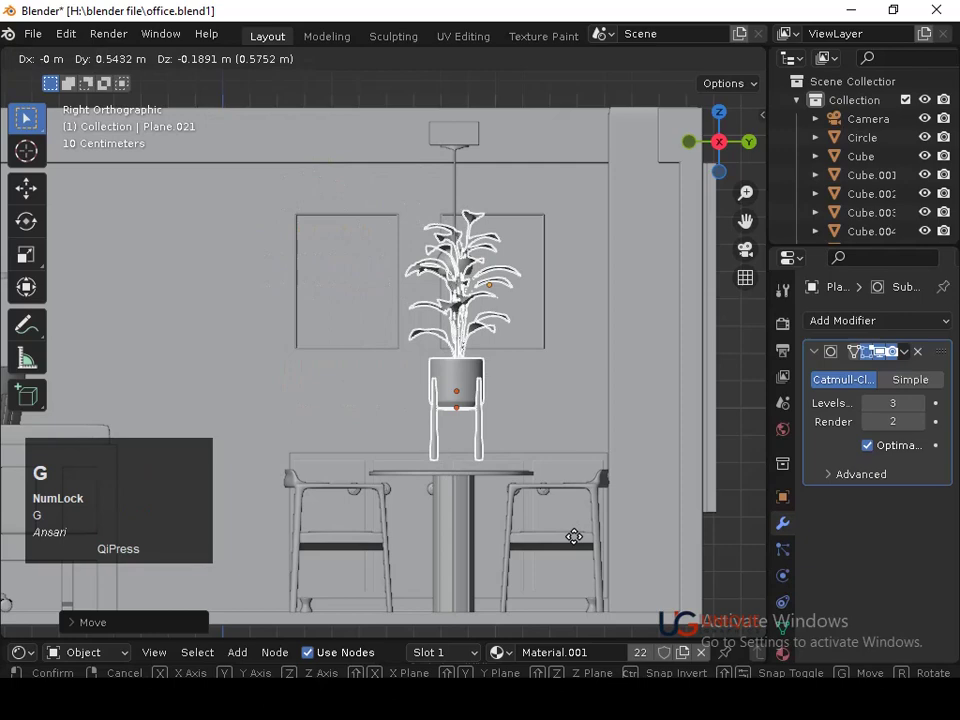
left_click(574, 546)
key("s")
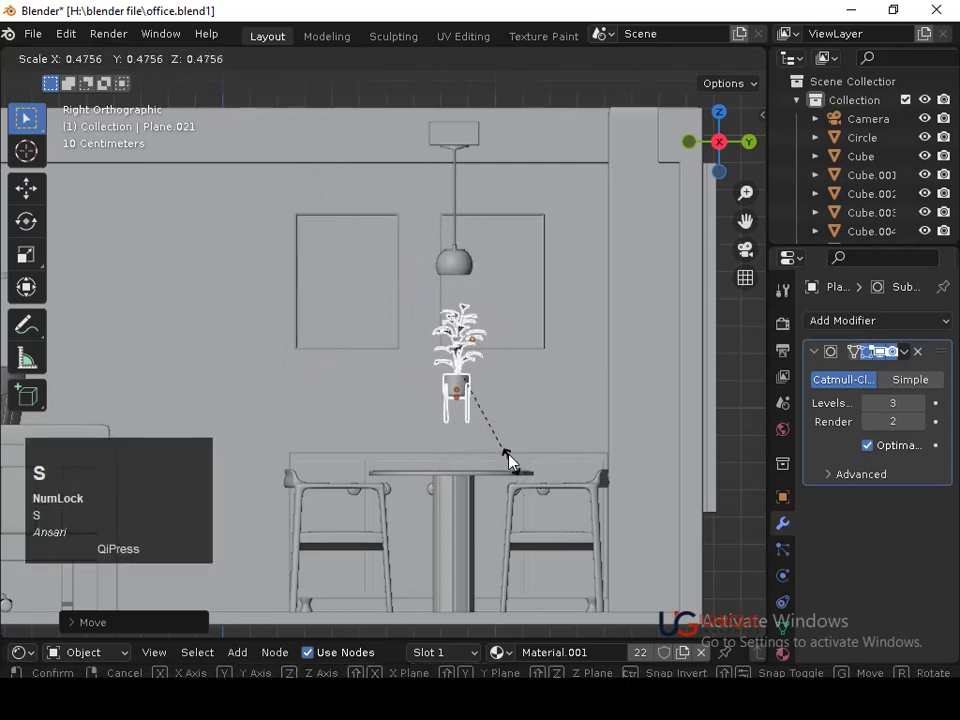
left_click(513, 458)
key("g")
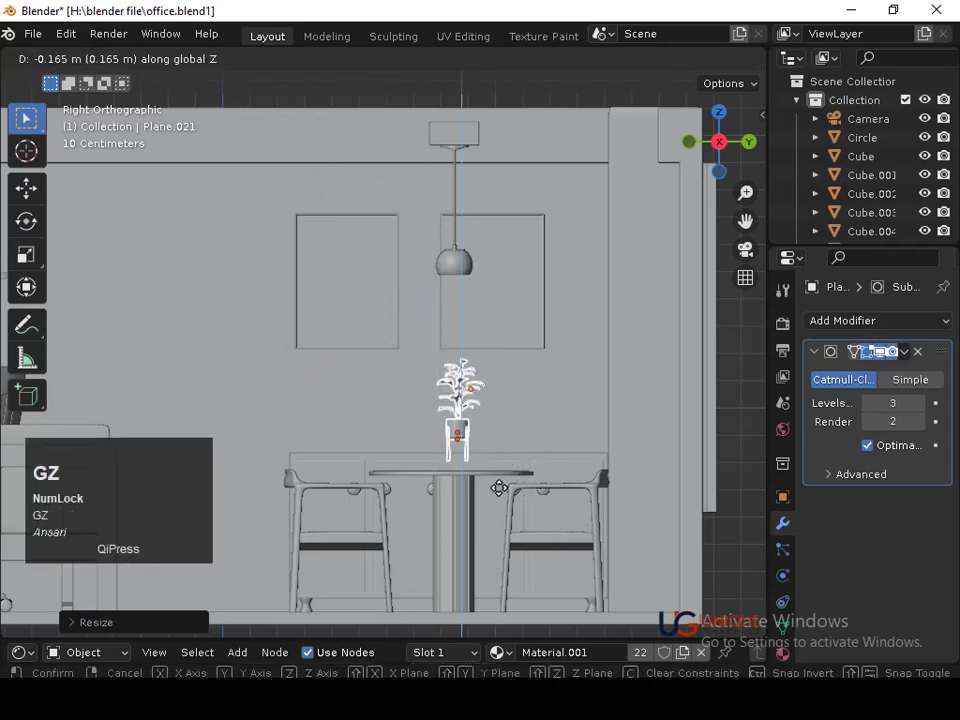
left_click(505, 493)
Nudge the plant down until it rests on the dining table top and save the scene.
middle_click(530, 503)
middle_click(545, 446)
middle_click(512, 505)
middle_click(515, 472)
key("g")
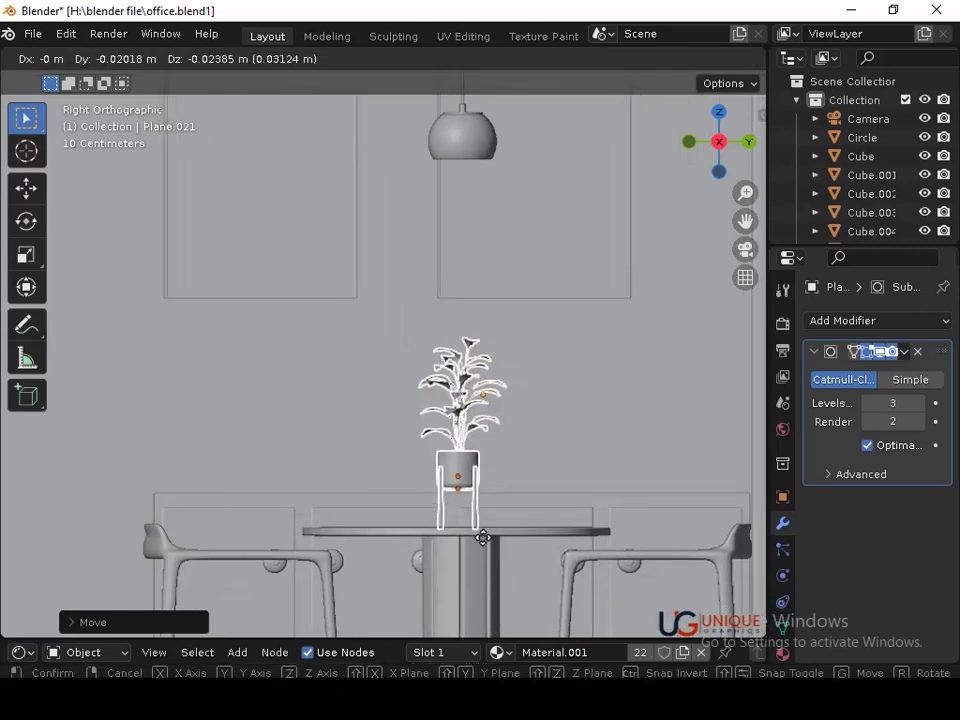
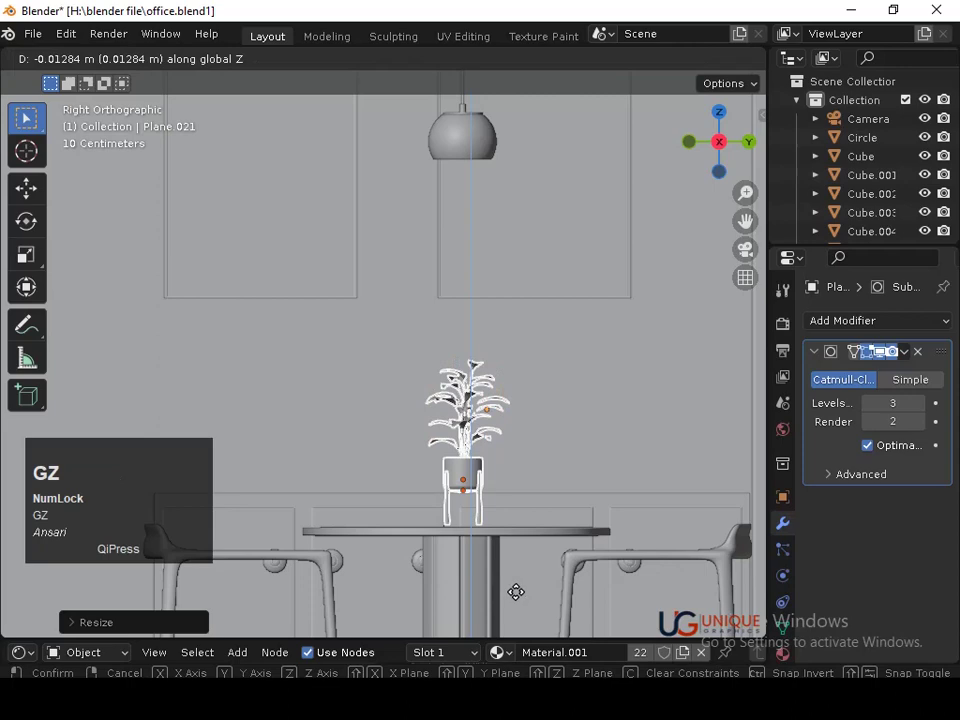
key("Up")
left_click(523, 602)
key("ctrl+s")
Reselect the plant and start sliding it sideways along the tabletop.
left_click_drag(536, 407, 710, 148)
left_click(710, 148)
middle_click(506, 471)
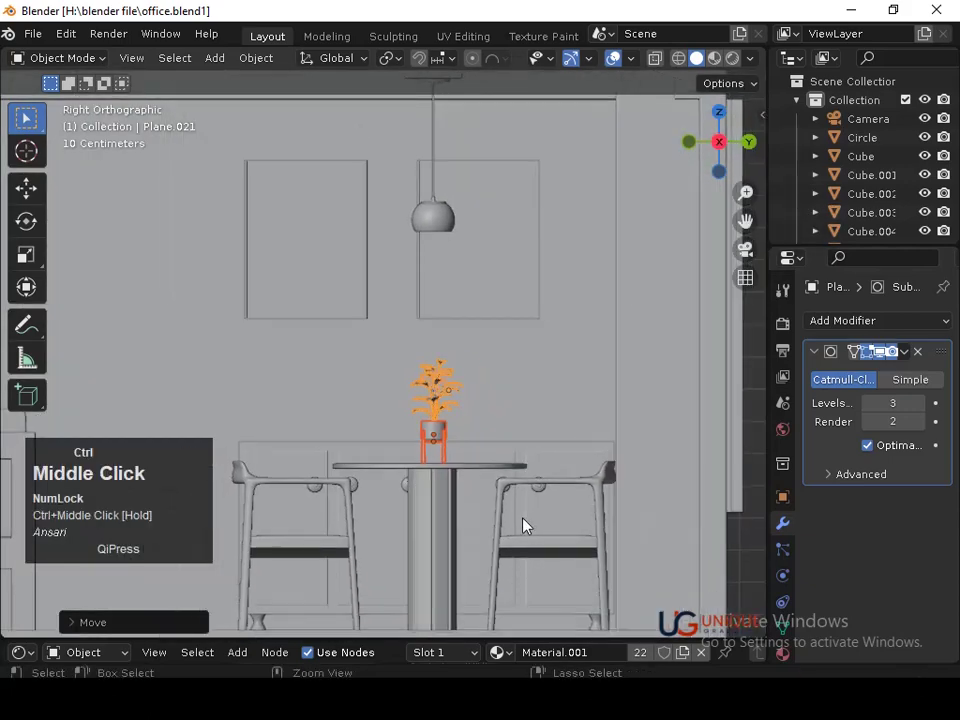
left_click(693, 150)
middle_click(636, 255)
middle_click(642, 420)
middle_click(344, 426)
middle_click(426, 393)
key("g")
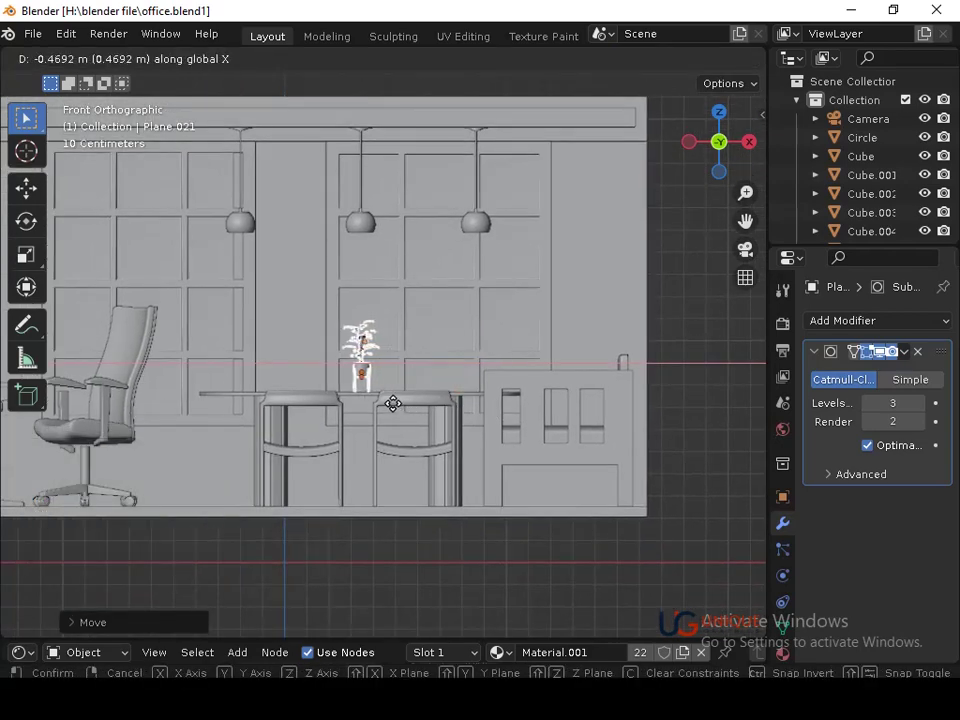
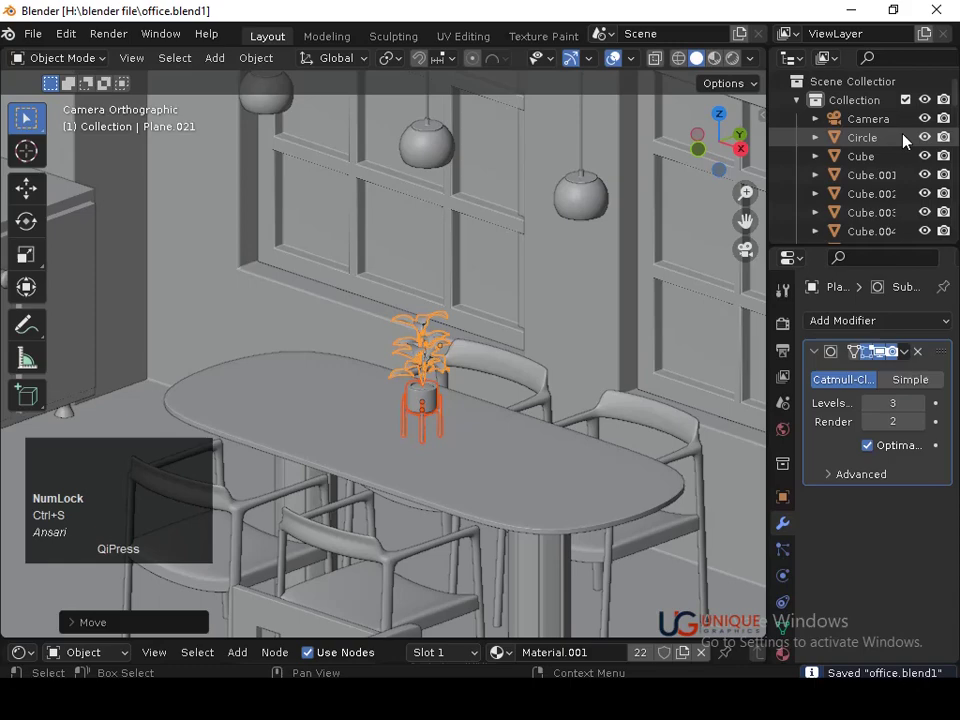
Select the potted plant up close and nudge its scale and position, saving as you go.
left_click(578, 330)
key("ctrl+s")
left_click_drag(581, 296, 546, 384)
key("ctrl+z")
left_click(640, 484)
key("ctrl+z")
key("s")
left_click(619, 476)
type("sg")
left_click(619, 476)
key("g")
left_click(619, 477)
middle_click(600, 465)
middle_click(572, 396)
middle_click(535, 437)
key("g")
left_click(540, 409)
key("ctrl+s")
Adjust the plant's stand and pot, then select the whole potted plant and duplicate it.
left_click(559, 397)
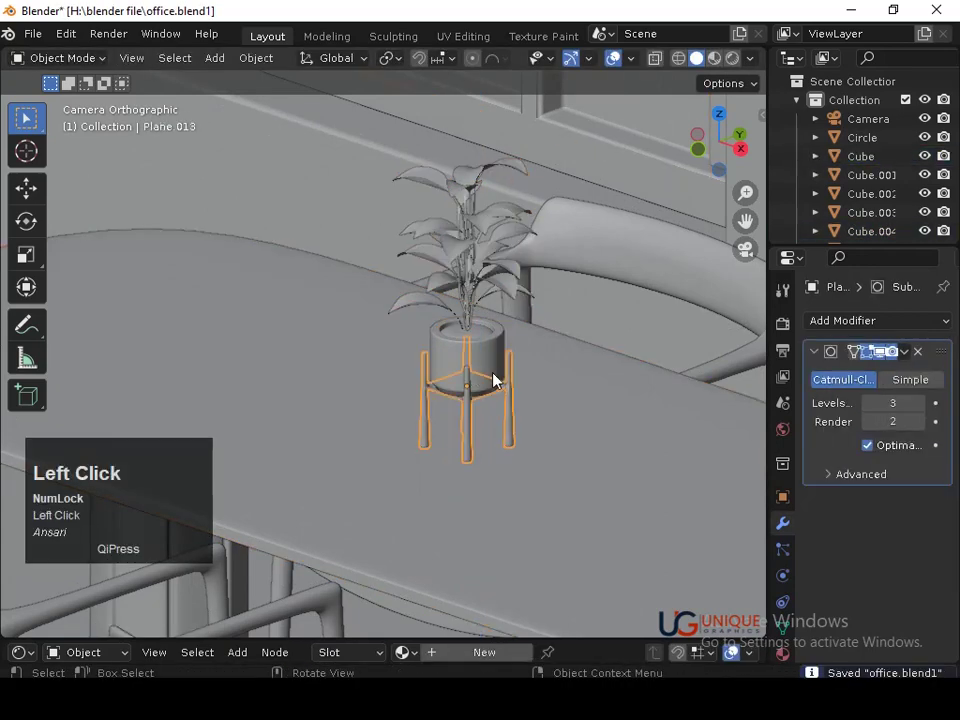
key("s")
left_click(547, 475)
key("ctrl+s")
left_click(581, 345)
right_click(582, 371)
middle_click(582, 363)
left_click(449, 391)
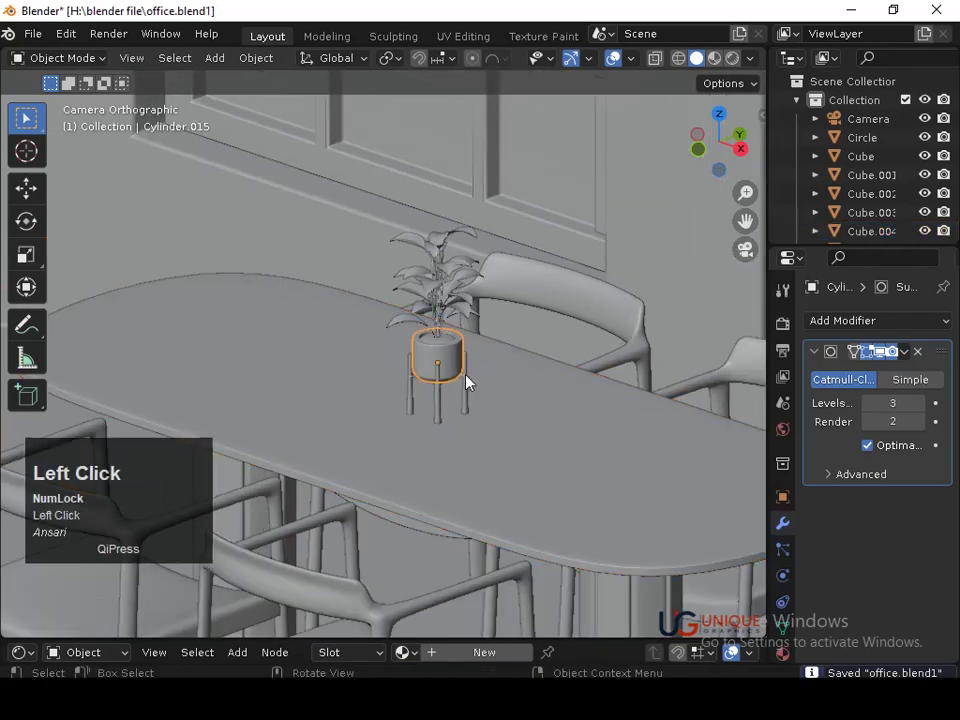
left_click(445, 319)
key("ctrl+z")
left_click(442, 392)
key("ctrl+z")
Move the copy along X to the right of the table and enlarge it to nearly three times size.
left_click_drag(560, 309, 498, 409)
key("shift+s")
left_click(498, 409)
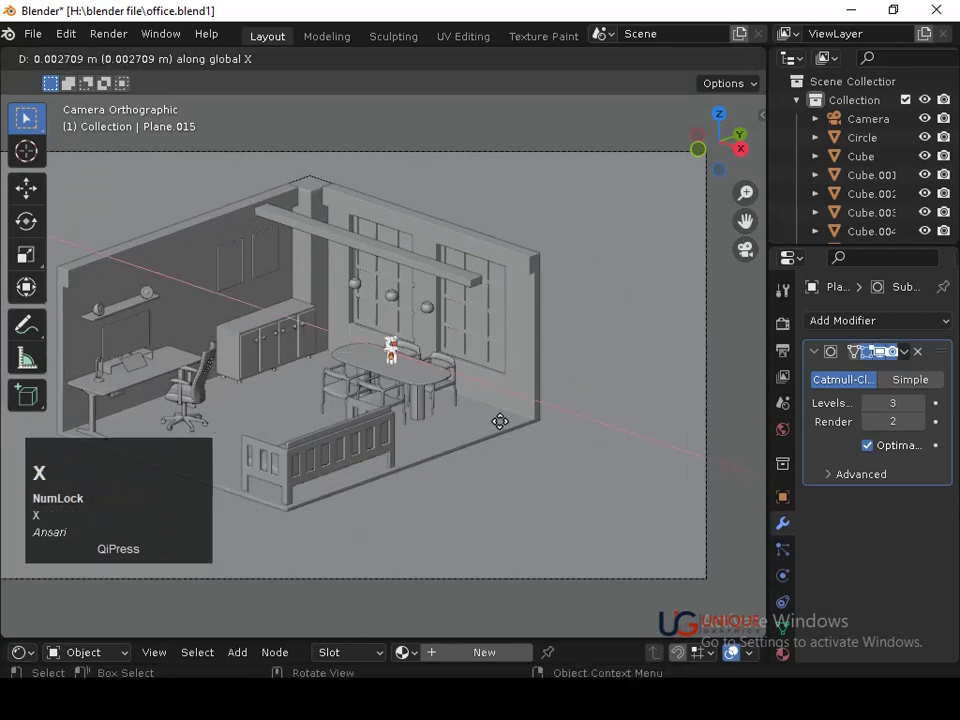
left_click(580, 456)
key("s")
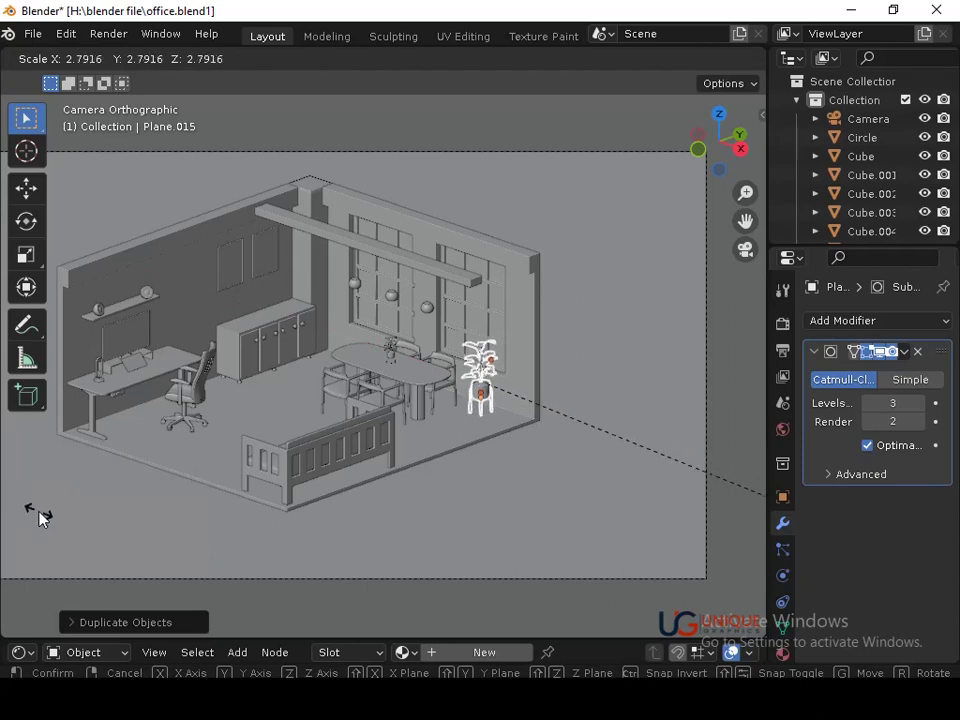
left_click(55, 526)
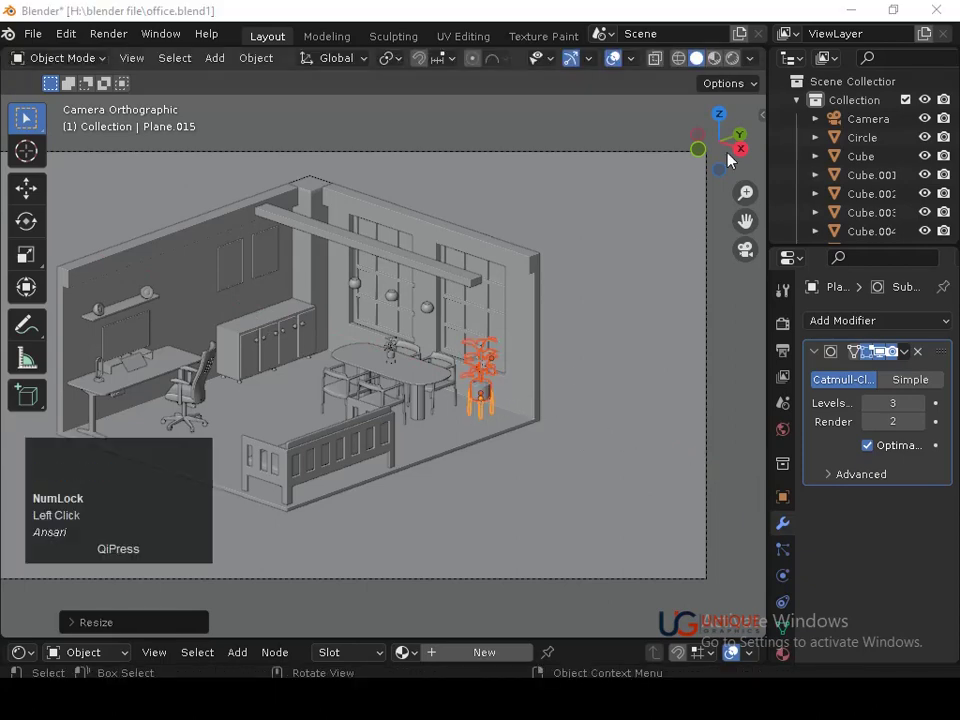
From the top view, rotate the large floor plant slightly into its corner orientation.
left_click(727, 125)
key("g")
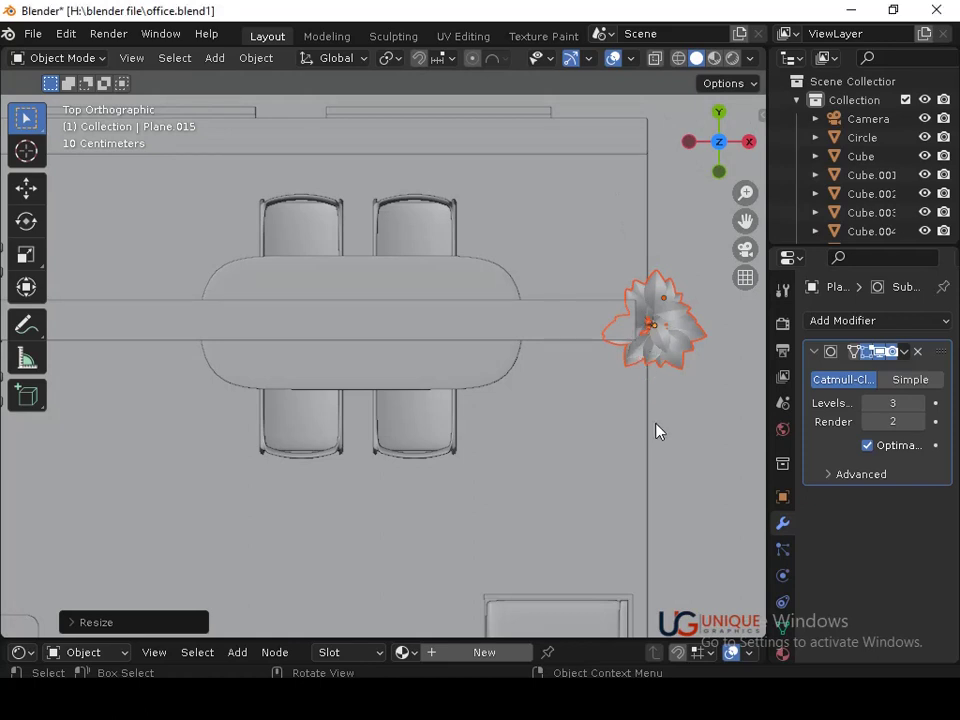
key("c")
right_click(665, 416)
key("g")
left_click(611, 291)
key("r")
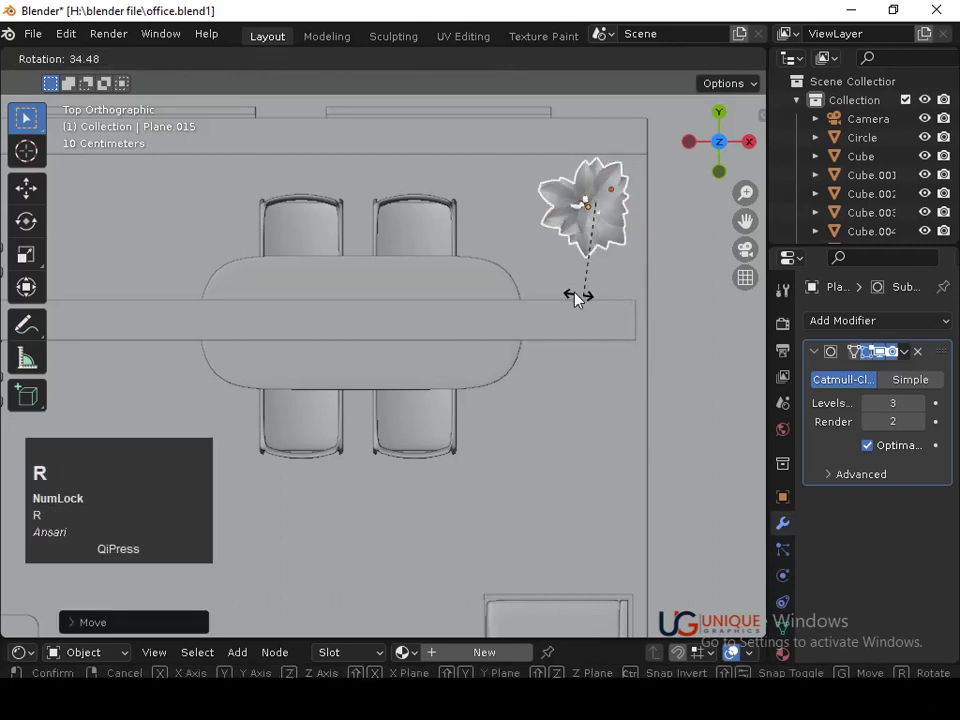
left_click(562, 287)
Duplicate the large plant and slide the second copy along X to the far end of the room.
key("h")
key("ctrl+z")
key("g")
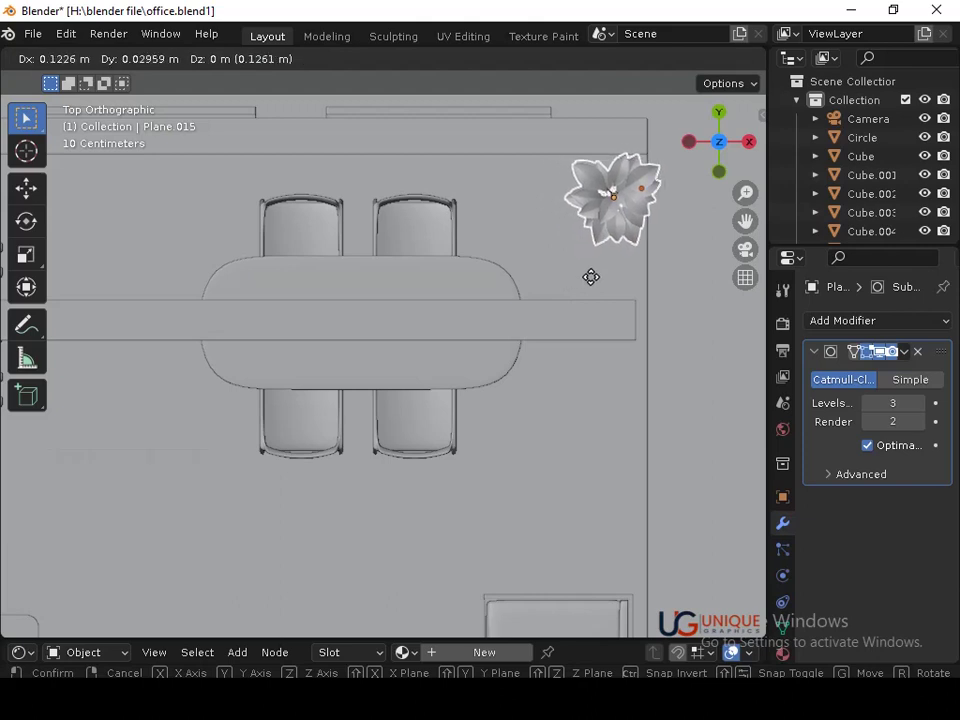
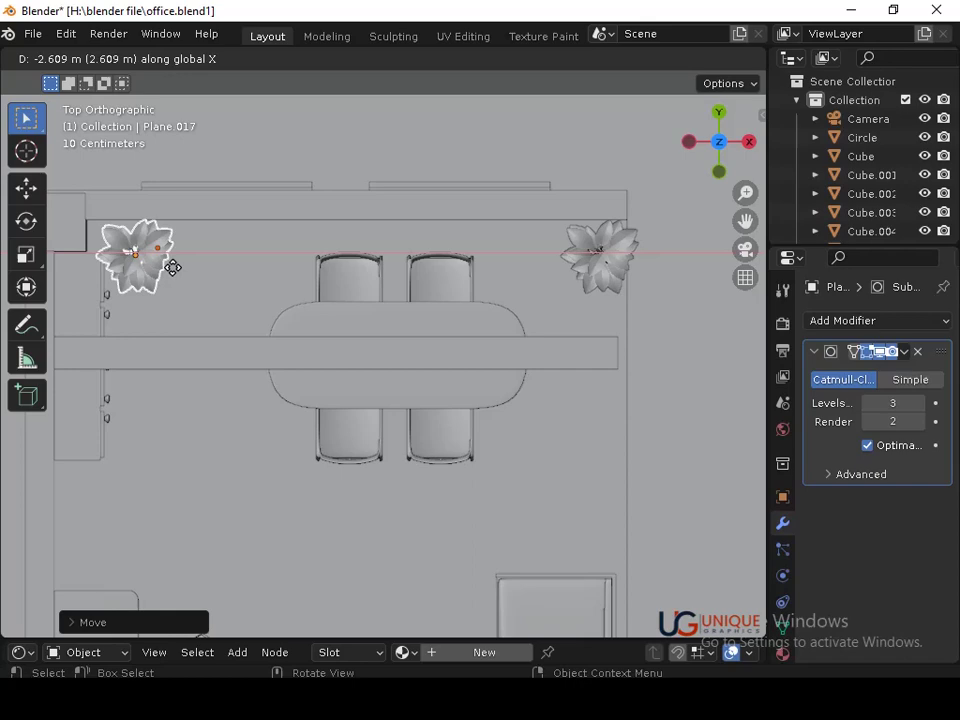
left_click(176, 273)
Save, then in side view drop the first large plant down so it stands on the floor.
key("ctrl+s")
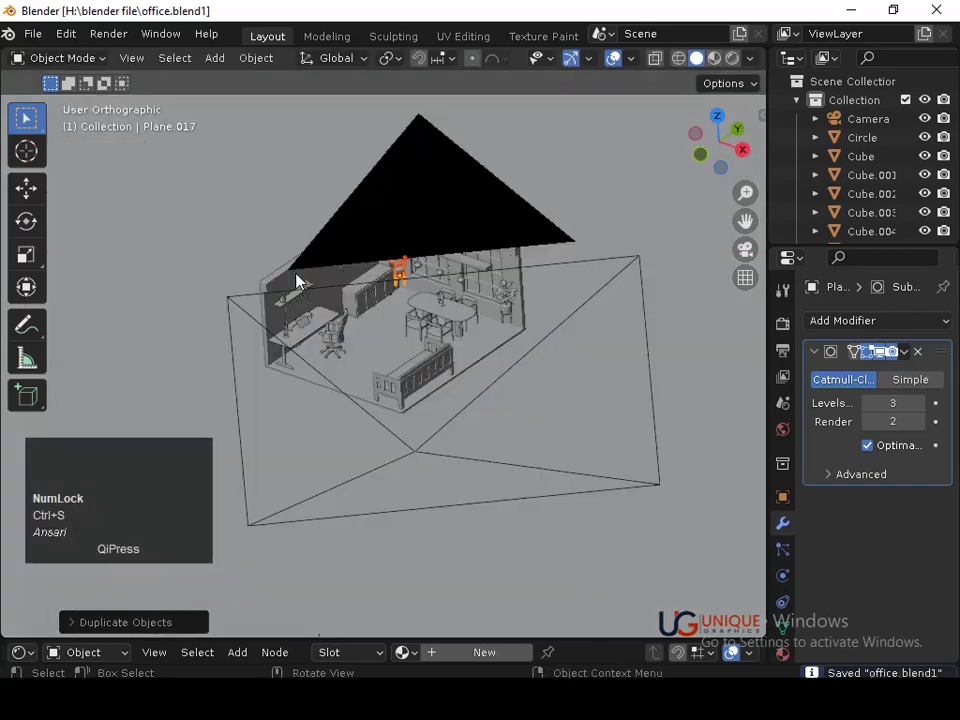
left_click(747, 151)
middle_click(582, 424)
key("g")
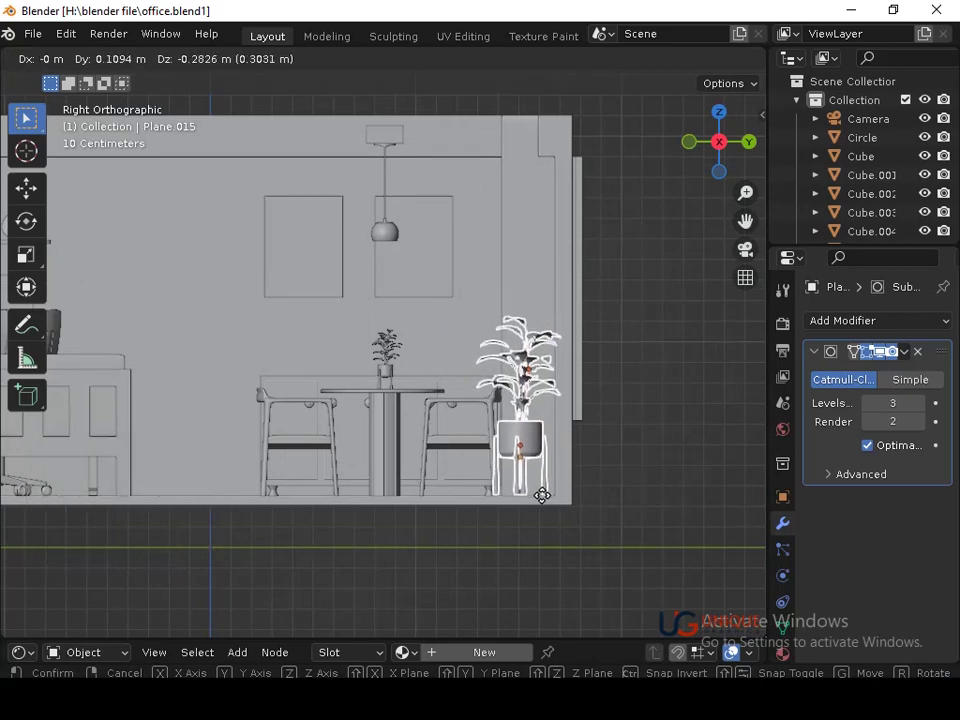
key("Down")
left_click(549, 496)
From the front view, lower the other large plant to floor height and slide it along X beside the office chair.
key("ctrl+z")
left_click(695, 152)
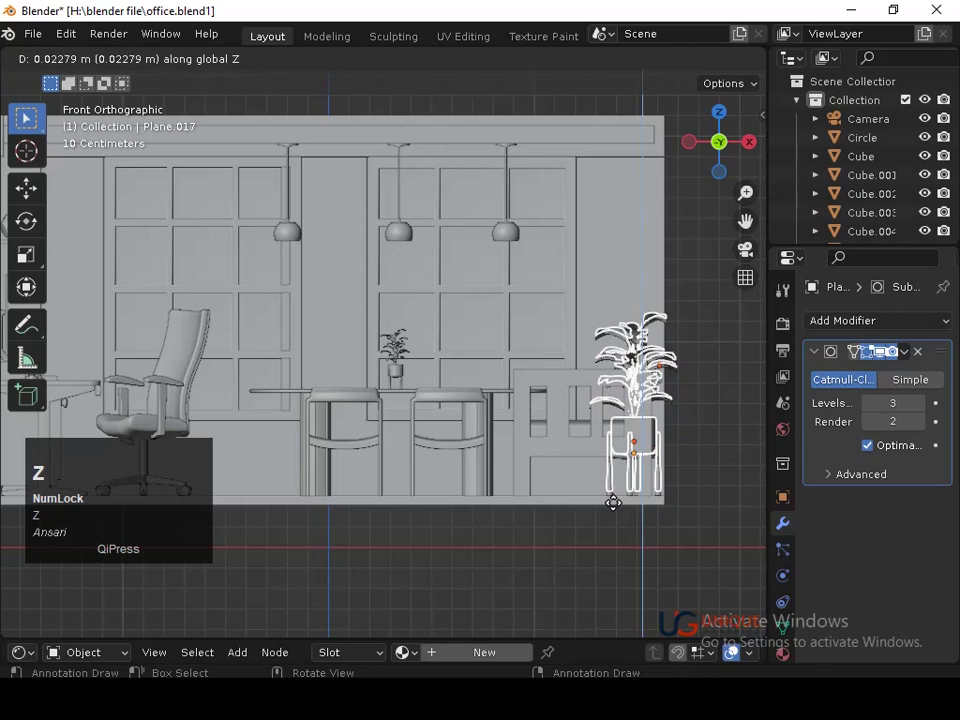
left_click(166, 483)
key("ctrl+z")
middle_click(389, 467)
key("shift+d")
key("y")
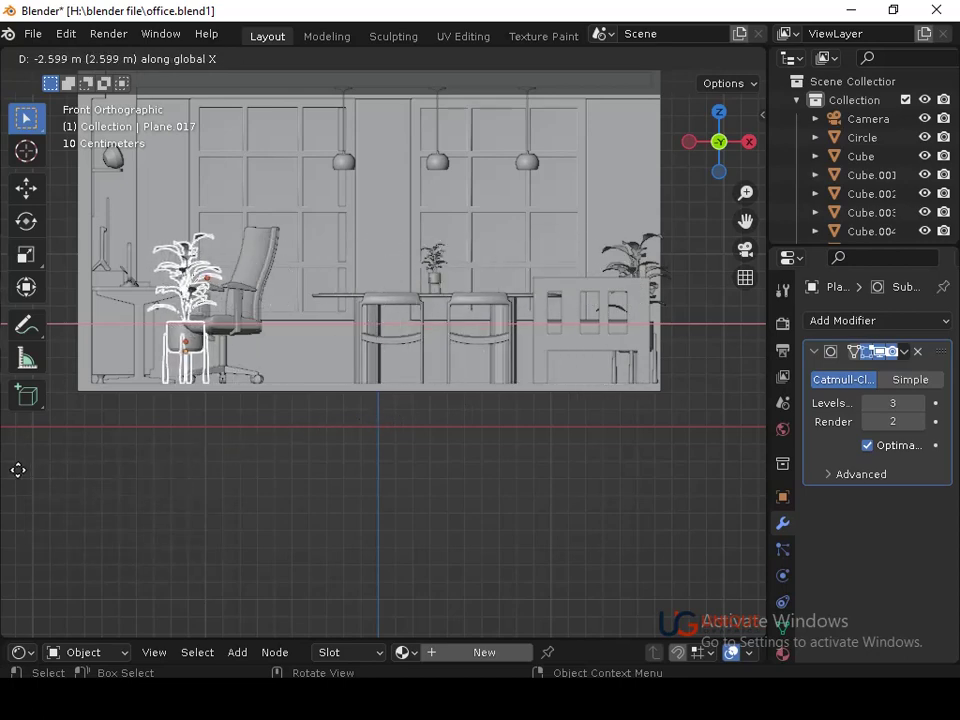
left_click(23, 478)
Through the camera view, shift the plant near the cabinet along X into its spot and save.
key("ctrl+s")
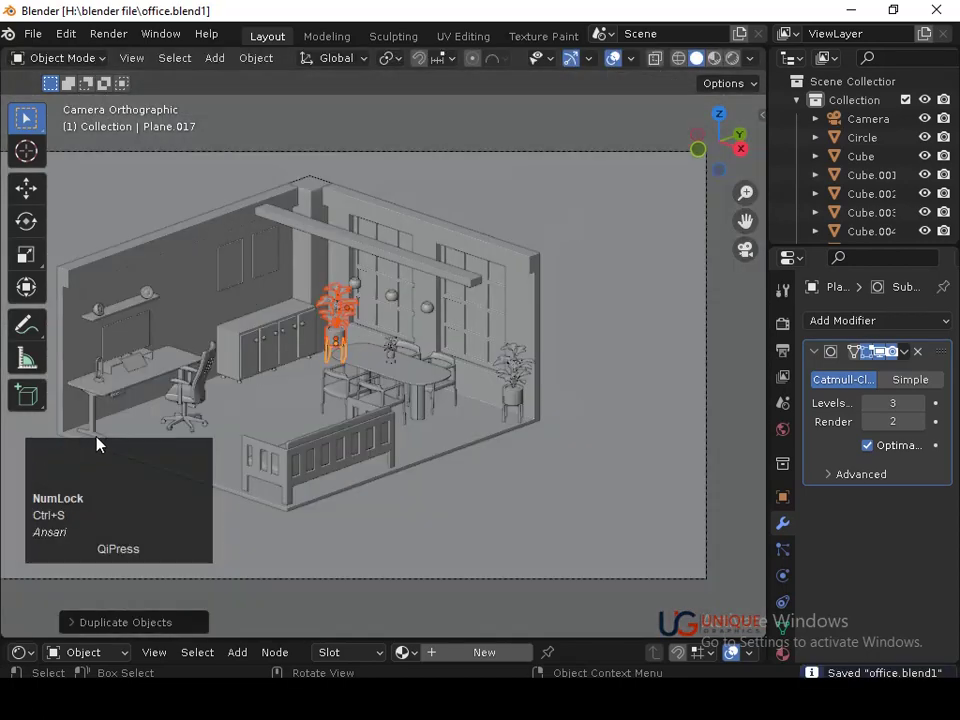
left_click(515, 491)
key("ctrl+s")
left_click_drag(524, 482, 428, 442)
key("ctrl+z")
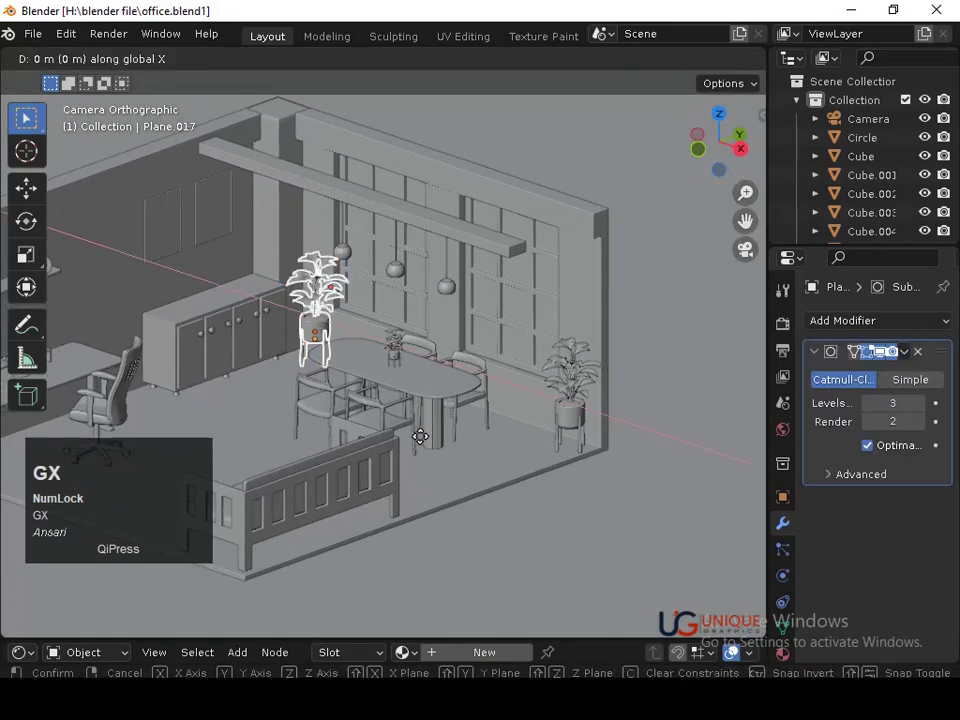
key("Left")
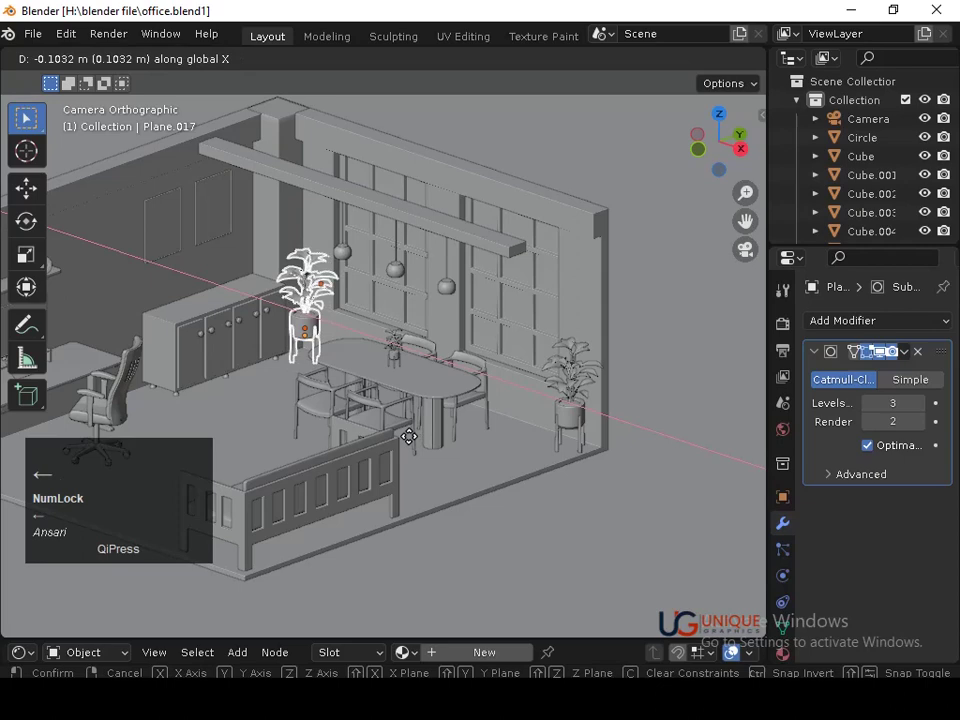
left_click(413, 436)
key("ctrl+s")
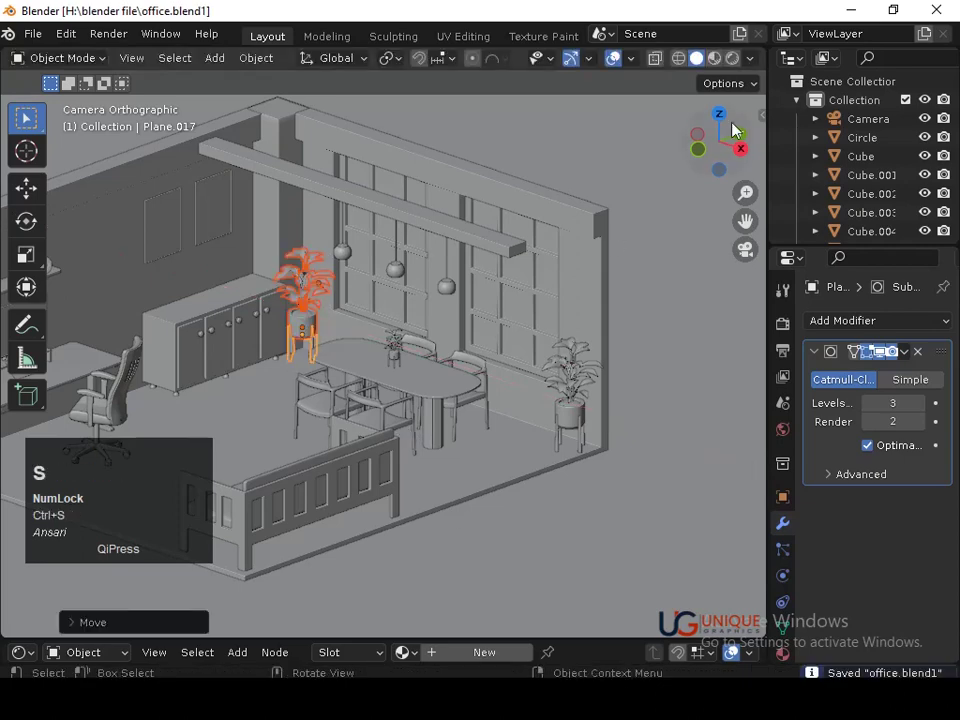
Check the plants from the side view, return to the camera view and re-save the scene.
left_click(744, 151)
key("ctrl+s")
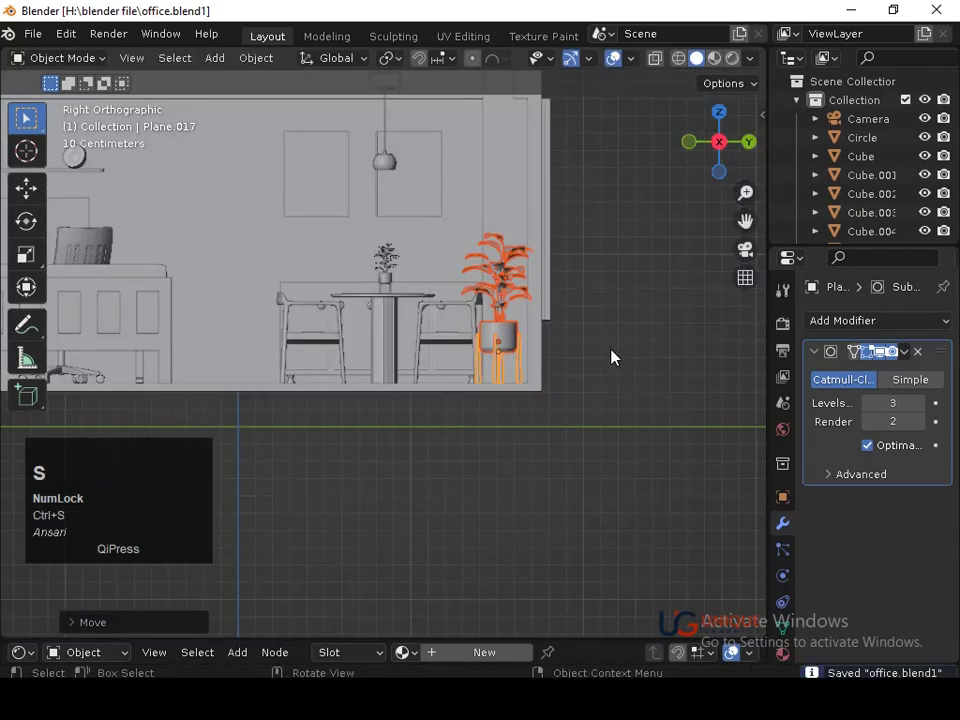
key("ctrl+s")
middle_click(495, 430)
middle_click(593, 384)
middle_click(592, 416)
key("ctrl+s")
left_click(662, 412)
key("ctrl+s")
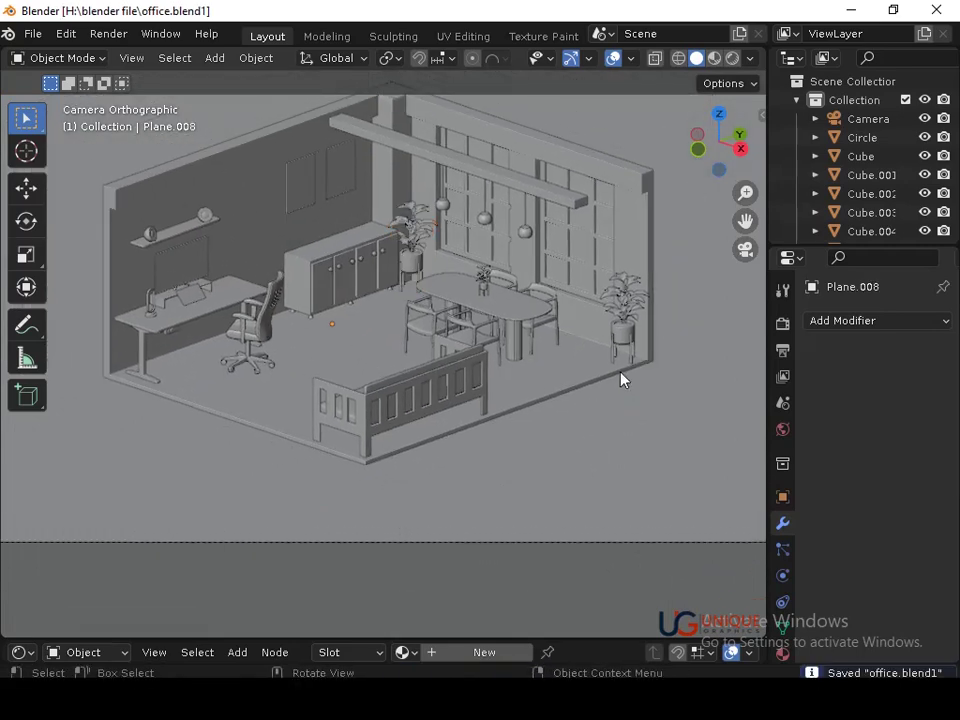
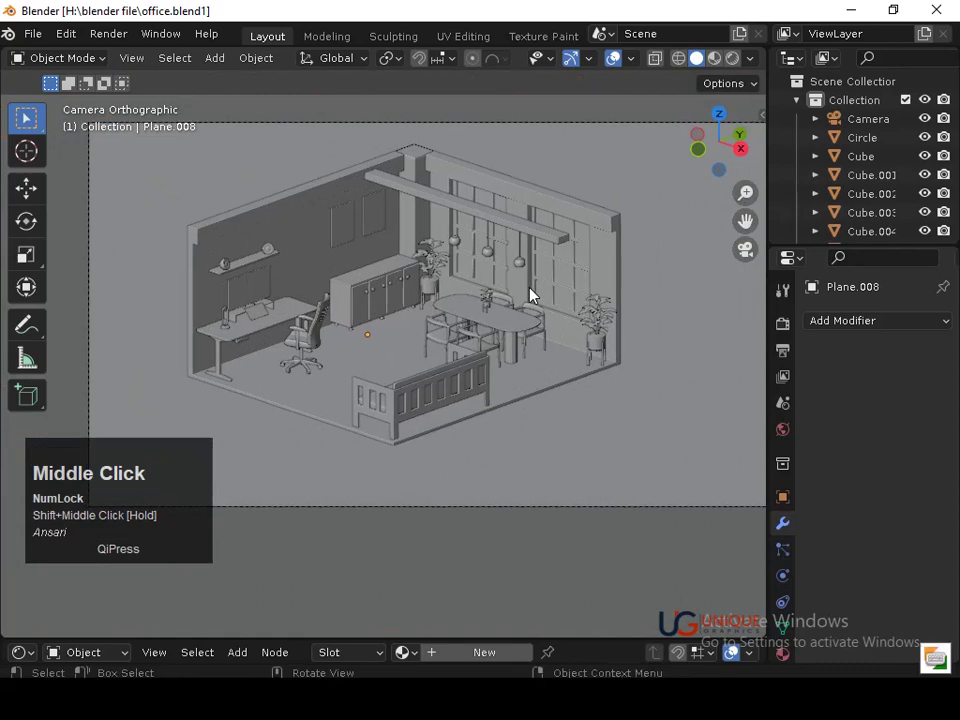
Select the small cylinder by the table, switch to the right side view and hide all other objects.
key("a")
left_click(516, 322)
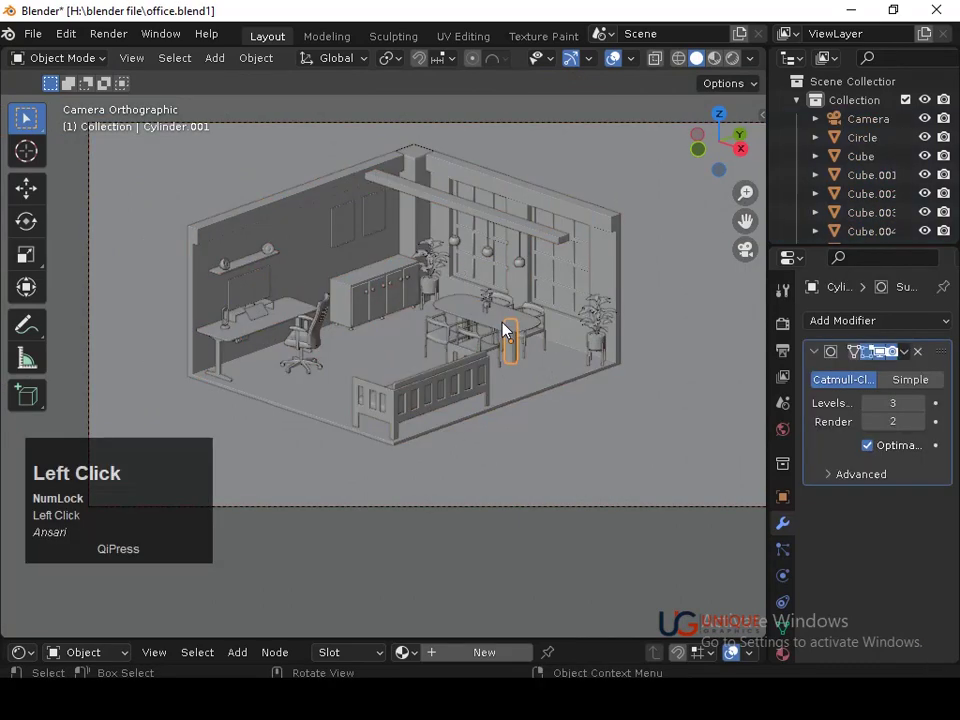
key("a")
key("h")
middle_click(489, 381)
key("shift+a")
left_click(523, 320)
right_click(419, 357)
left_click(746, 149)
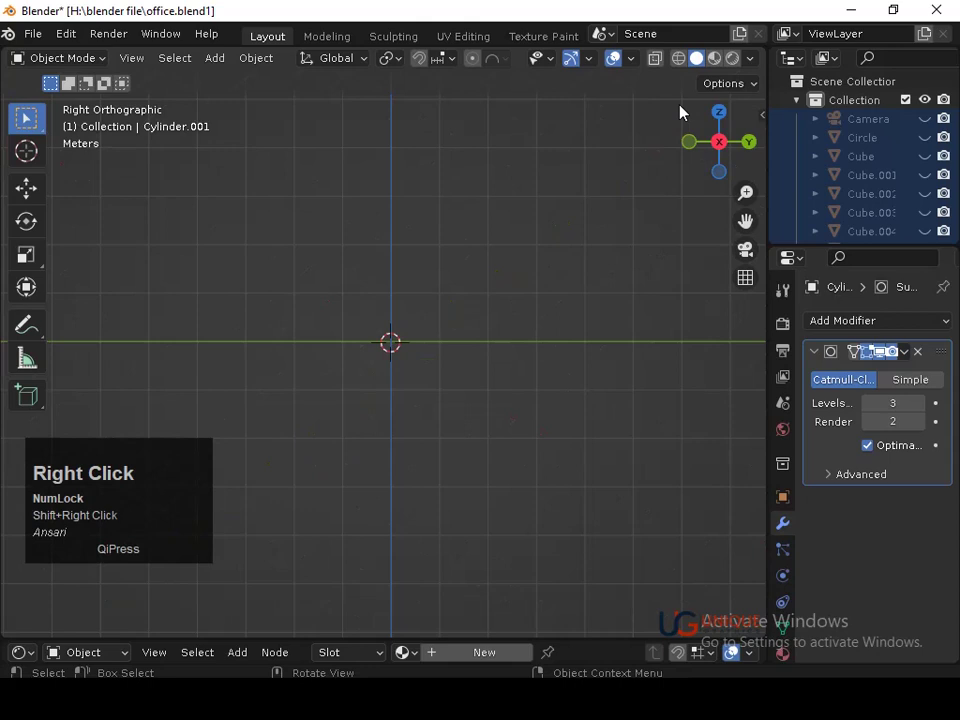
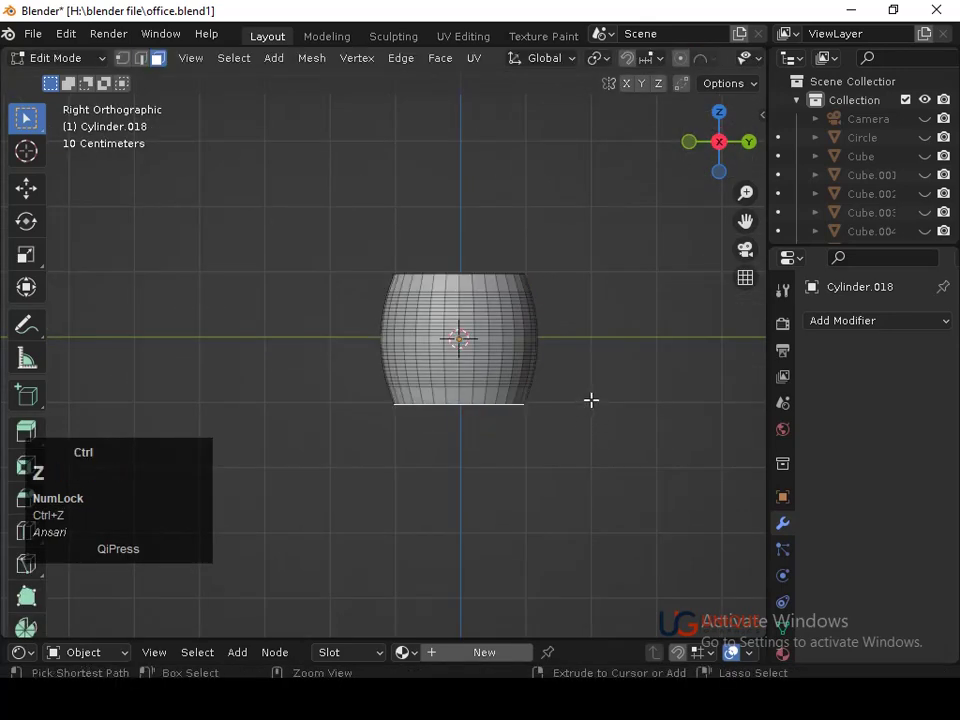
Scale the cylinder in Object Mode, then in Edit Mode select all and push the faces along their normals toward a cup shape.
key("Tab")
key("s")
left_click(616, 409)
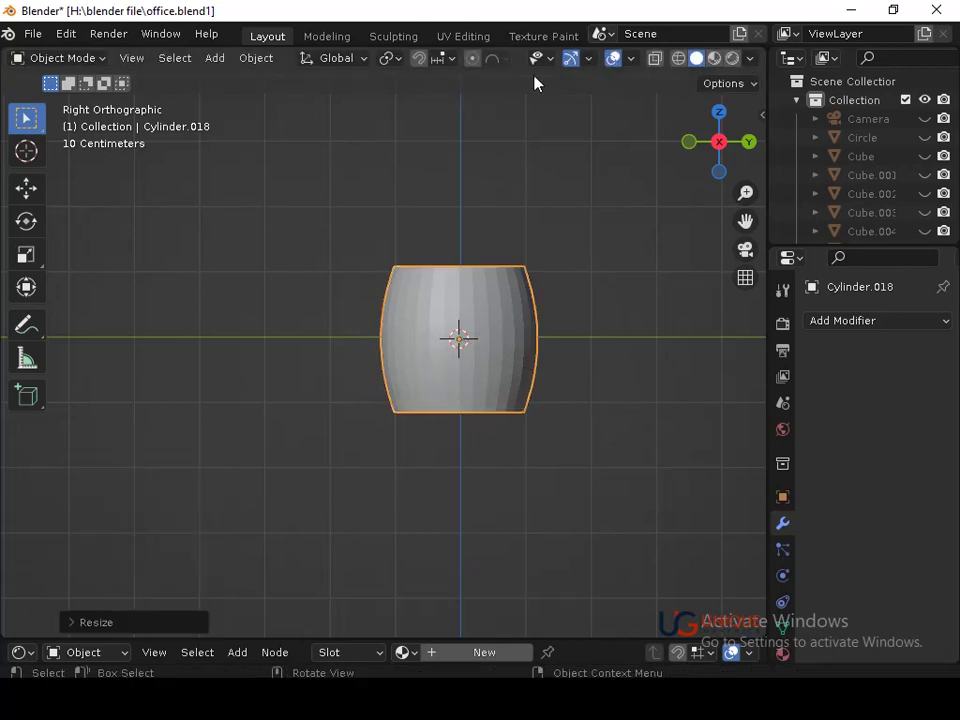
key("Tab")
key("ctrl+z")
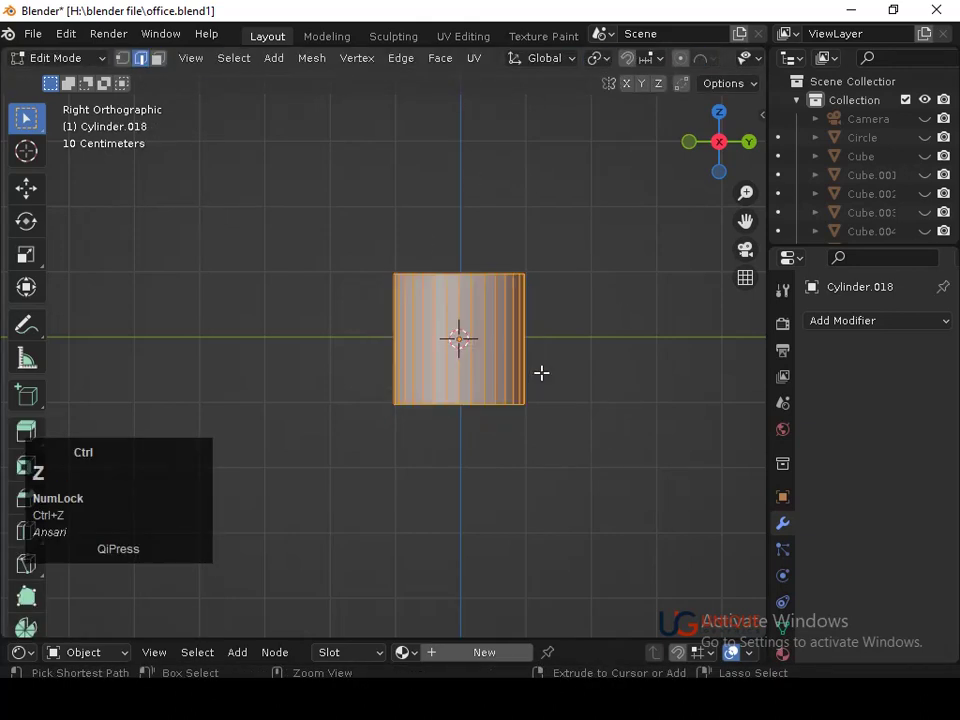
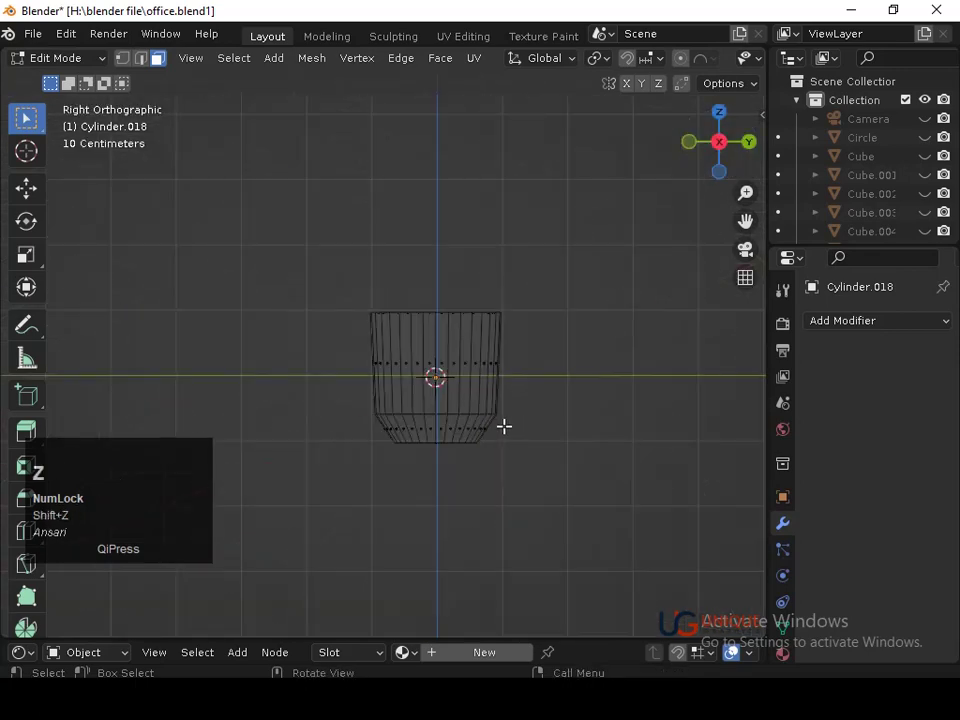
key("w")
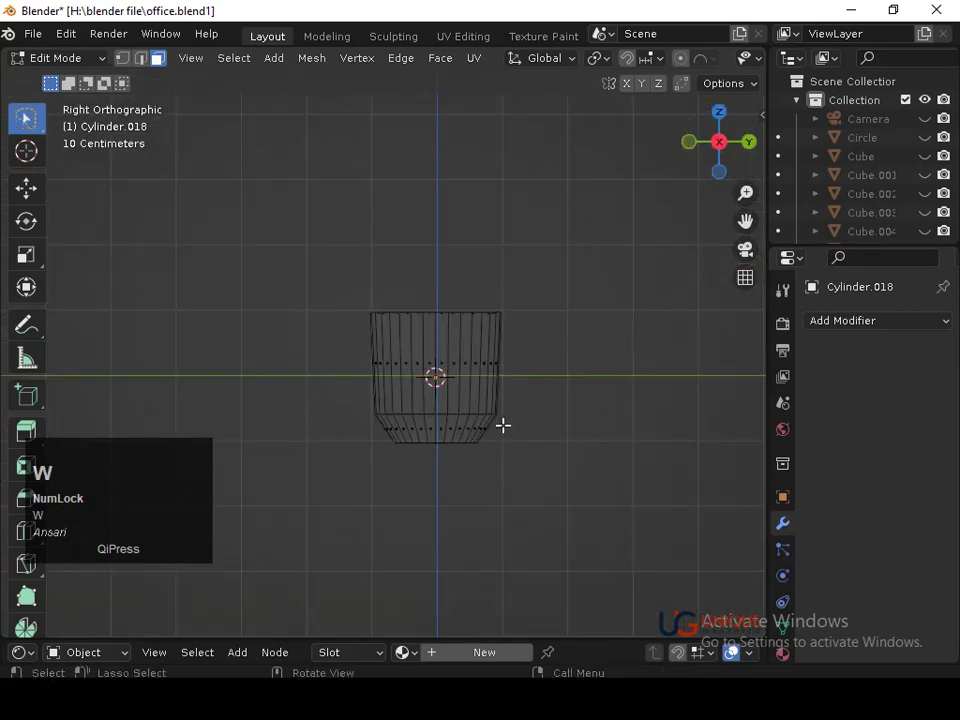
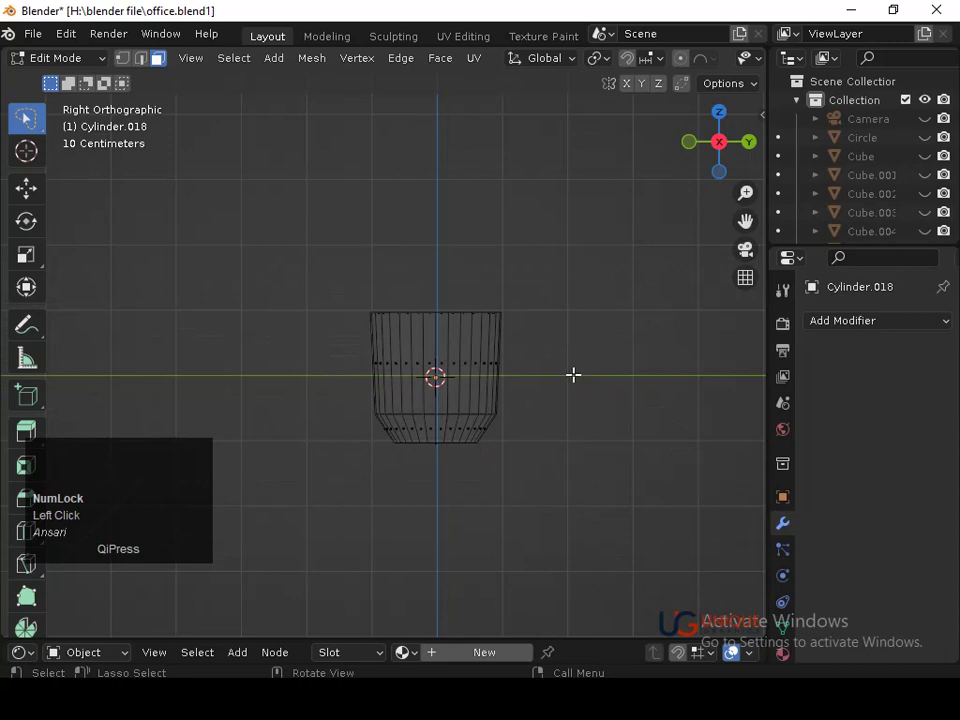
key("e")
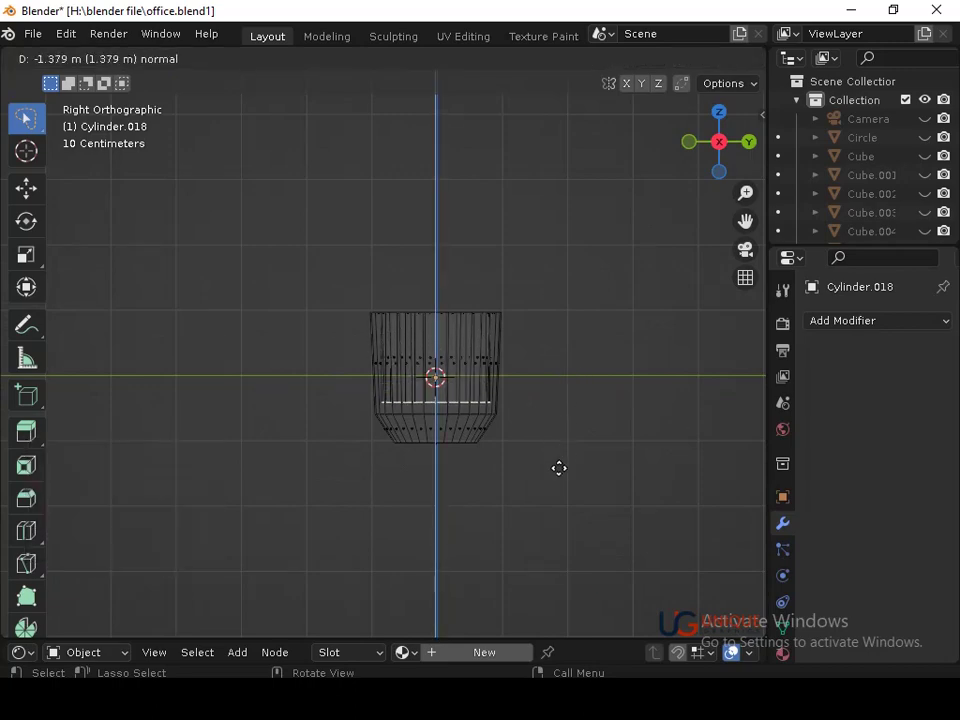
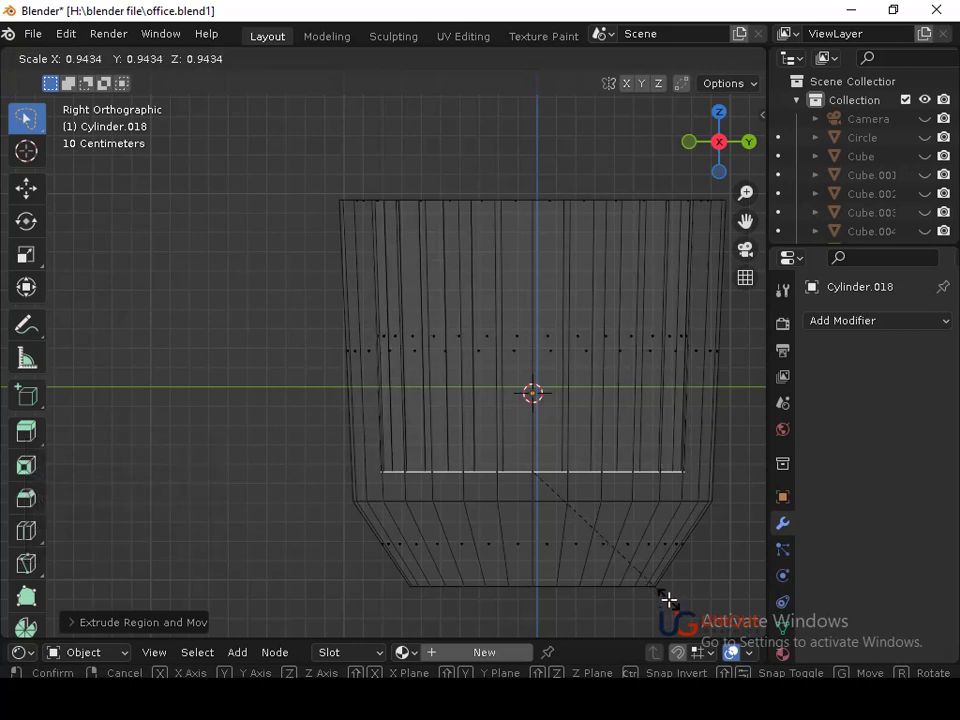
scroll("down", 3)
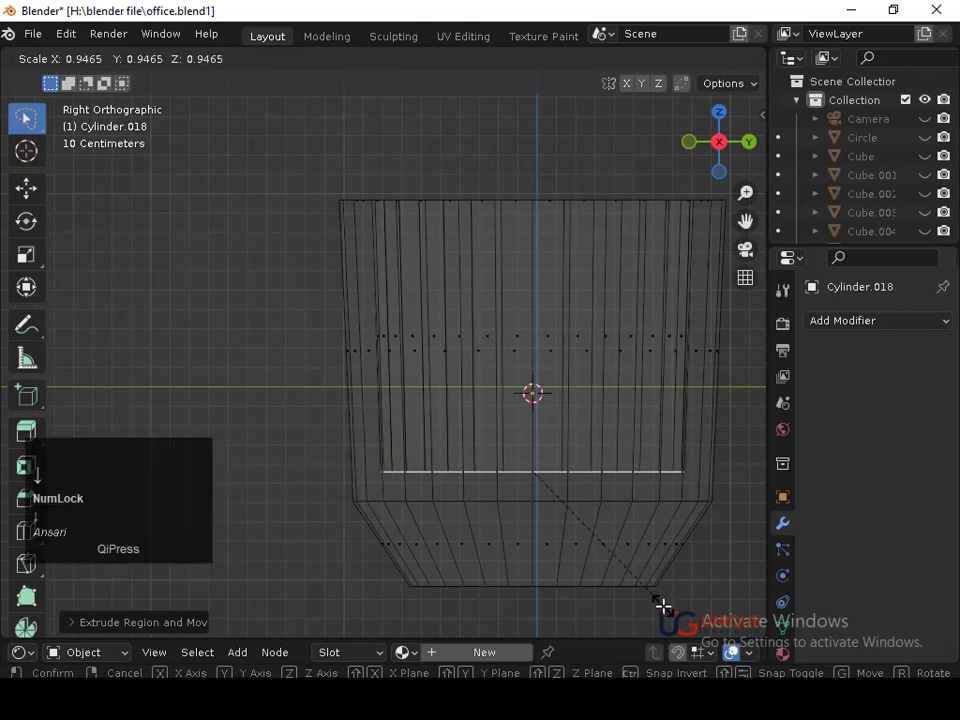
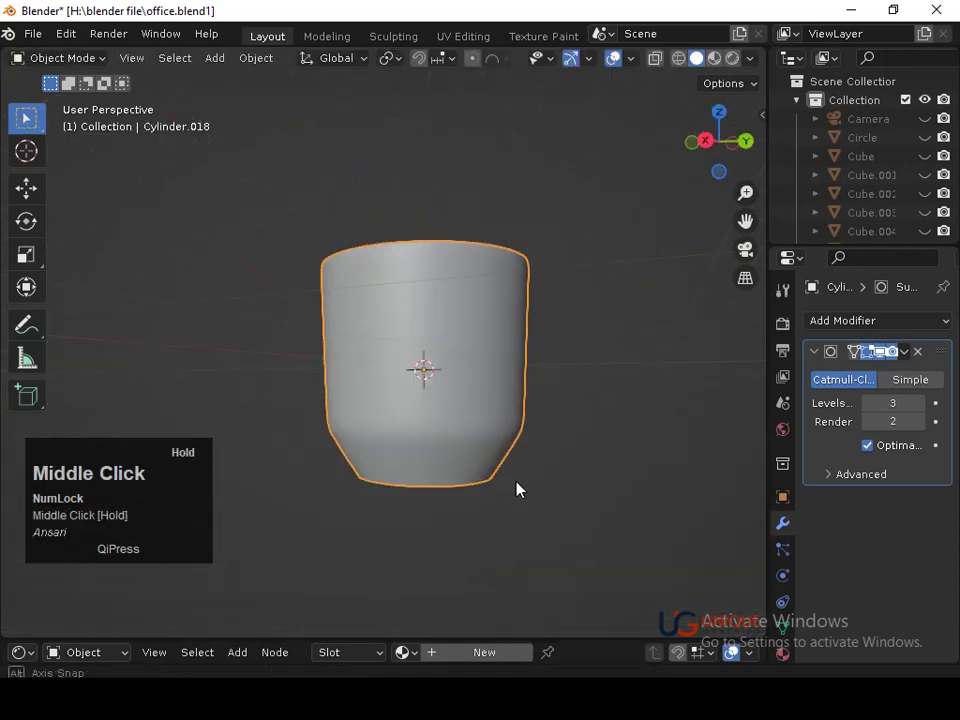
Save, view the cup from the right and place the 3D cursor at its upper right rim.
key("ctrl+s")
middle_click(489, 403)
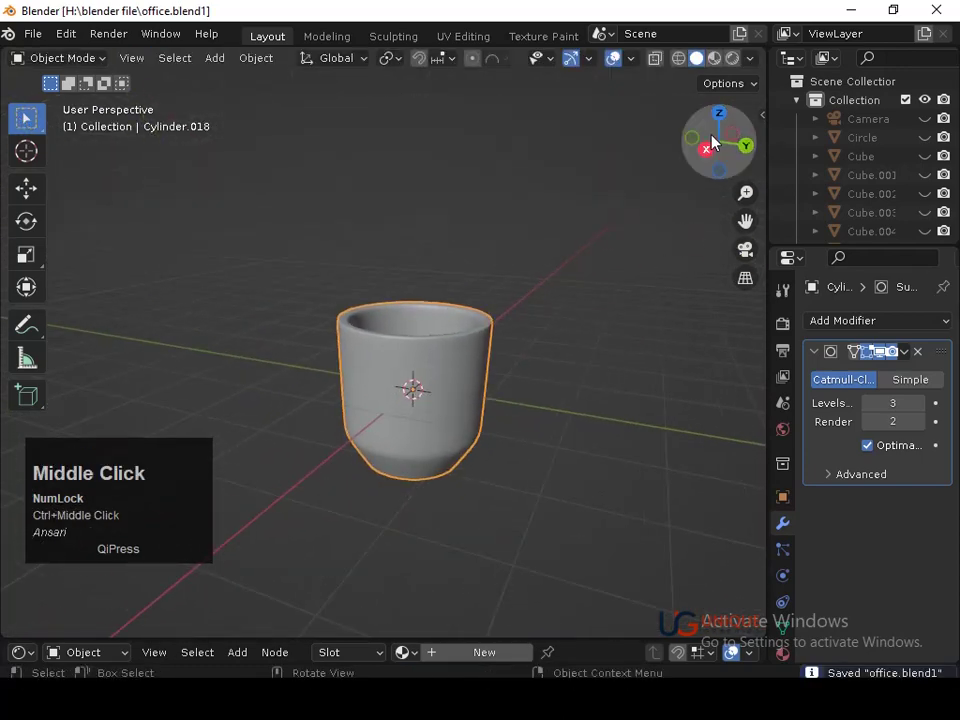
left_click(708, 152)
middle_click(636, 289)
key("ctrl+s")
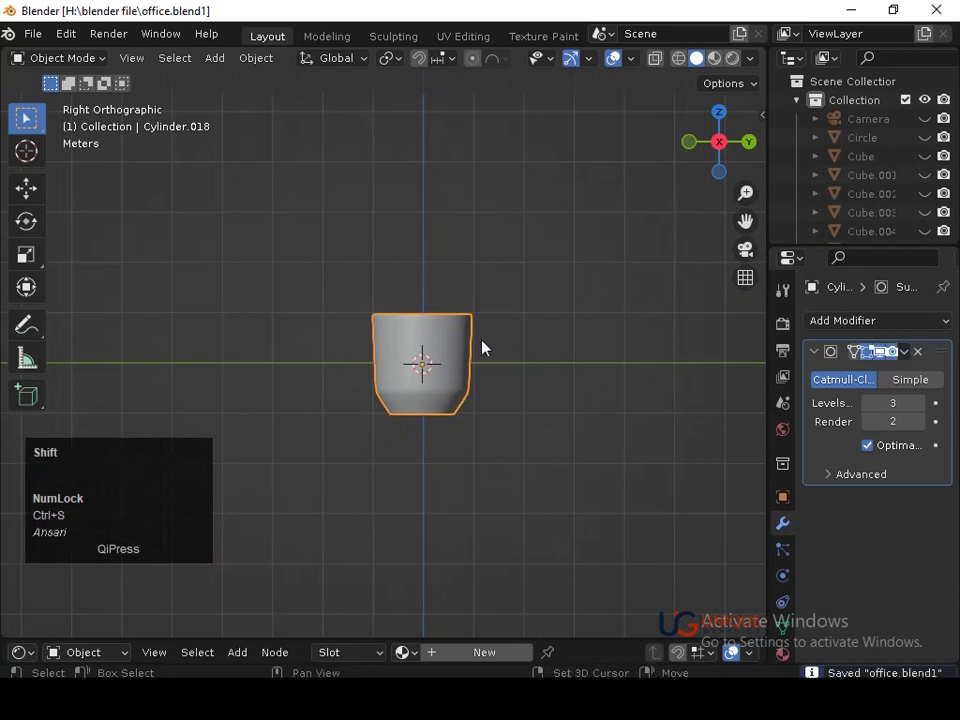
right_click(482, 338)
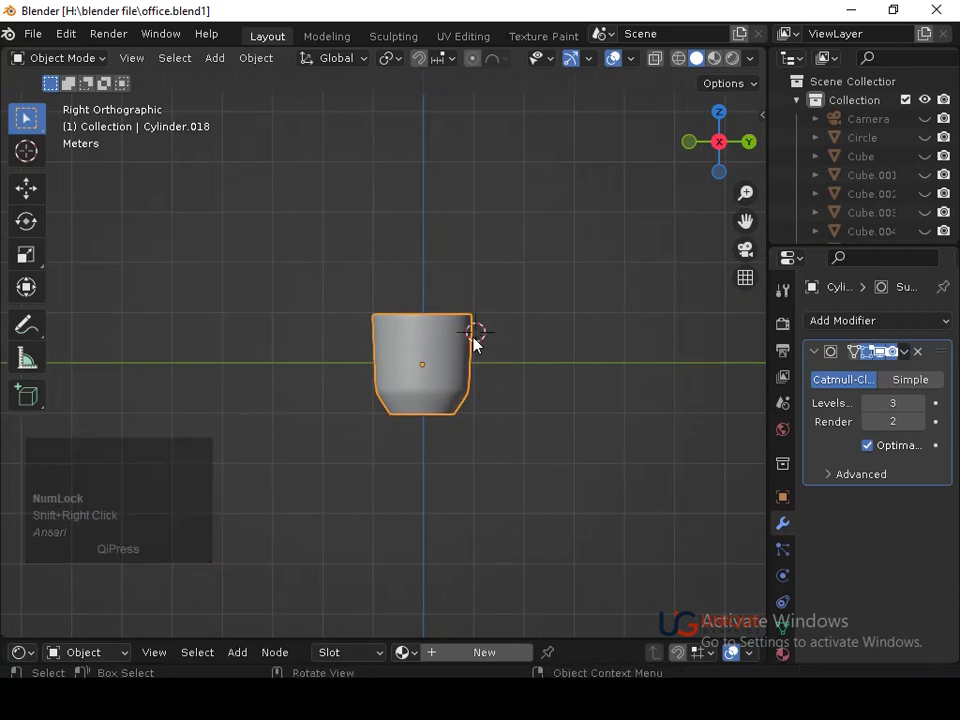
key("shift+Num_Lock")
right_click(476, 345)
key("shift+a")
Add a curve circle at the cursor, rotate it 90 degrees about Y and move it beside the cup.
left_click(412, 329)
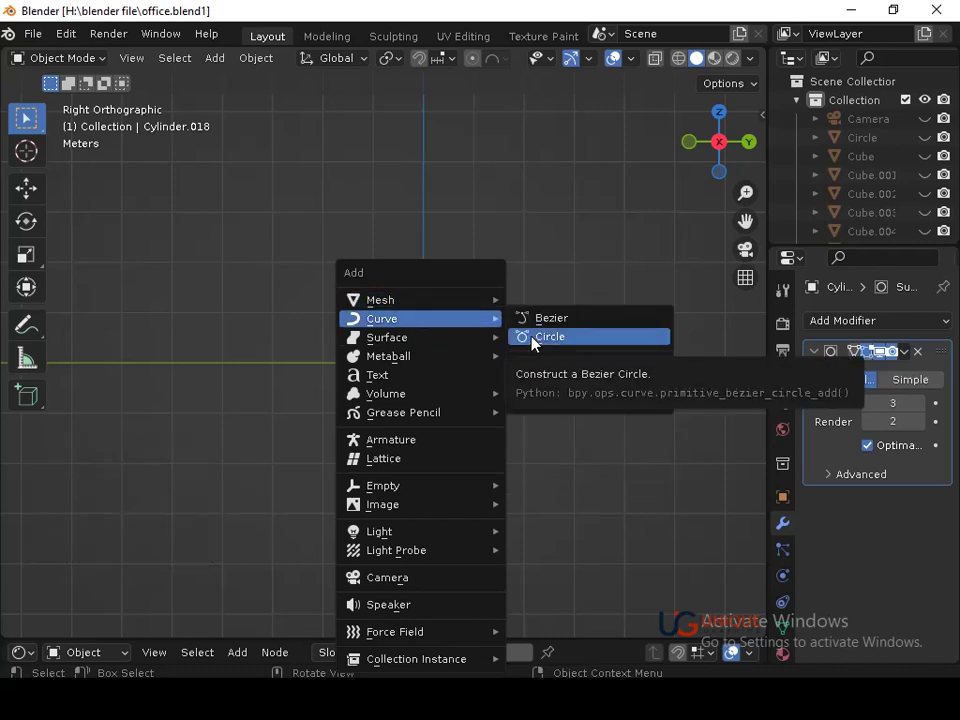
left_click(522, 342)
key("r")
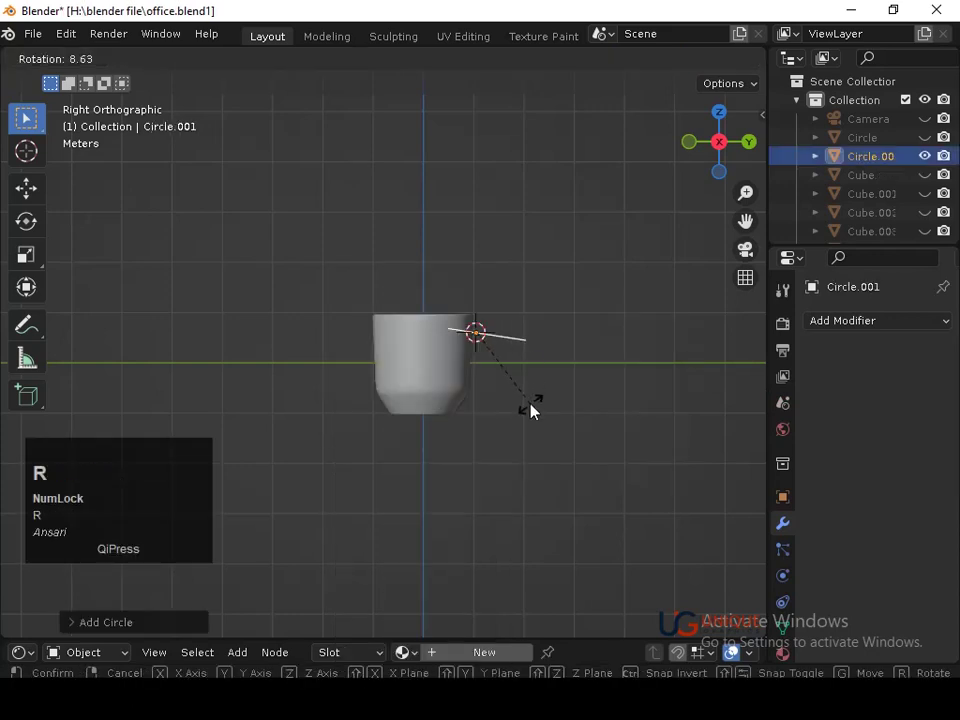
key("x")
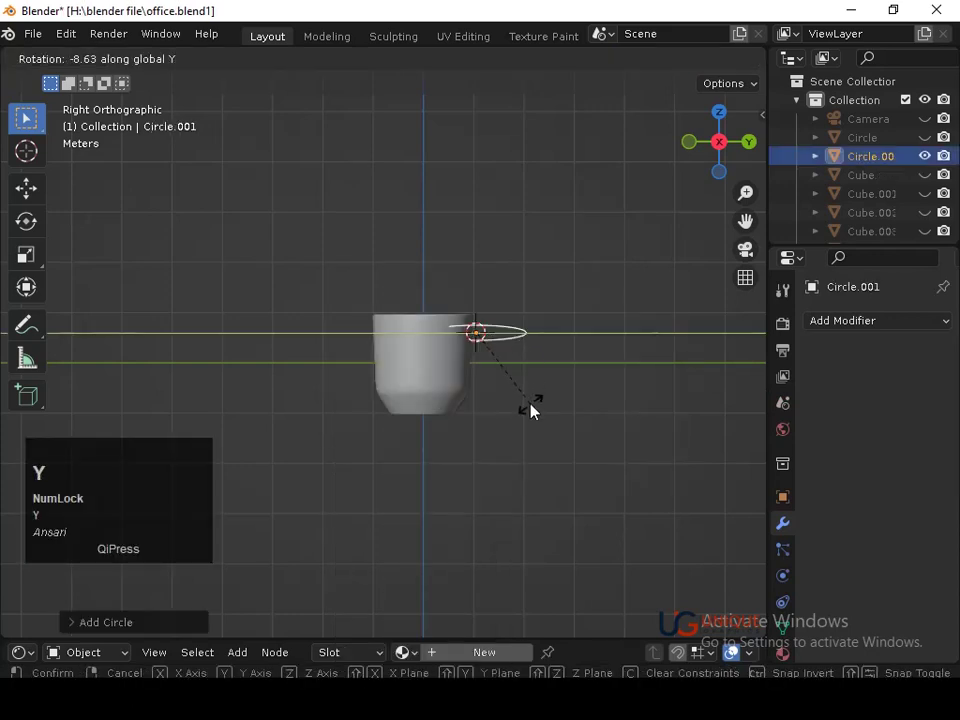
type("90")
left_click(535, 412)
key("g")
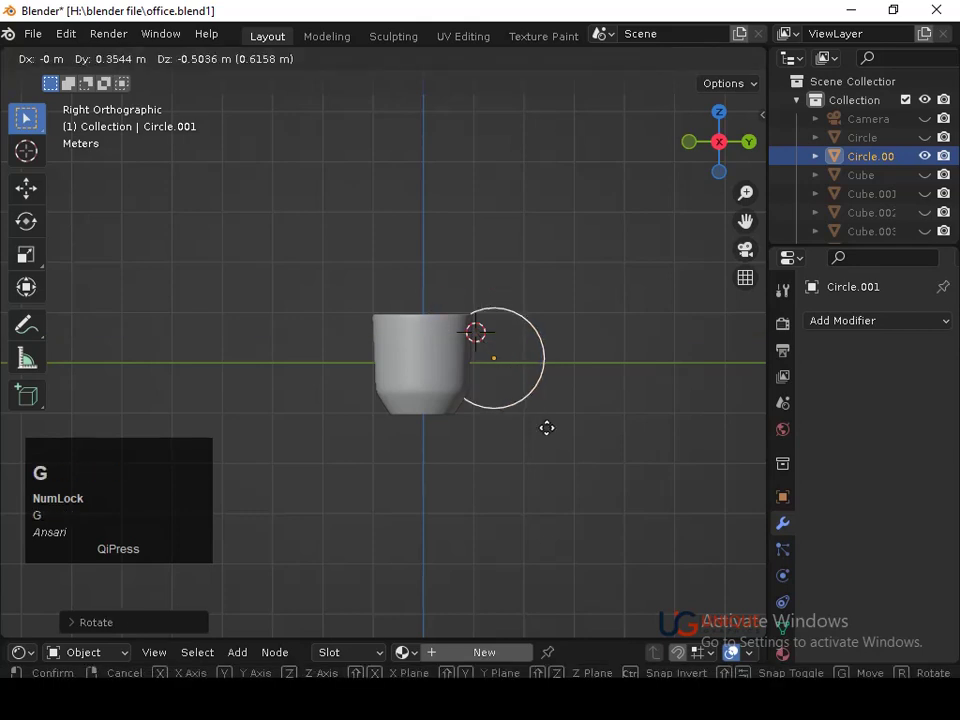
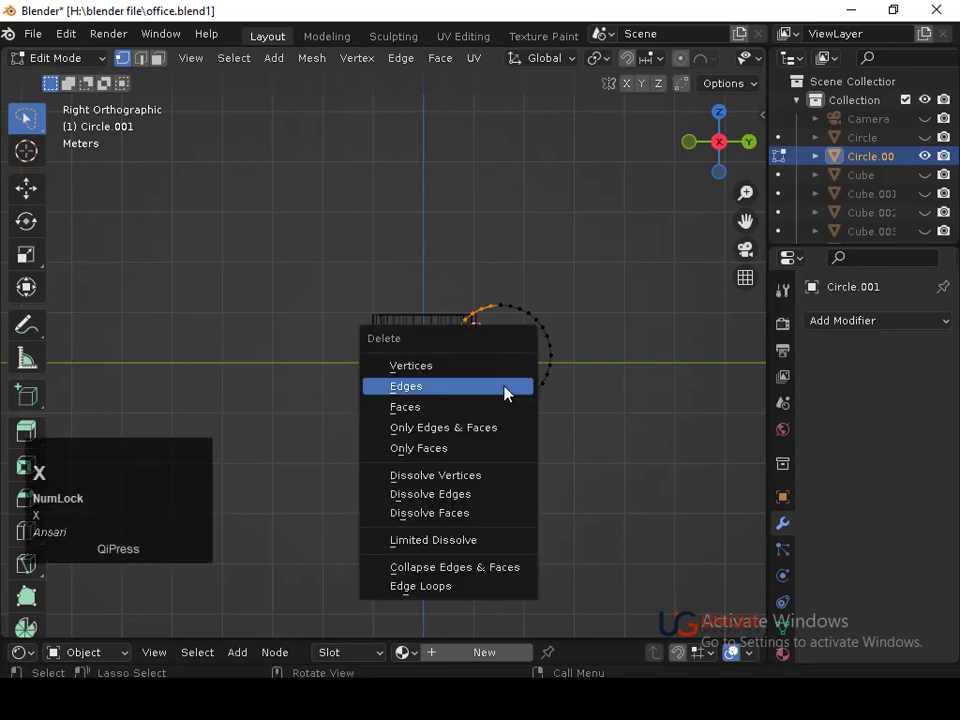
Delete a section of the circle to open it and rotate the resulting C-shaped handle arc.
left_click(511, 391)
key("Tab")
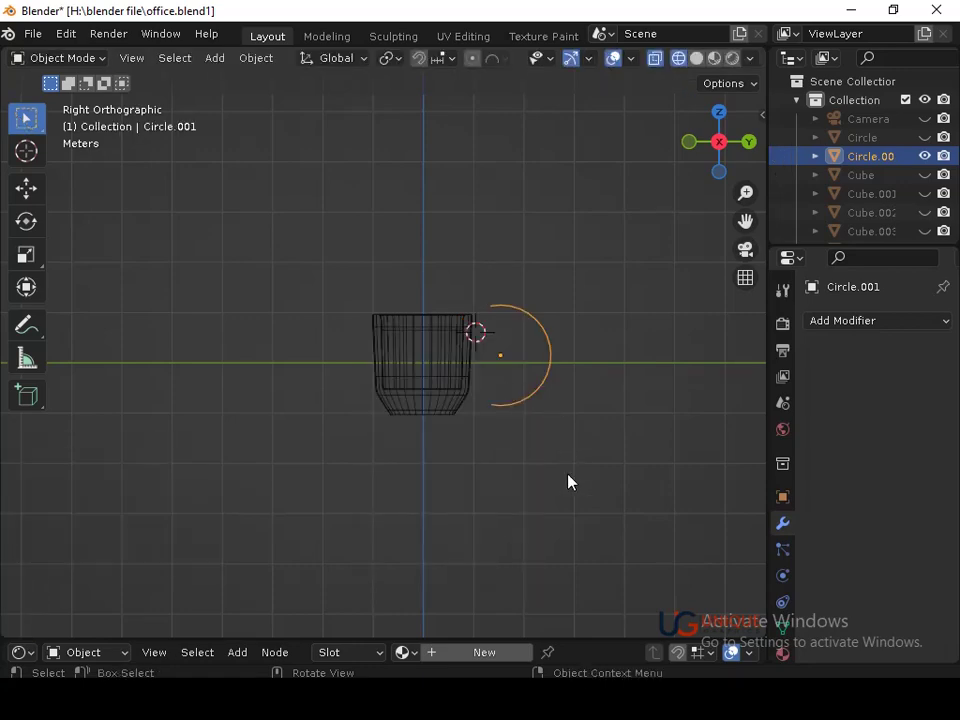
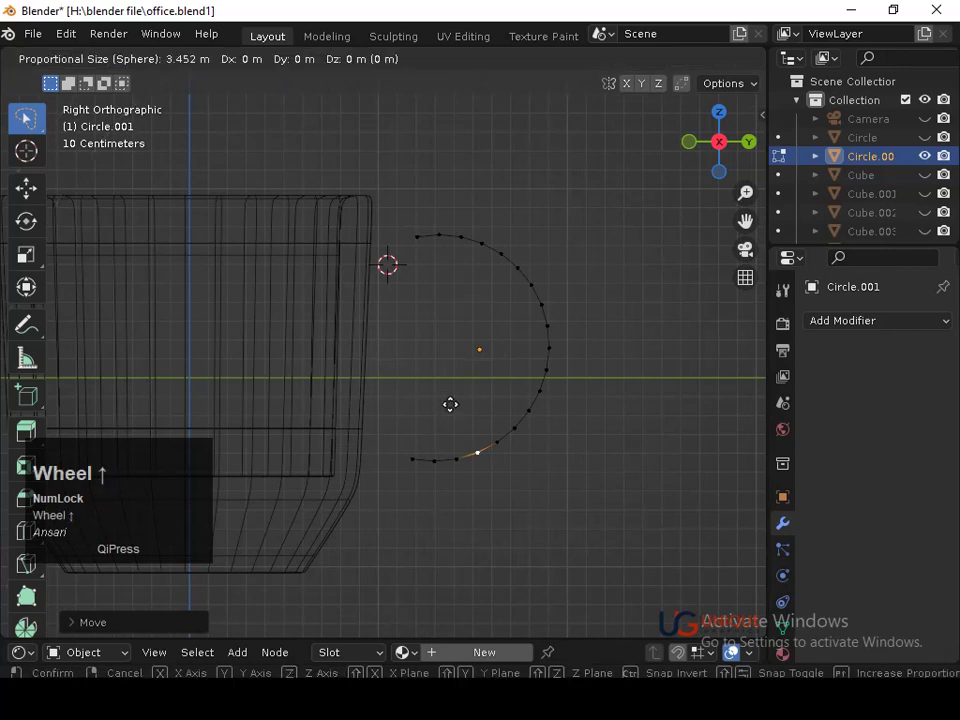
scroll("up", 3)
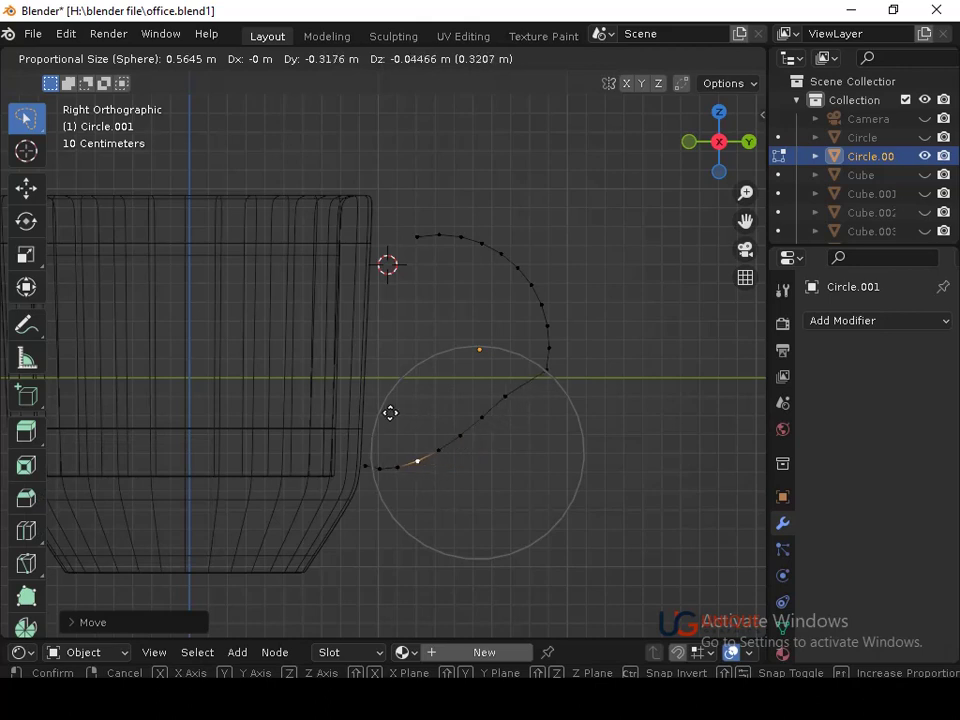
scroll("down", 3)
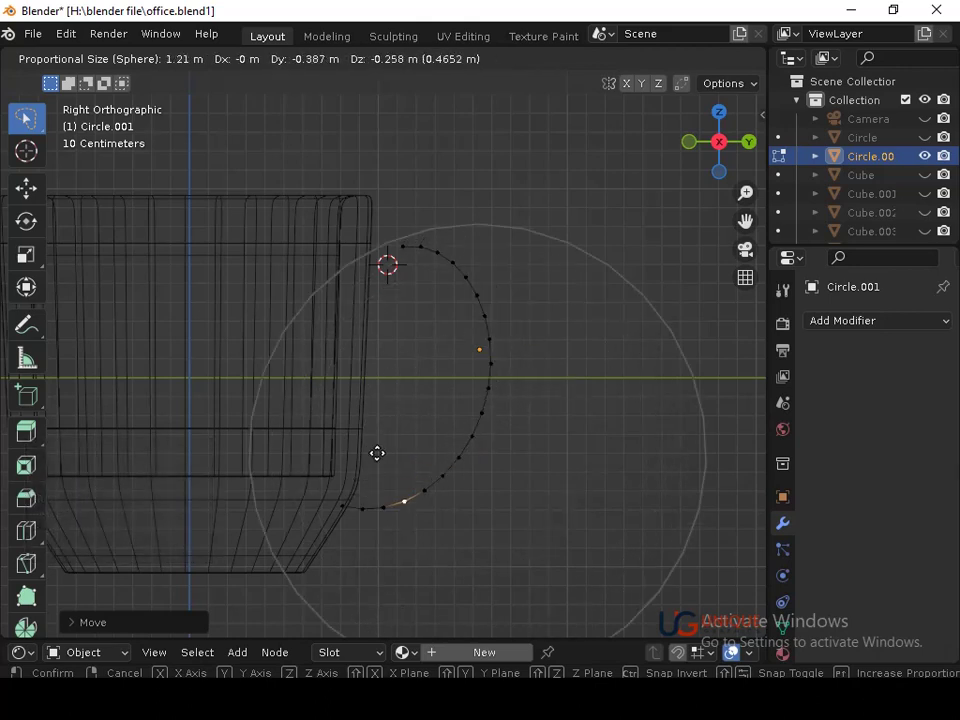
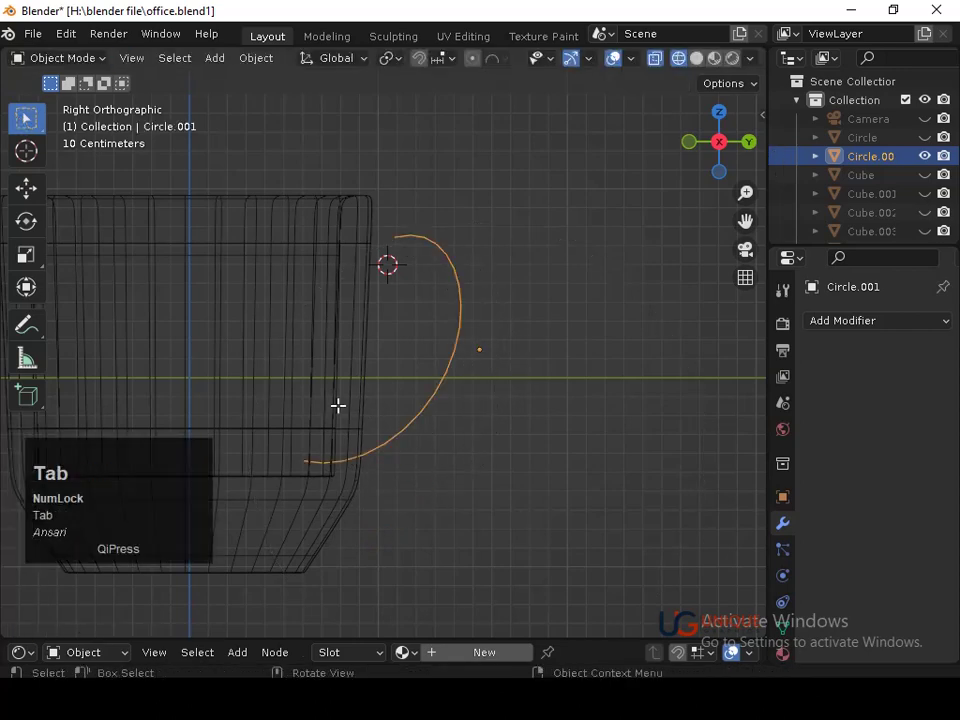
key("r")
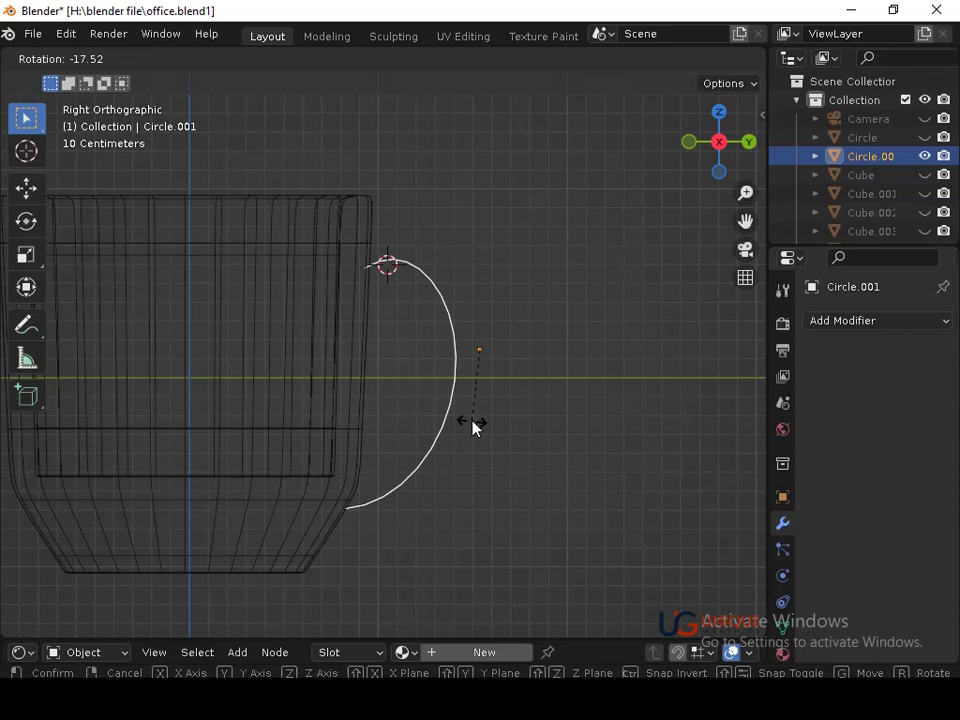
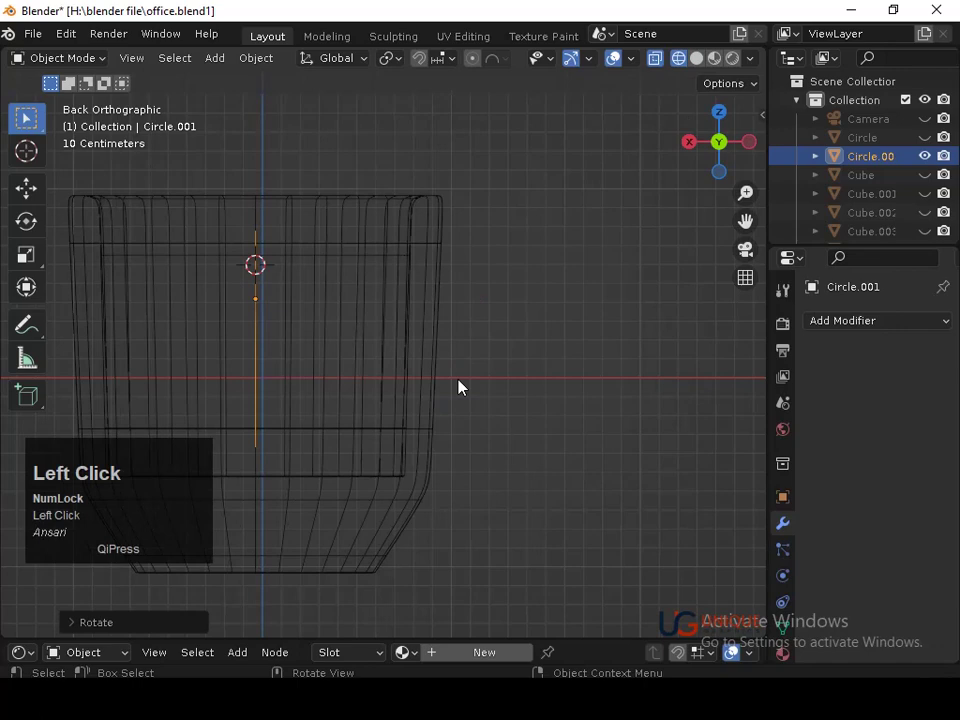
Adjust the handle's curve points along X, thicken it into a band and move it along Z against the cup.
key("Tab")
key("a")
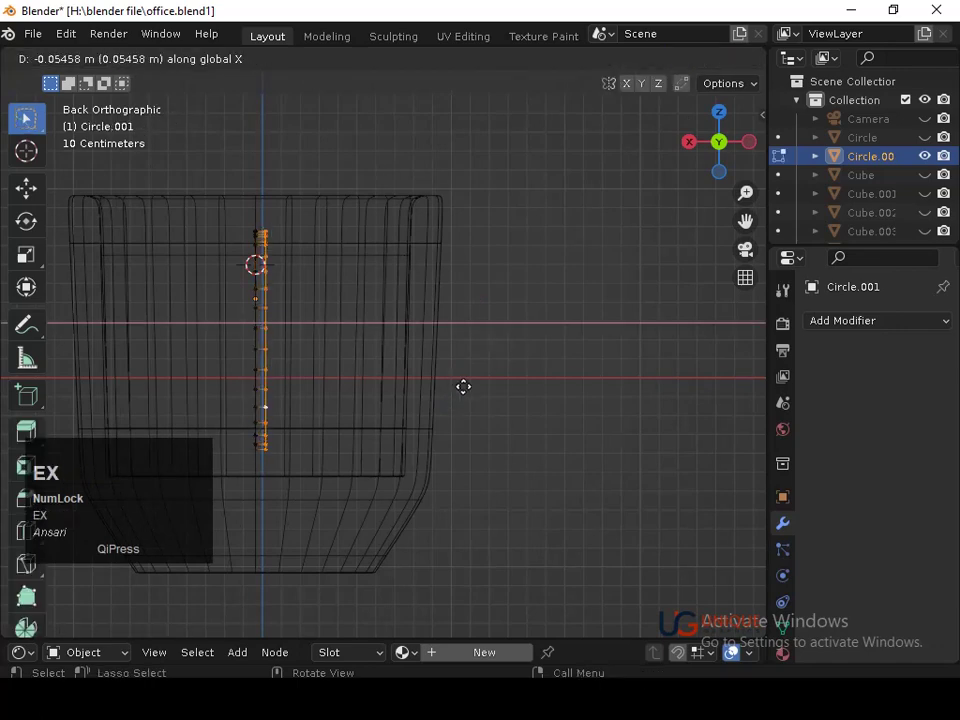
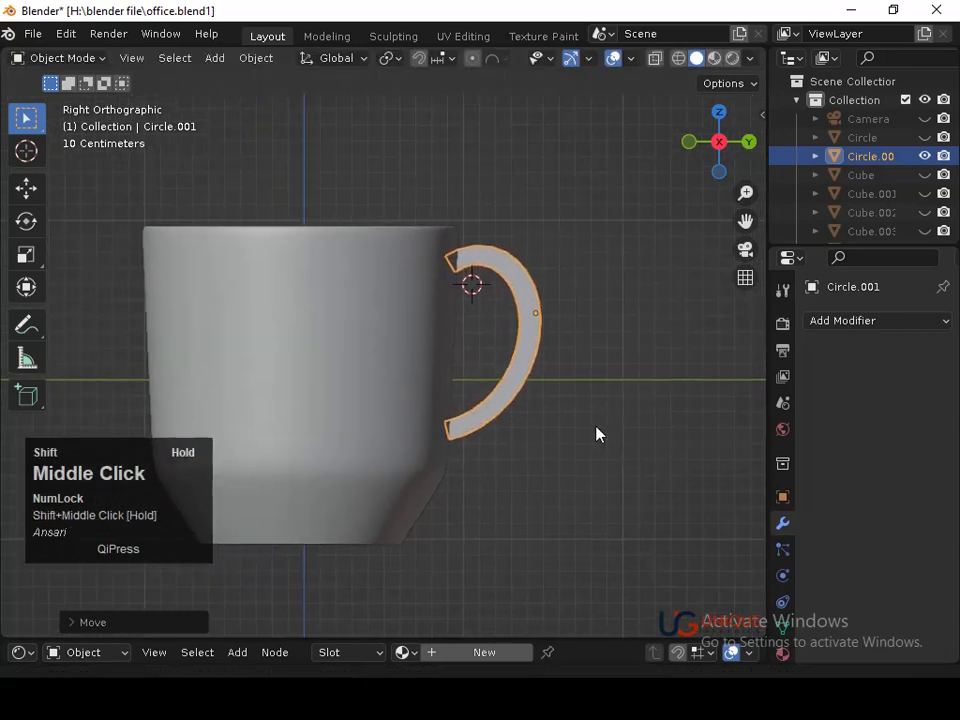
key("r")
left_click(596, 443)
key("h")
key("ctrl+z")
key("g")
key("z")
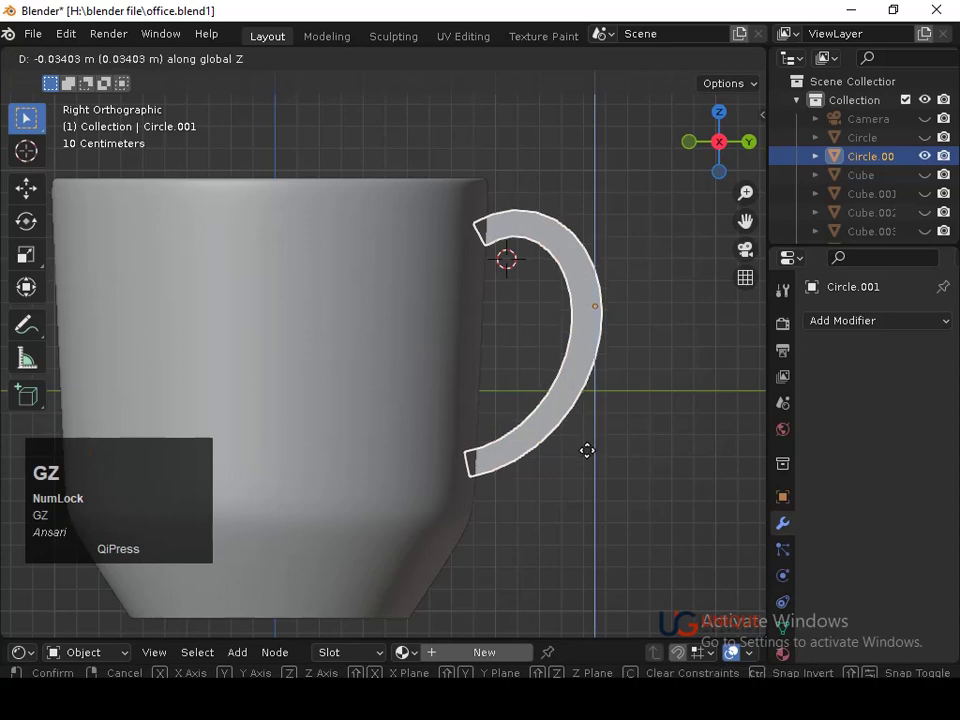
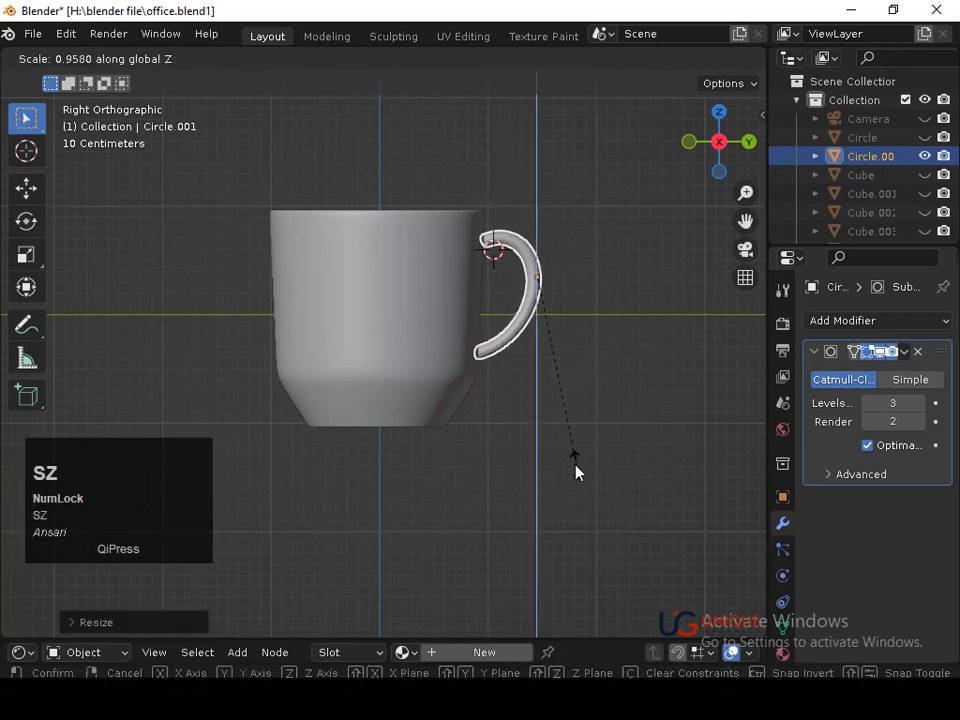
Confirm the handle's slightly reduced size, inspect it around the cup and start adding a new mesh.
key("z")
left_click(582, 470)
key("ctrl+z")
middle_click(554, 395)
left_click(387, 430)
middle_click(513, 391)
middle_click(403, 402)
middle_click(352, 417)
middle_click(483, 370)
left_click_drag(438, 406, 712, 158)
left_click(712, 158)
middle_click(487, 374)
right_click(417, 318)
key("shift+a")
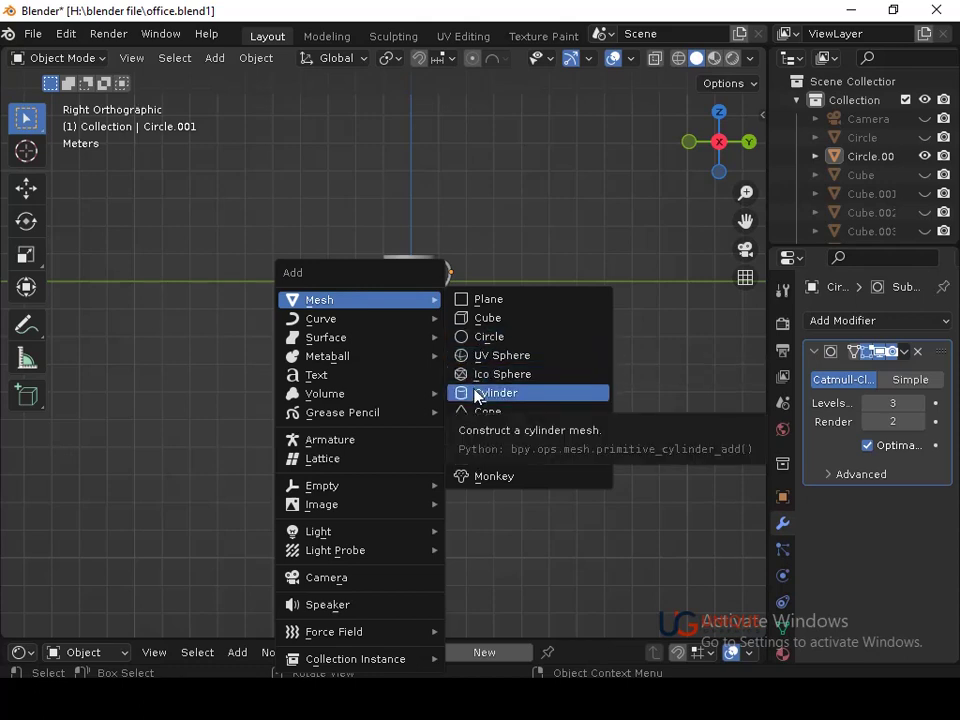
Add a new cylinder and scale it repeatedly into a wide, thin flat disc.
left_click(478, 391)
key("s")
left_click(452, 393)
key("s")
left_click(671, 539)
key("s")
left_click(456, 336)
key("s")
left_click(574, 403)
key("s")
left_click(462, 363)
In Right Orthographic view, move the disc vertically to sit directly beneath the mug's base.
middle_click(476, 369)
left_click(726, 154)
middle_click(497, 463)
middle_click(501, 359)
key("g")
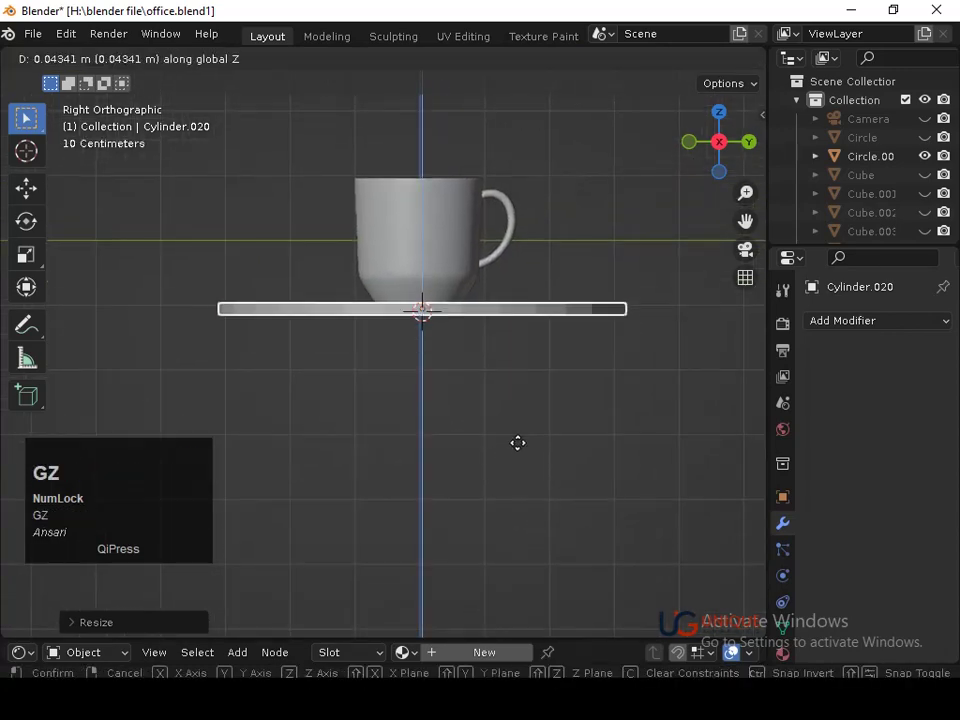
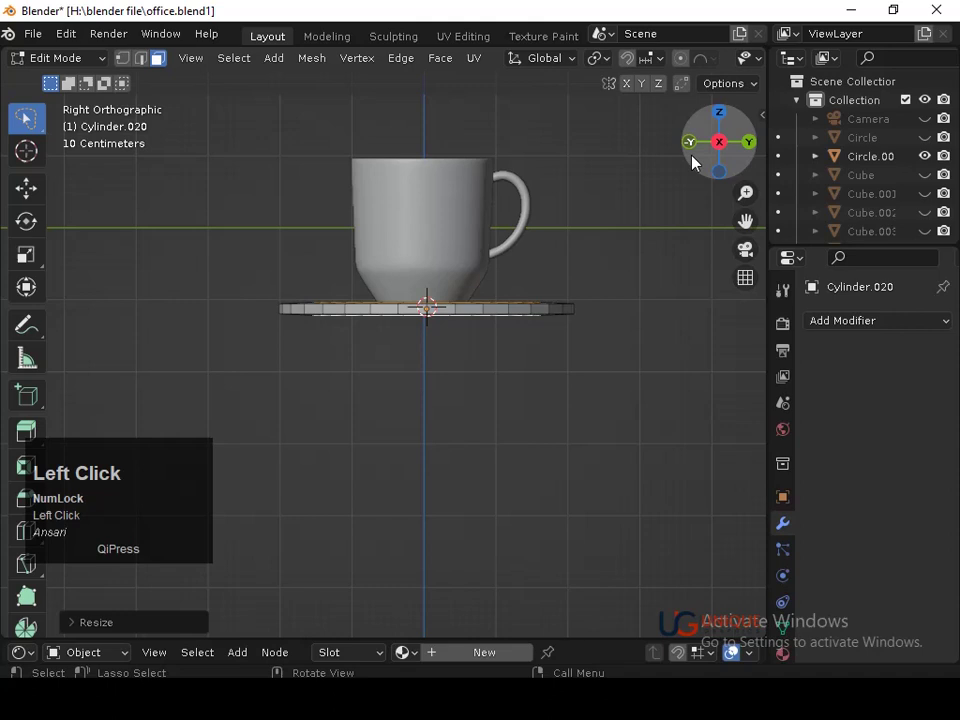
Extrude the disc into an inset-centre saucer with a Subdivision Surface (levels 3, render 2) and lift its rim.
key("g")
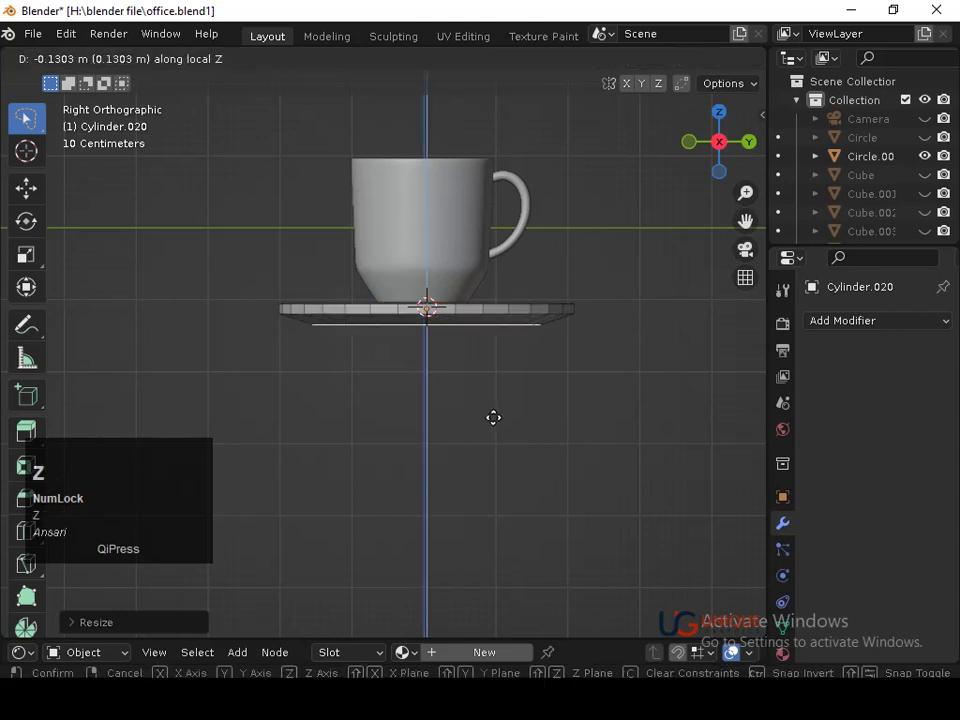
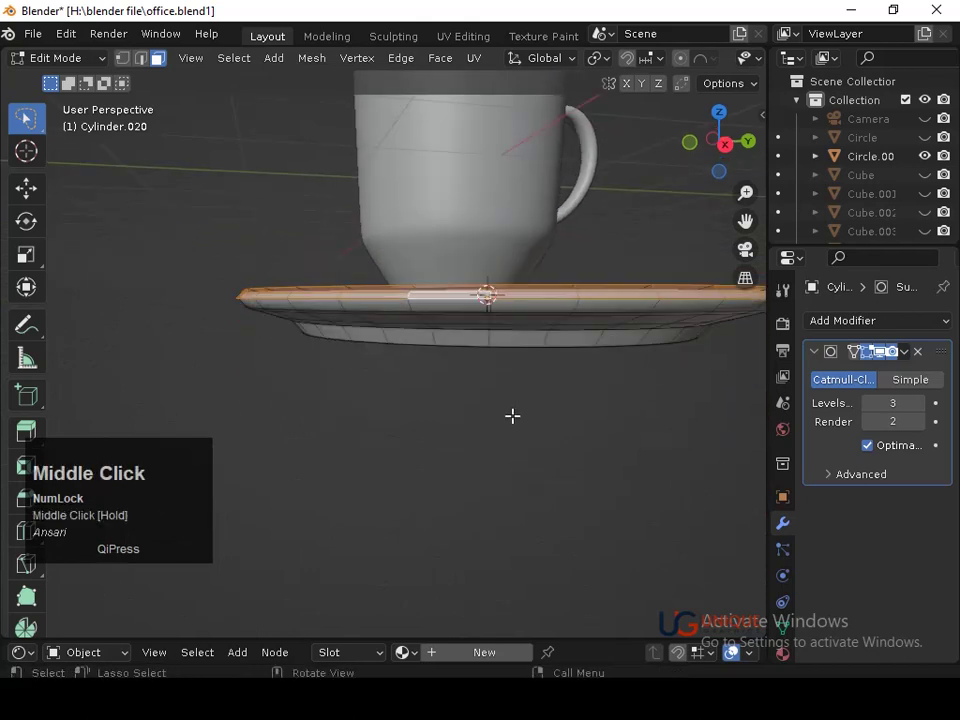
key("g")
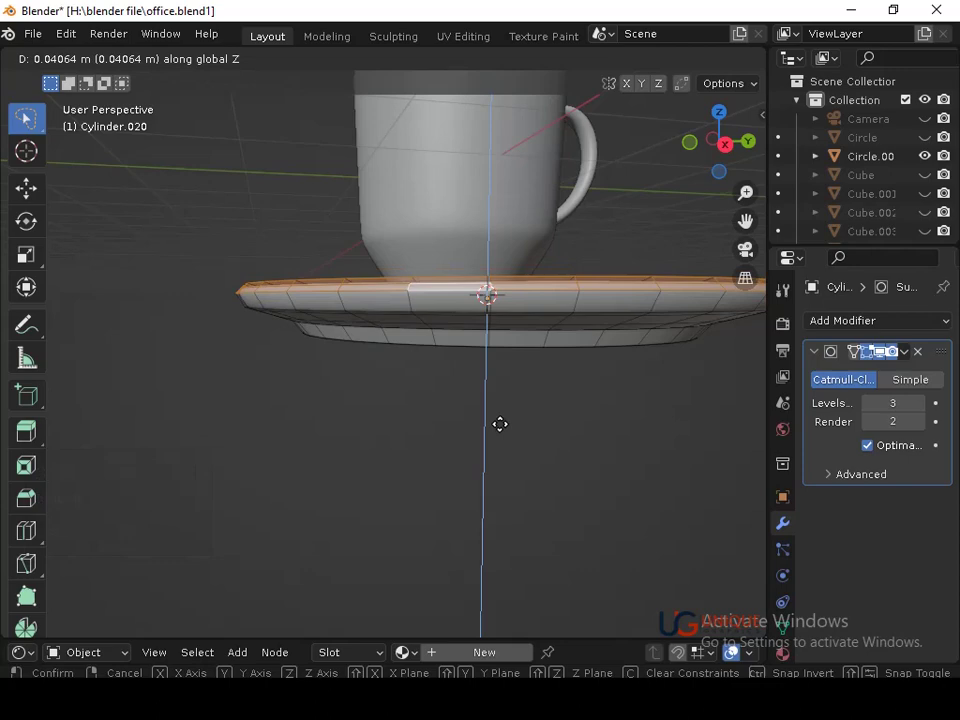
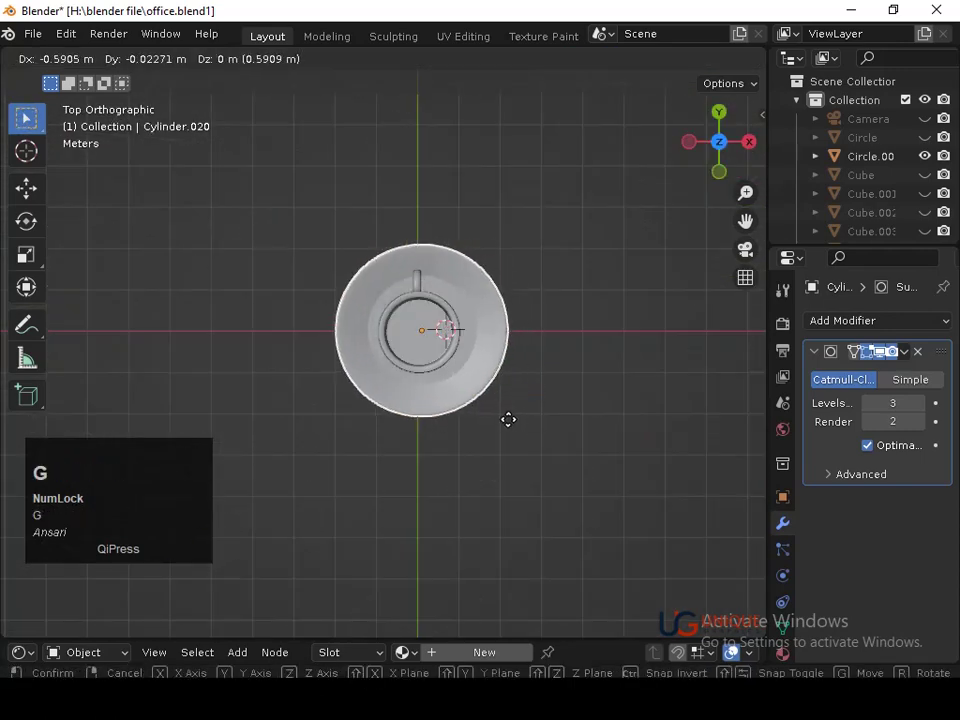
Confirm the saucer position, then select the mug handle and slide it along the X axis.
left_click(511, 427)
middle_click(465, 374)
middle_click(465, 362)
left_click(466, 209)
key("s")
left_click(466, 225)
key("g")
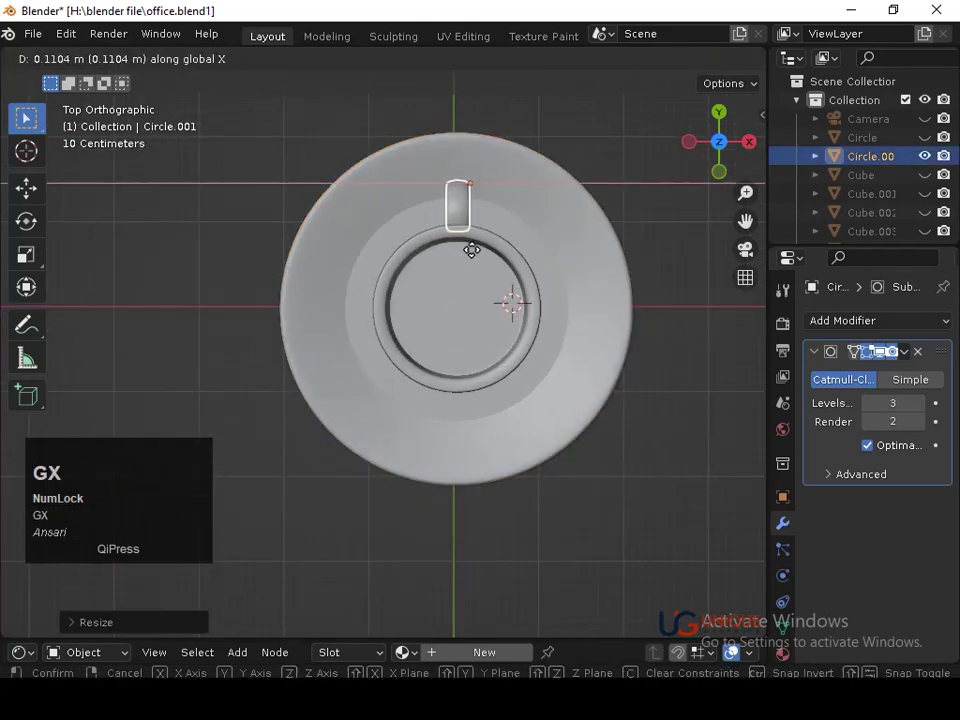
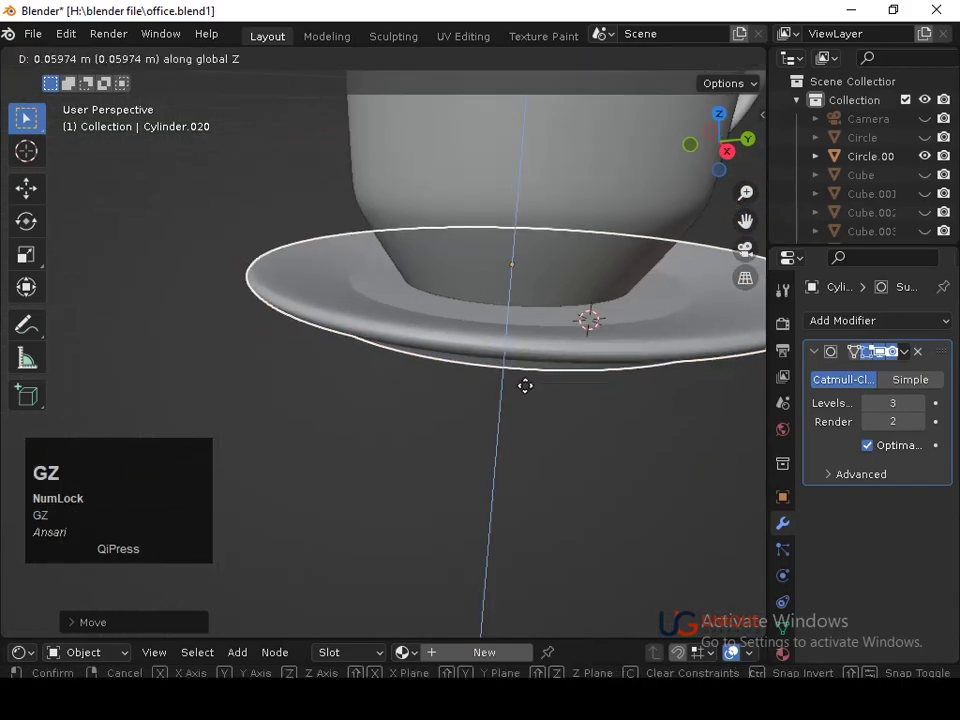
Settle the saucer's height under the mug and save the blend file.
key("z")
left_click(528, 396)
key("ctrl+s")
middle_click(523, 321)
middle_click(540, 450)
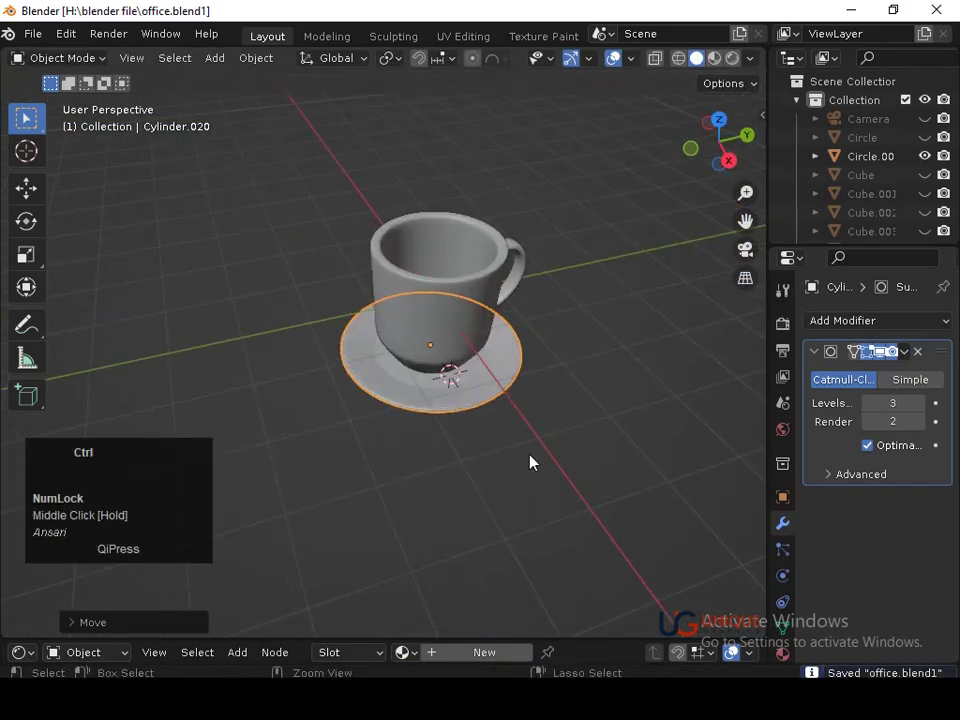
Look through the scene camera and unhide the office objects with Alt+H.
key("ctrl+s")
left_click_drag(530, 412, 305, 305)
left_click(305, 305)
middle_click(484, 452)
key("g")
double_click(474, 379)
key("alt+h")
left_click(360, 252)
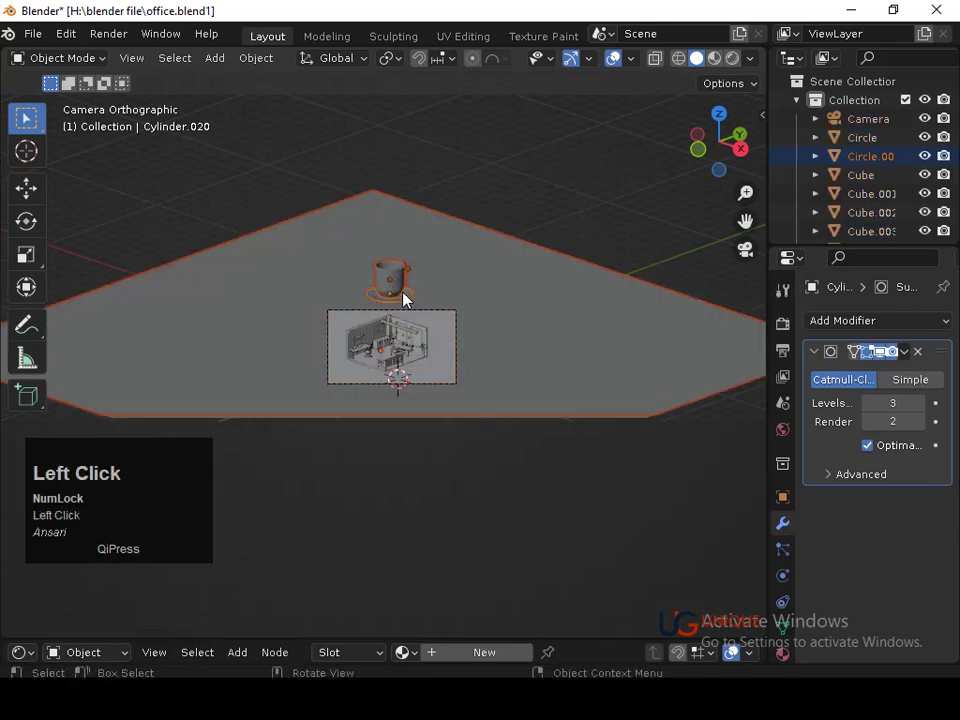
Select the cup with its saucer and move them onto the dining table's top in Front view.
middle_click(424, 279)
middle_click(411, 279)
middle_click(421, 240)
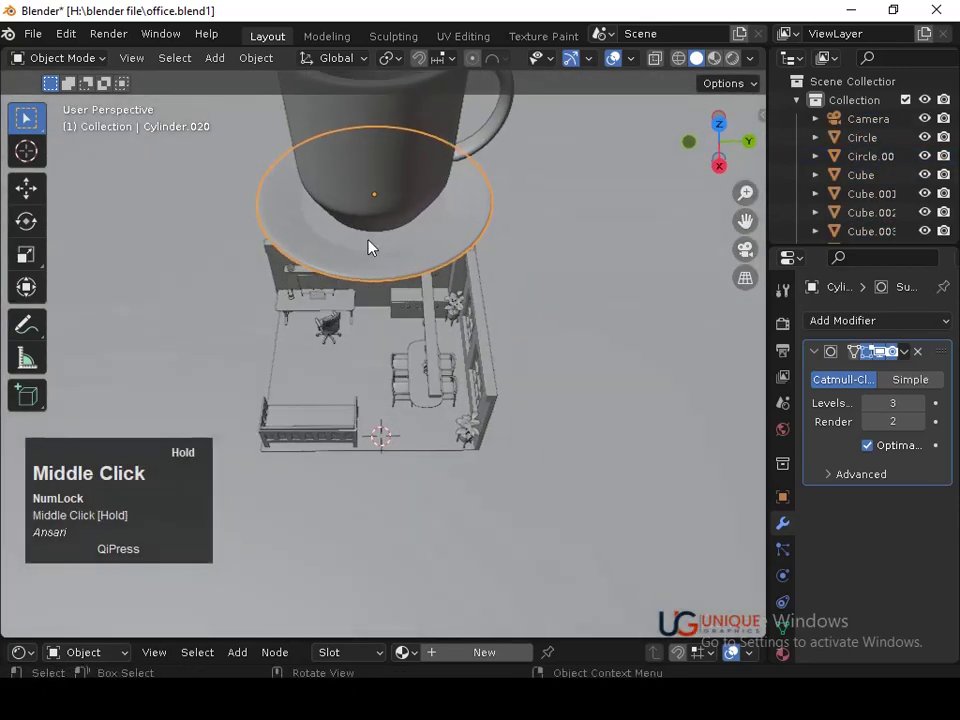
left_click(436, 239)
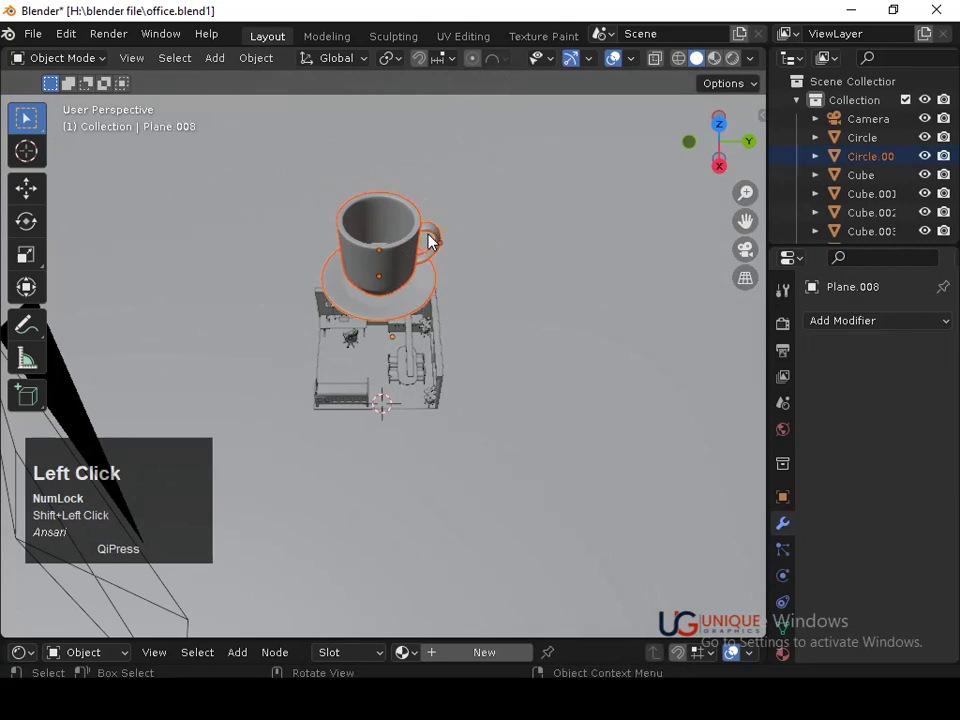
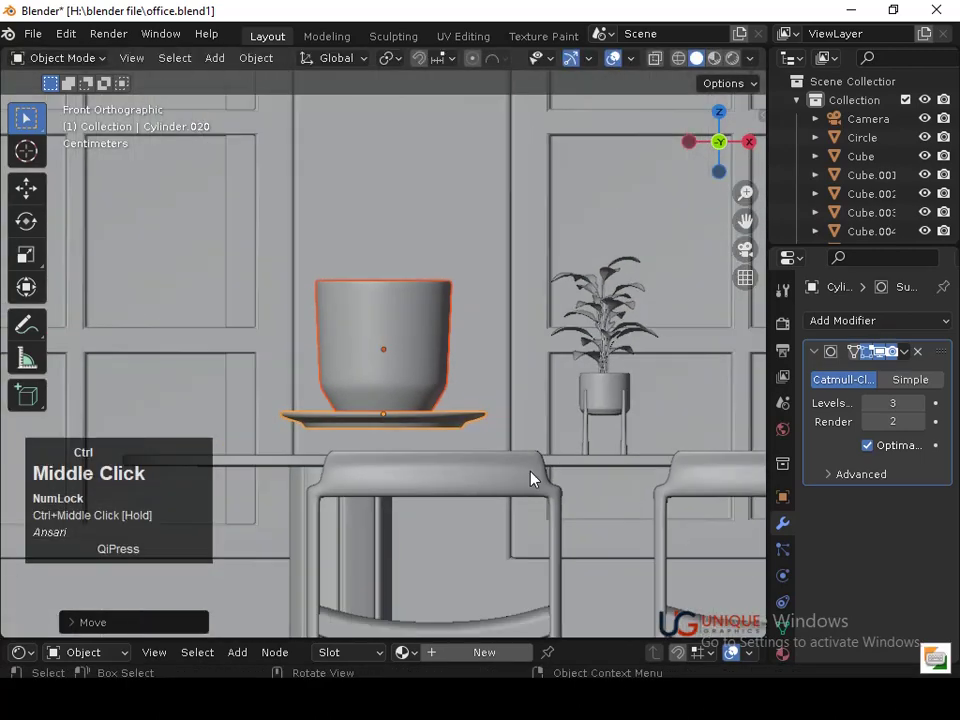
key("g")
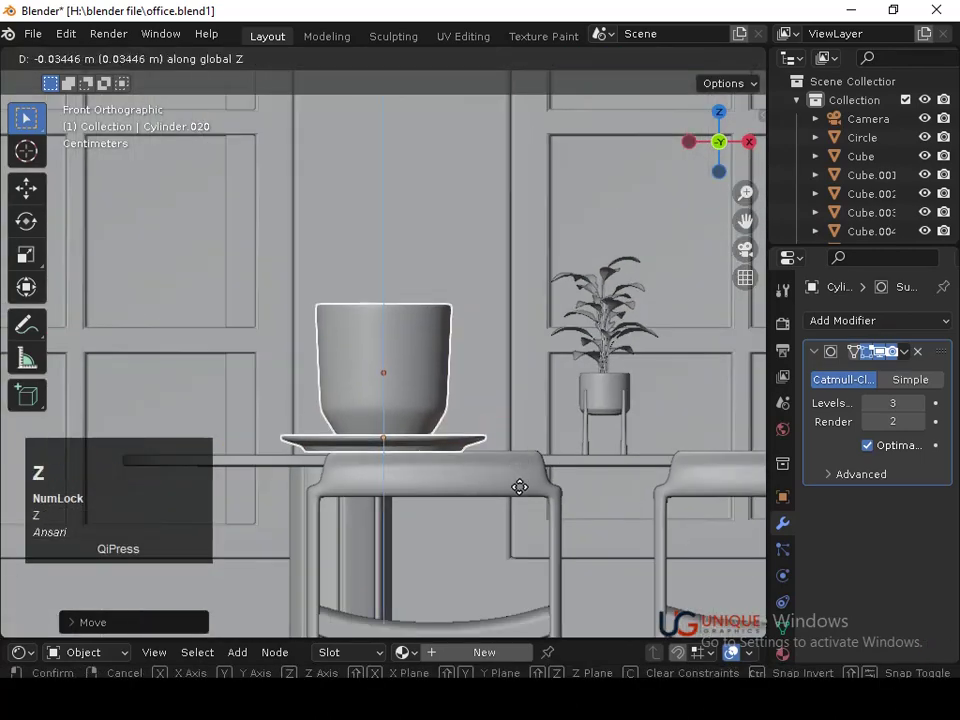
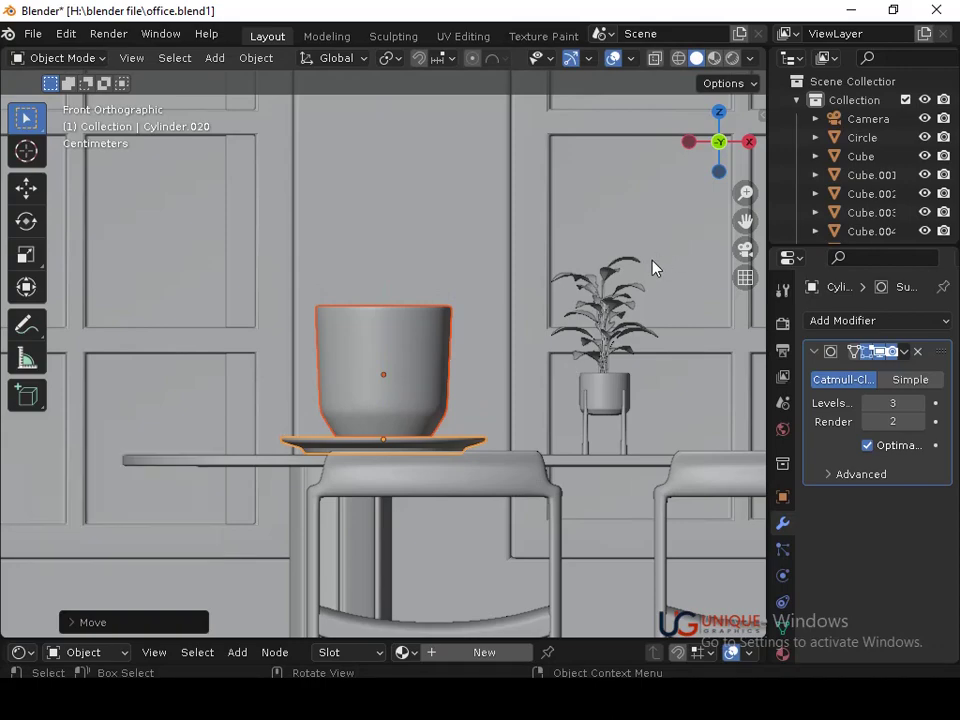
key("ctrl+Num_Lock")
left_click(510, 411)
middle_click(508, 411)
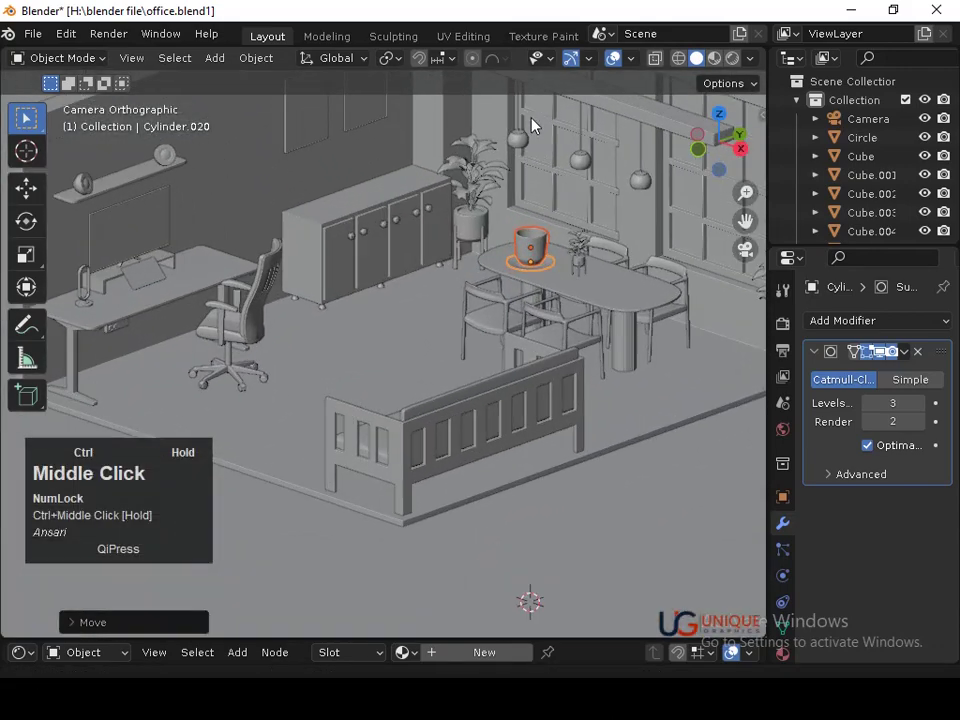
Scale the cup and saucer down to about 0.64 on the tabletop.
middle_click(551, 238)
key("s")
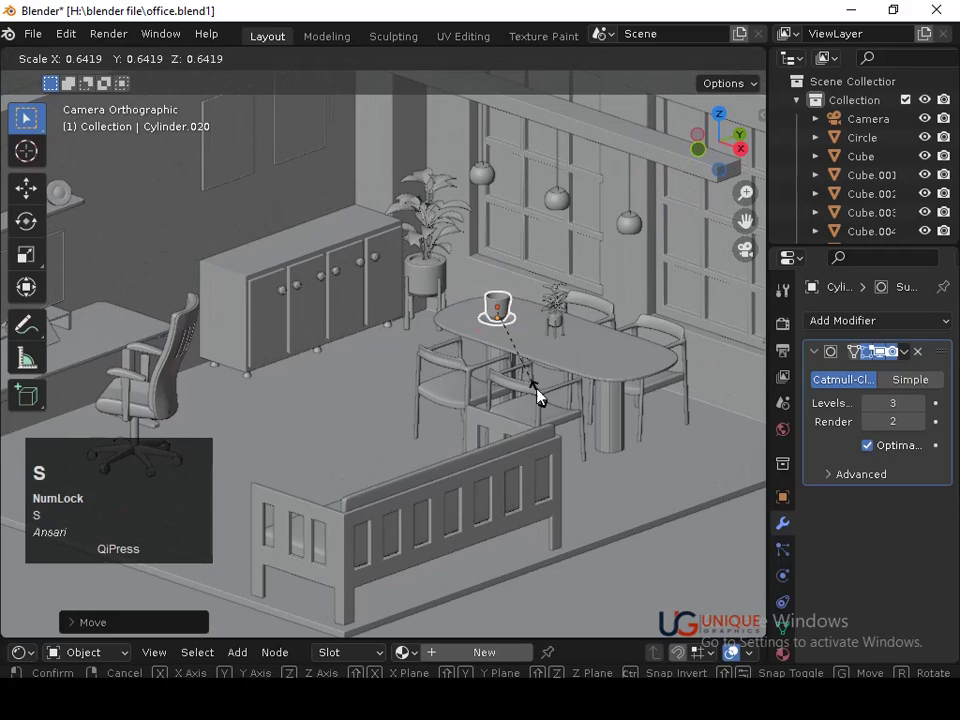
left_click(531, 365)
middle_click(528, 365)
middle_click(565, 328)
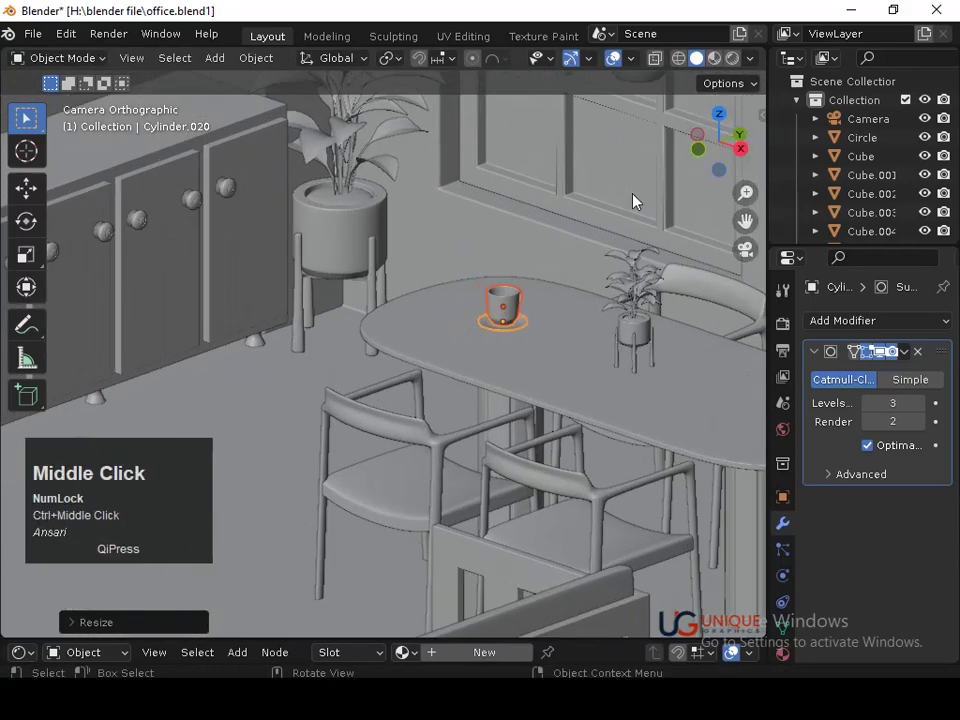
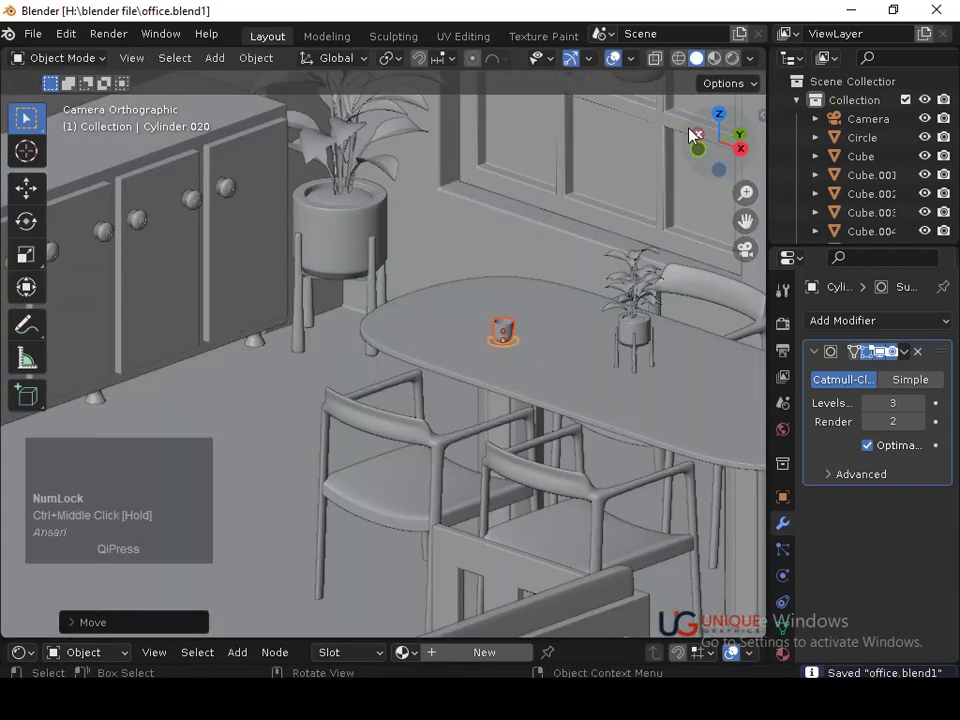
Rotate the cup about -66° around Z, nudge it to a new spot, and save.
key("r")
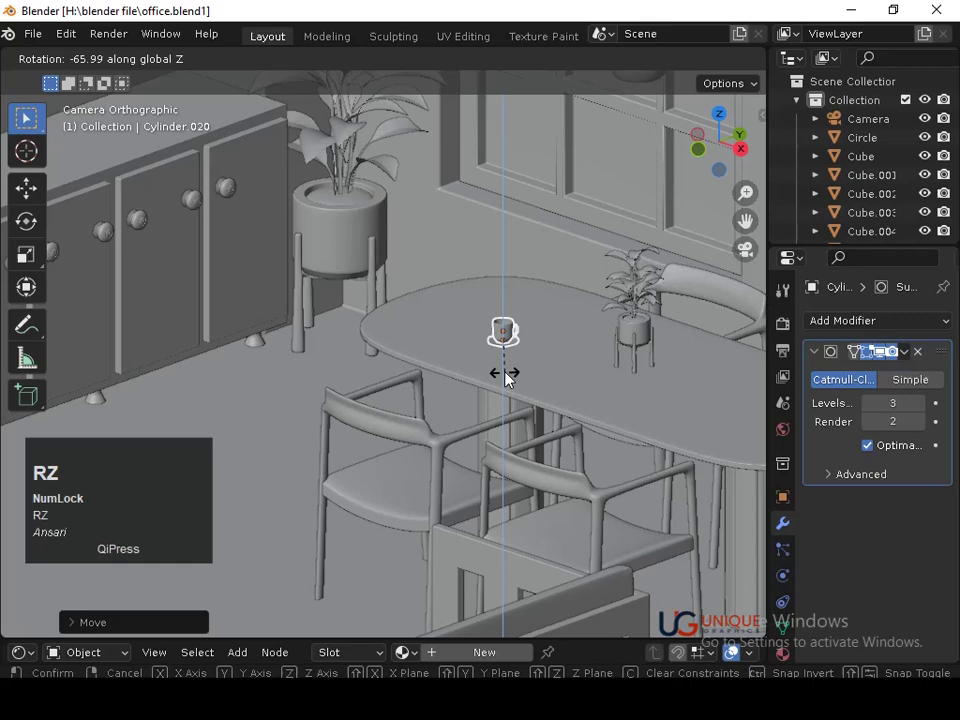
left_click(510, 377)
key("g")
left_click(528, 375)
key("shift+s")
left_click(528, 375)
middle_click(558, 355)
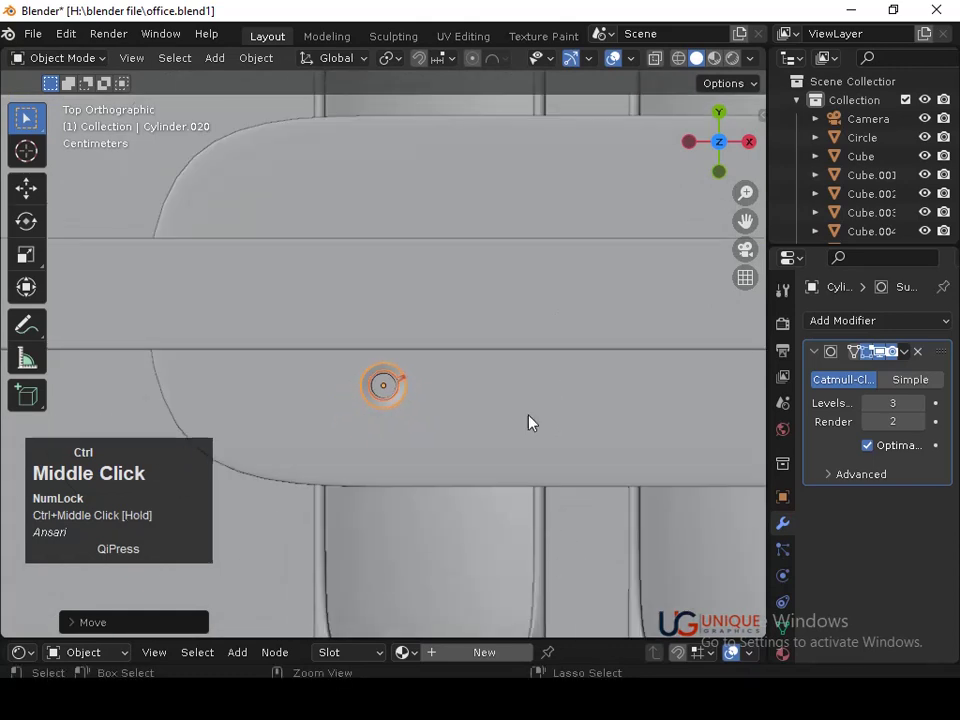
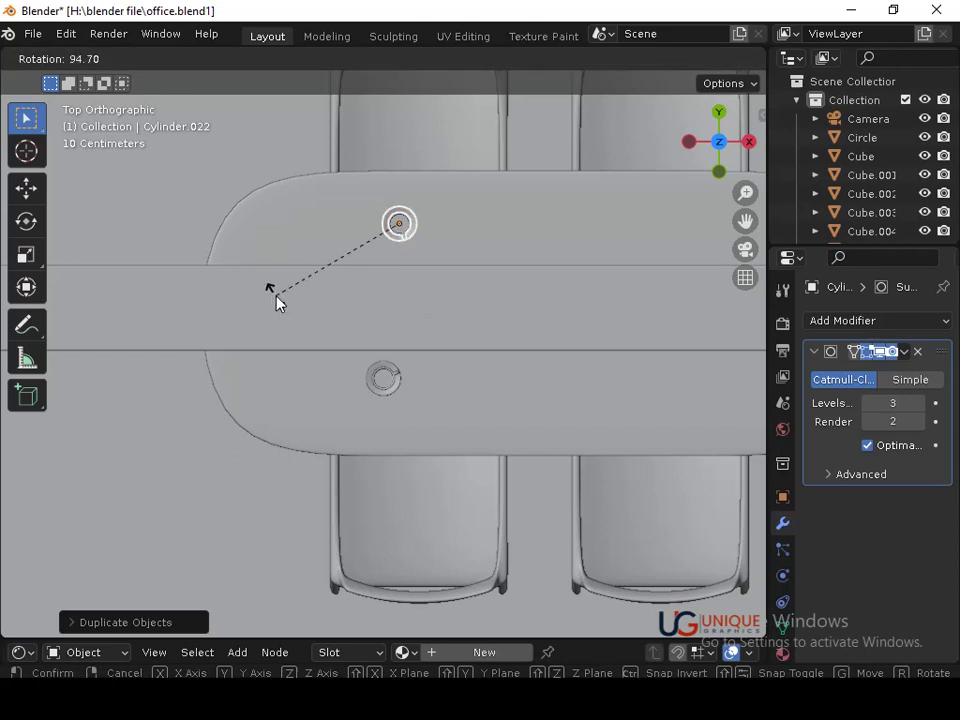
Duplicate the cup and saucer with Shift+D, rotate and slide copies along X to each seat, and save.
left_click(281, 302)
middle_click(518, 247)
middle_click(500, 308)
key("shift+d")
key("c")
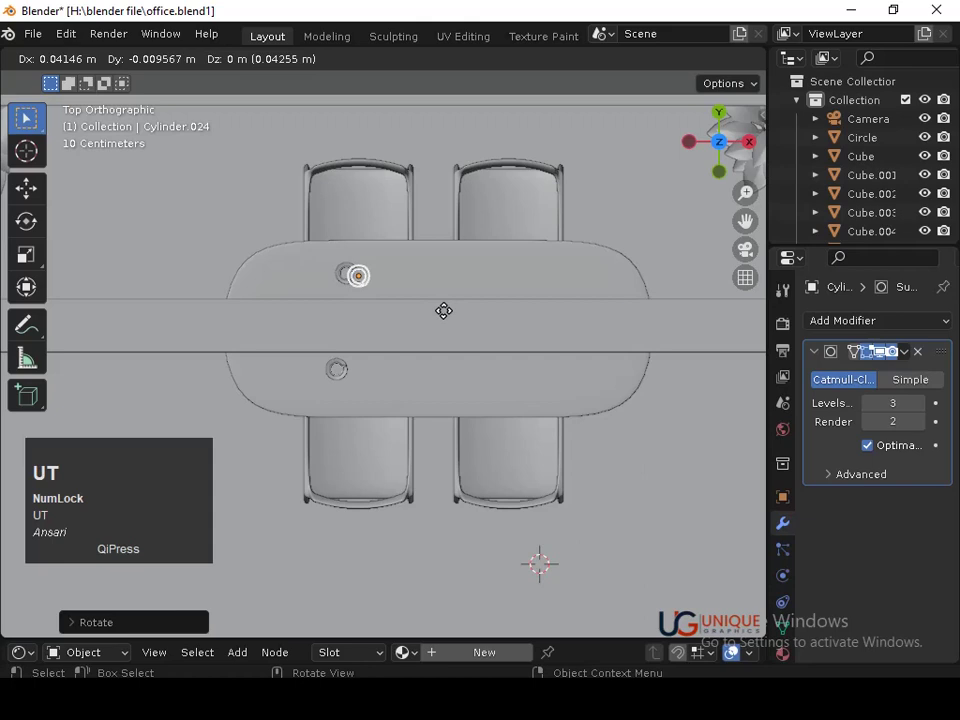
key("x")
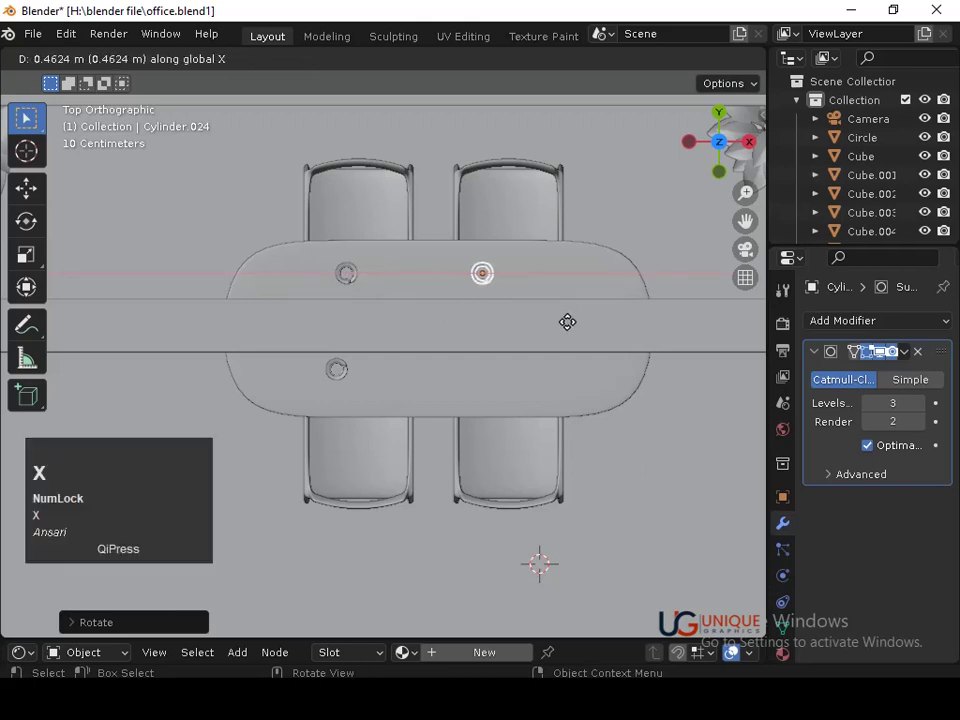
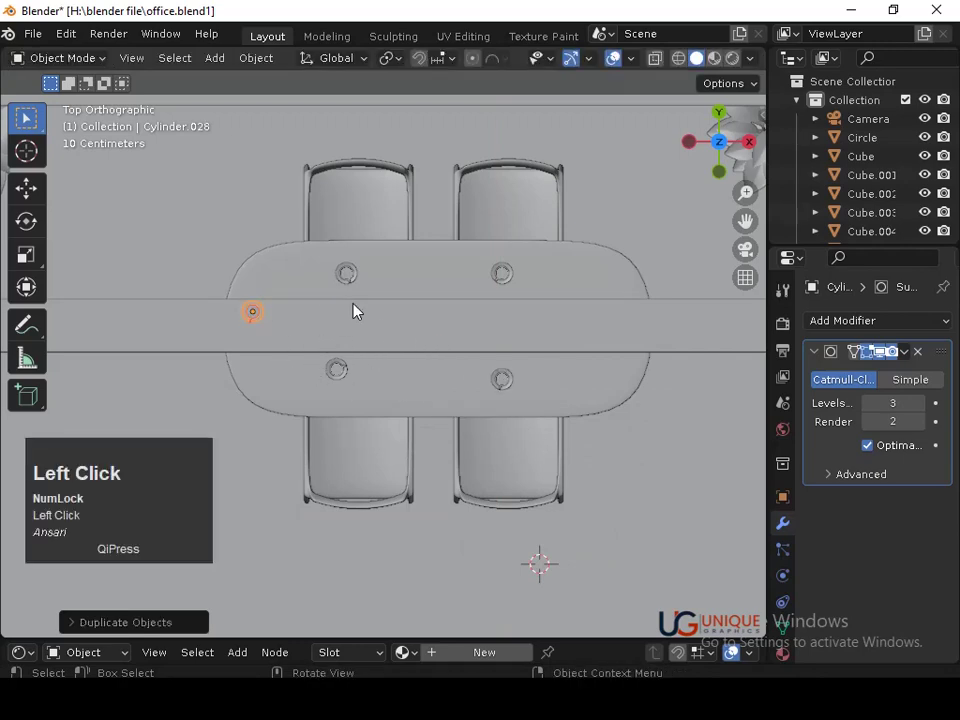
left_click(534, 315)
key("ctrl+s")
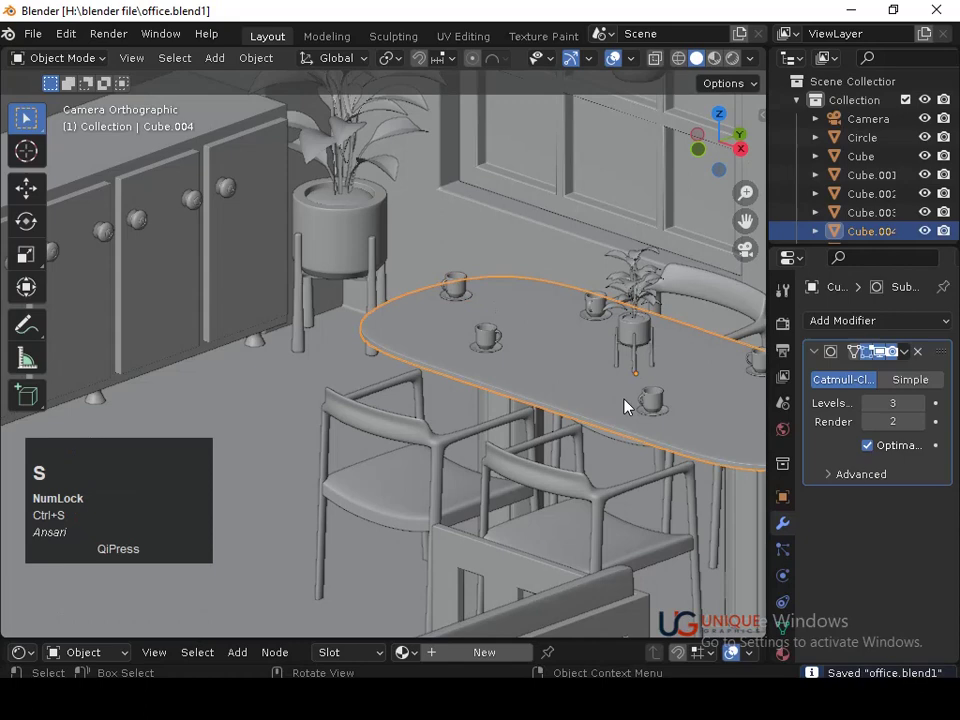
Select individual cups and reposition one to a new spot on the table.
left_click(655, 408)
left_click(645, 404)
left_click(651, 418)
left_click(656, 420)
left_click(657, 410)
left_click(657, 404)
type("g")
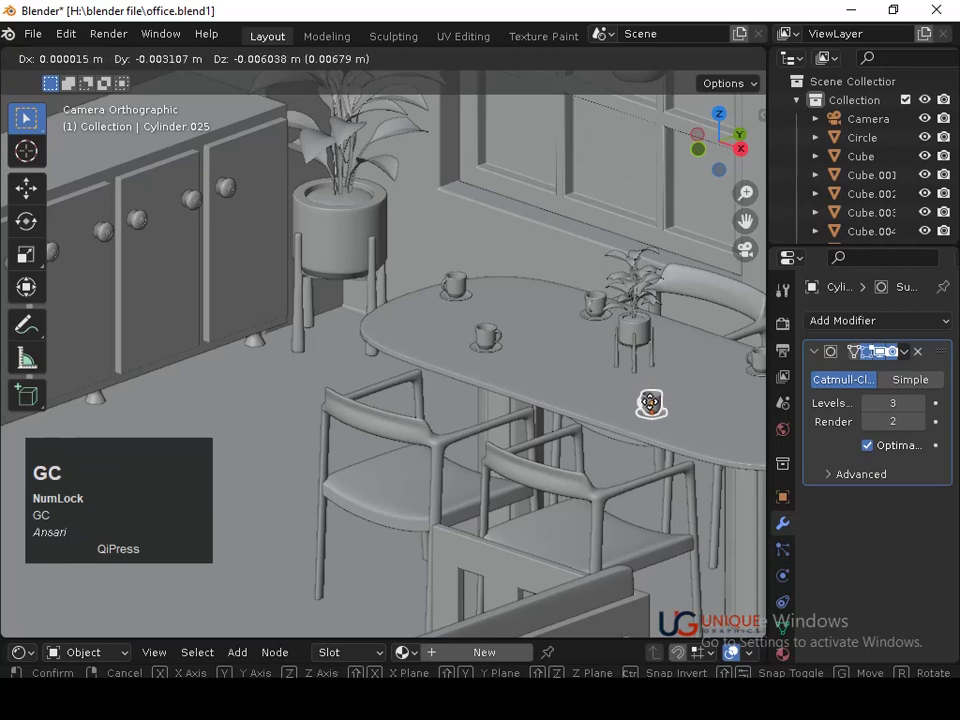
type("c")
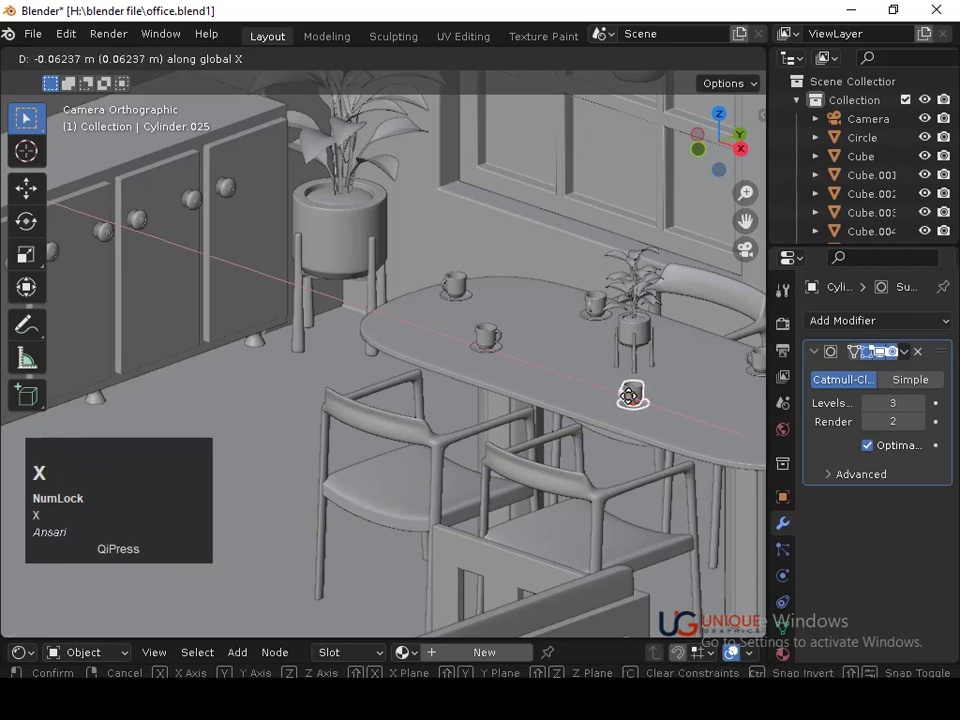
left_click(630, 404)
Save the file and slide another cup copy along the table's length.
key("Tab")
key("ctrl+s")
key("Tab")
middle_click(690, 413)
key("ctrl+s")
middle_click(593, 396)
left_click_drag(586, 447, 516, 385)
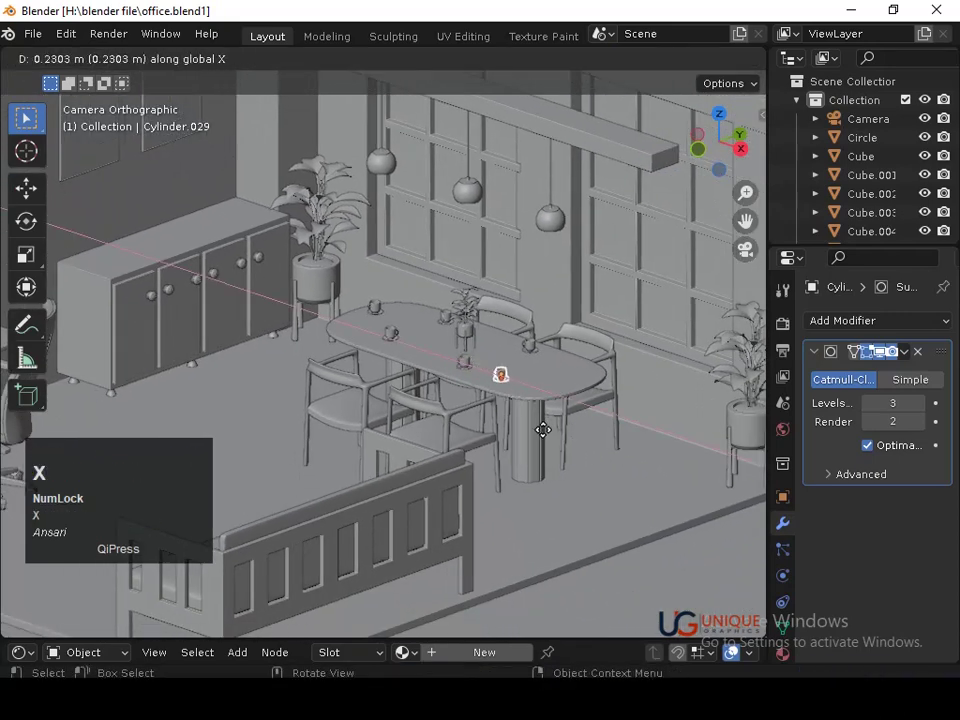
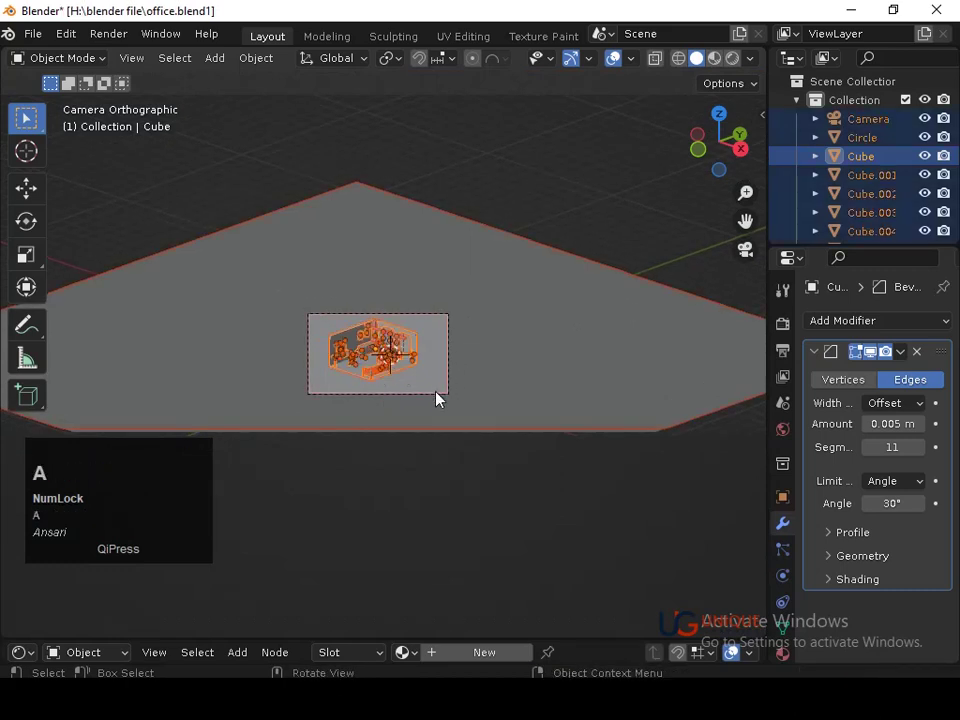
middle_click(442, 398)
middle_click(531, 392)
Add a cylinder via Shift+A, taper its top, and bevel the middle edges into a rounded belly.
key("`")
middle_click(520, 436)
key("shift+a")
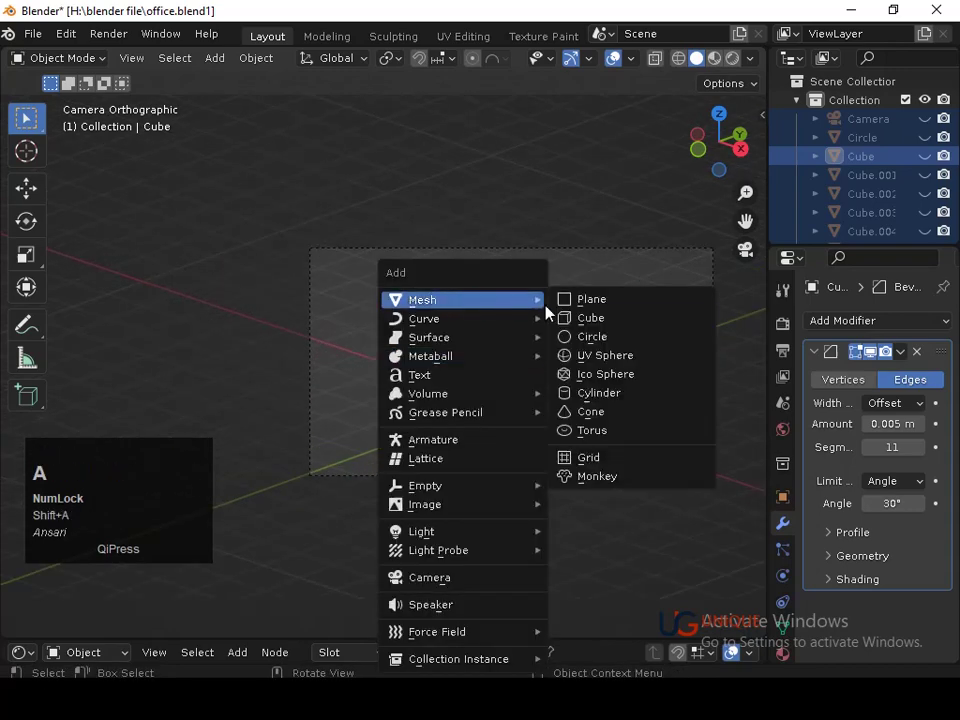
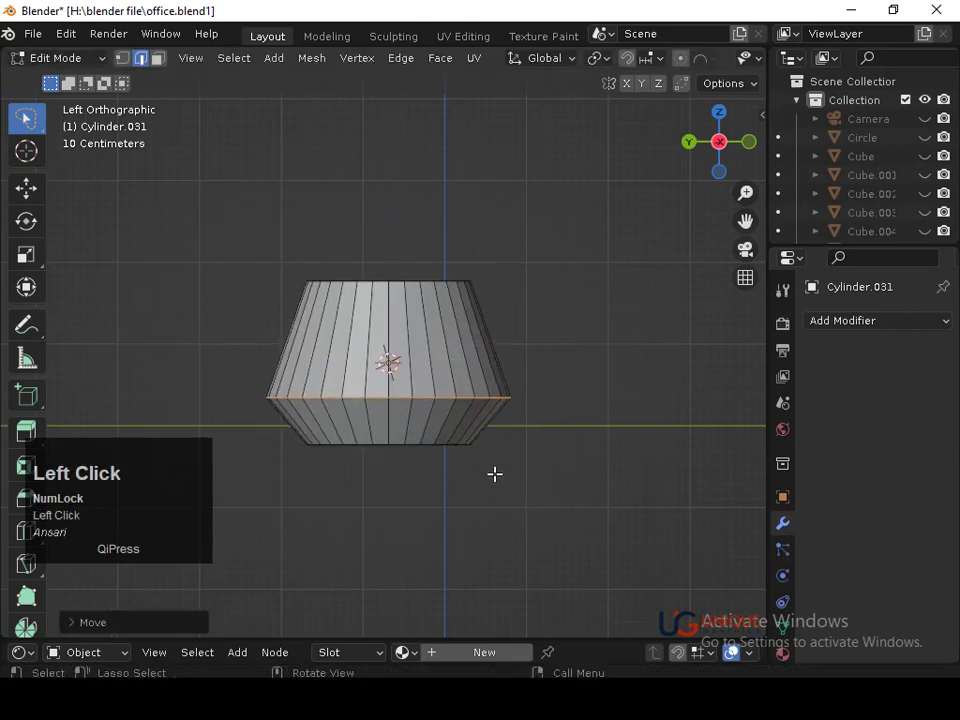
key("ctrl+b")
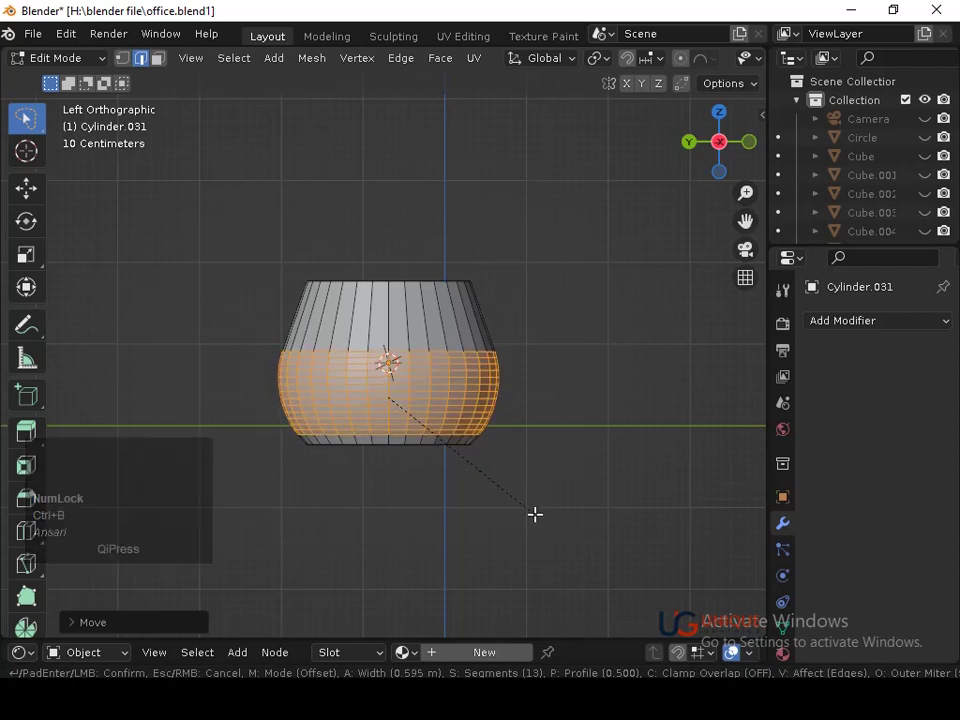
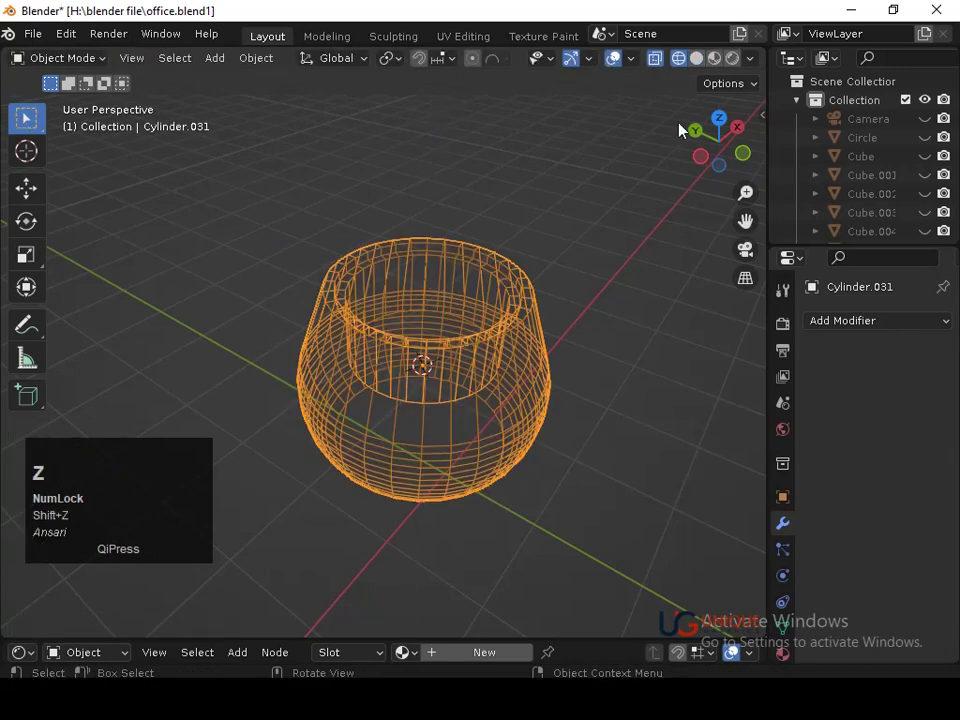
In Edit Mode, sink the pot's inset inner floor face downward to hollow it.
key("Tab")
key("g")
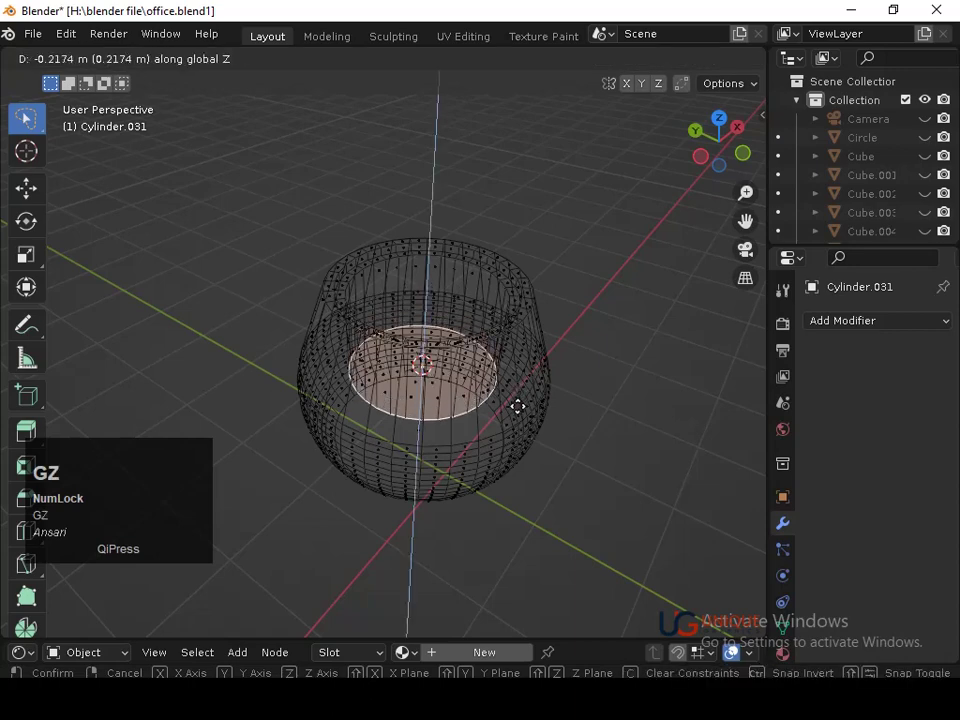
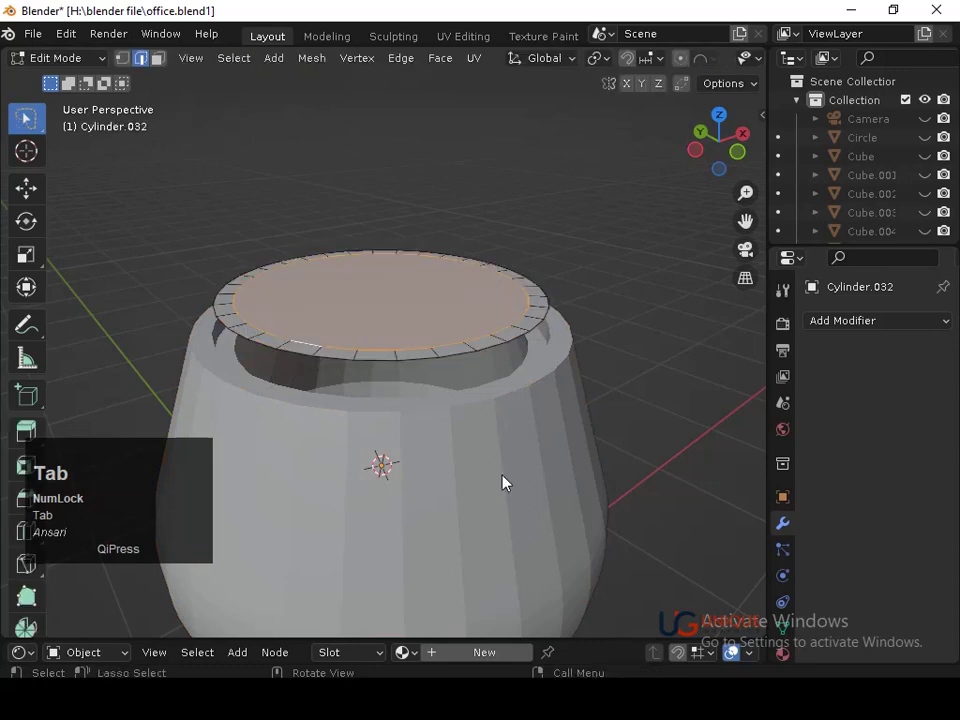
Extrude the lid face along normals to thicken it and switch to editing the lid.
key("a")
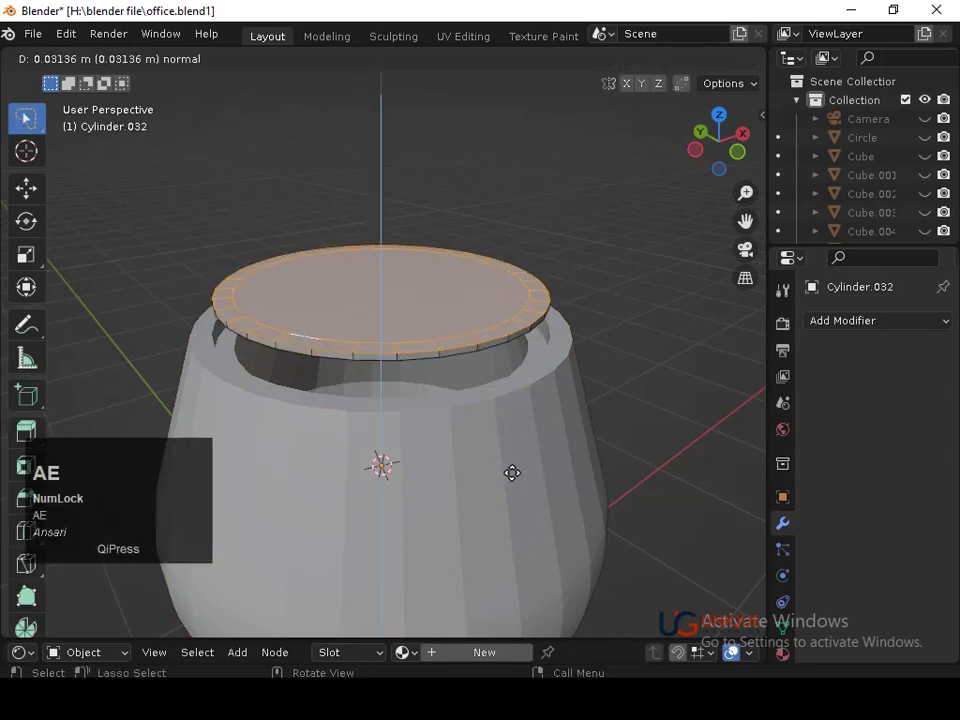
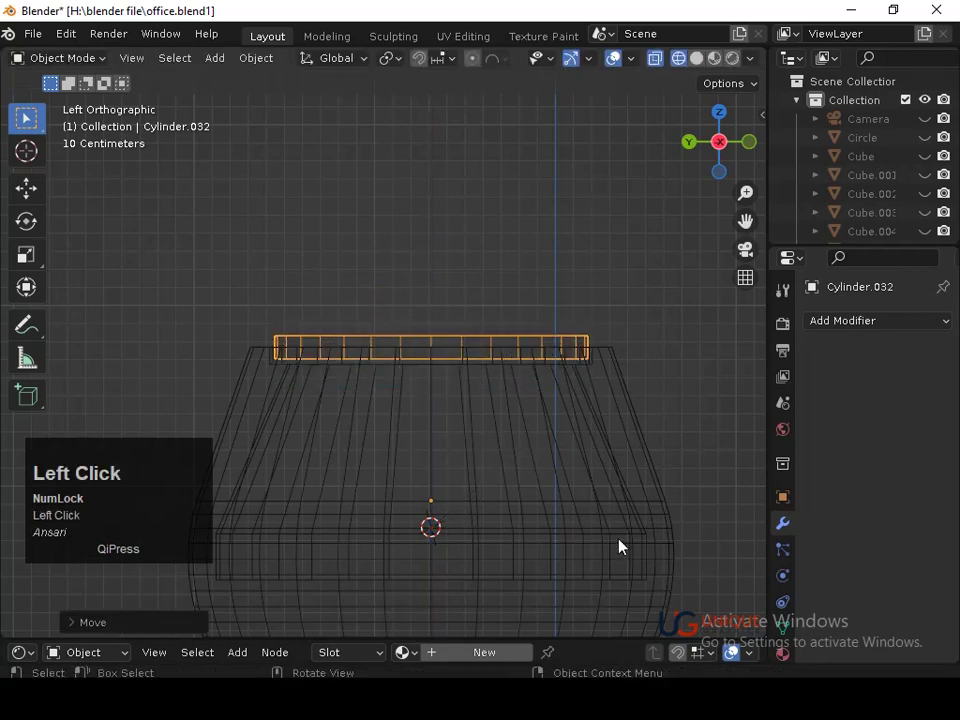
key("s")
left_click(621, 538)
key("Tab")
left_click(608, 72)
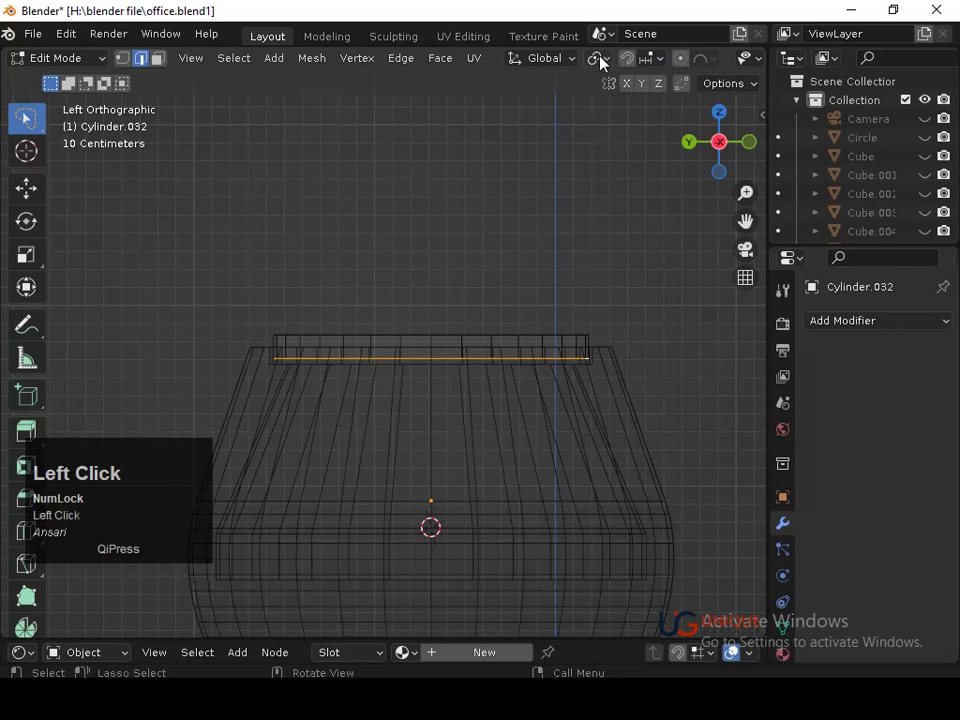
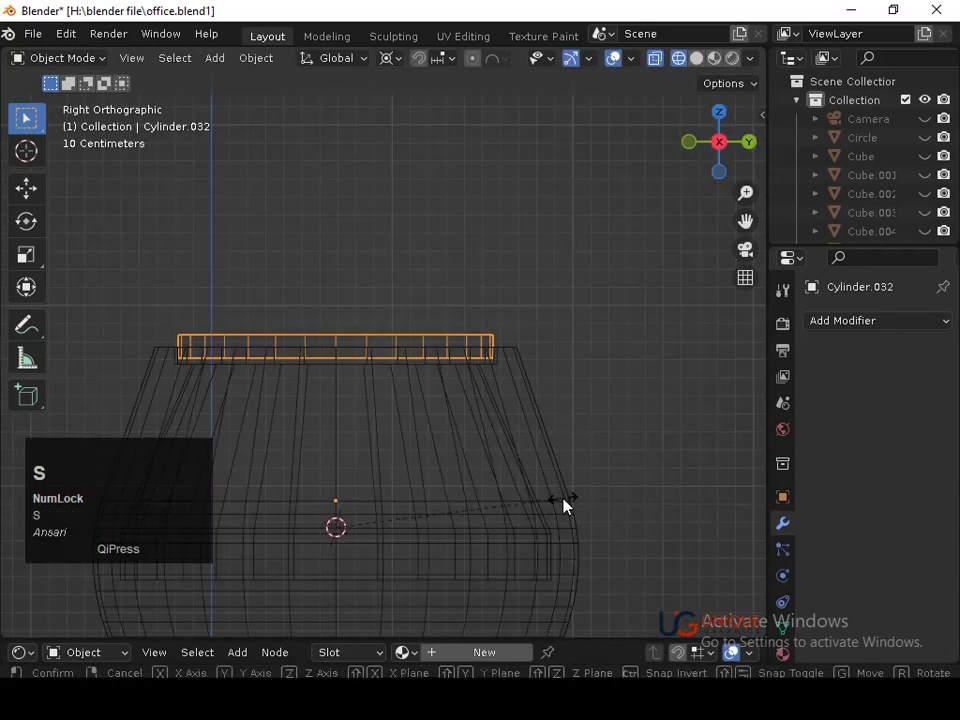
Lower the lid onto the pot, set pivot to Median Point, and scale the centre face into a knob.
left_click(531, 494)
key("g")
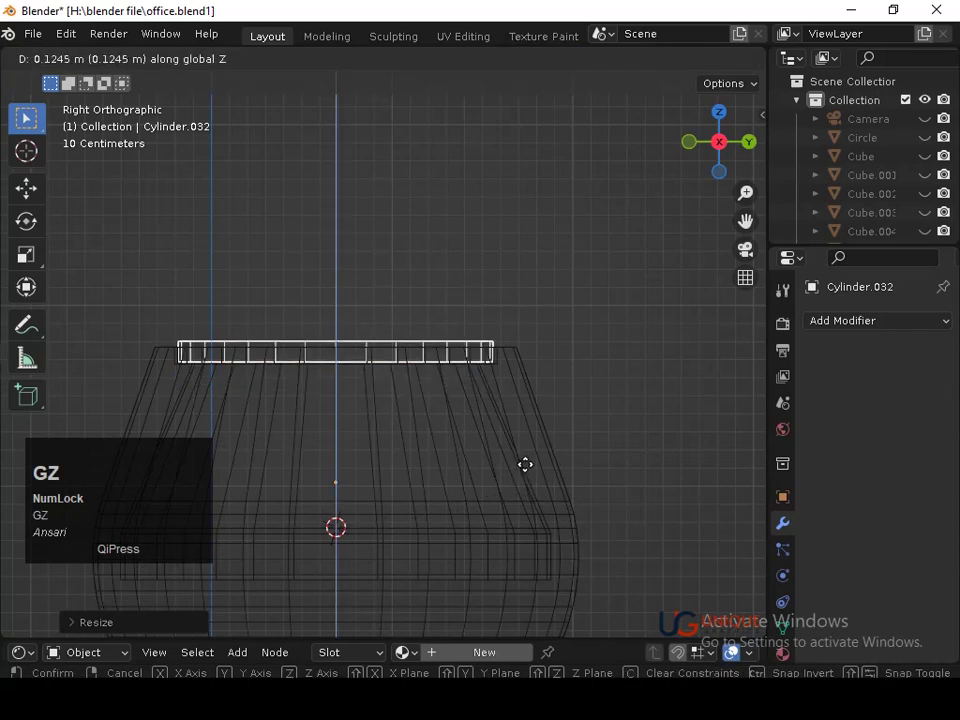
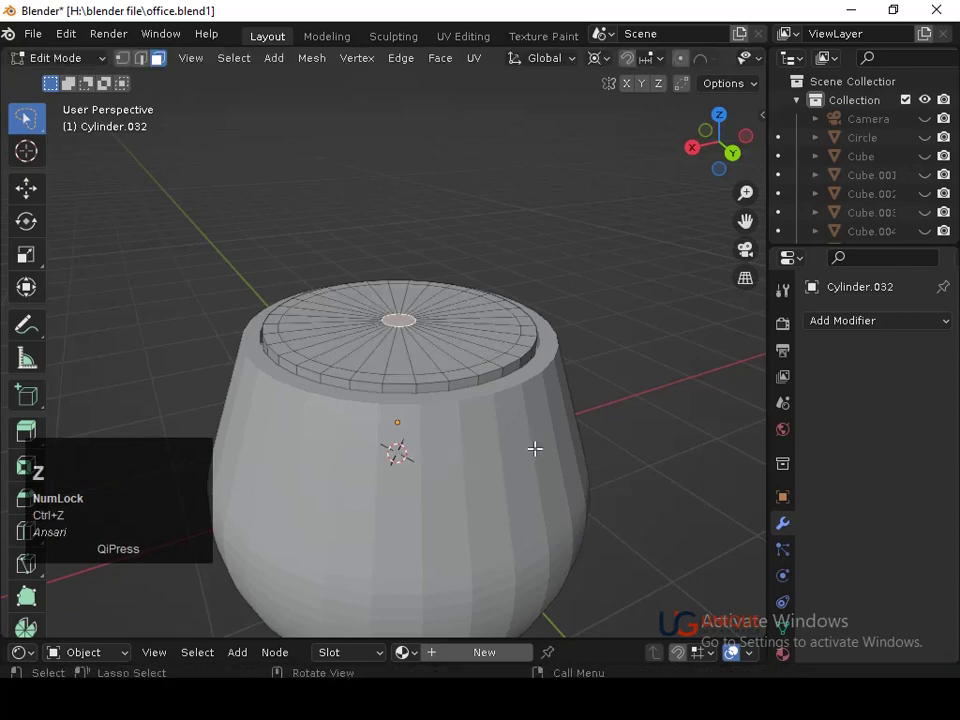
left_click(610, 66)
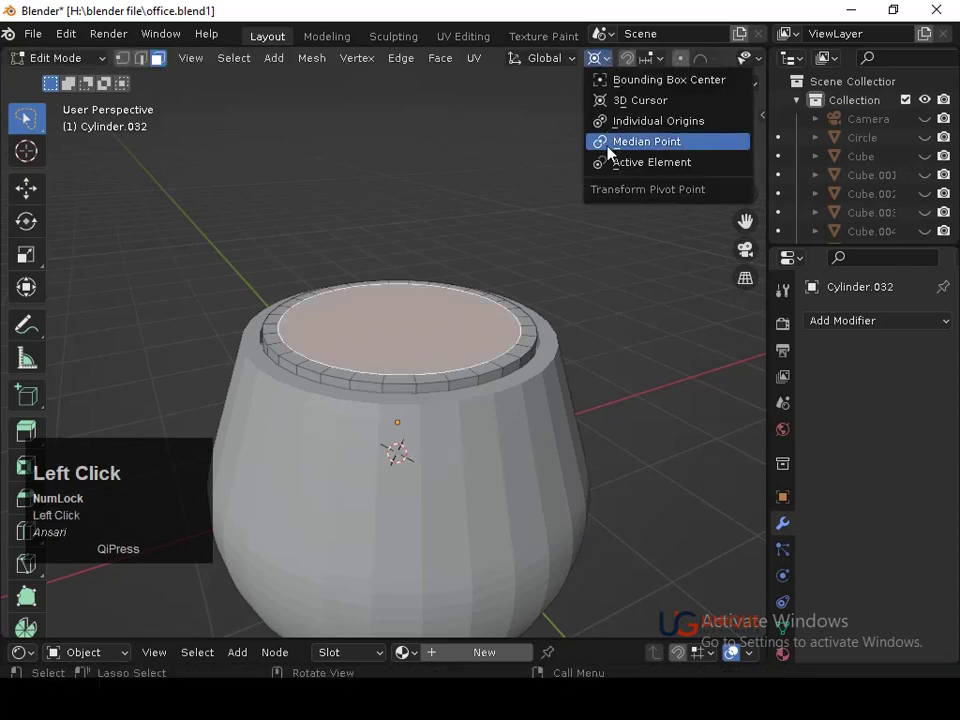
key("s")
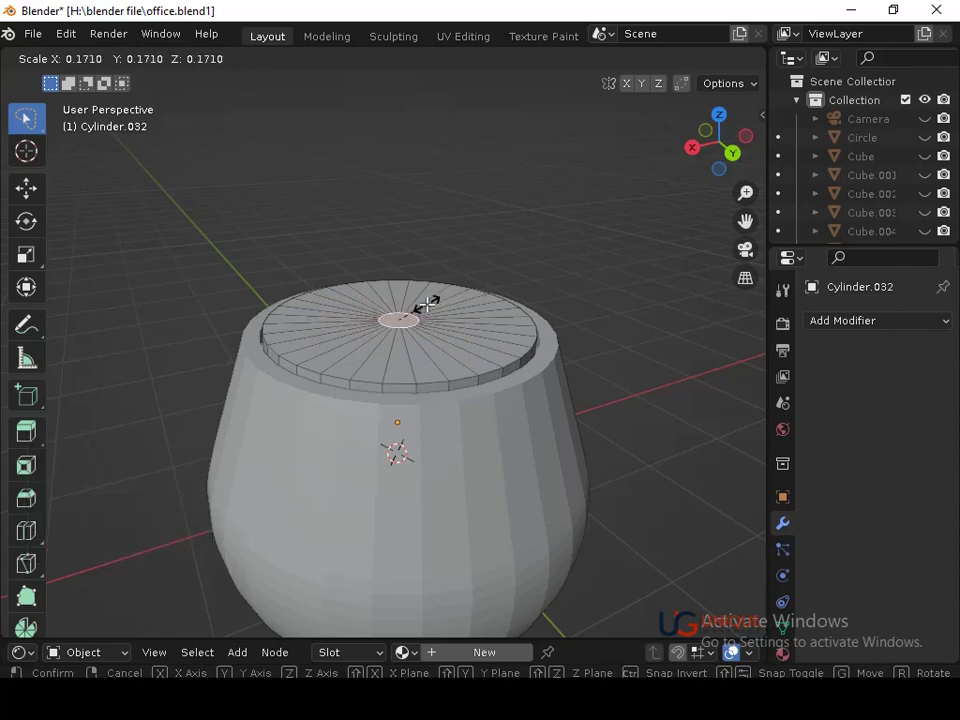
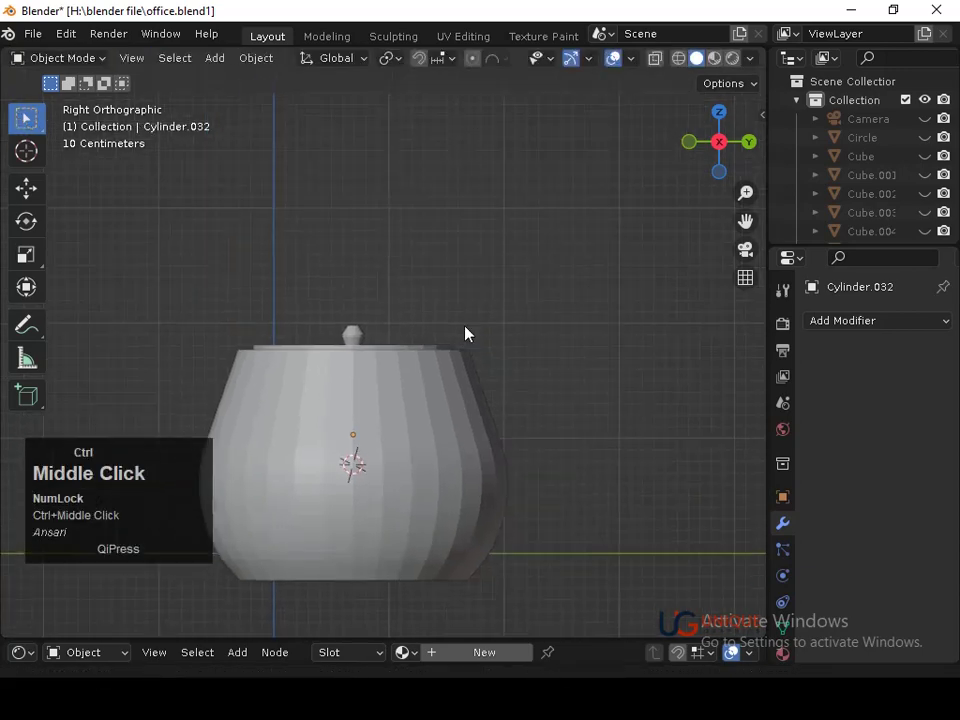
Add a new mesh circle near the pot, retrying the add and initial scale after undos.
left_click_drag(543, 311, 431, 307)
key("Tab")
middle_click(442, 354)
left_click(747, 154)
middle_click(672, 248)
key("shift+a")
left_click(582, 343)
key("ctrl+z")
key("shift+a")
left_click(478, 347)
key("s")
left_click(526, 485)
key("ctrl+z")
left_click(690, 145)
key("f")
key("y")
left_click(466, 530)
Move the circle sideways beside the pot and tilt it slightly.
key("g")
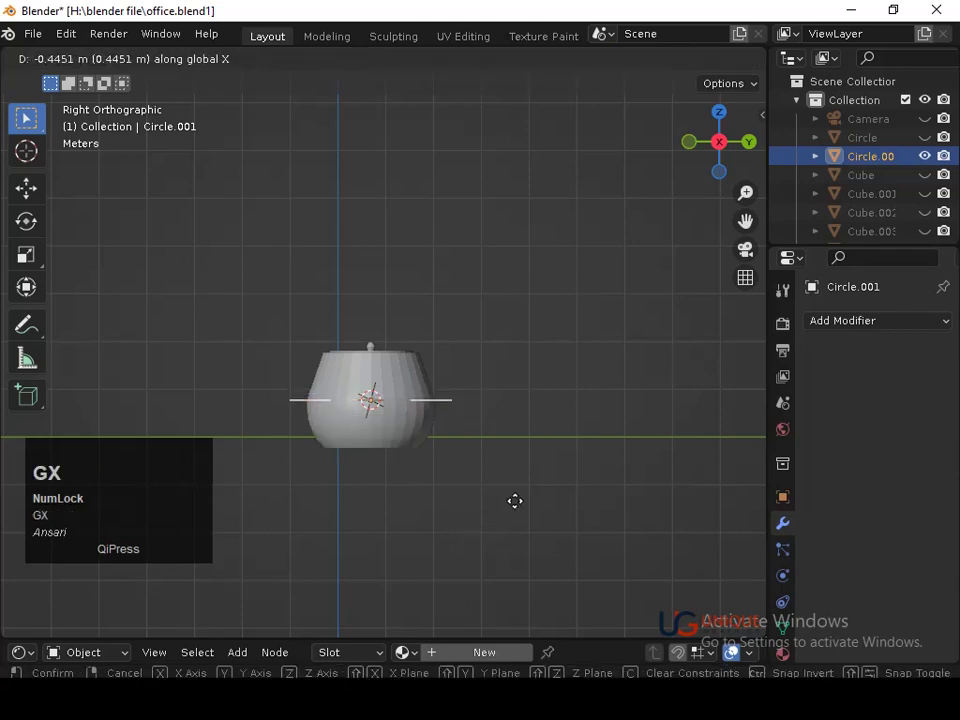
left_click(571, 495)
key("r")
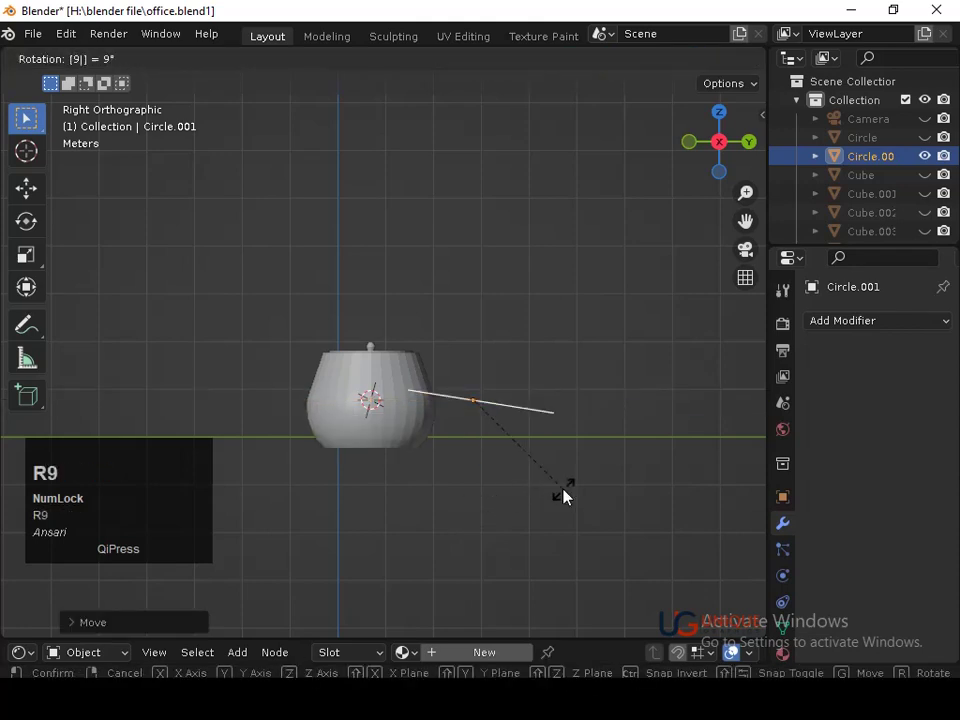
left_click(553, 497)
Scale the circle down in stages and start lowering it along the vertical axis.
key("s")
left_click(534, 448)
key("s")
left_click(446, 393)
middle_click(472, 486)
key("s")
left_click(455, 482)
key("g")
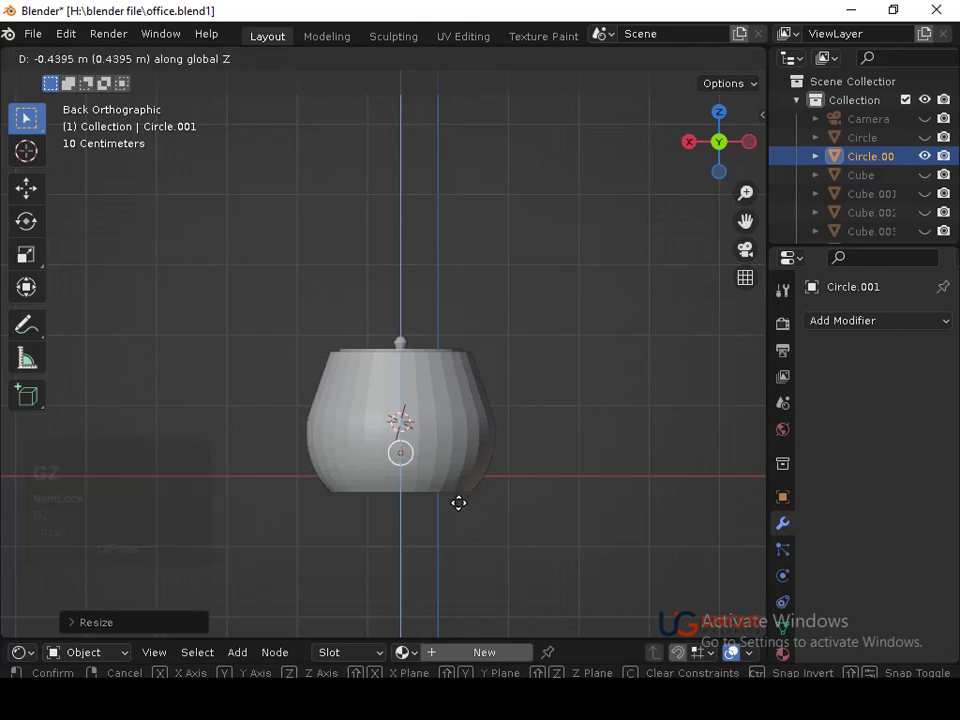
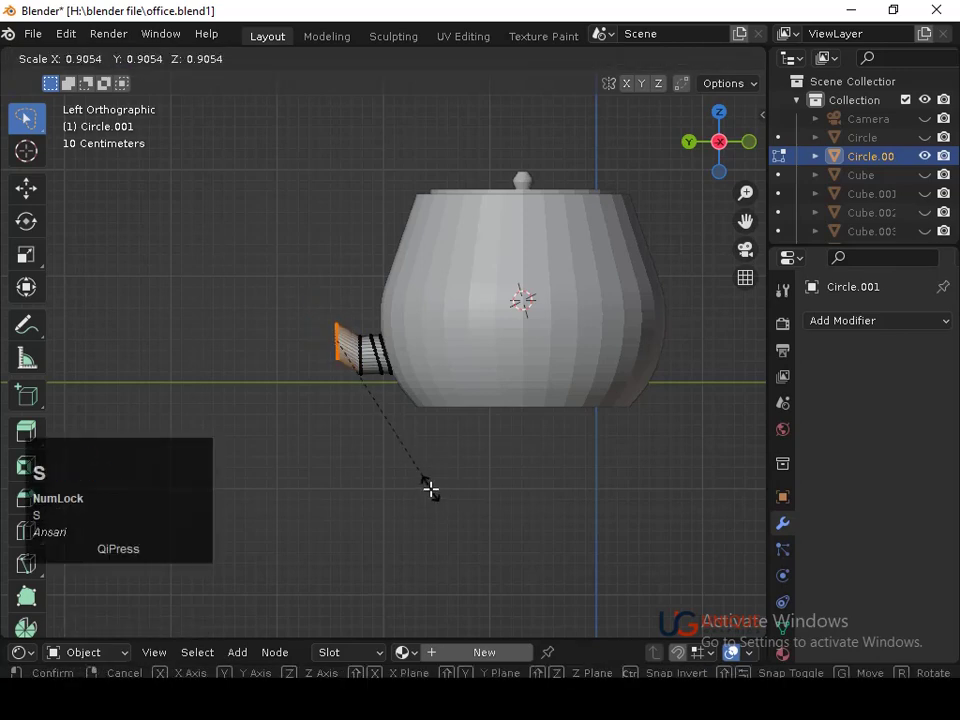
Extrude further tapering spout rings upward toward the curved tip.
left_click(424, 474)
key("r")
left_click(414, 545)
key("s")
left_click(407, 511)
key("e")
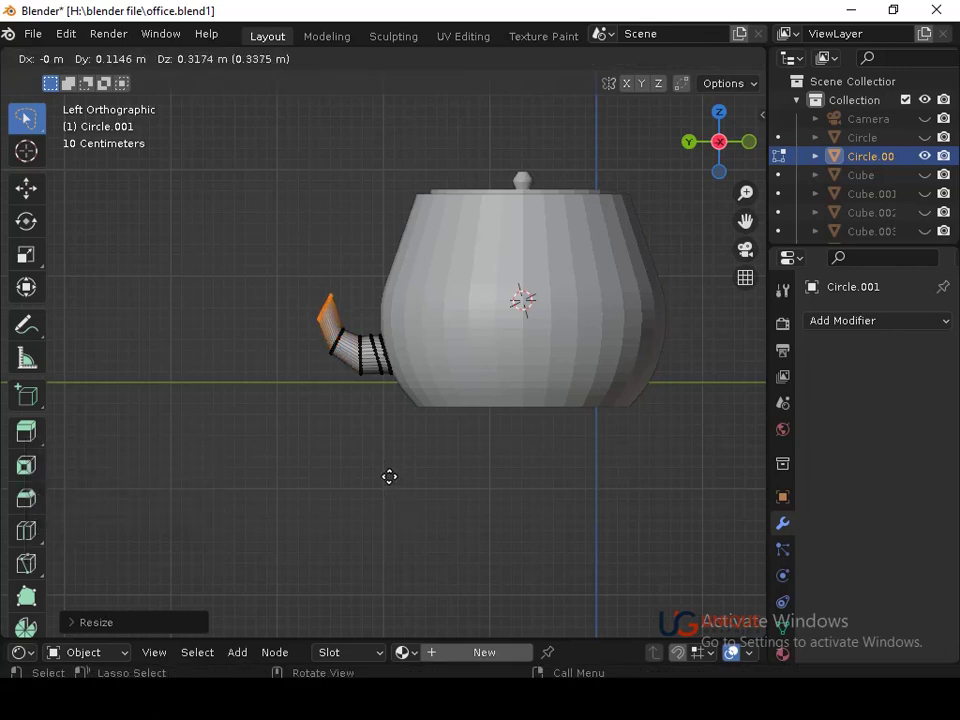
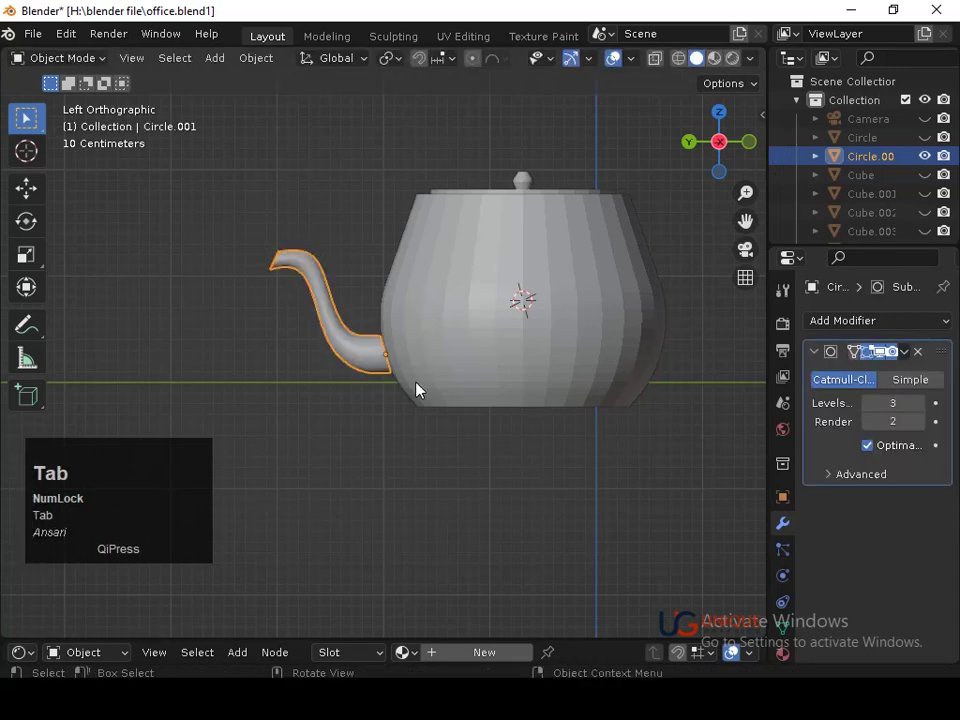
Reposition the spout on one axis, extrude its faces along normals for wall thickness, and shrink the tip.
middle_click(432, 429)
key("g")
key("x")
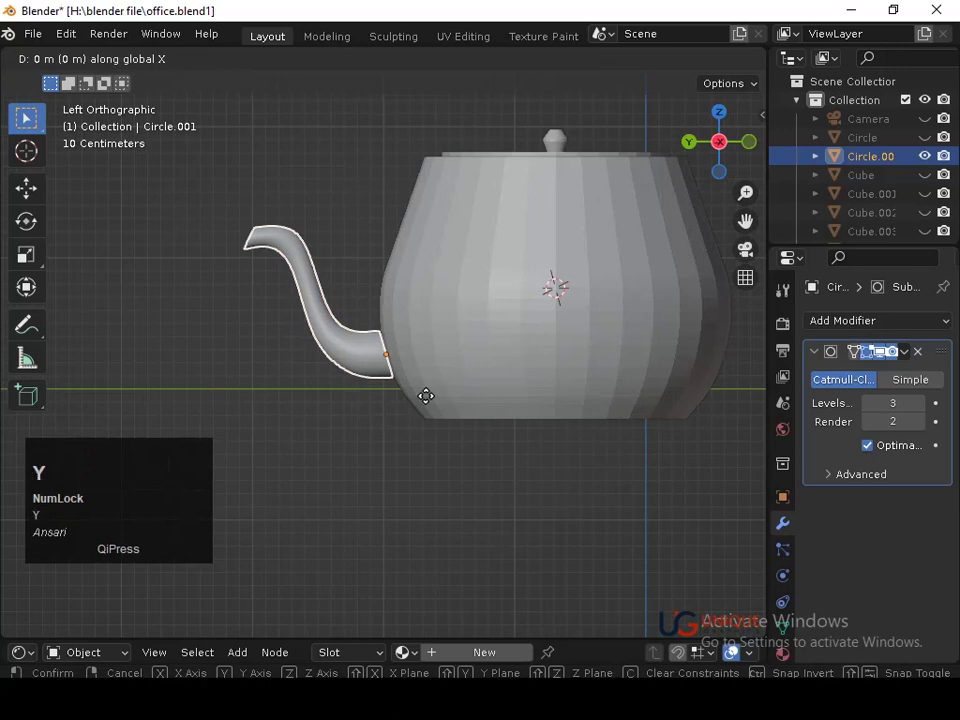
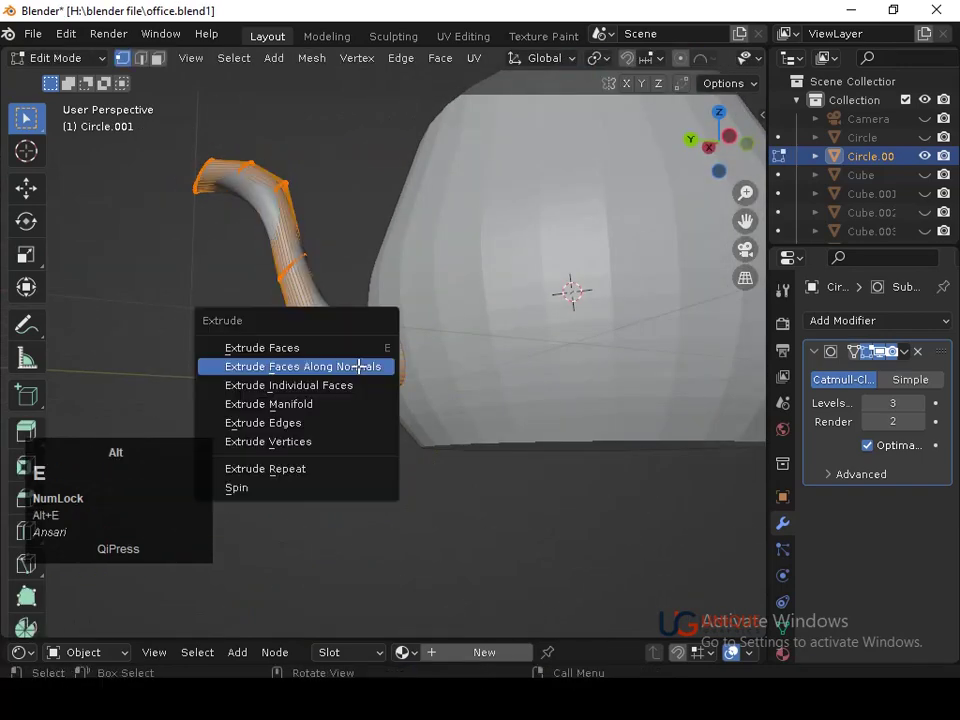
key("alt+e")
double_click(364, 372)
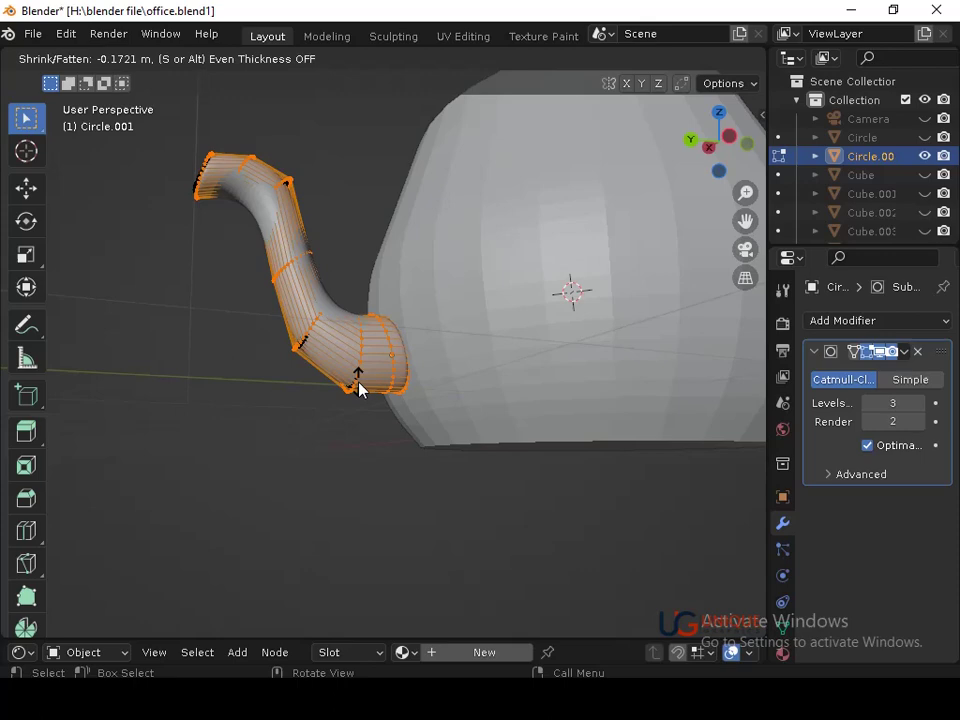
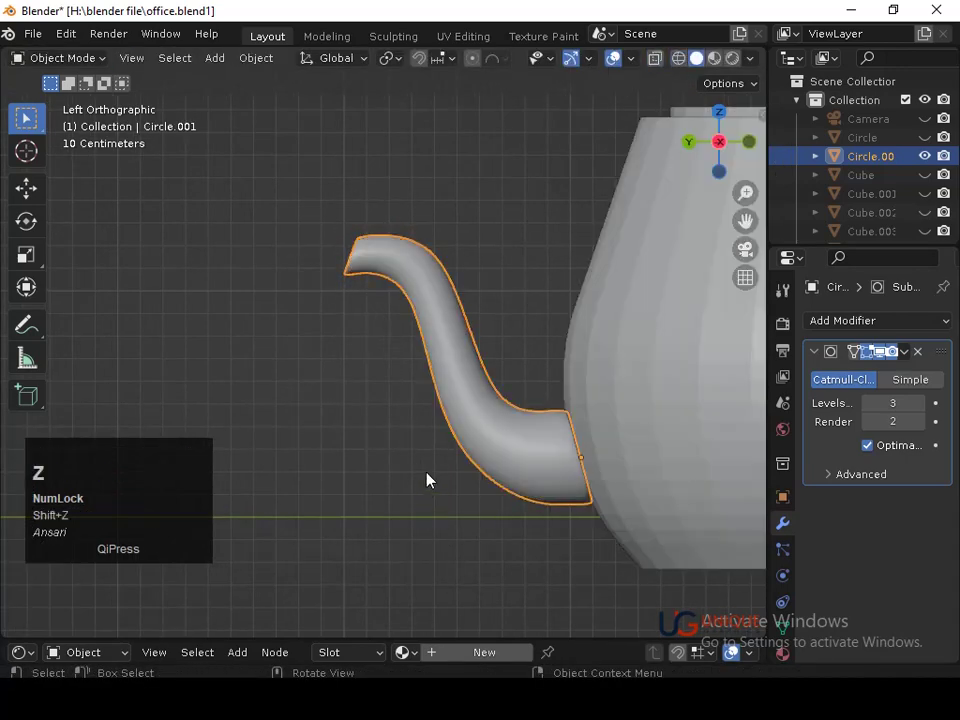
key("Tab")
key("shift+z")
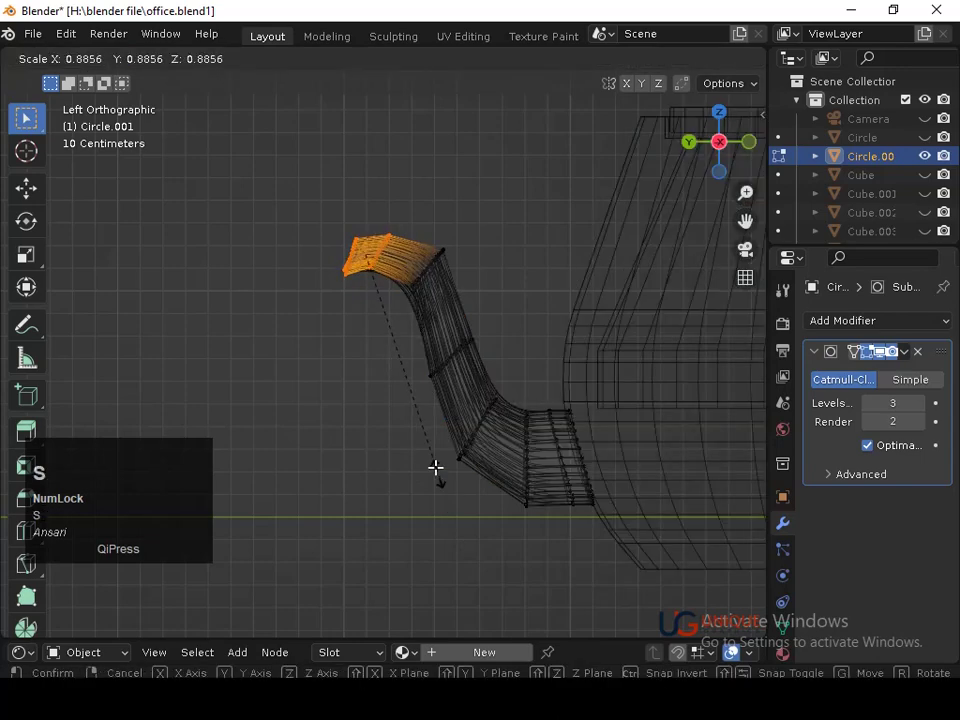
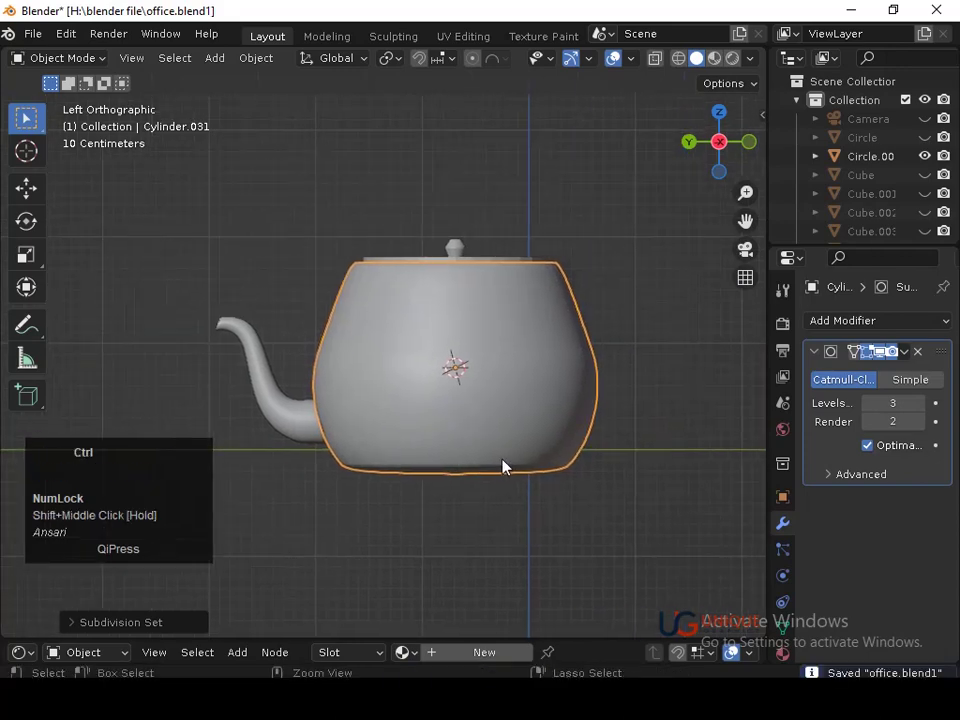
Select the spout and raise it into place against the pot's side.
left_click(466, 553)
left_click_drag(412, 534, 731, 144)
left_click(731, 144)
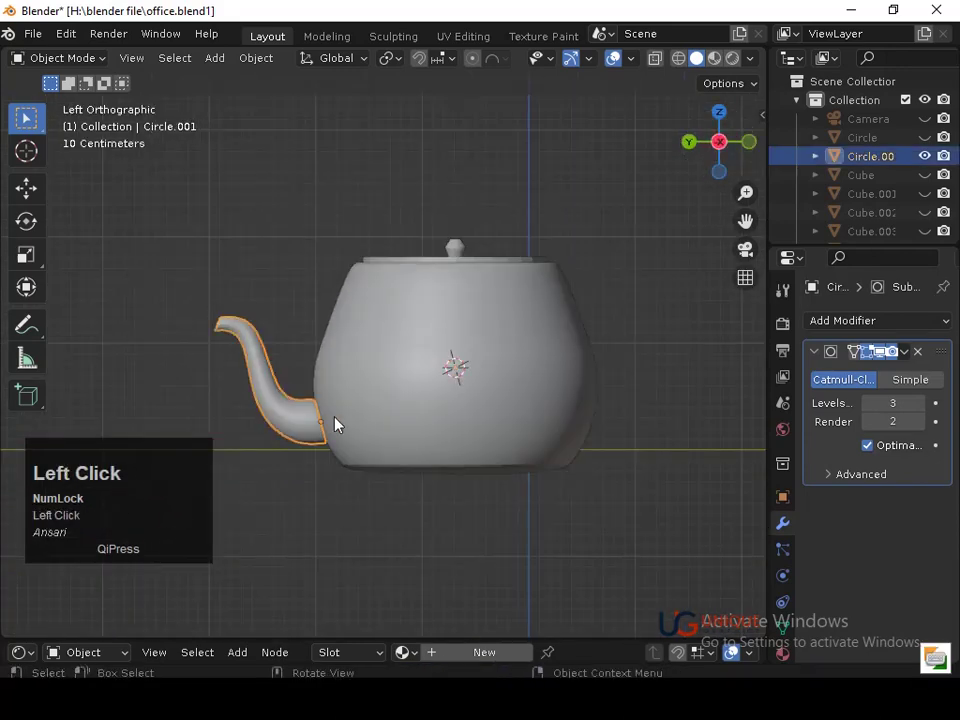
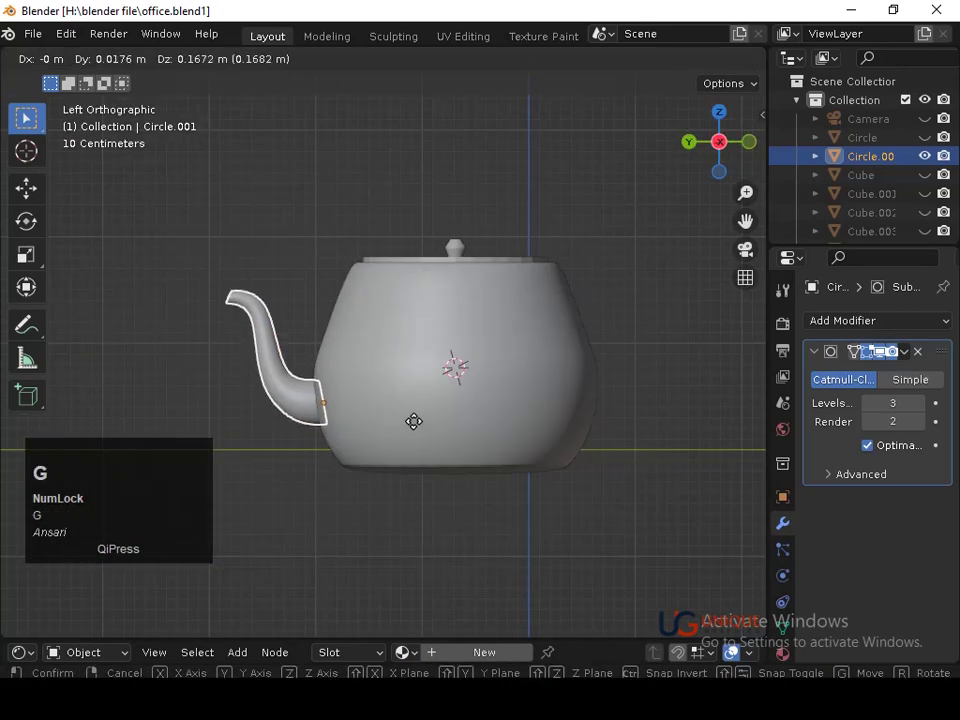
left_click(418, 425)
key("r")
left_click(481, 450)
Nudge the spout's final position and save the file with Ctrl+S.
key("g")
left_click(455, 470)
key("ctrl+s")
middle_click(345, 465)
middle_click(383, 493)
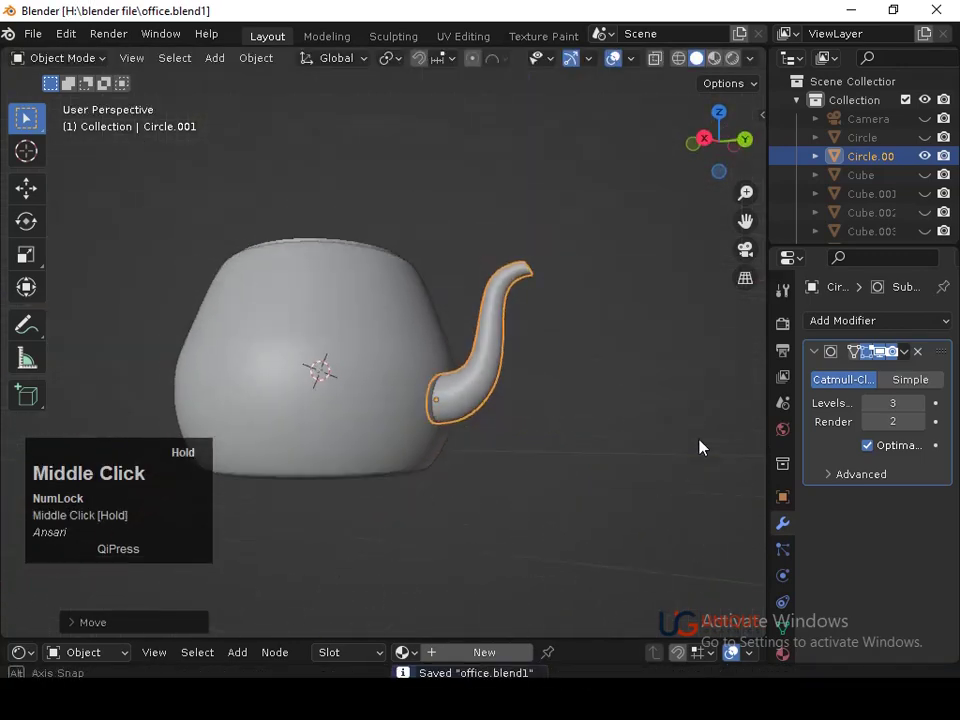
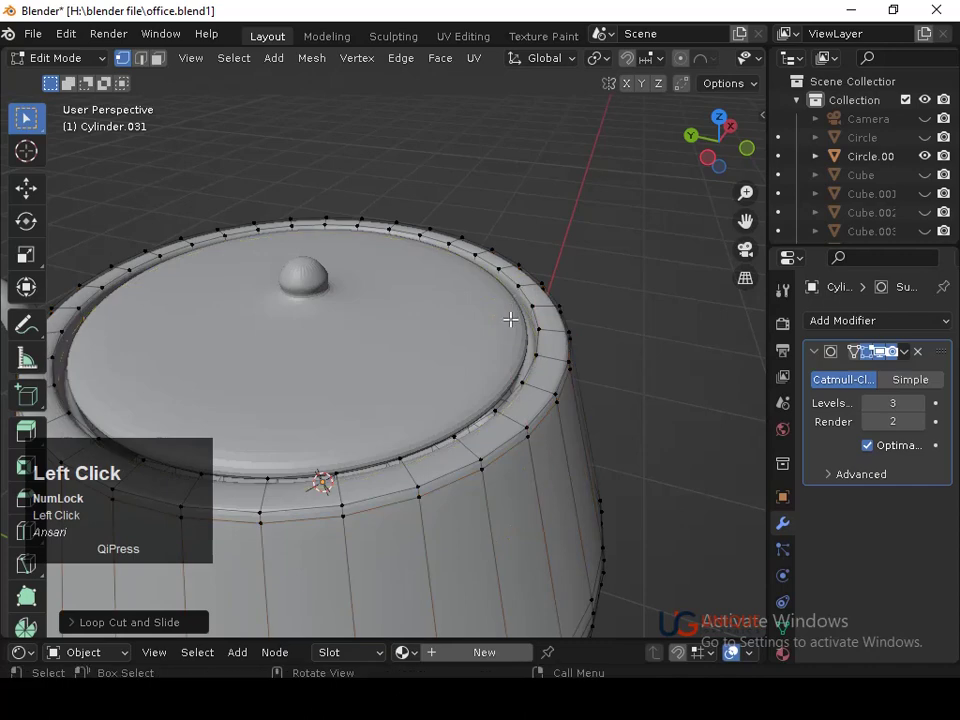
Insert edge loops around the teapot body near its rim, keeping one centred.
key("ctrl+z")
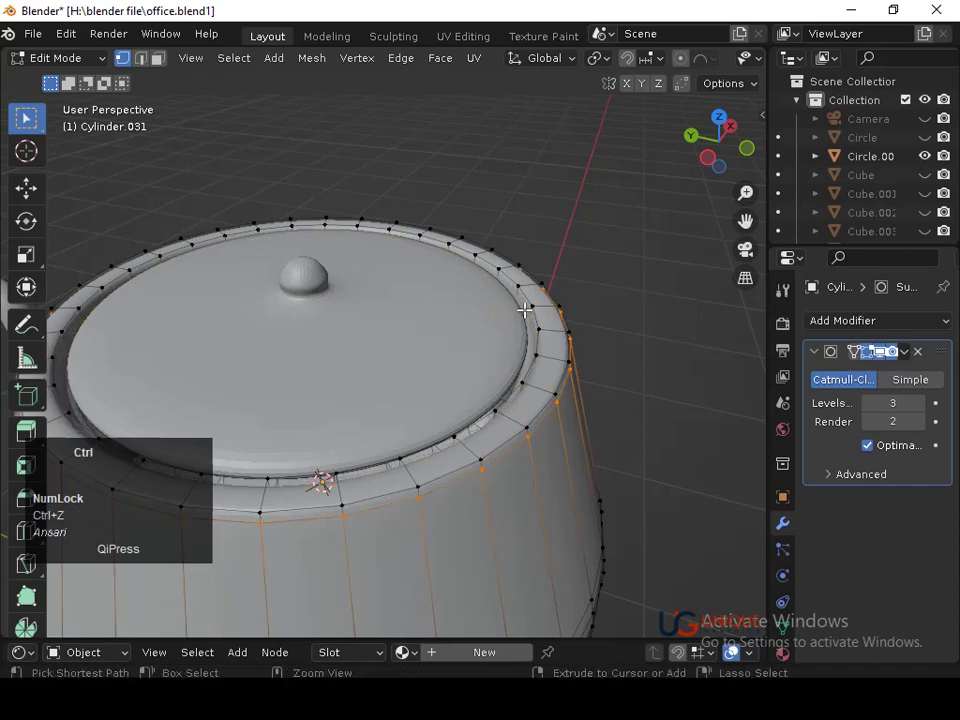
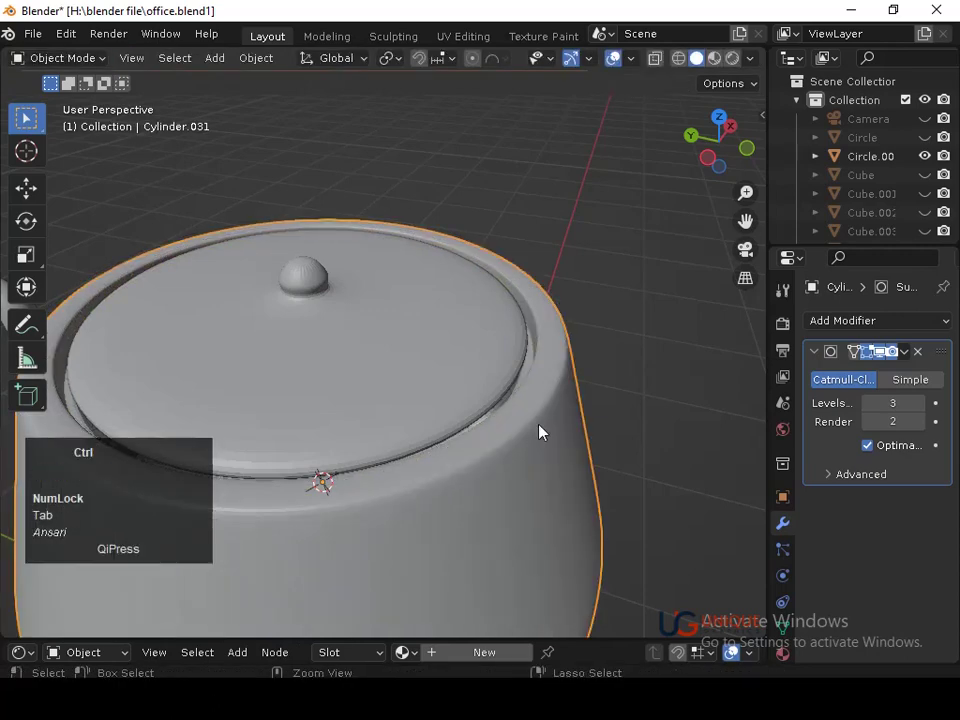
key("Tab")
key("ctrl+r")
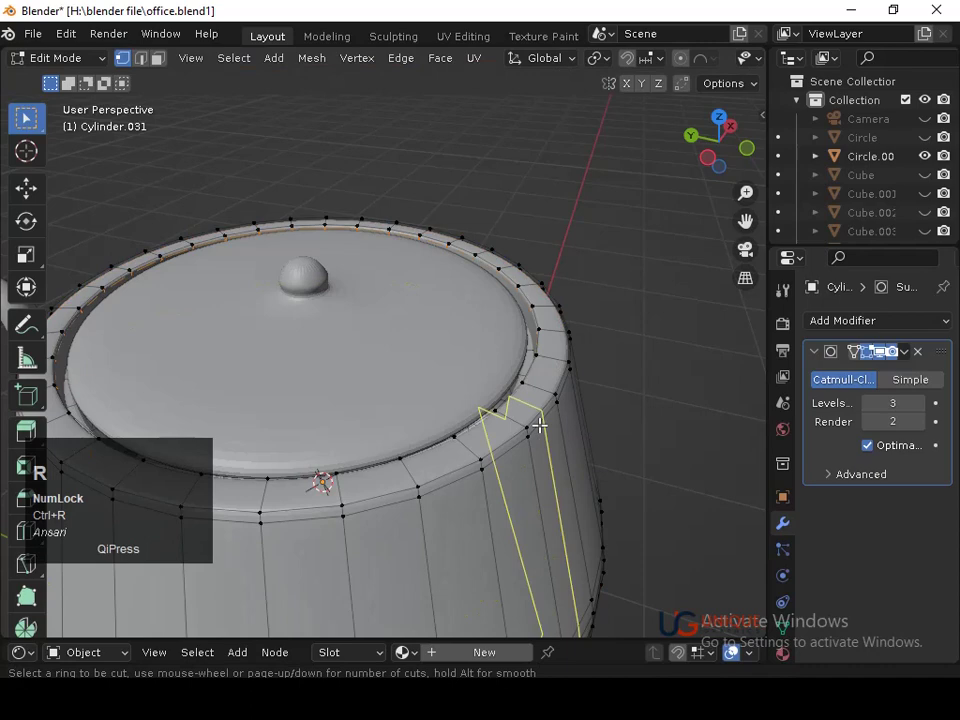
left_click(527, 424)
key("Tab")
middle_click(519, 478)
middle_click(526, 519)
right_click(493, 452)
Select the lid and start loop cutting around its knob.
left_click(451, 344)
middle_click(460, 354)
middle_click(466, 454)
left_click(474, 359)
key("Tab")
key("ctrl+r")
left_click(471, 323)
key("ctrl+z")
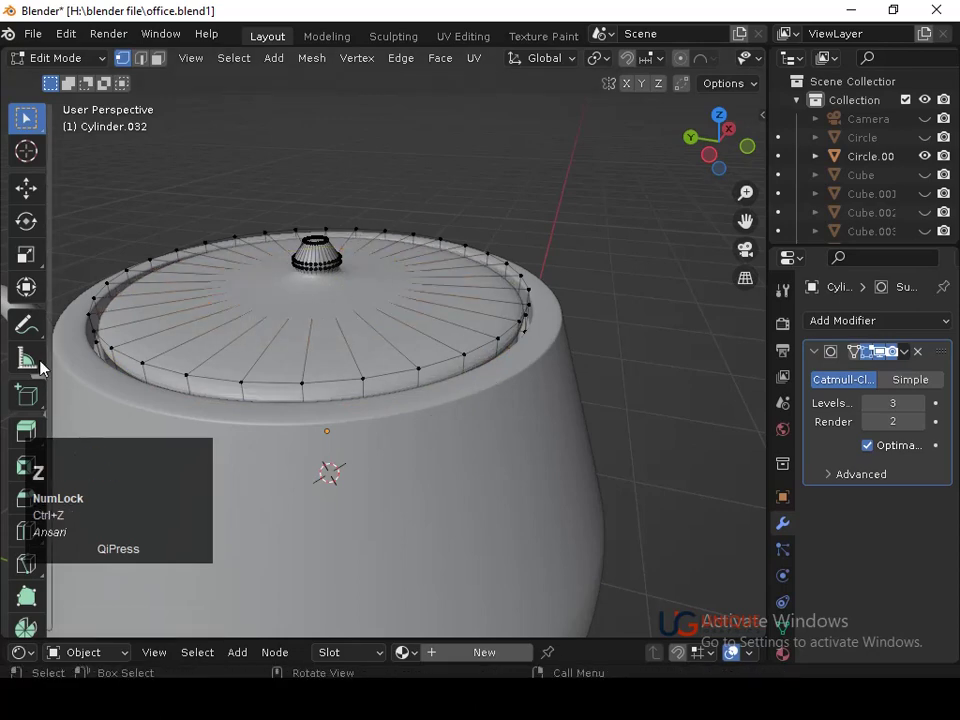
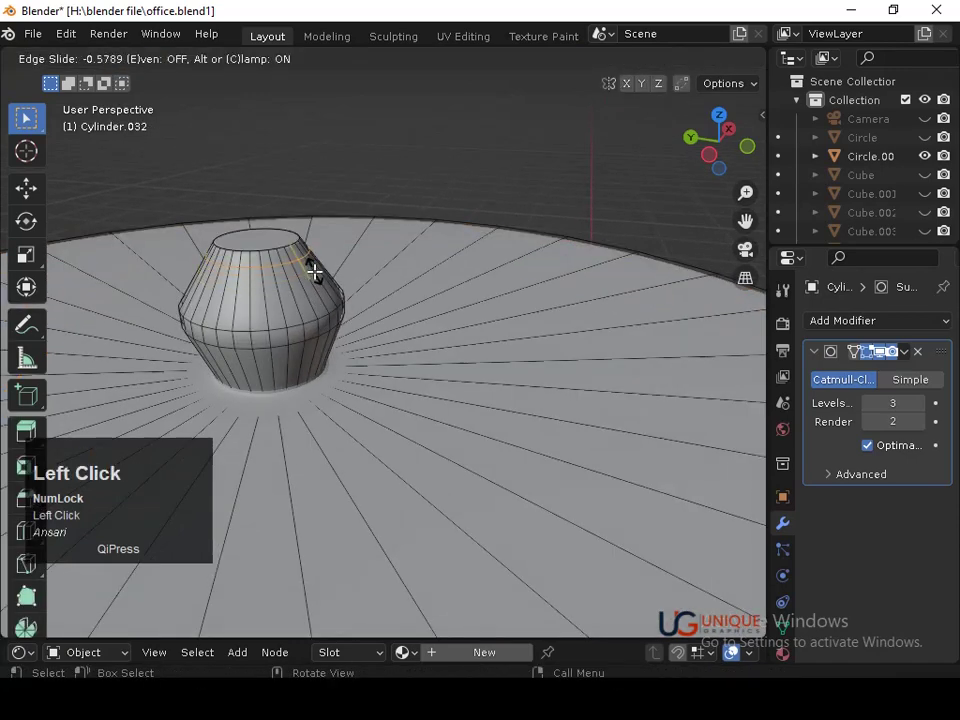
Slide the new loop along the knob to round it, then orbit to view the whole teapot.
key("Tab")
right_click(295, 304)
left_click(296, 305)
middle_click(319, 311)
middle_click(321, 314)
left_click_drag(480, 528, 518, 537)
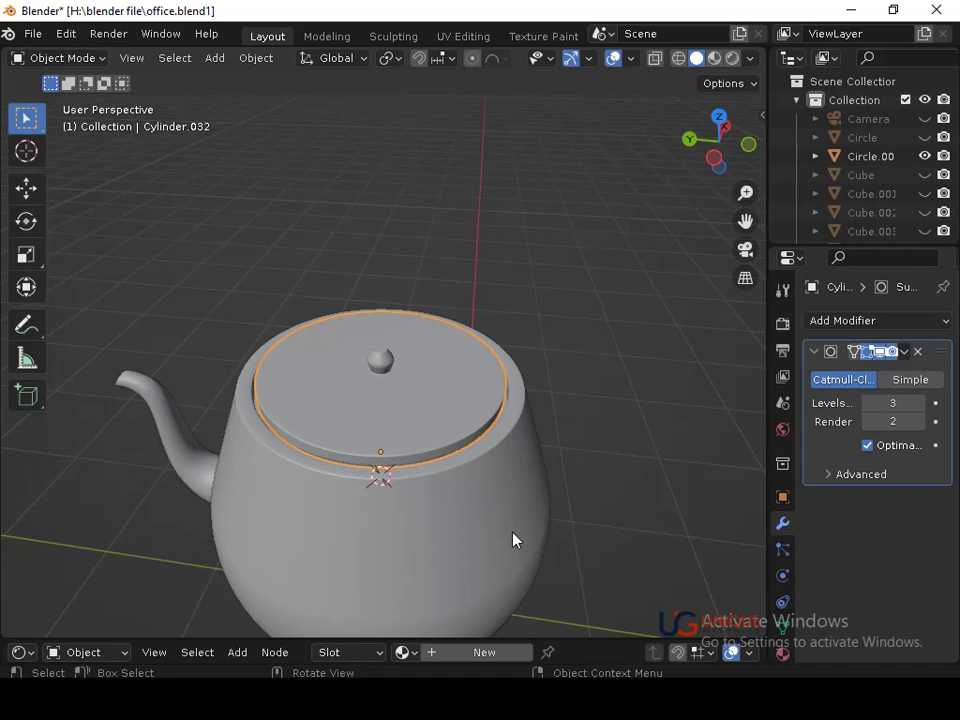
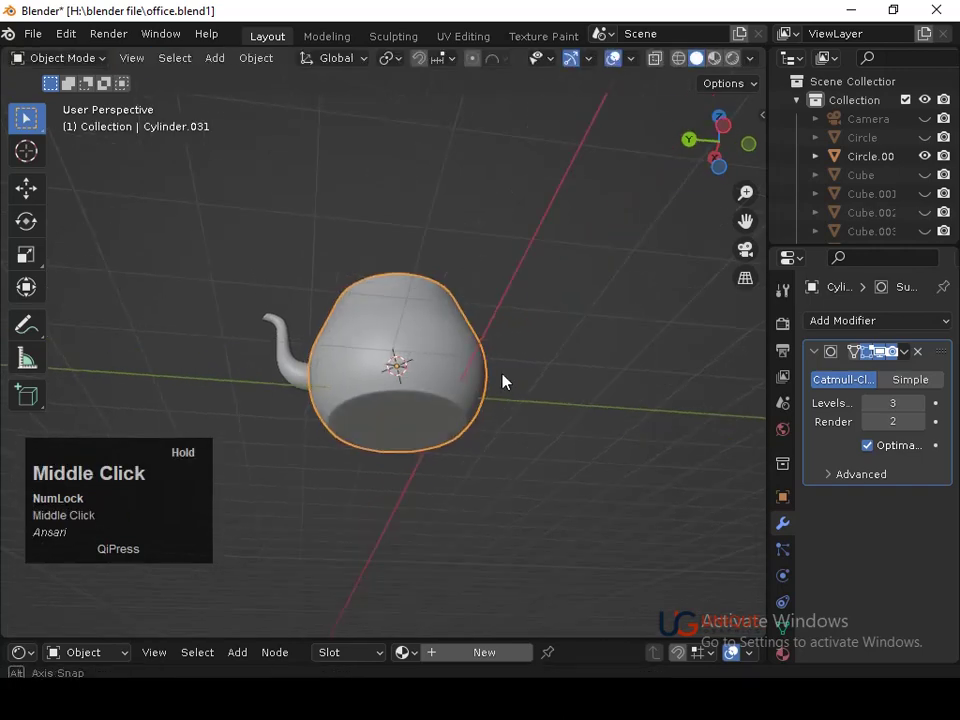
Check the teapot from a side view and scale the lid to seat it on the body.
middle_click(437, 408)
middle_click(445, 331)
key("ctrl+s")
middle_click(435, 360)
middle_click(491, 389)
middle_click(499, 522)
middle_click(464, 508)
left_click(436, 431)
key("s")
left_click(467, 512)
Save the file and verify the lid's alignment from different view angles.
middle_click(566, 286)
left_click(550, 282)
key("ctrl+s")
middle_click(508, 432)
middle_click(619, 303)
left_click(717, 155)
middle_click(543, 350)
key("shift+z")
key("shift+z")
middle_click(482, 332)
left_click(454, 314)
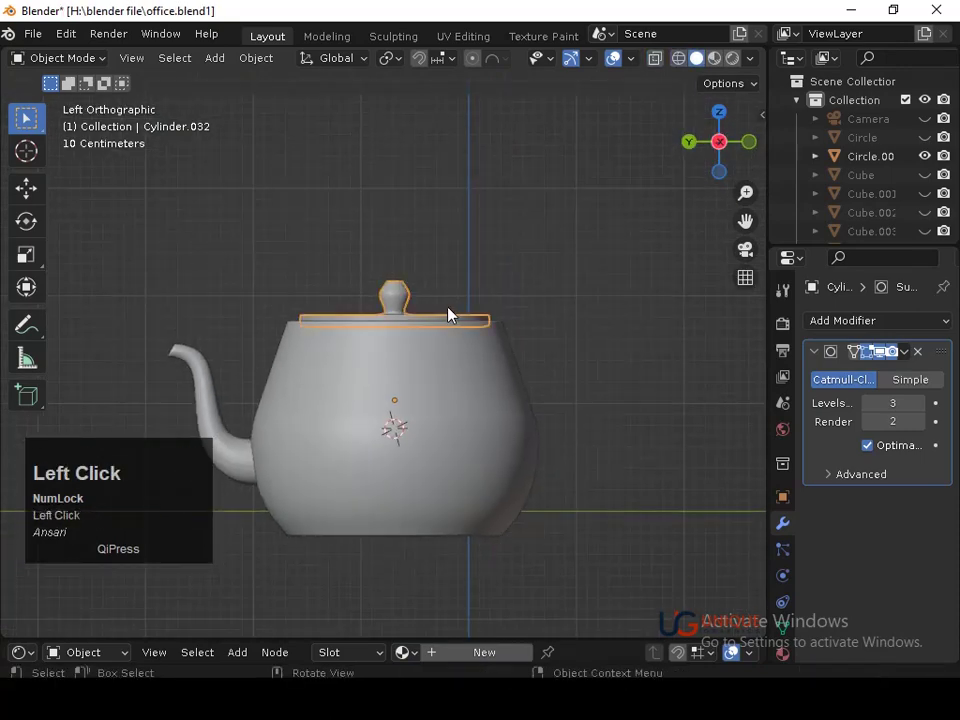
Adjust the lid, save again, and select the teapot parts with the body added last.
key("g")
key("Down")
key("Return")
key("ctrl+s")
double_click(434, 181)
middle_click(461, 235)
left_click_drag(477, 304, 569, 355)
left_click(565, 362)
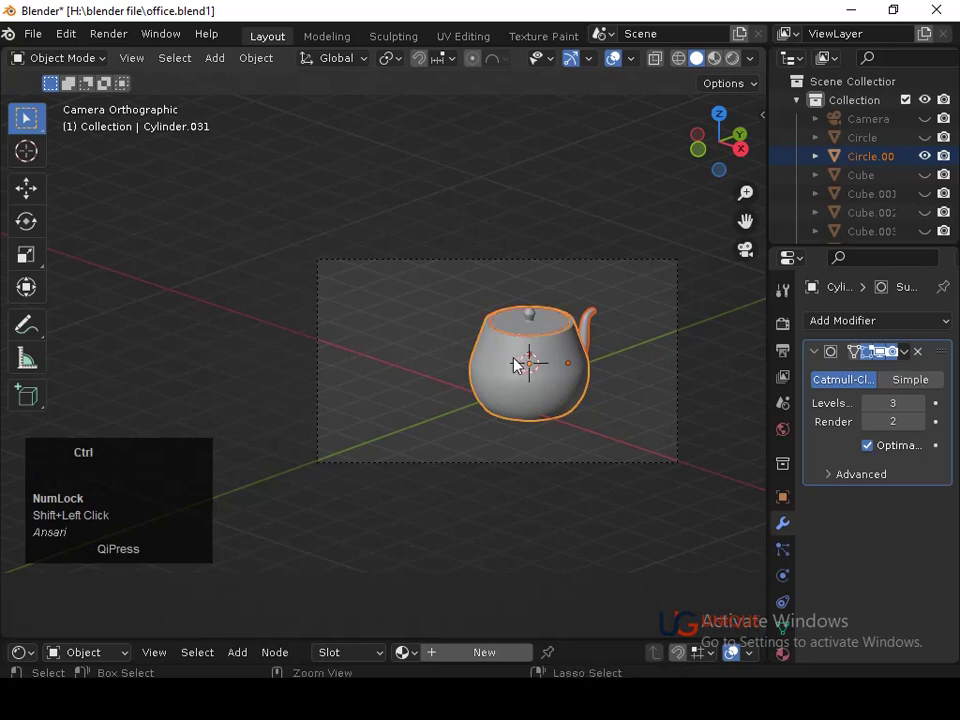
Join the teapot parts and lower the teapot along Z to table height in the office.
key("g")
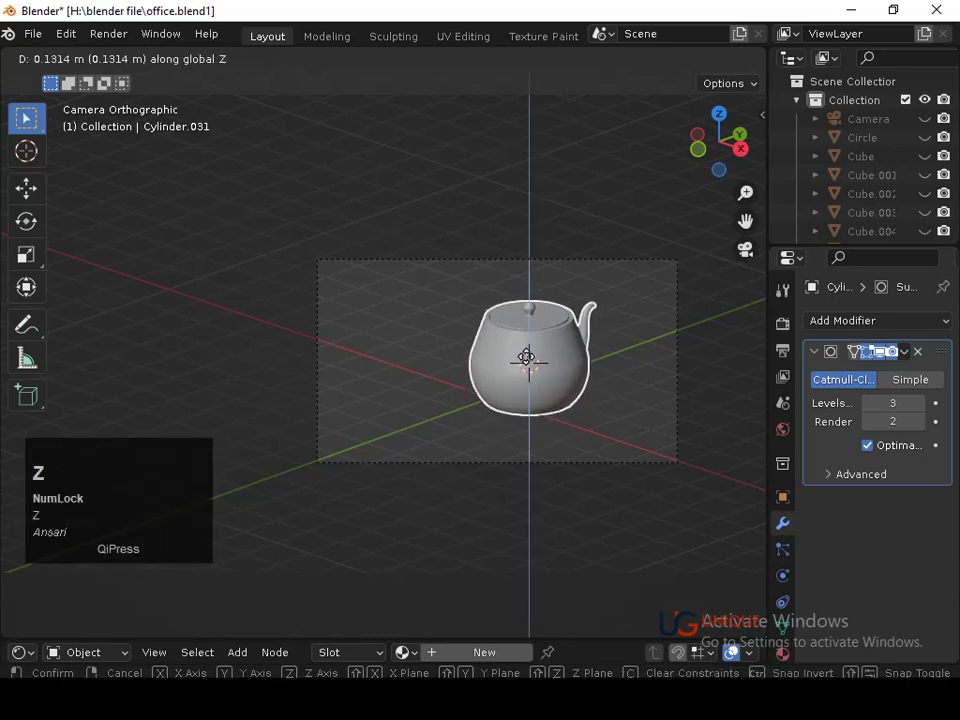
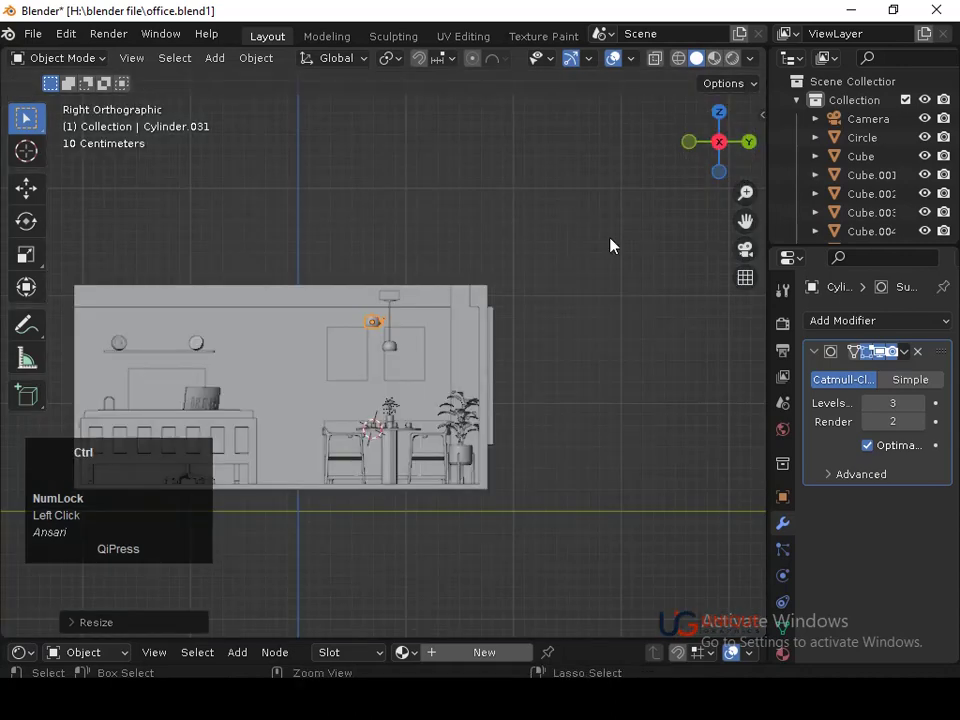
left_click_drag(536, 364, 445, 387)
key("g")
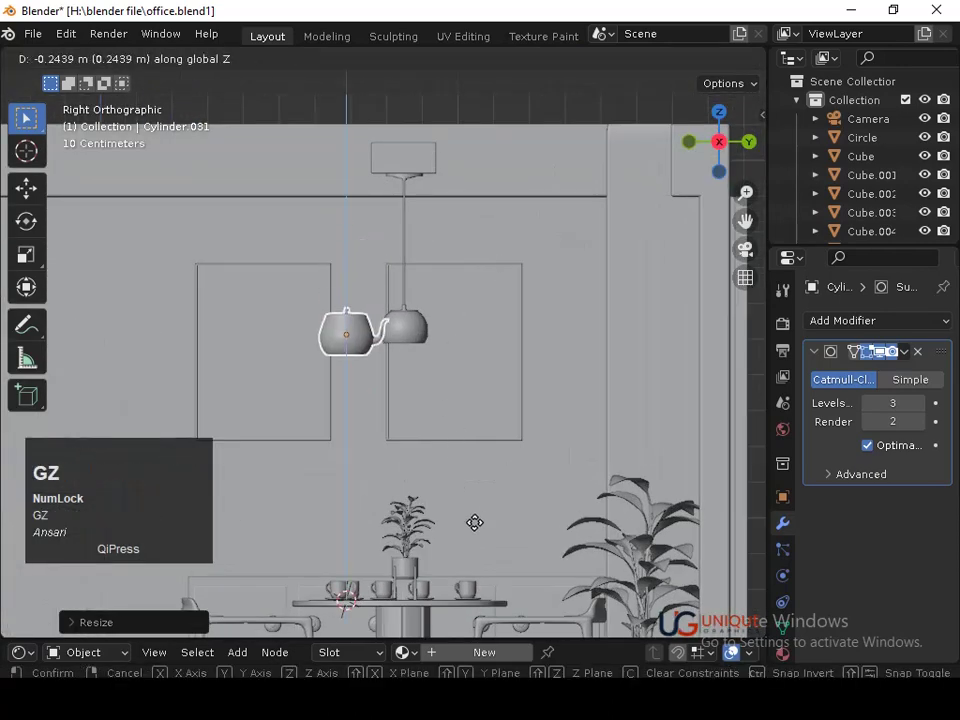
type("gz")
left_click(518, 153)
key("ctrl+z")
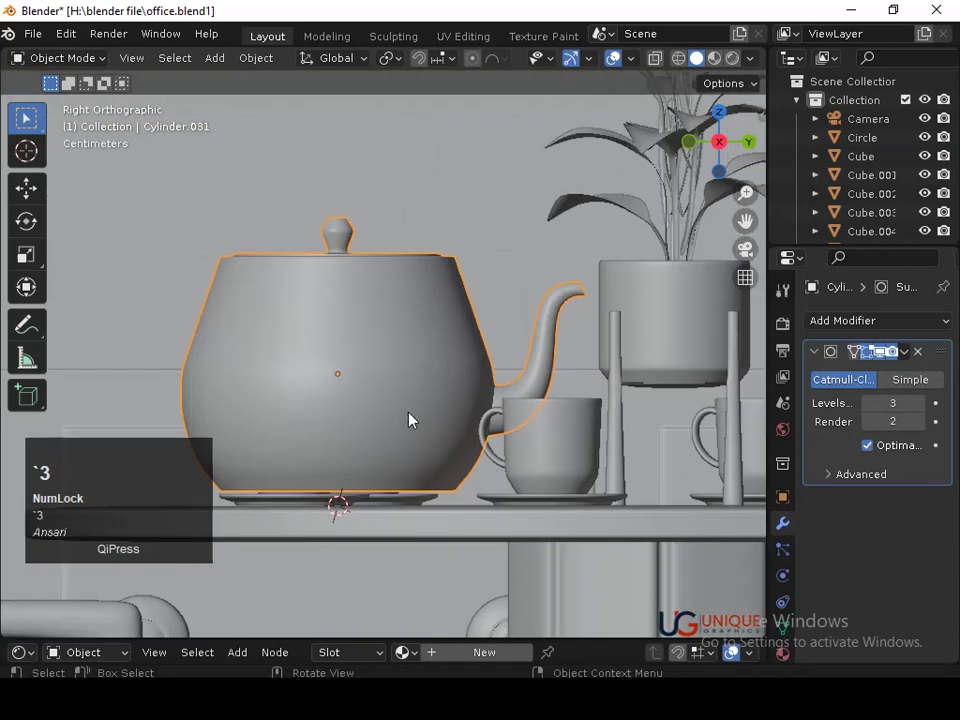
left_click(417, 436)
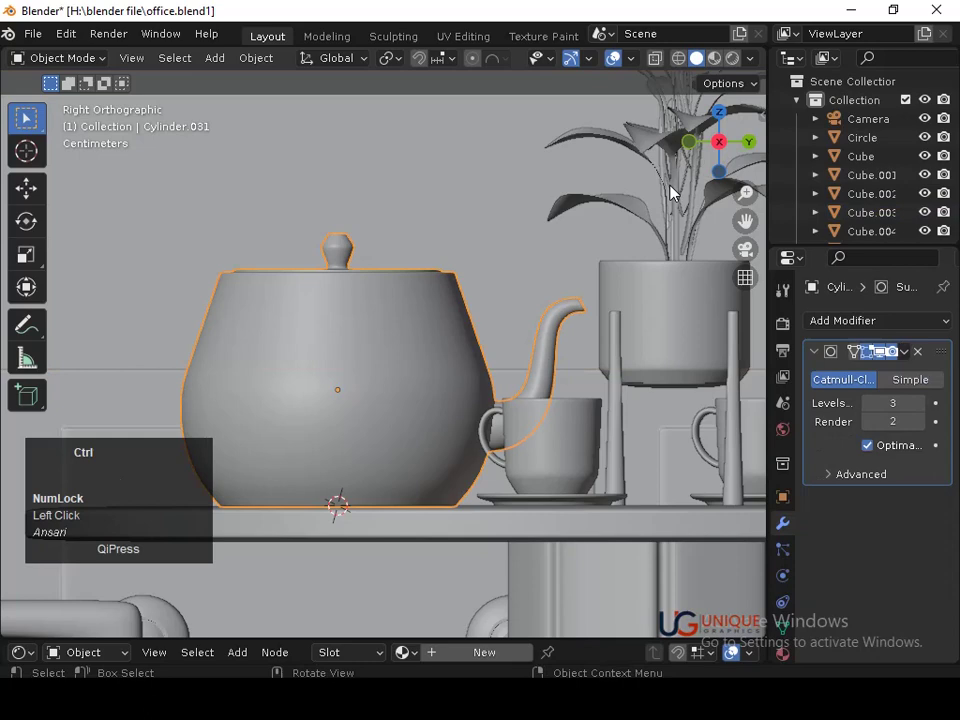
From a top view, move the teapot across onto the tabletop beside the cups.
left_click(722, 116)
left_click_drag(642, 186, 478, 392)
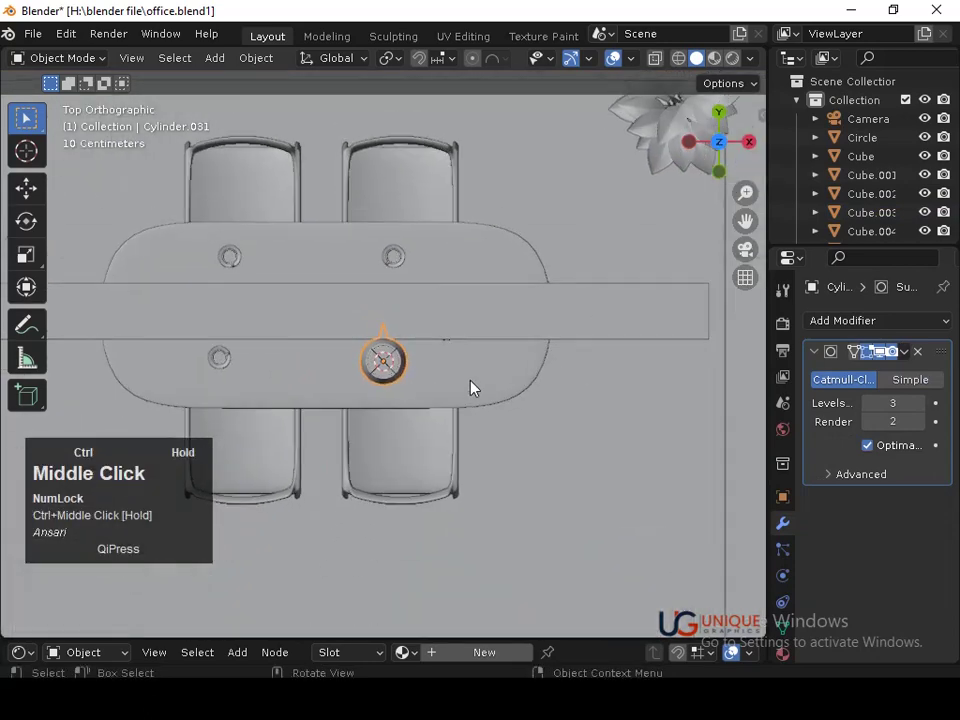
key("g")
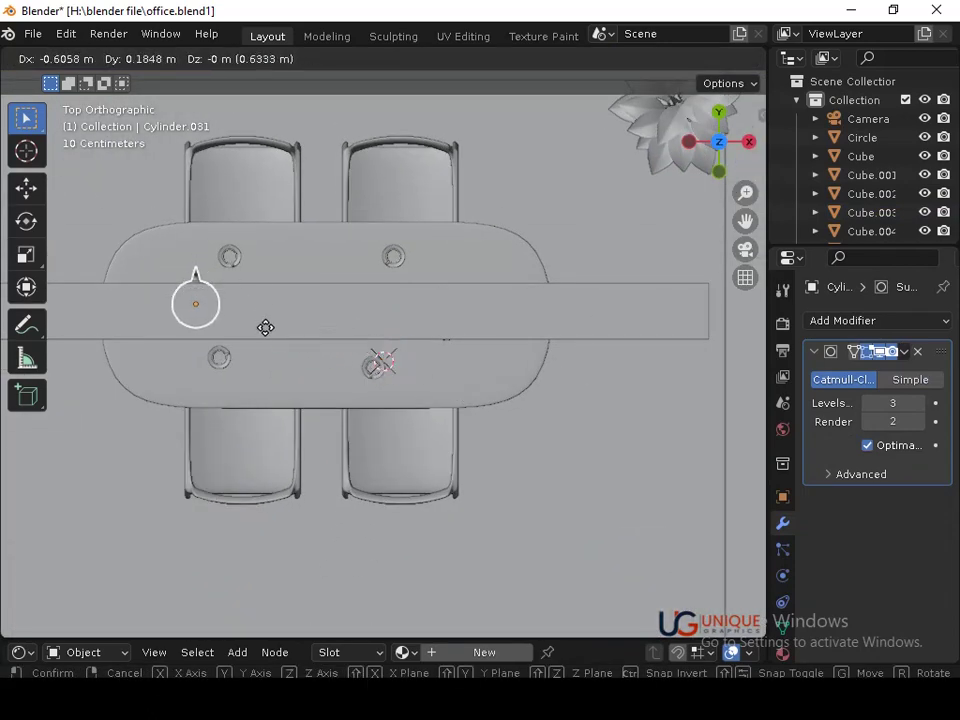
left_click(269, 331)
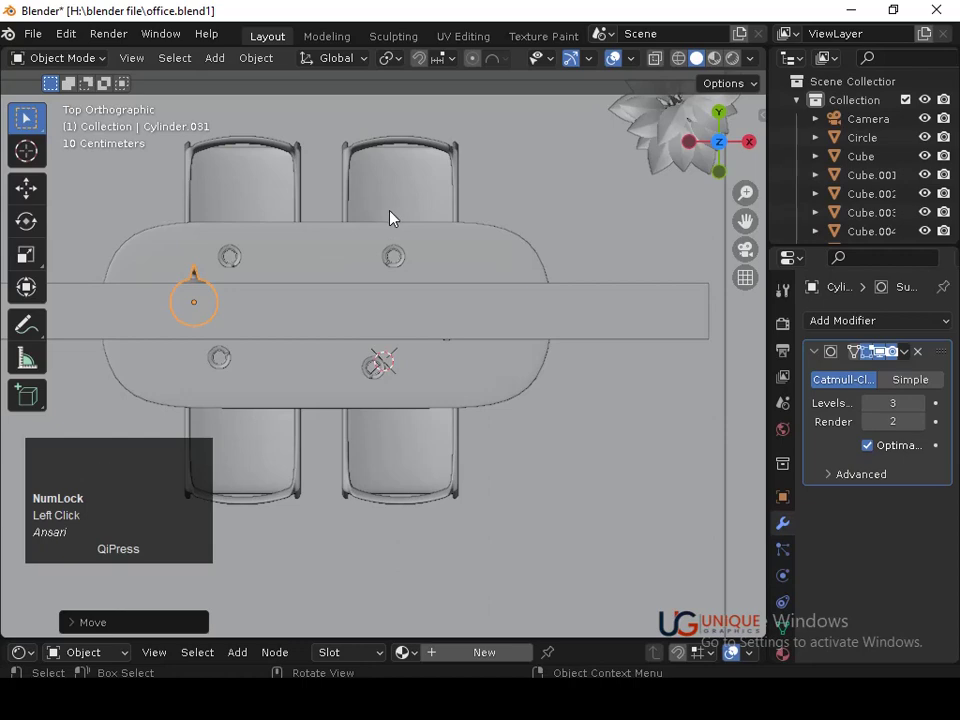
left_click(749, 147)
middle_click(442, 403)
middle_click(517, 341)
left_click_drag(453, 406, 333, 426)
left_click(333, 426)
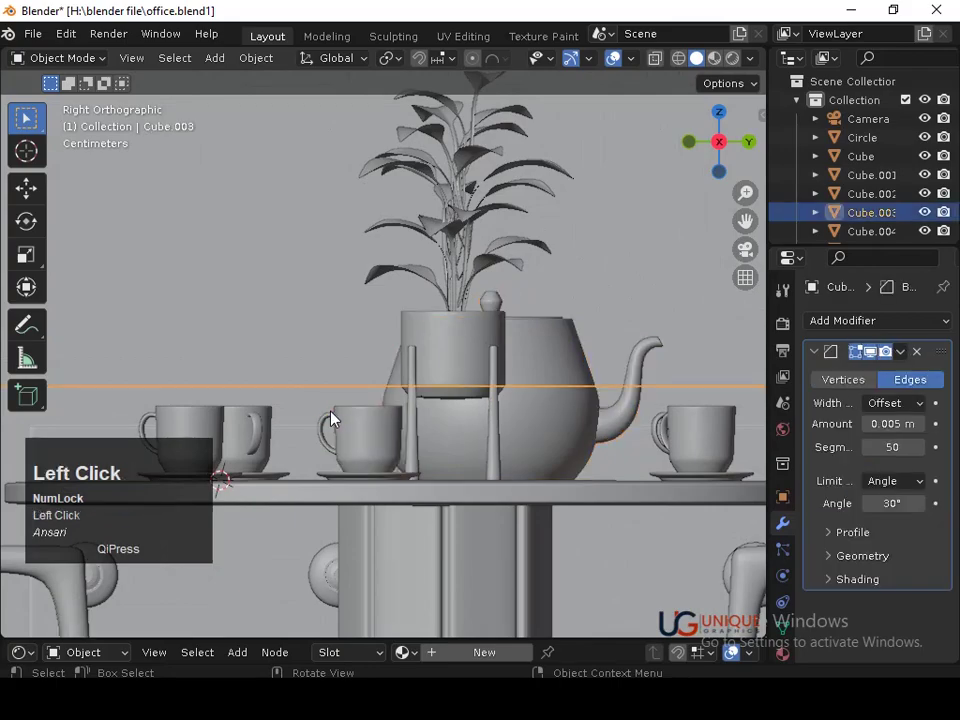
Orbit the view around the table toward the teapot.
left_click_drag(362, 425, 597, 403)
middle_click(597, 403)
middle_click(406, 401)
middle_click(603, 294)
middle_click(476, 295)
left_click_drag(509, 300, 566, 353)
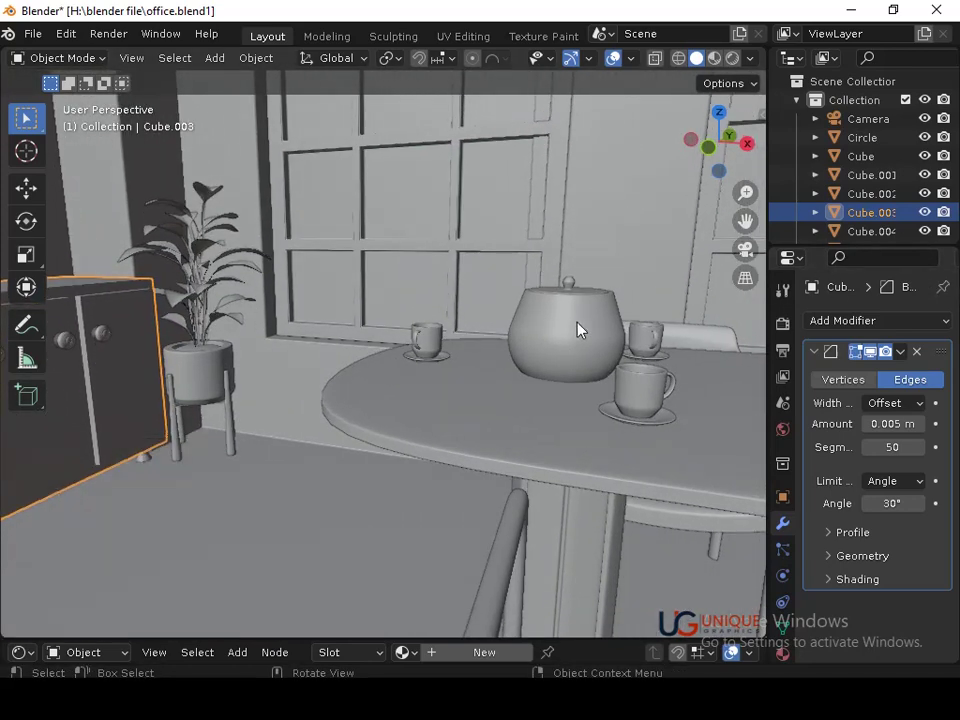
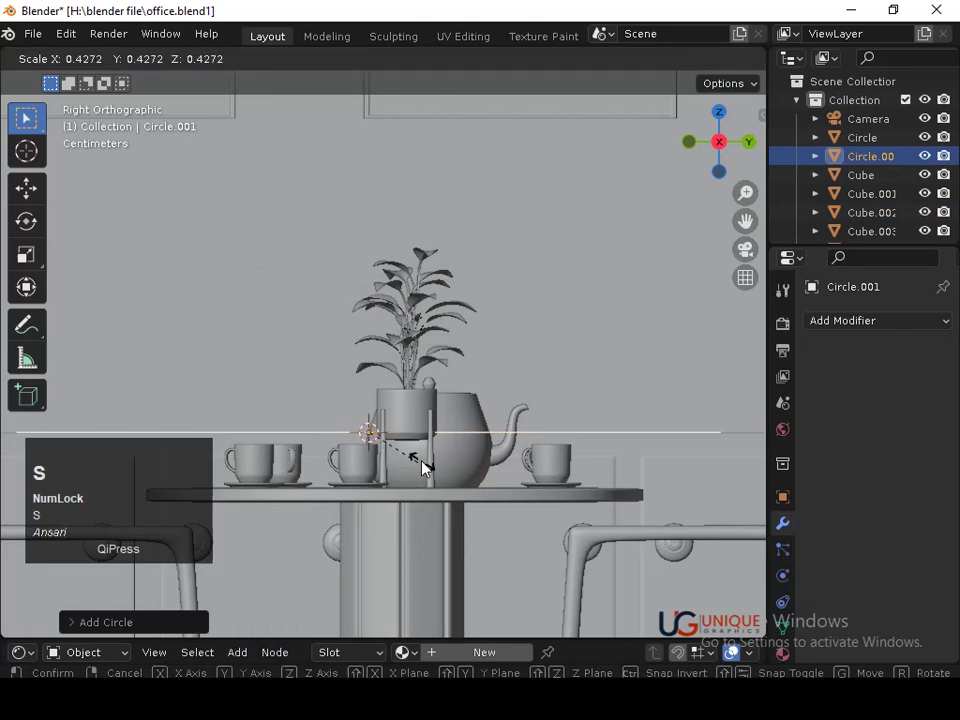
Shrink the handle circle and rotate it upright about Y beside the teapot.
left_click(384, 450)
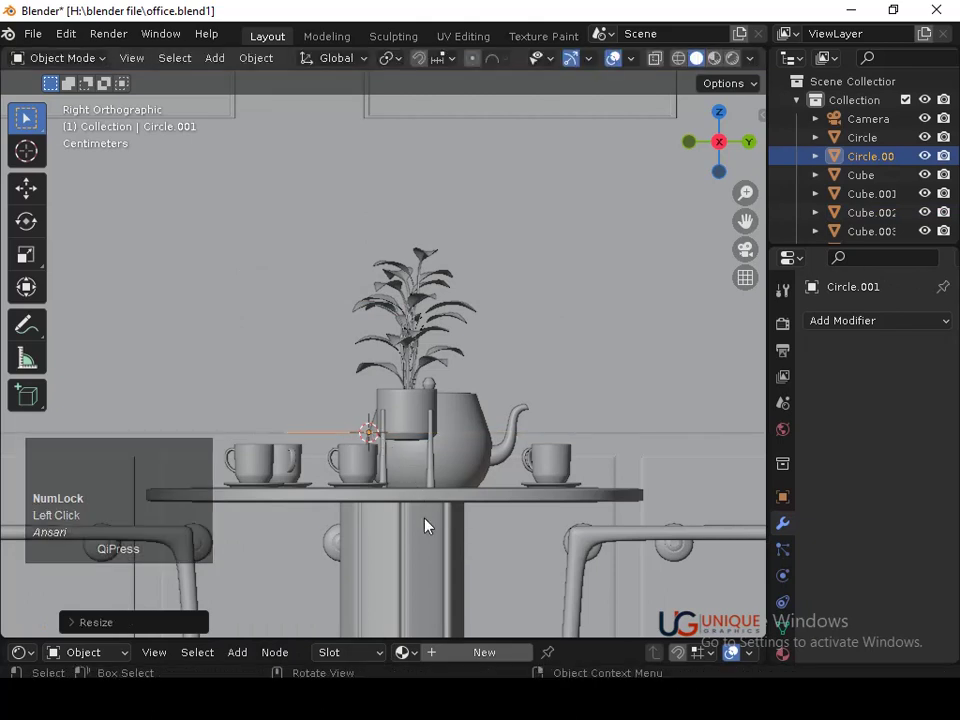
key("r")
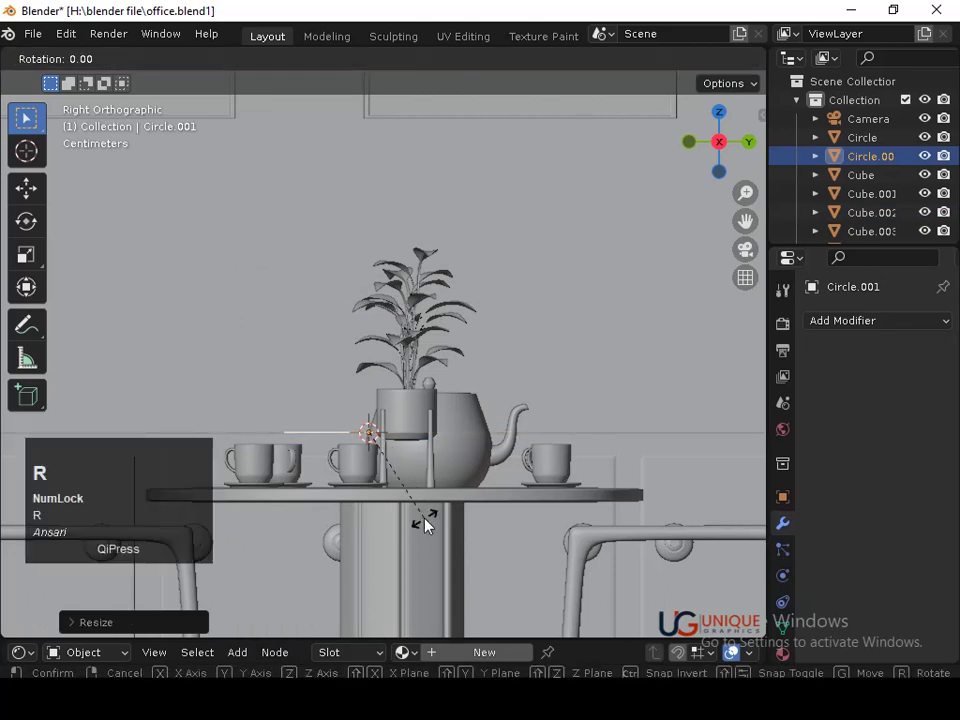
key("y")
left_click(430, 524)
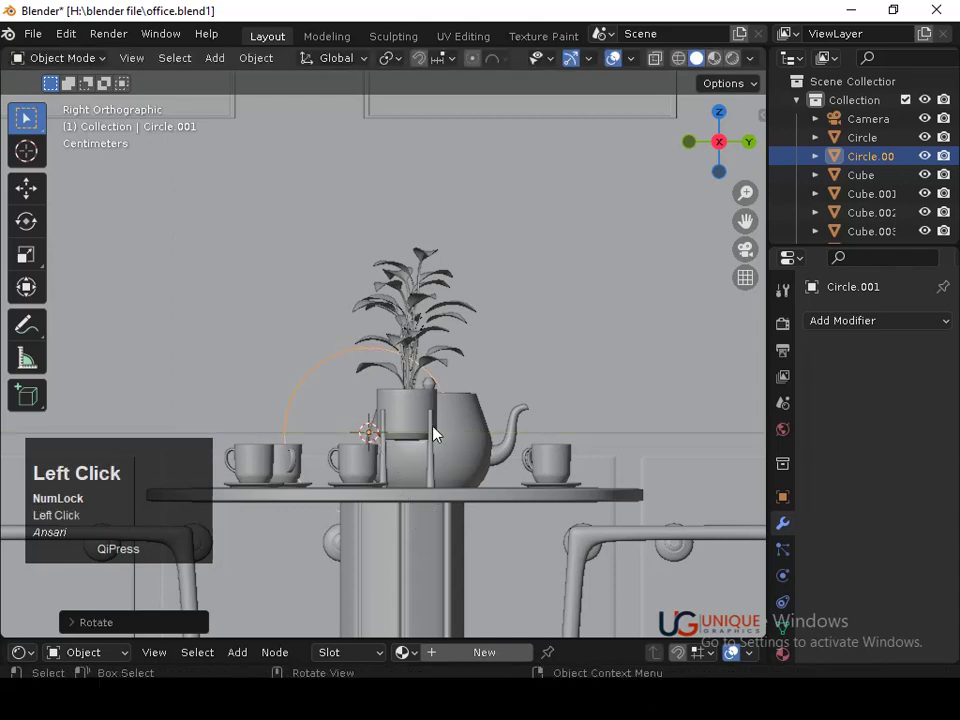
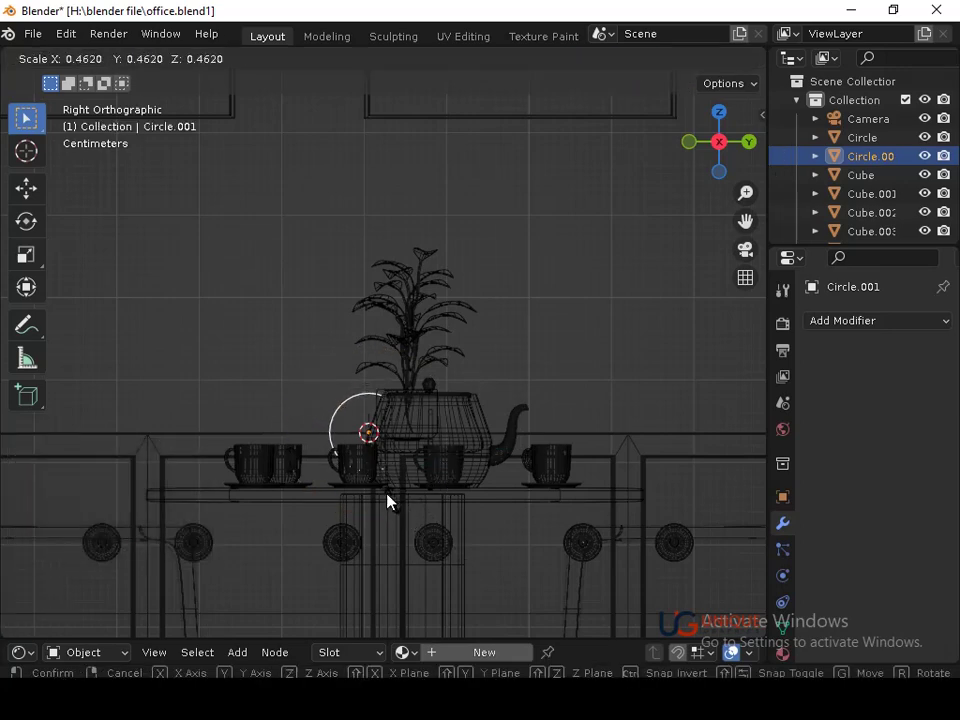
left_click(387, 498)
left_click_drag(388, 497, 450, 500)
key("r")
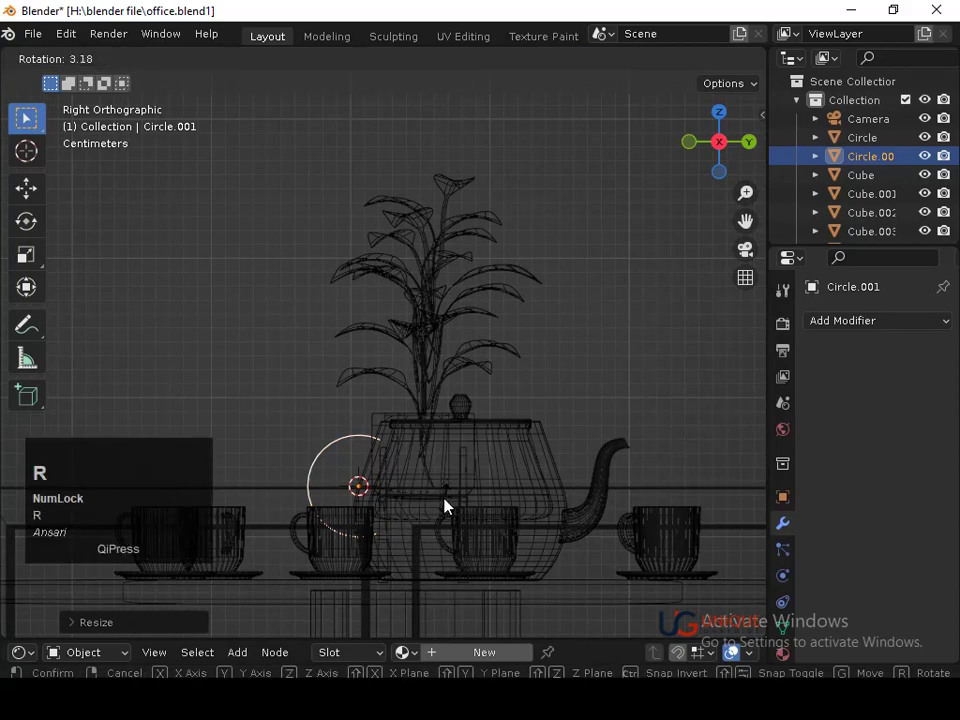
left_click(446, 527)
Switch to a front view and start moving the circle against the teapot's side.
key("shift+z")
middle_click(383, 525)
left_click(732, 154)
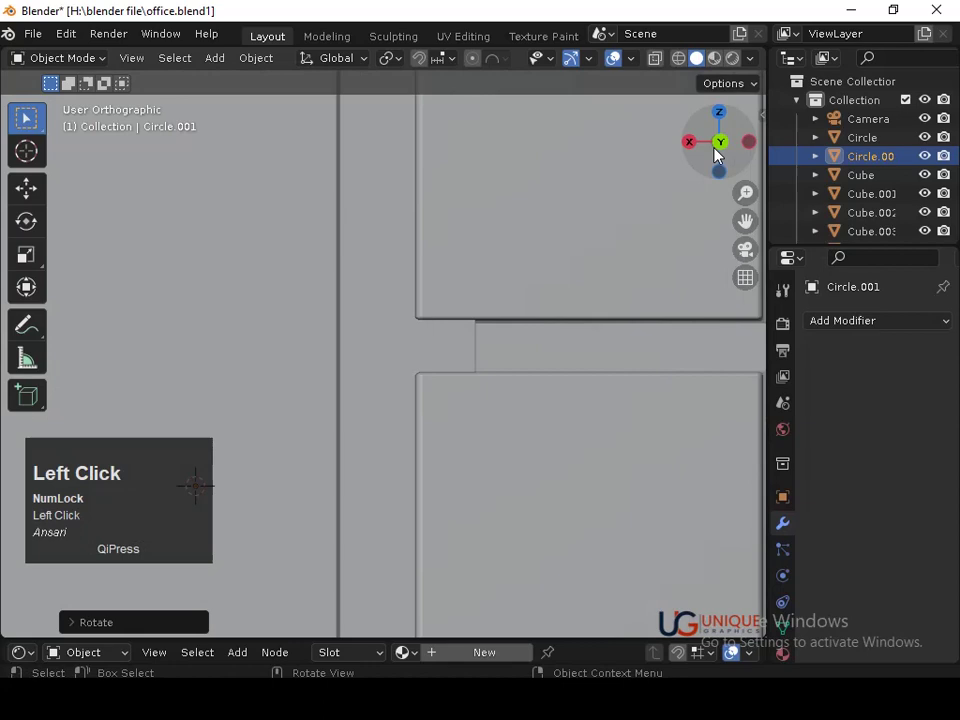
middle_click(646, 273)
key("g")
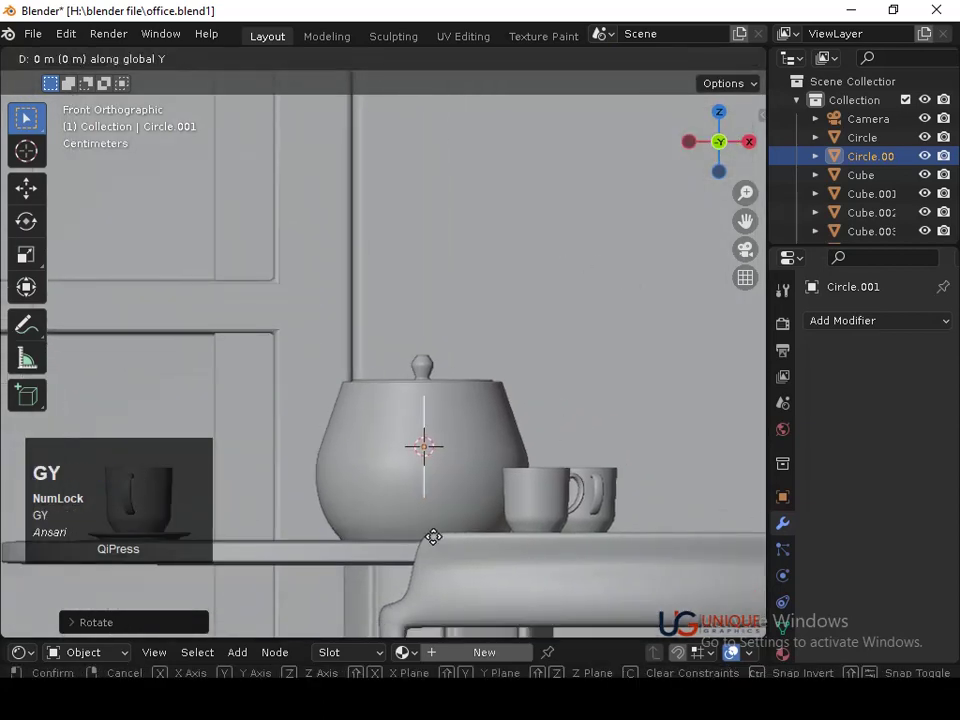
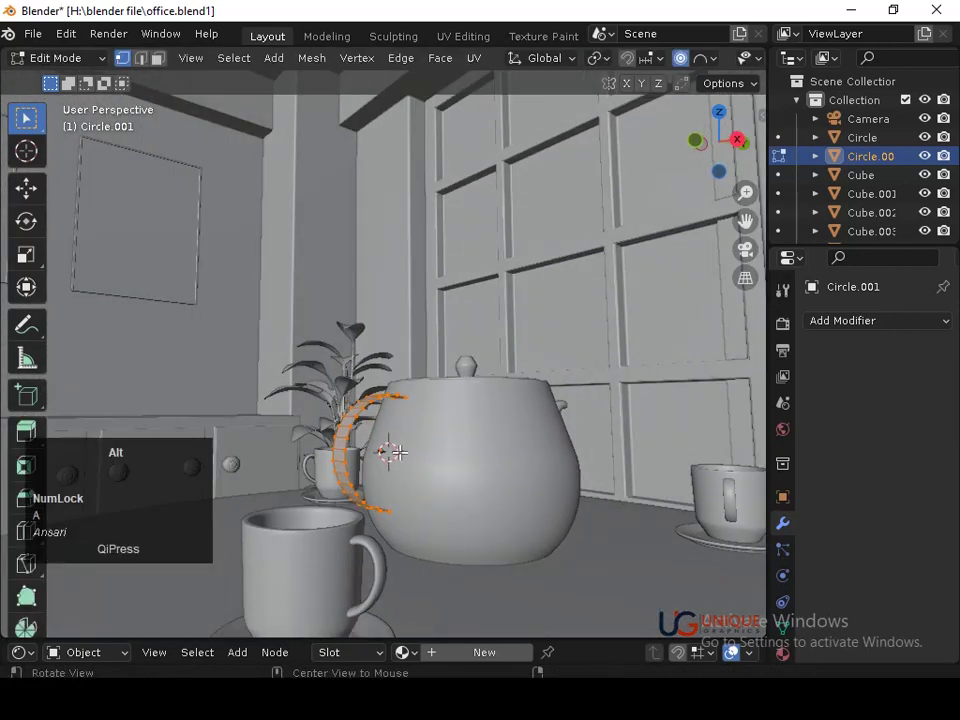
Thicken the teapot's C-shaped handle band so it sits against the teapot's side.
left_click(405, 458)
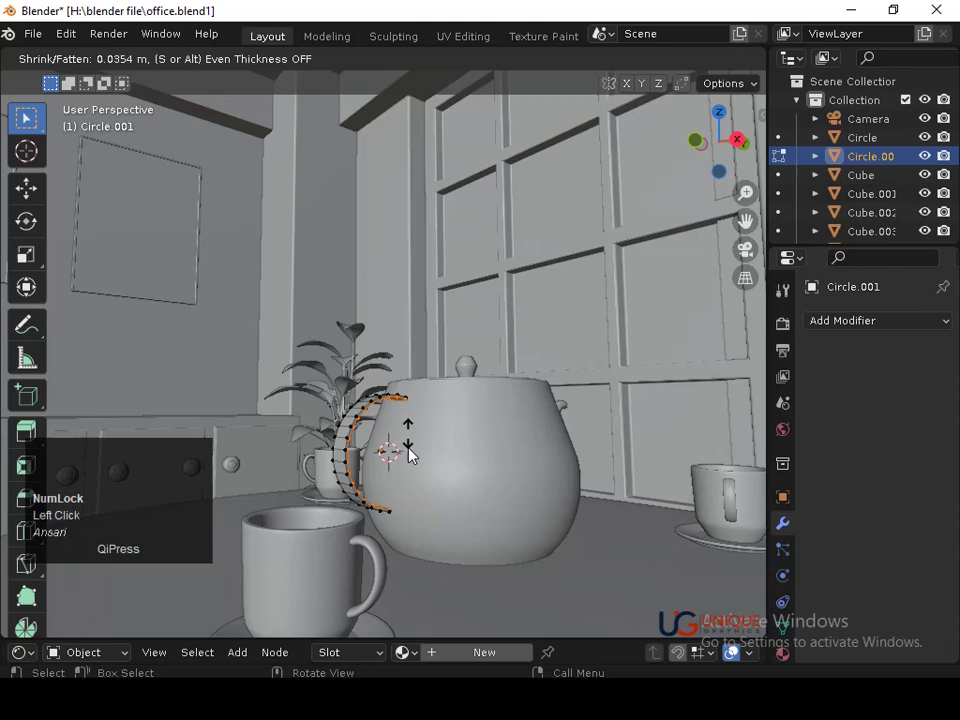
key("s")
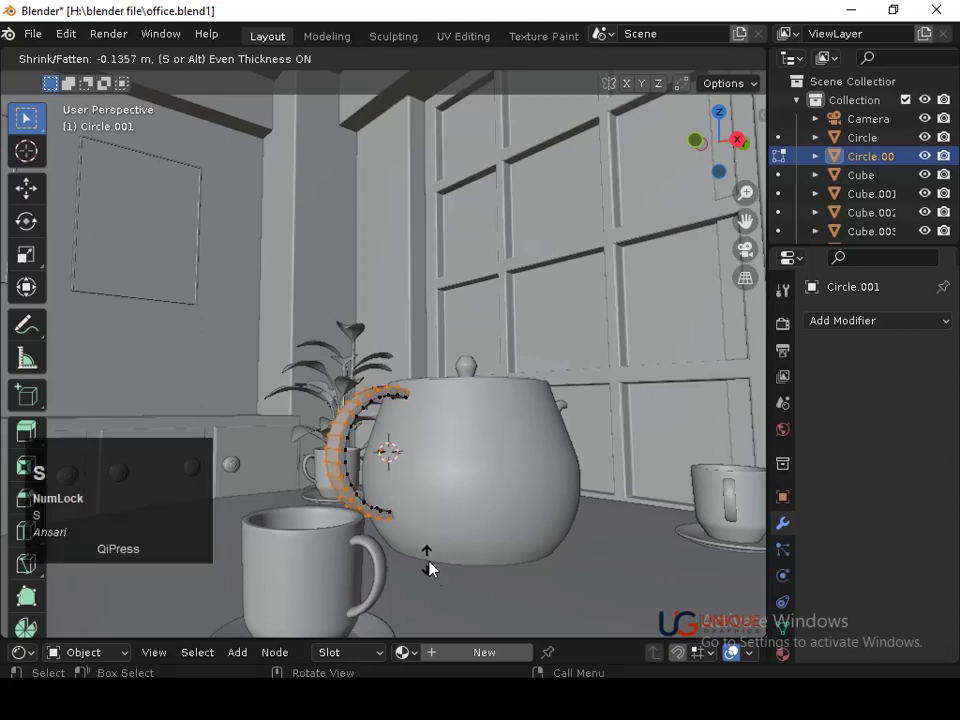
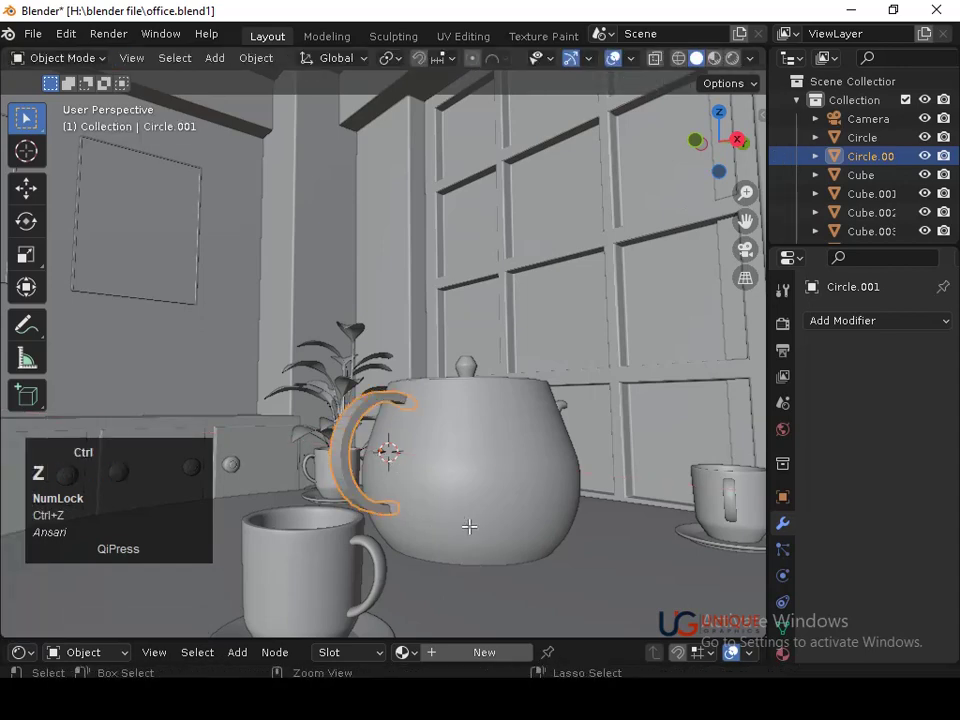
key("ctrl+z")
key("alt+e")
left_click(467, 539)
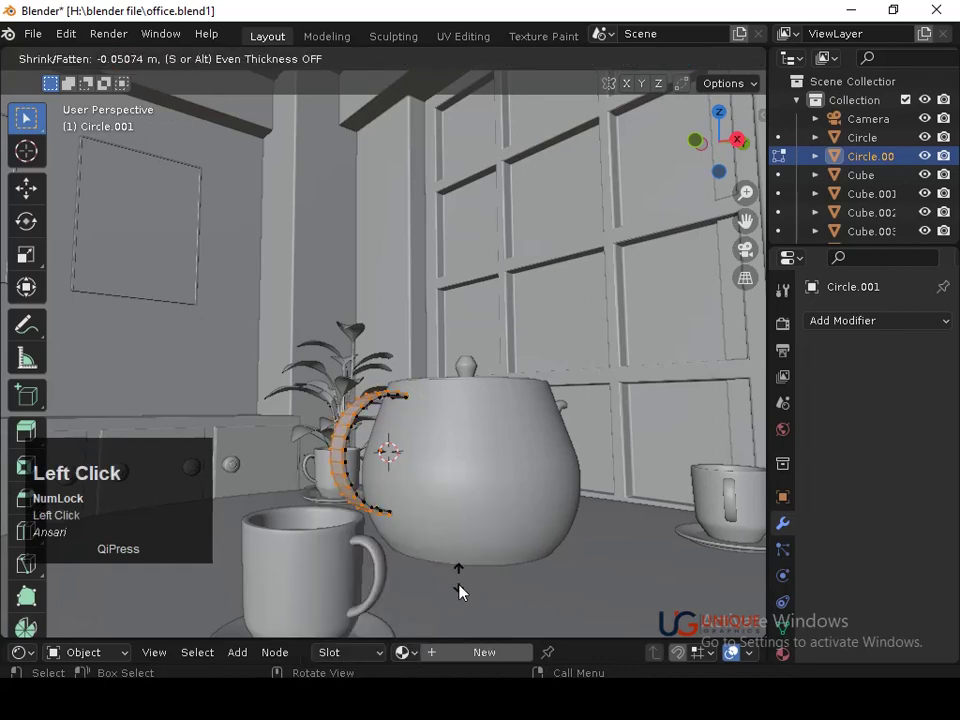
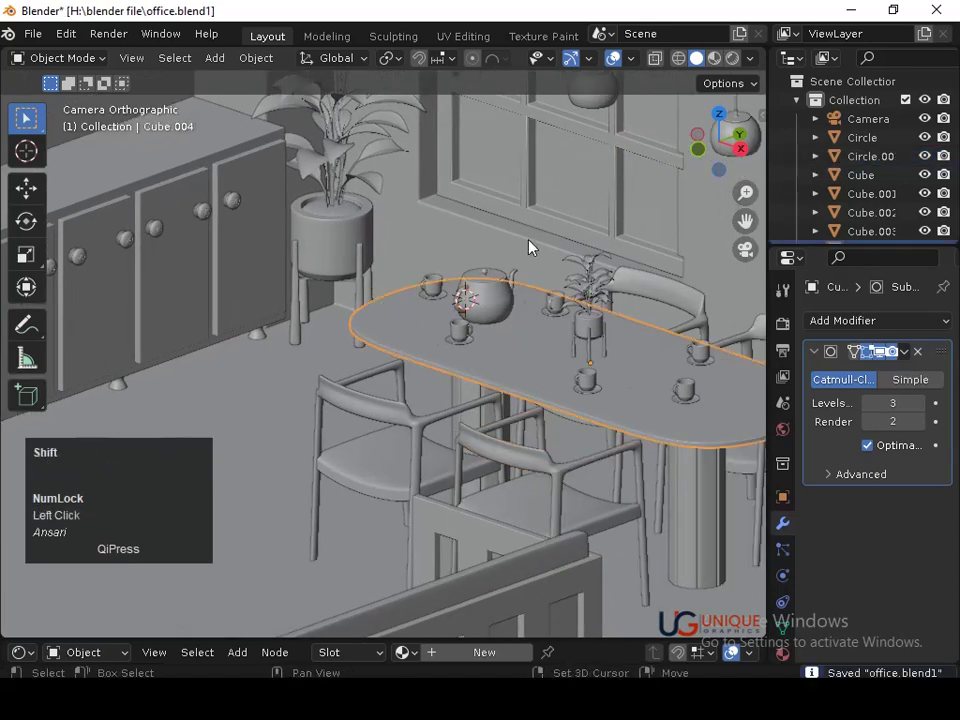
Select the teapot together with its handle and join them into one object.
left_click(614, 58)
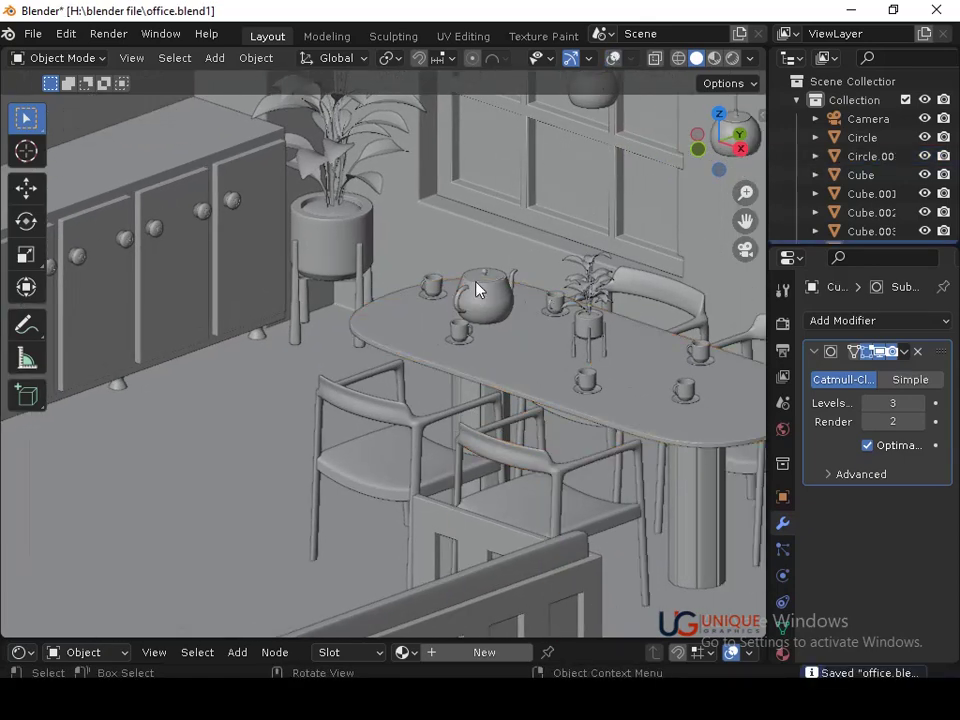
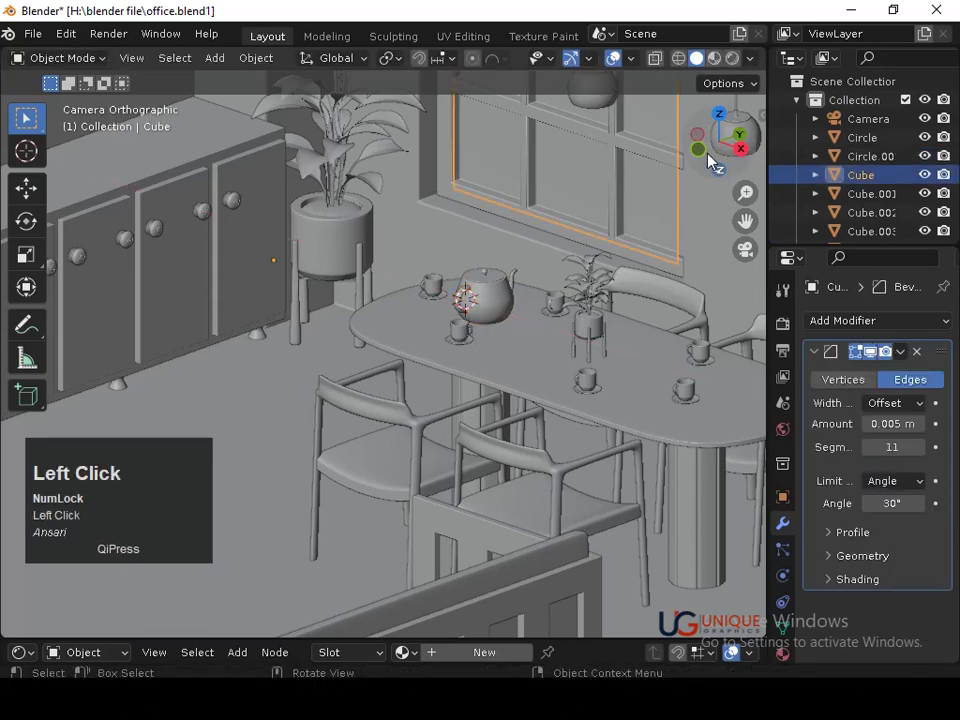
middle_click(583, 363)
left_click(462, 466)
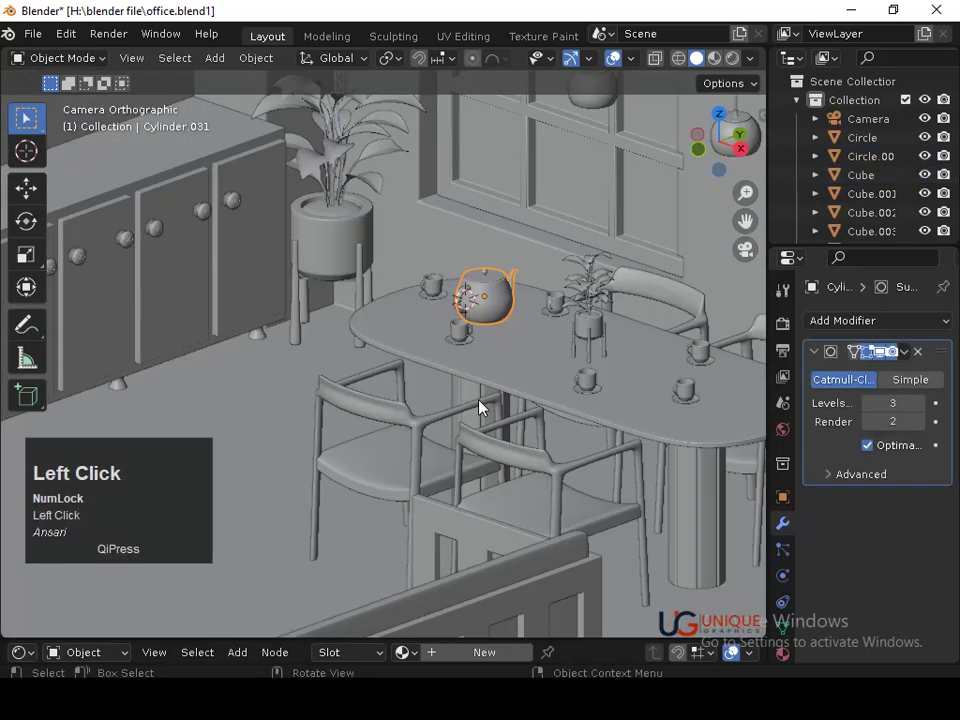
middle_click(486, 362)
right_click(442, 175)
left_click(575, 161)
left_click(500, 279)
left_click(533, 276)
left_click(504, 287)
left_click(520, 287)
left_click(492, 287)
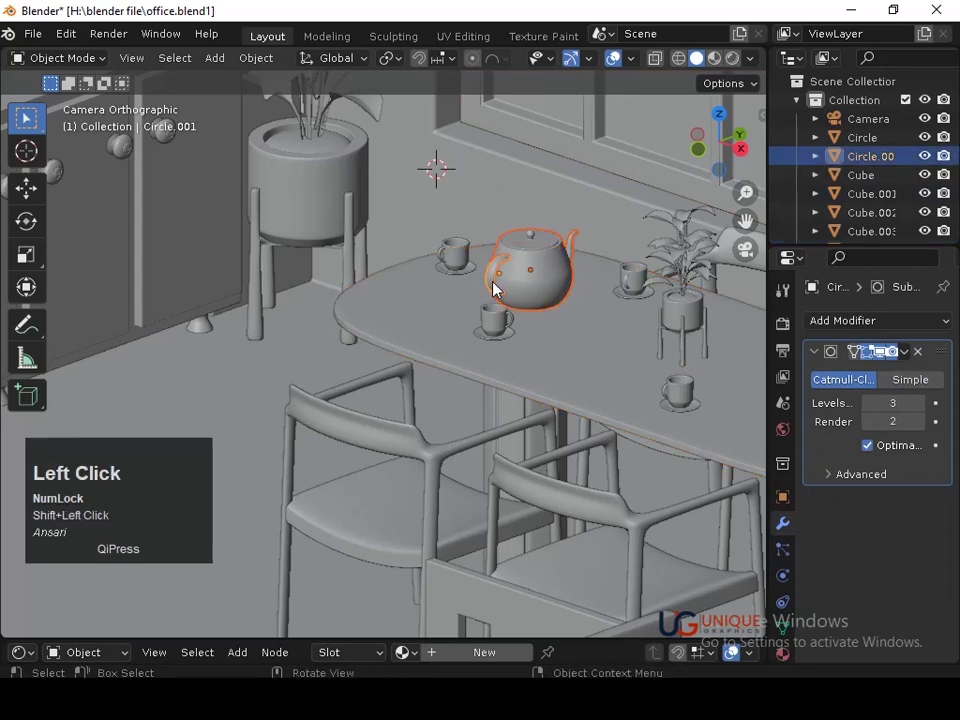
key("ctrl+j")
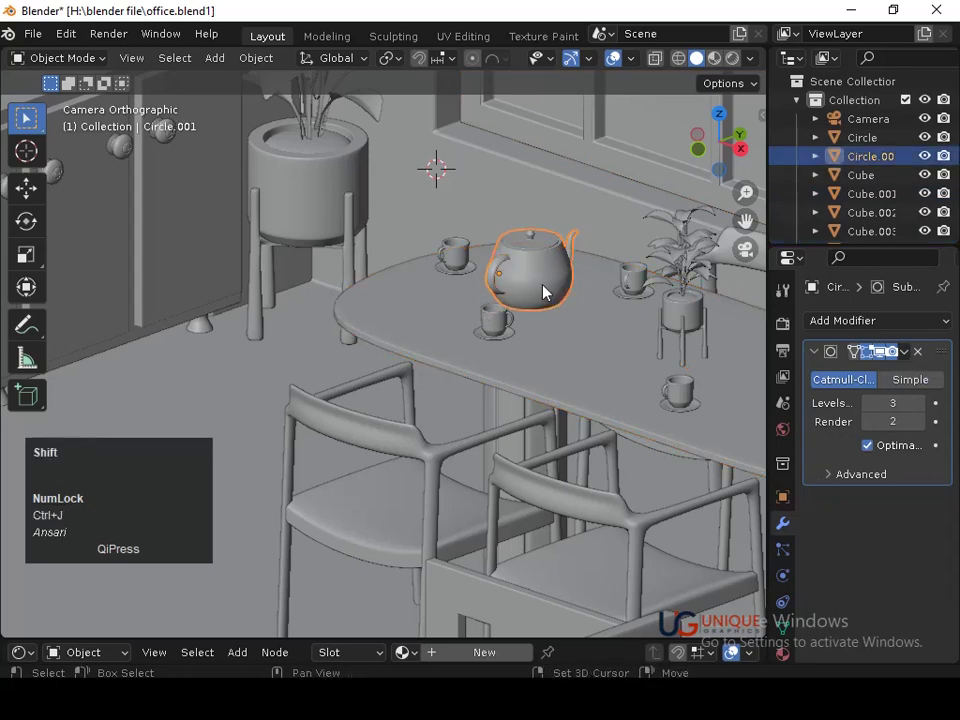
Rotate, move and slightly shrink the joined teapot on the dining table, saving the file.
middle_click(576, 300)
middle_click(597, 246)
middle_click(450, 302)
left_click(460, 217)
left_click(460, 217)
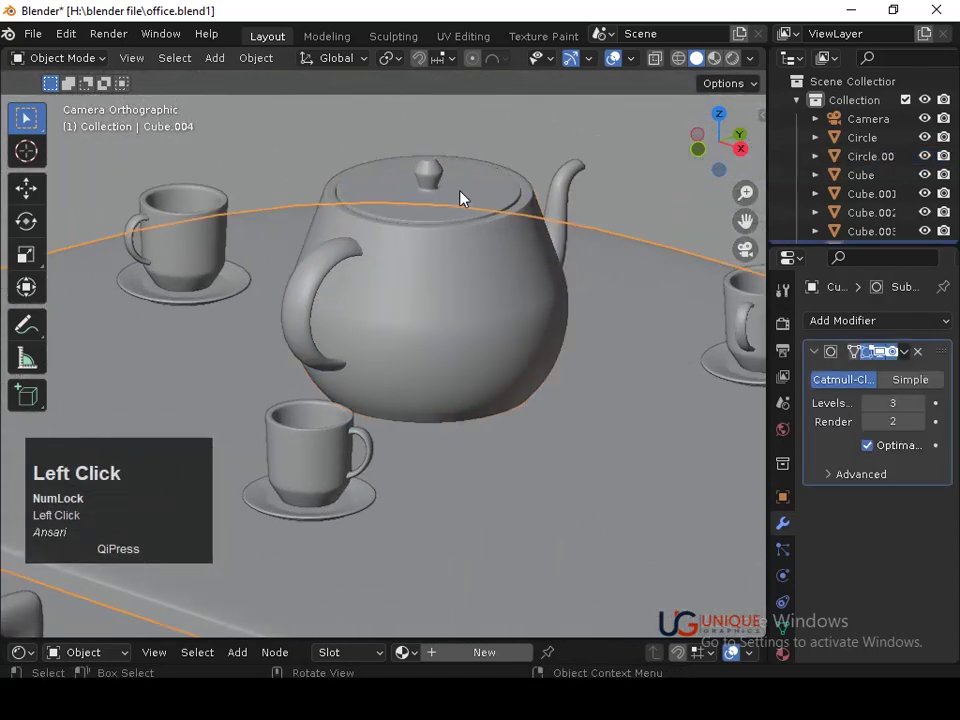
middle_click(464, 274)
key("ctrl+s")
key("r")
left_click(727, 249)
key("r")
left_click(675, 345)
key("g")
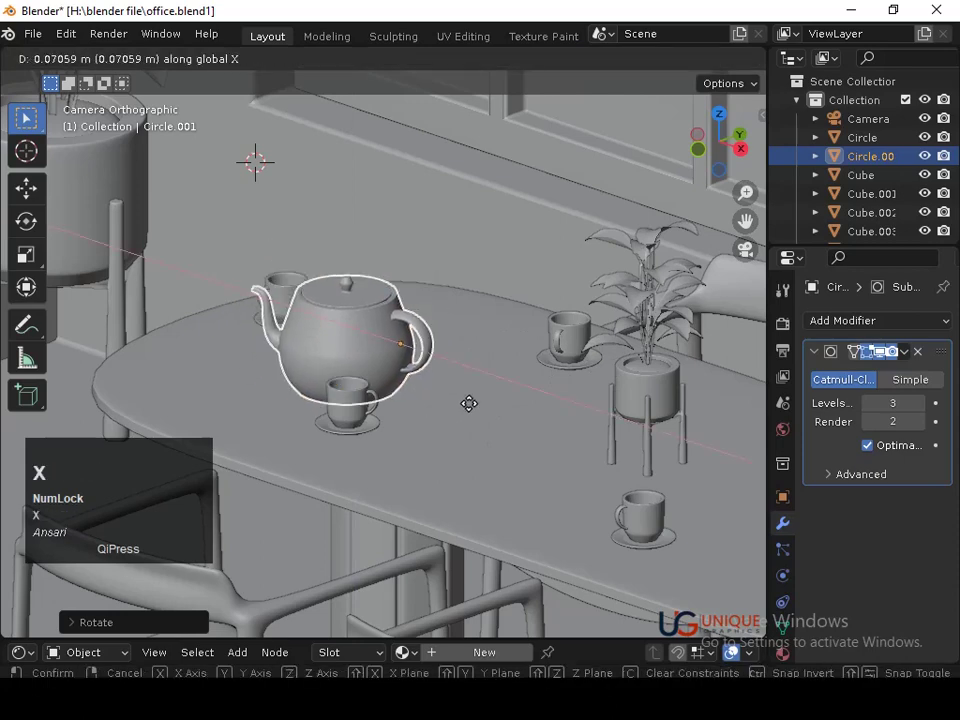
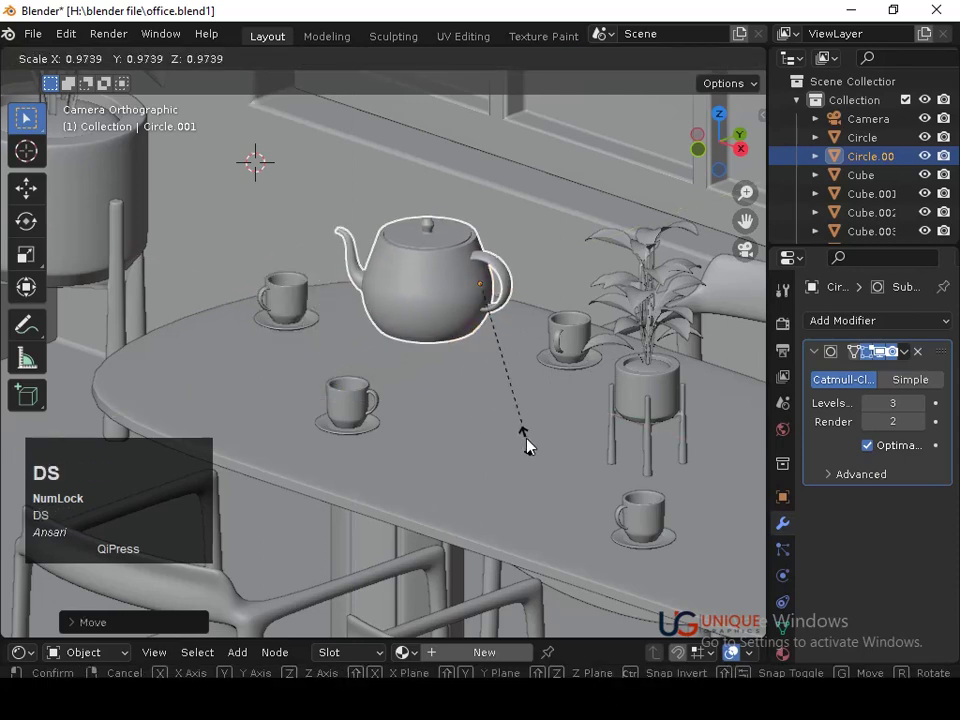
left_click(522, 421)
Fine-tune the teapot's position and rotation on the table and save the office file again.
middle_click(616, 352)
left_click_drag(607, 335, 476, 498)
key("g")
left_click(482, 525)
key("ctrl+s")
left_click(474, 476)
key("ctrl+s")
middle_click(477, 369)
key("Tab")
left_click(479, 350)
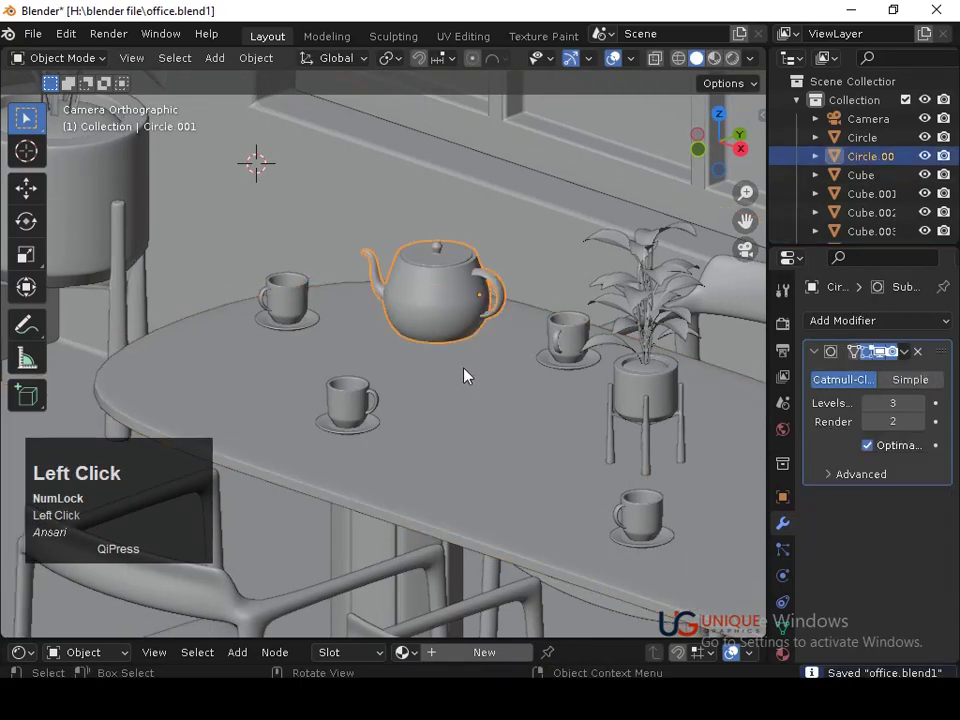
key("r")
left_click(515, 368)
key("ctrl+s")
middle_click(505, 395)
key("ctrl+s")
middle_click(527, 541)
middle_click(526, 485)
key("ctrl+s")
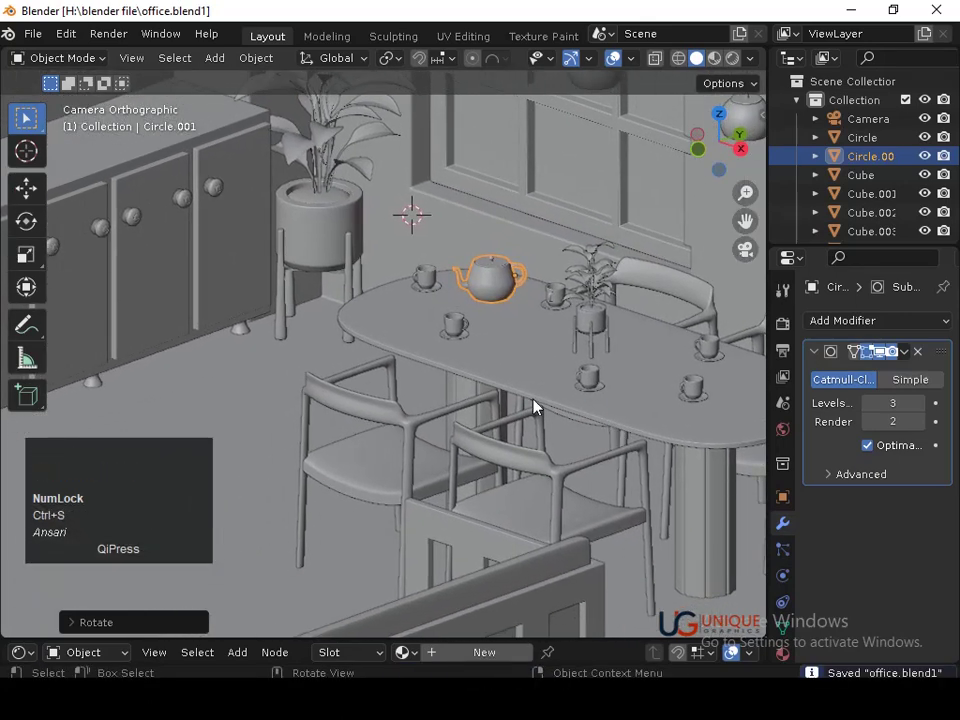
Hide a selected object while reviewing the room, then undo the hide.
middle_click(528, 346)
middle_click(546, 345)
left_click(566, 344)
left_click(567, 342)
key("h")
right_click(557, 303)
key("ctrl+z")
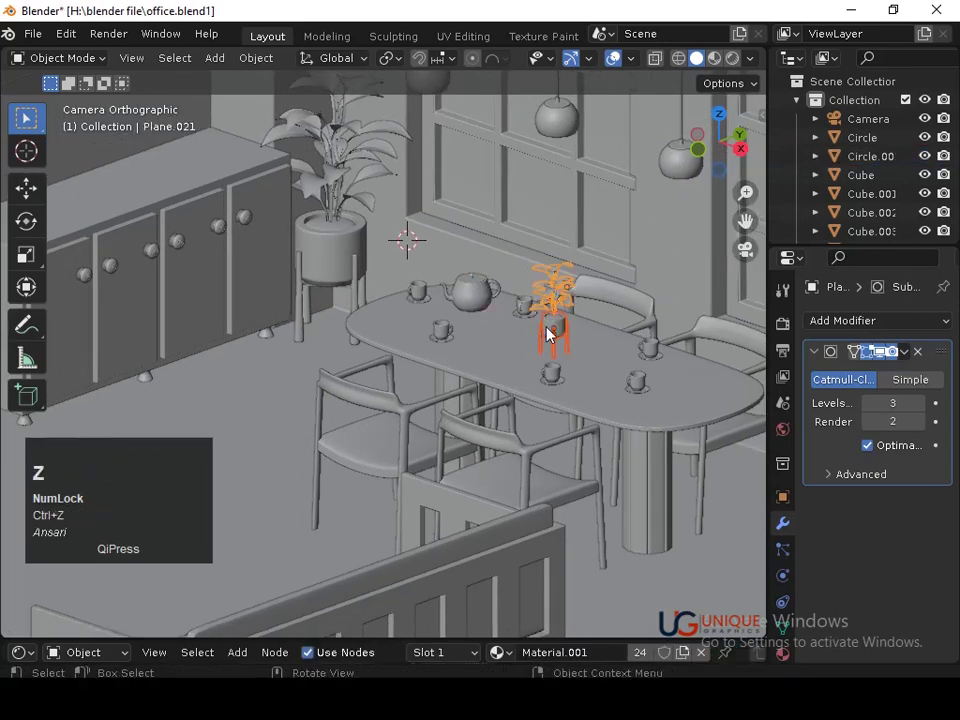
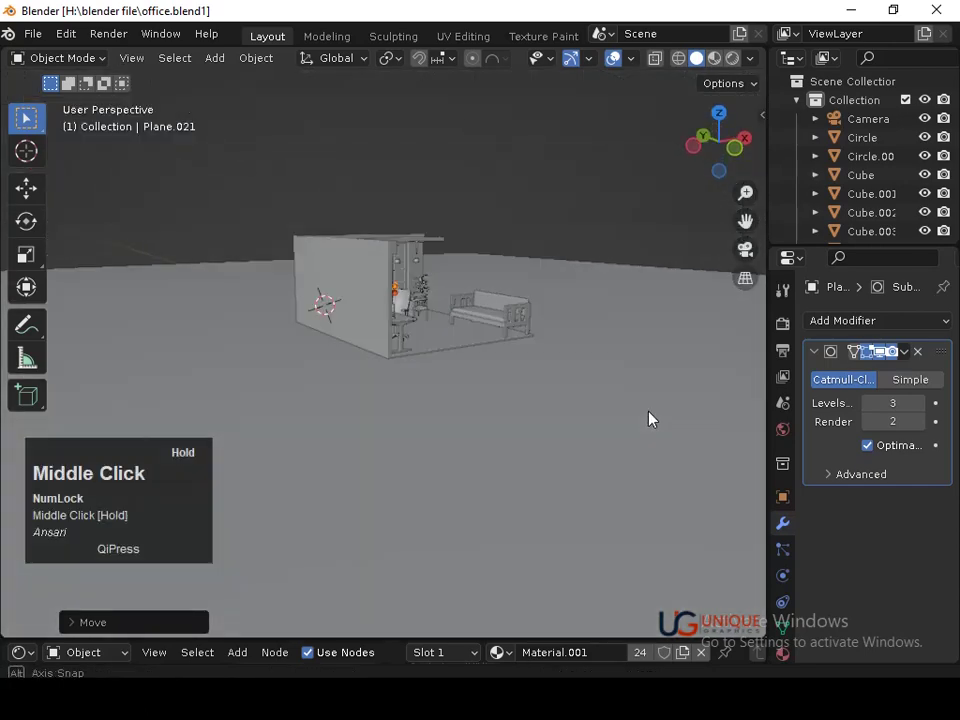
Bring the sofa into view, select its seat cushion and enter its mesh for editing.
middle_click(626, 412)
middle_click(503, 436)
middle_click(473, 296)
left_click(395, 382)
key("Tab")
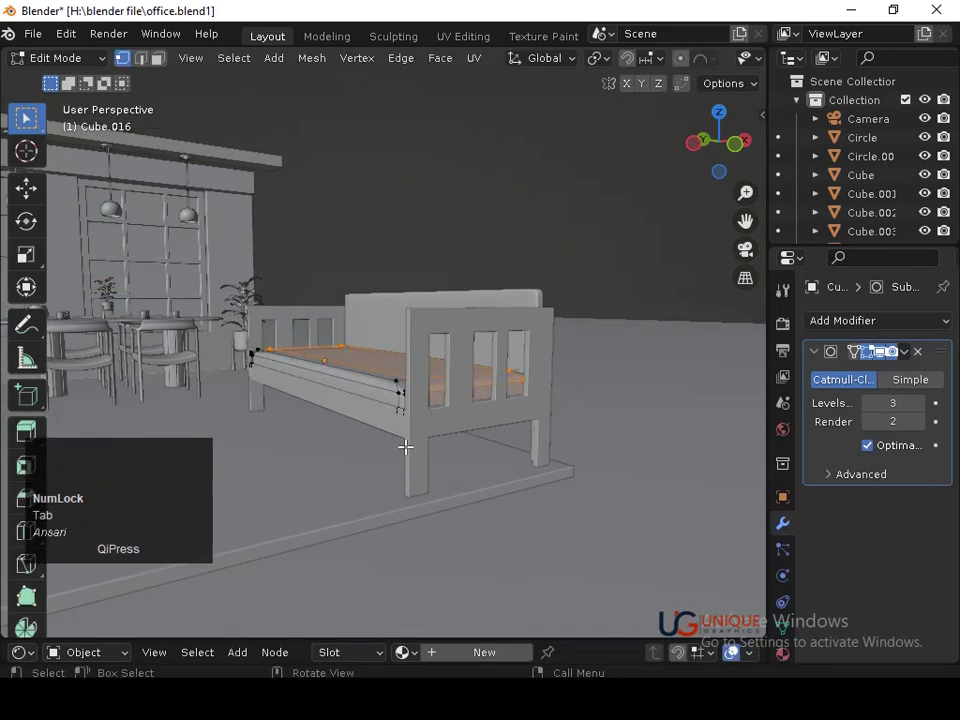
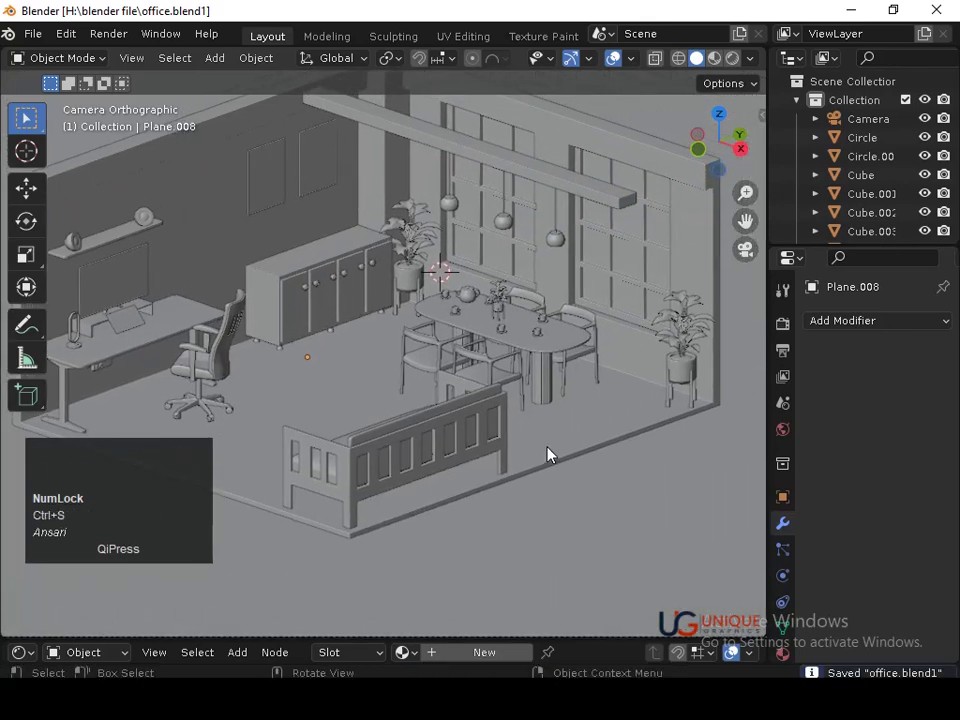
Orbit around the whole furnished room to review it and save the office file.
middle_click(734, 352)
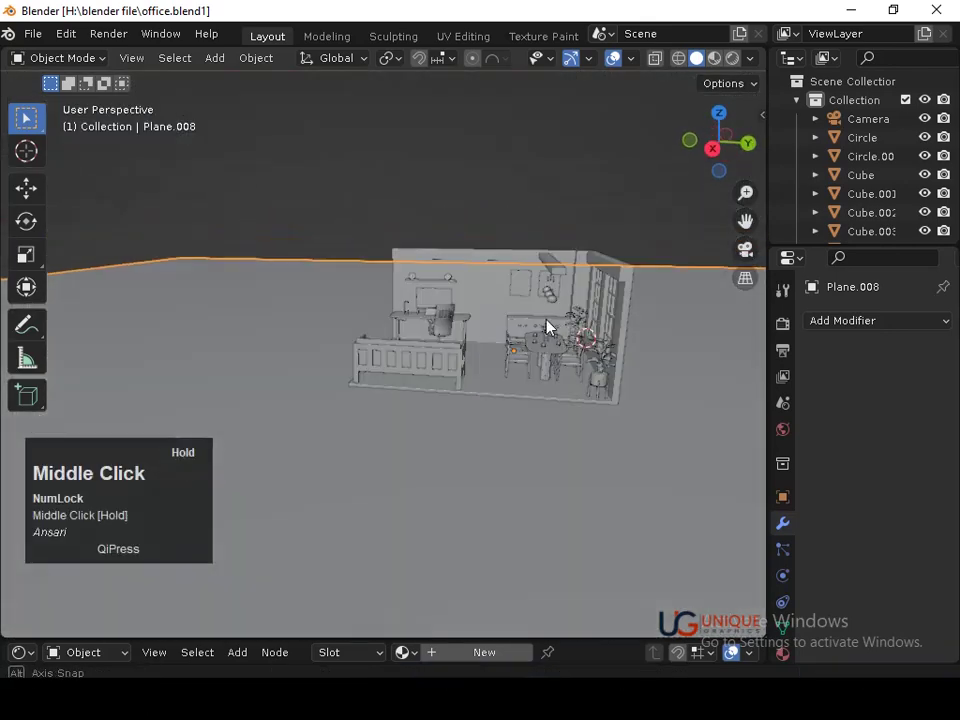
middle_click(575, 434)
middle_click(648, 348)
middle_click(343, 287)
middle_click(367, 306)
middle_click(446, 303)
left_click_drag(452, 287, 485, 444)
left_click_drag(449, 449, 400, 298)
key("ctrl+s")
left_click_drag(422, 303, 344, 294)
key("ctrl+s")
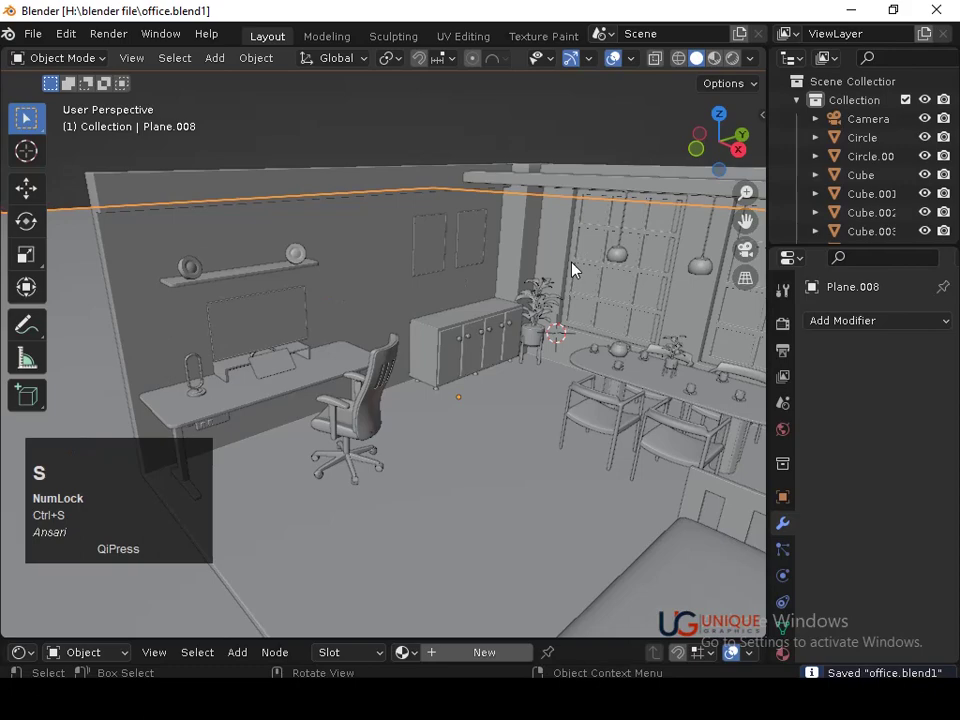
middle_click(557, 272)
left_click_drag(555, 268, 467, 354)
left_click_drag(461, 361, 470, 326)
left_click_drag(470, 326, 441, 257)
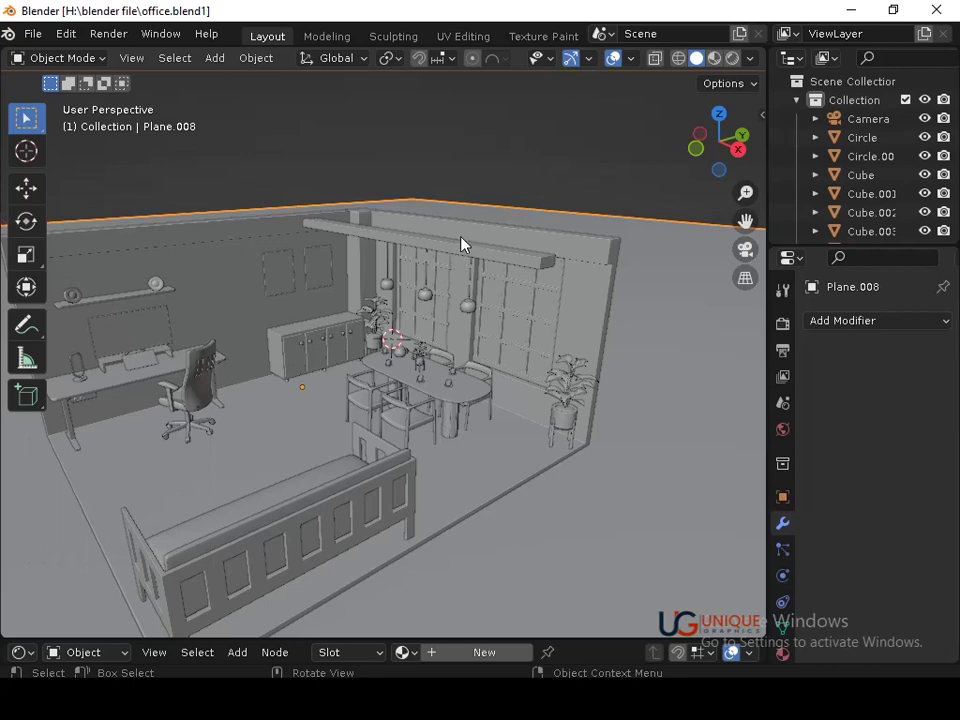
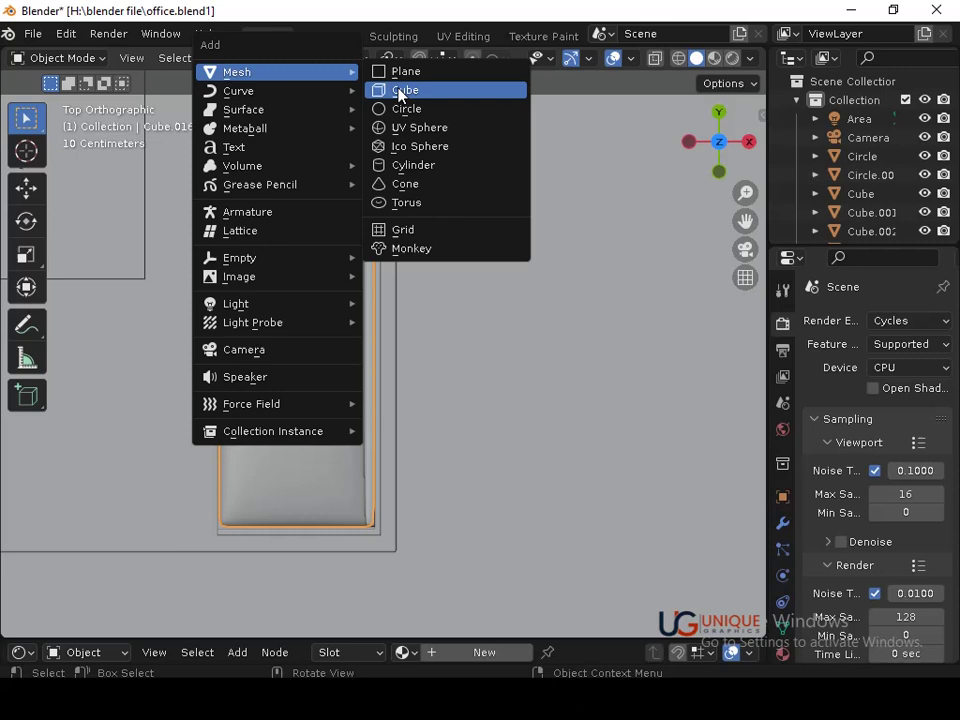
Add a new cube to the scene and view it from the front.
left_click(403, 96)
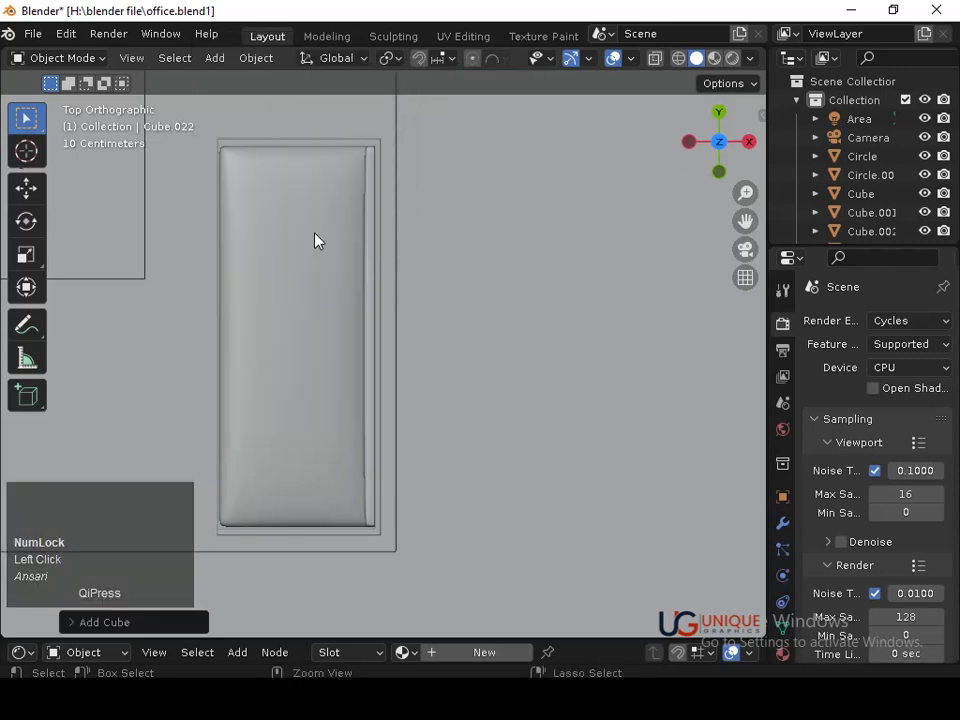
left_click(320, 242)
middle_click(368, 377)
right_click(362, 309)
key("shift+a")
left_click(428, 325)
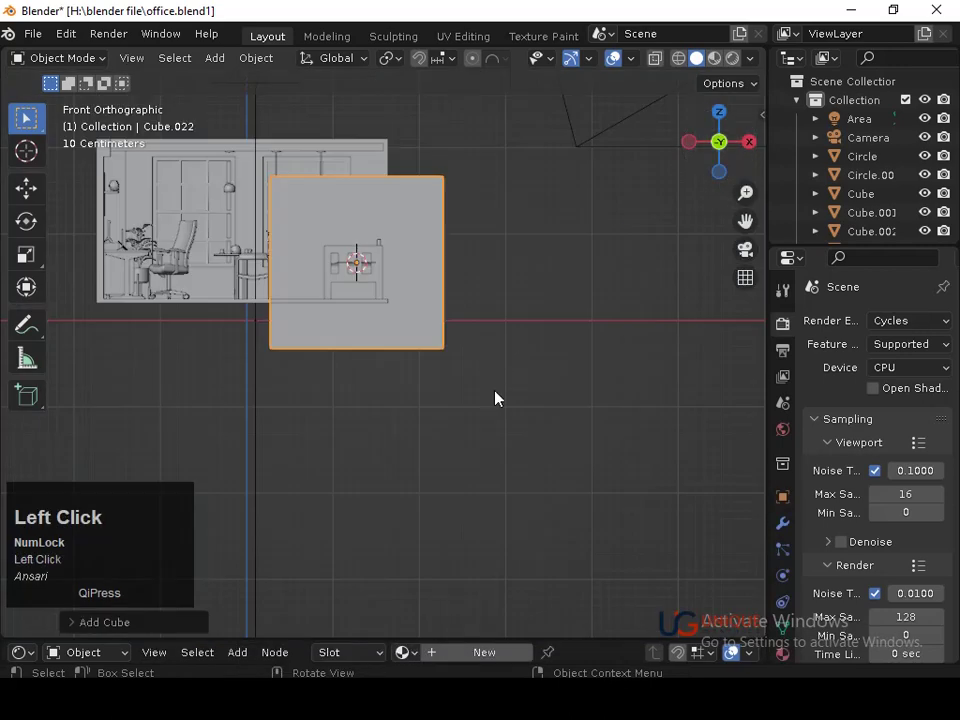
Flatten the cube along X into a thin slab and shrink it to pillow size.
key("s")
key("x")
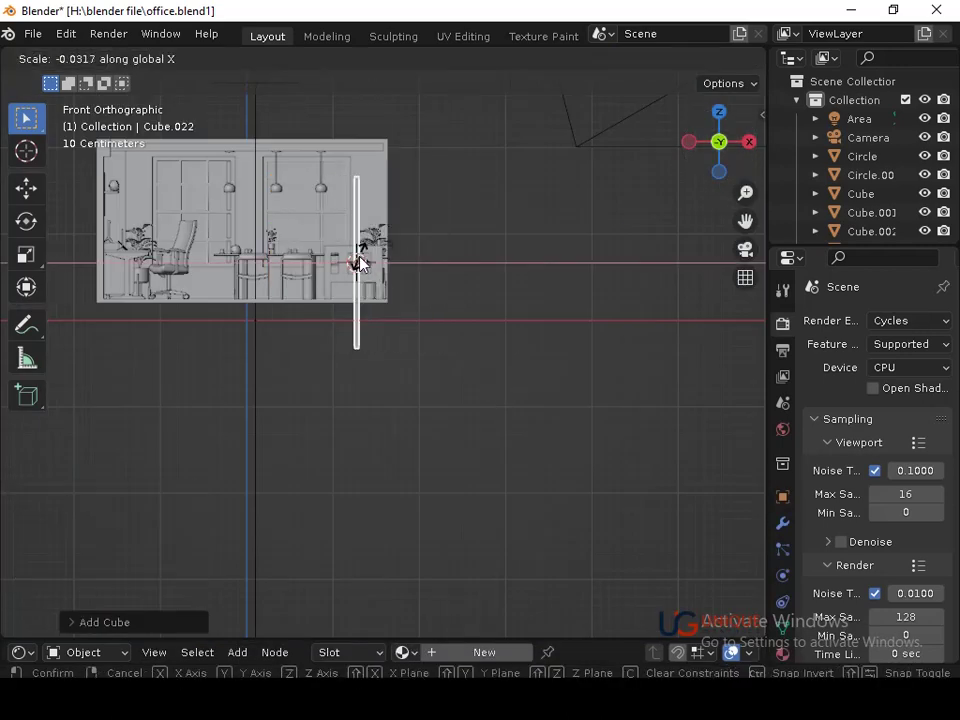
left_click(367, 263)
middle_click(406, 298)
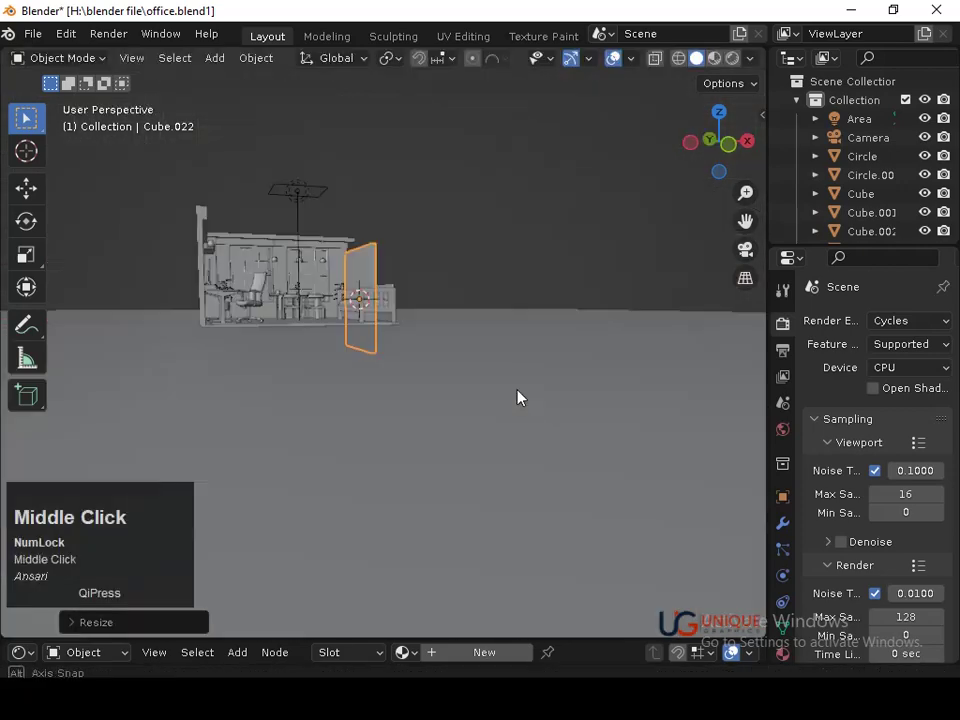
key("s")
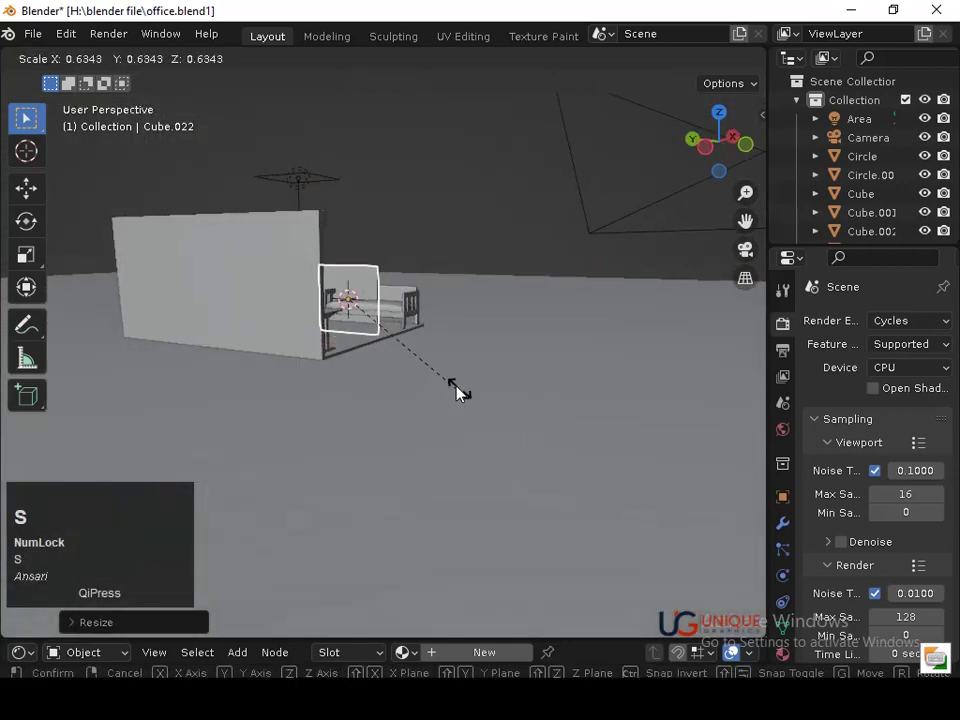
left_click(452, 382)
Move the slab up and along Y so it sits on the sofa seat by the sofa's end.
middle_click(441, 386)
left_click_drag(442, 317, 456, 445)
key("s")
left_click(416, 381)
key("g")
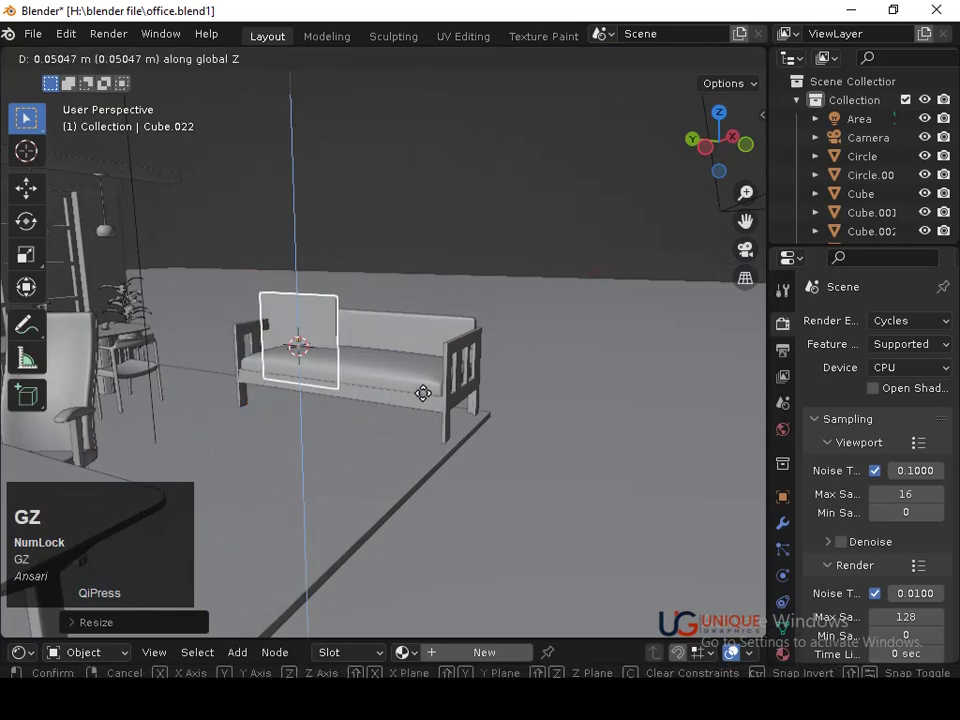
left_click(429, 370)
key("g")
key("s")
left_click(445, 379)
key("y")
key("g")
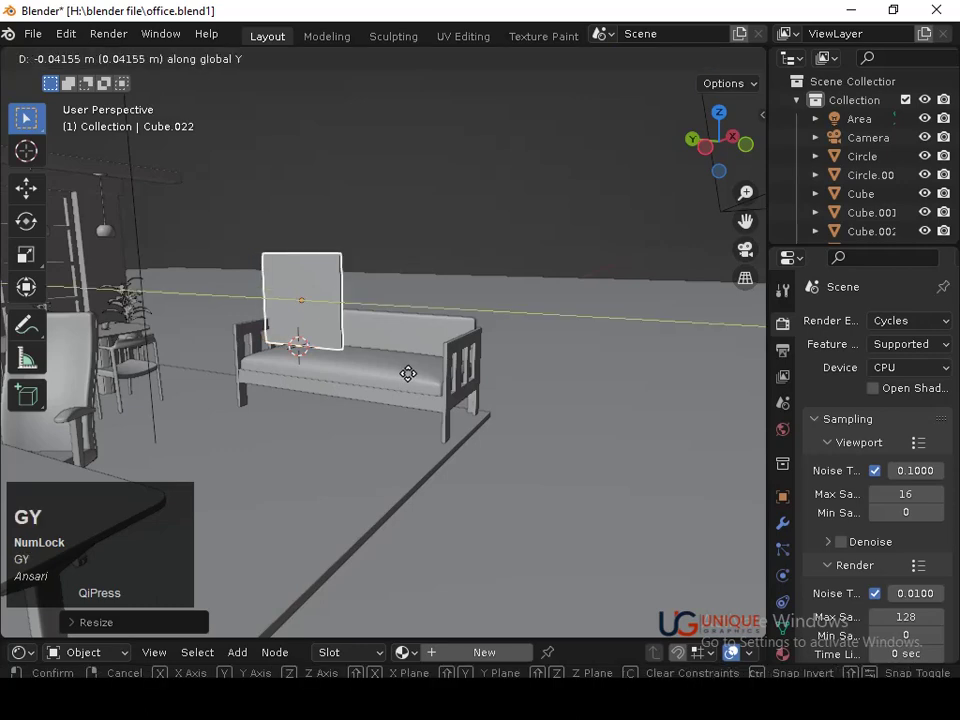
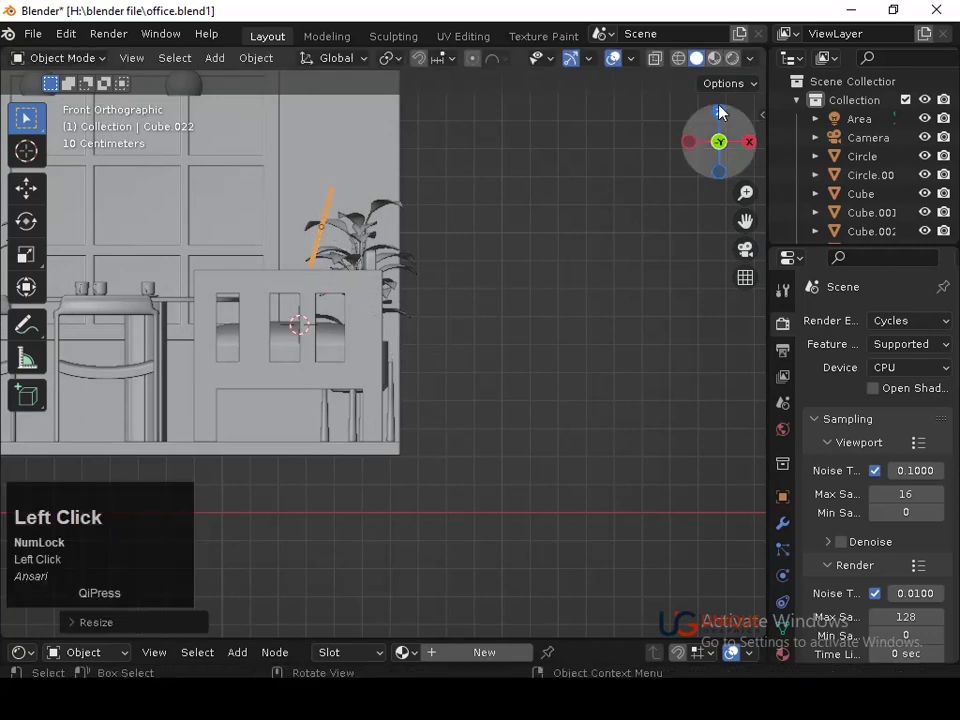
Adjust the pillow slab's width slightly and subdivide its mesh into a fine grid.
key("s")
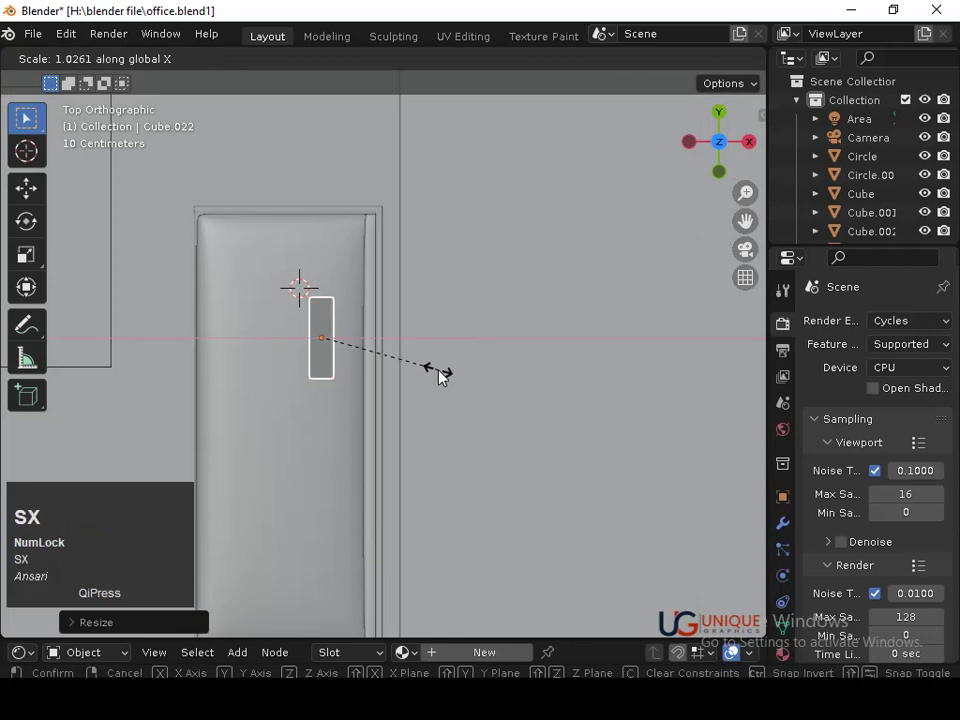
key("y")
left_click(474, 364)
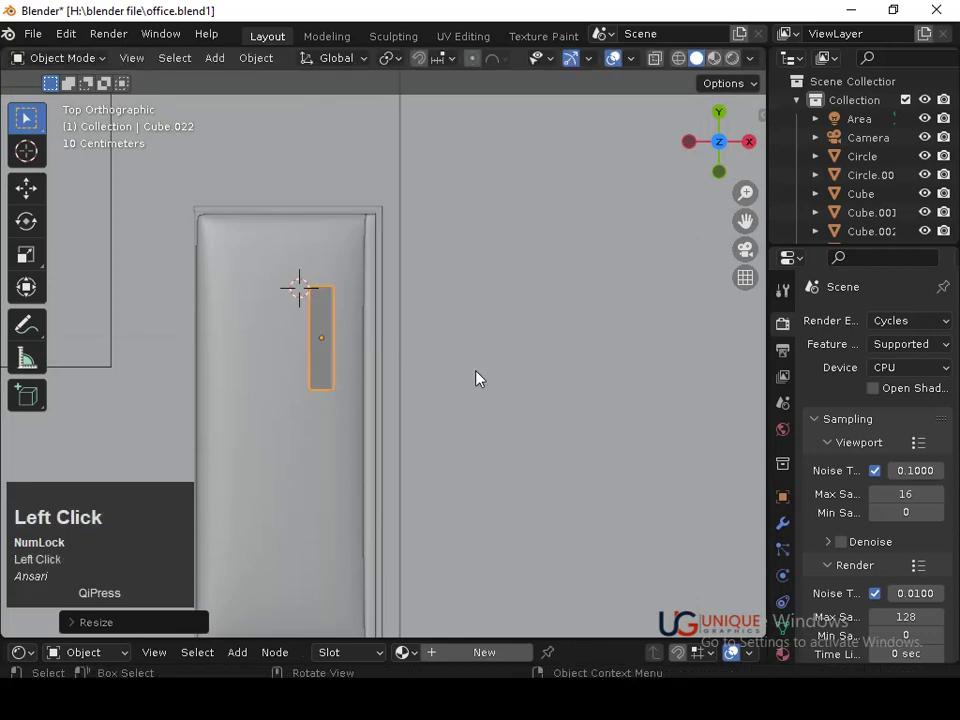
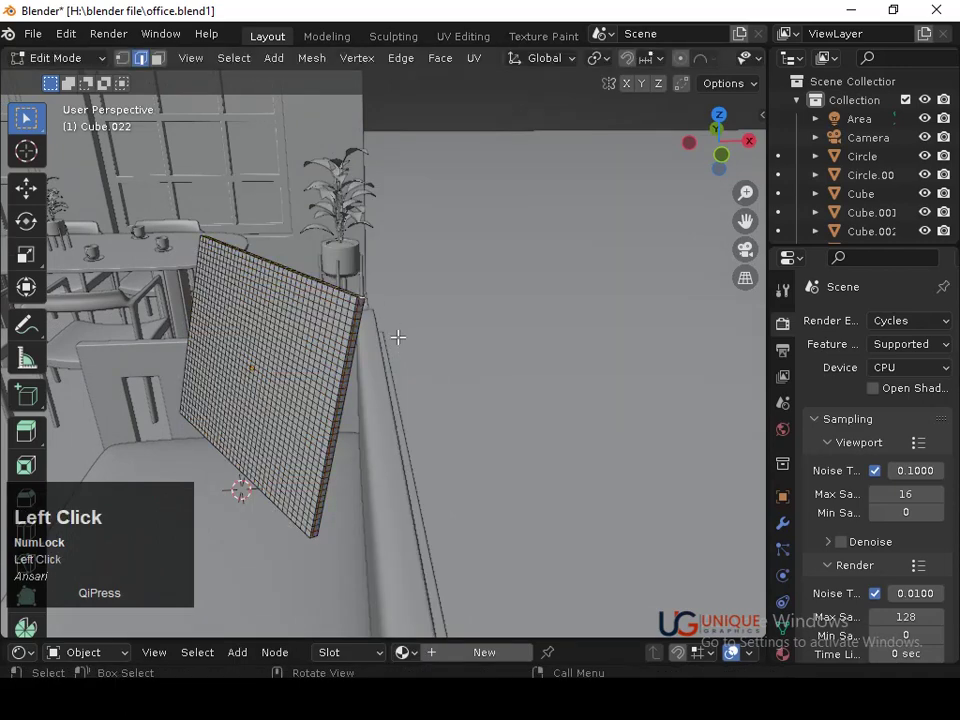
key("ctrl+e")
left_click(430, 306)
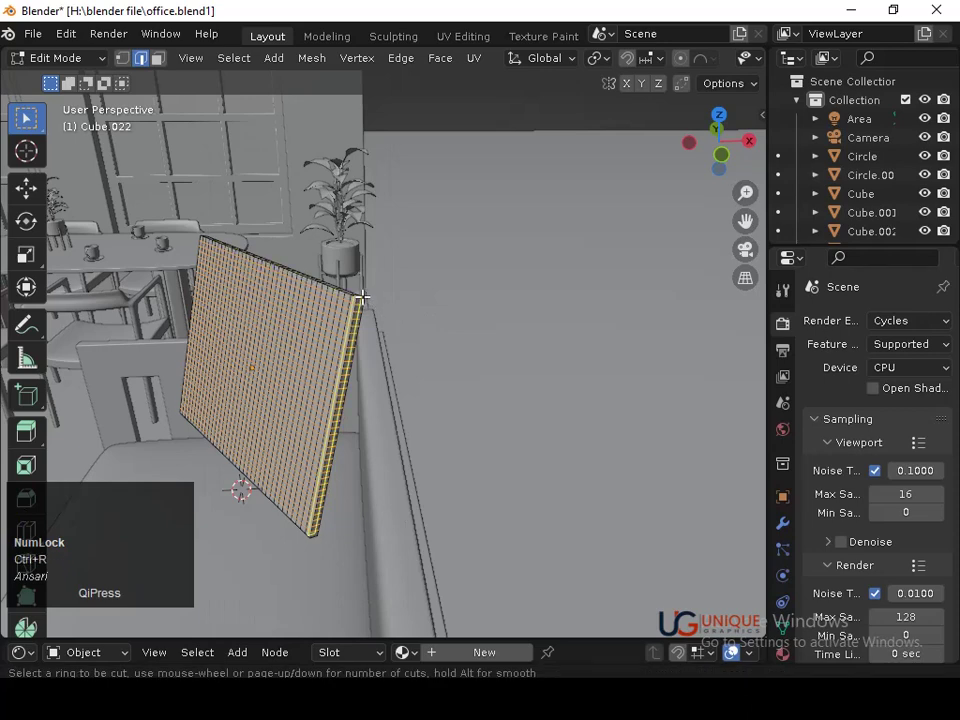
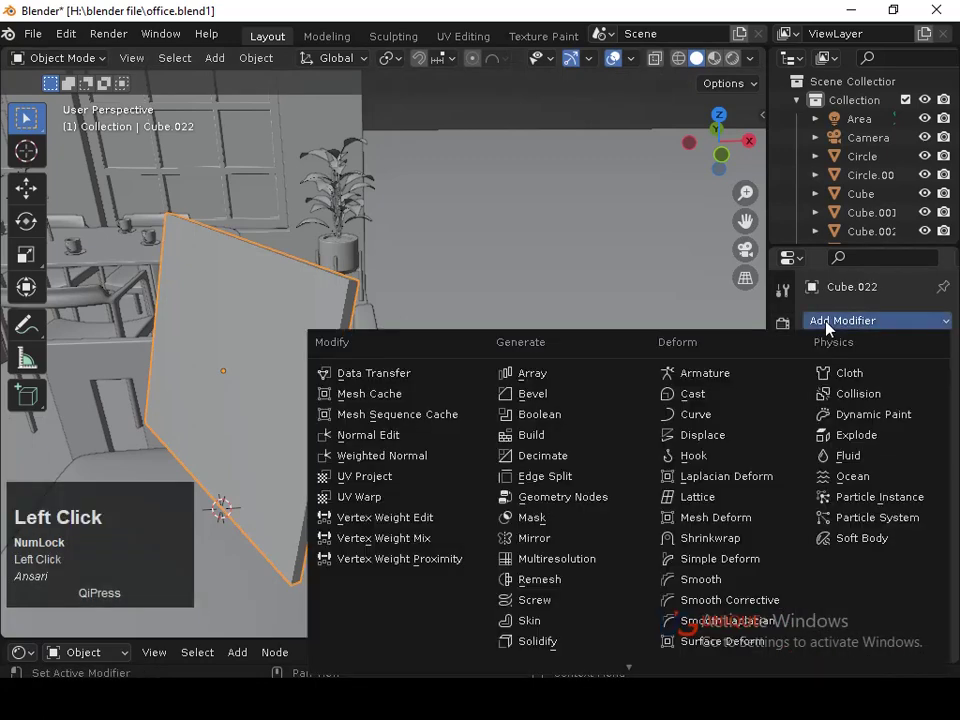
Give the pillow slab cloth physics with pressure enabled and play the simulation to test it.
left_click(831, 384)
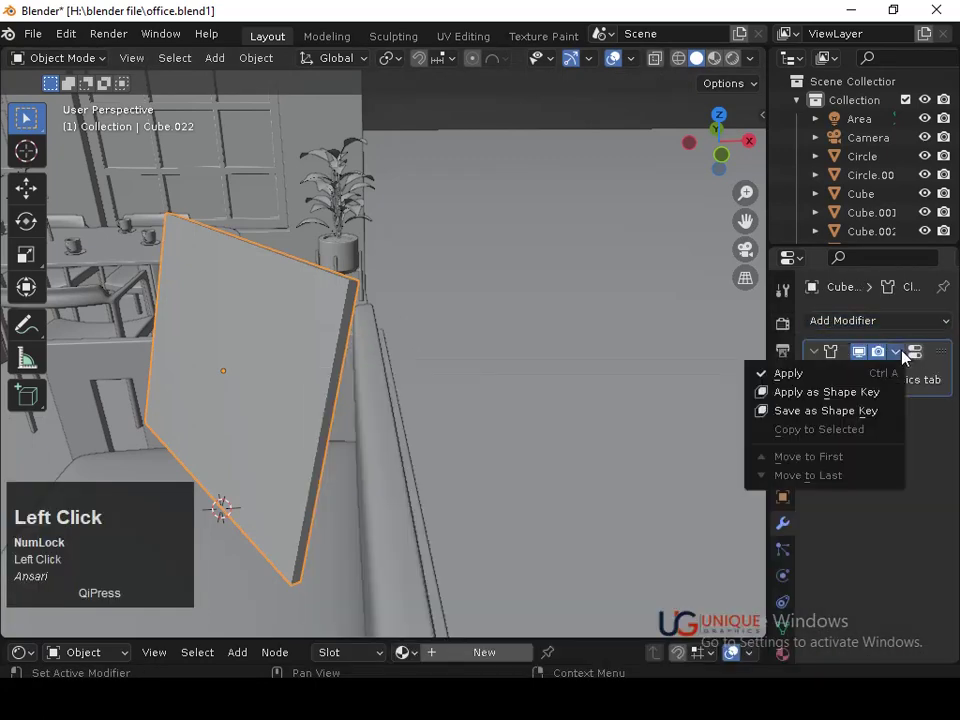
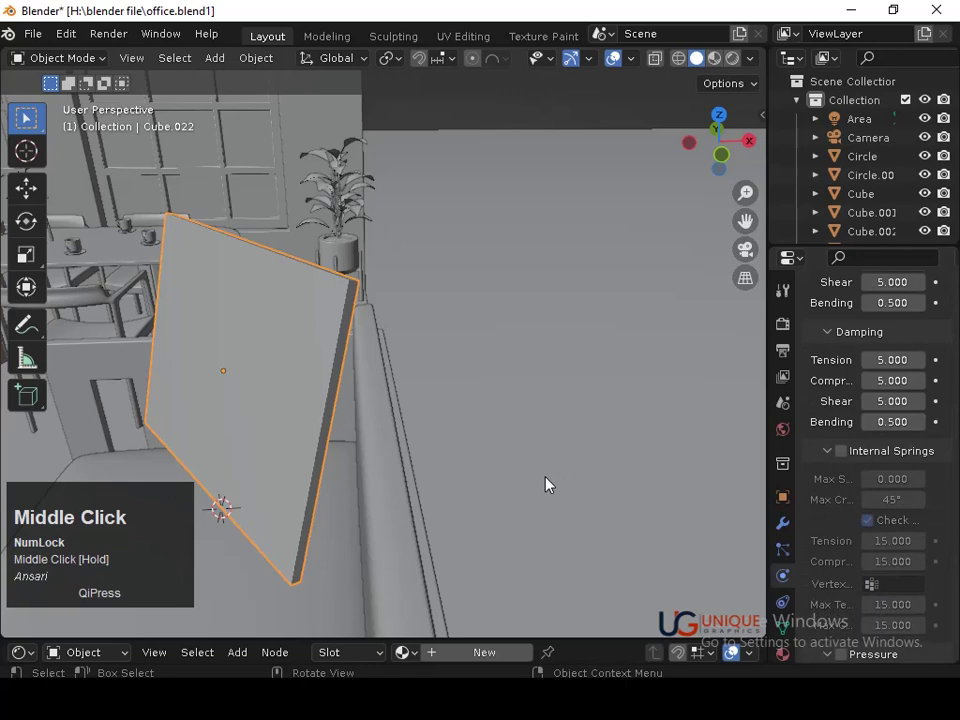
middle_click(434, 406)
left_click_drag(457, 359, 466, 457)
key("space")
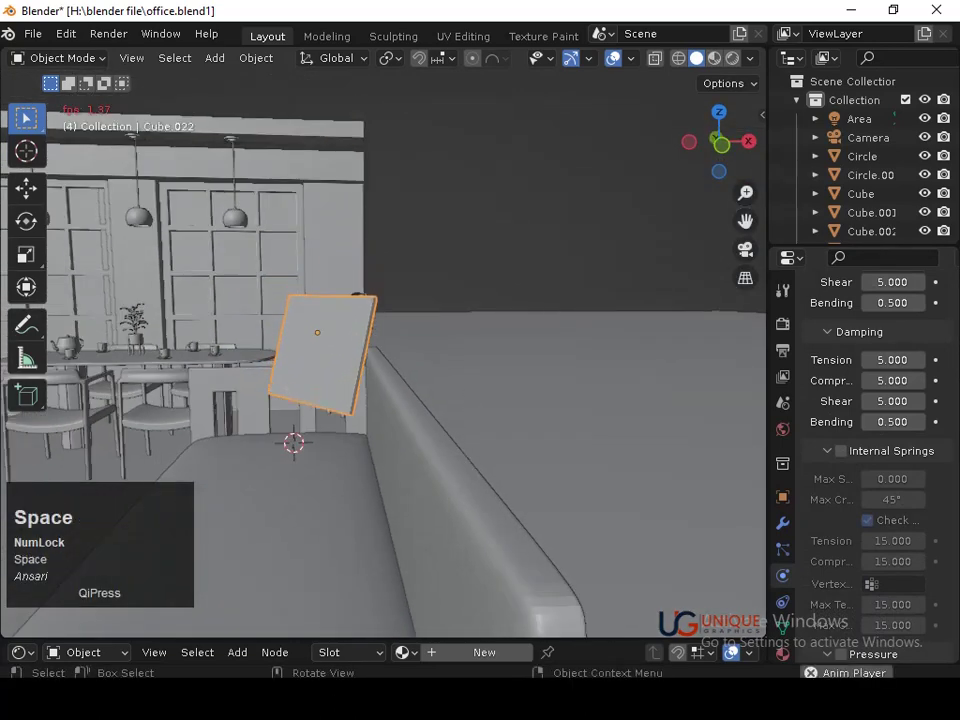
key("space")
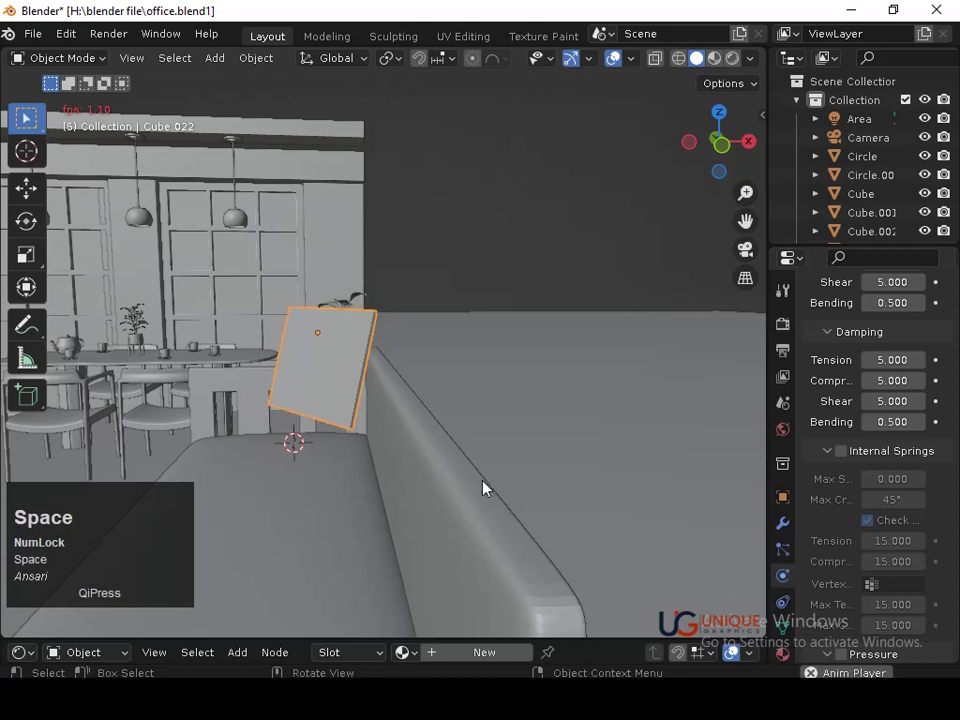
key("space")
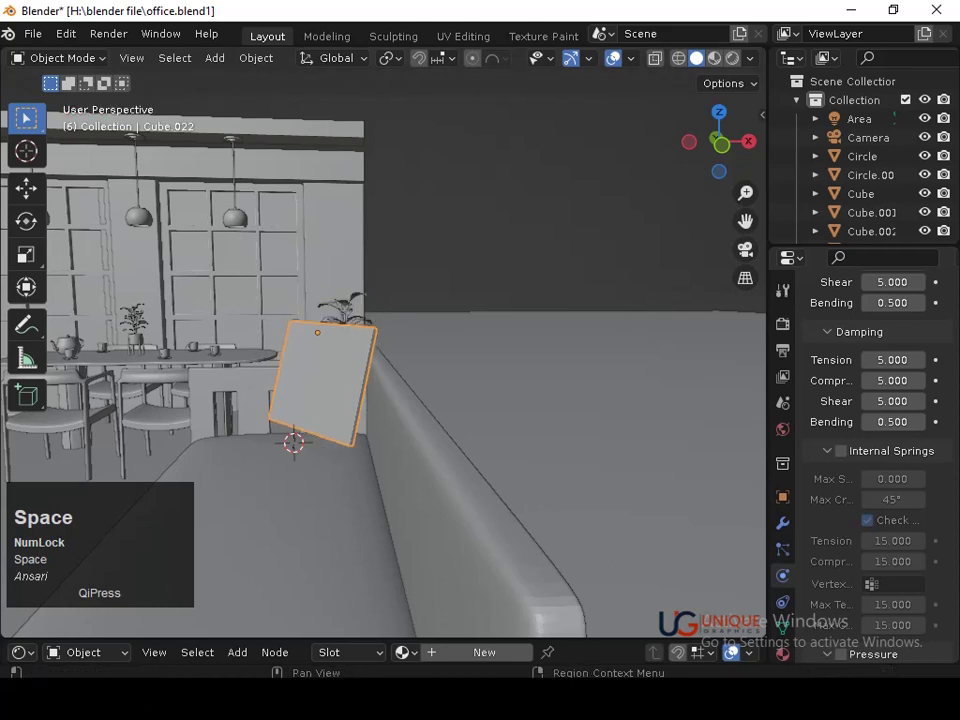
key("space")
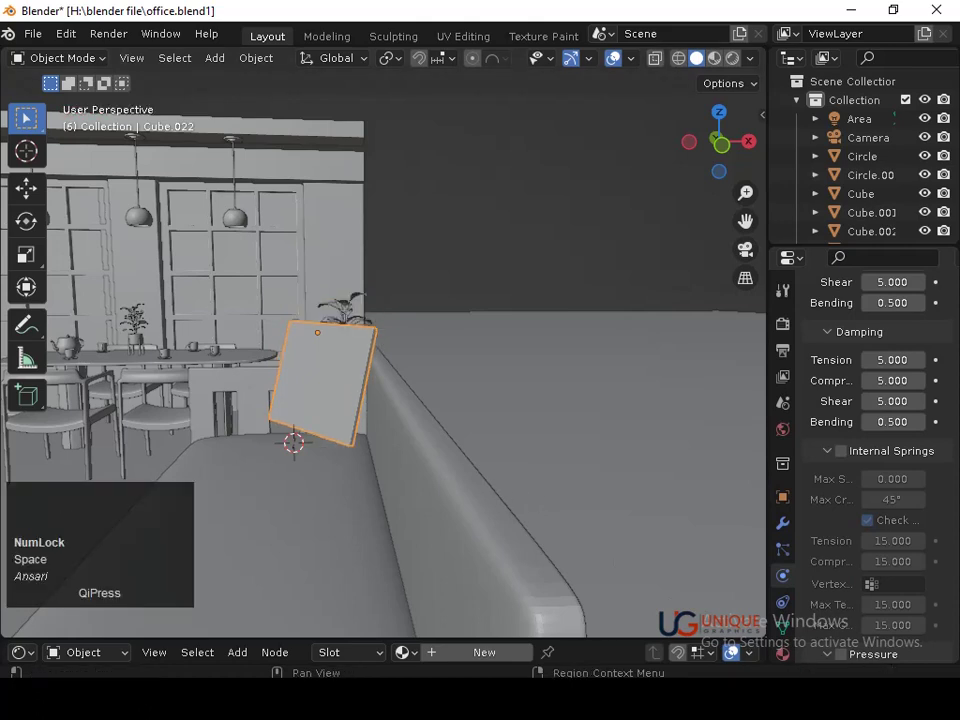
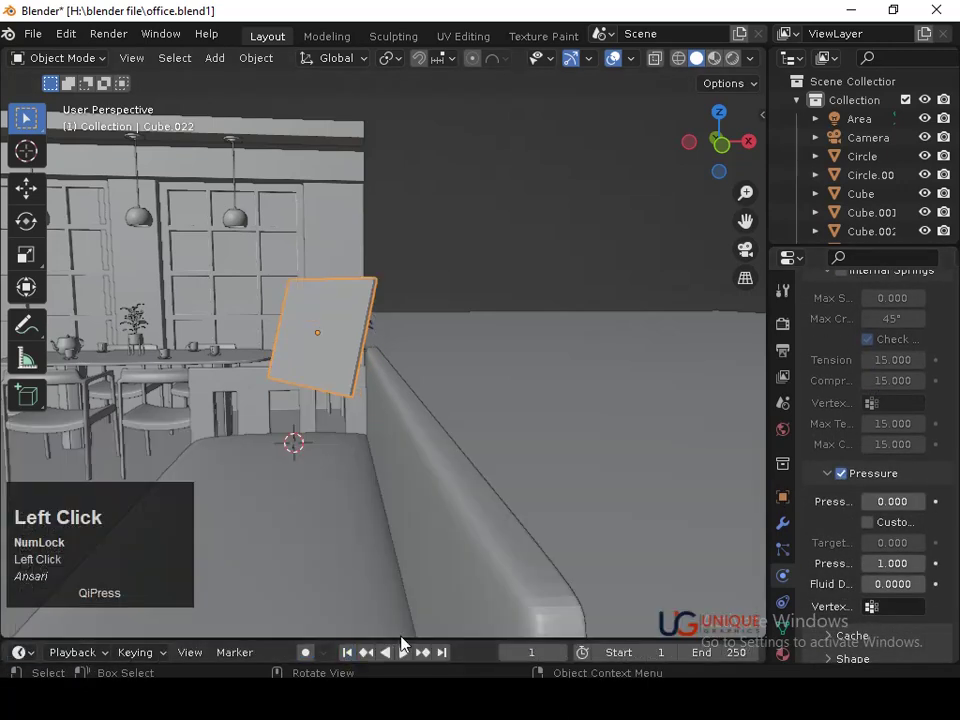
key("space")
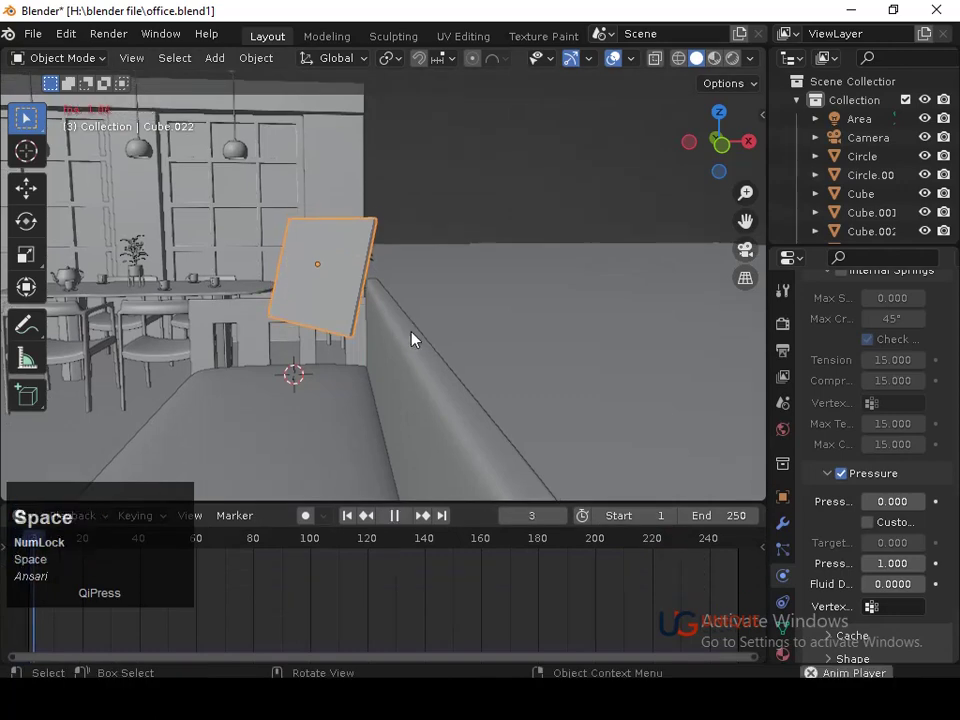
Replay the cloth simulation with gravity off so the pillow inflates into a puffy cushion.
key("space")
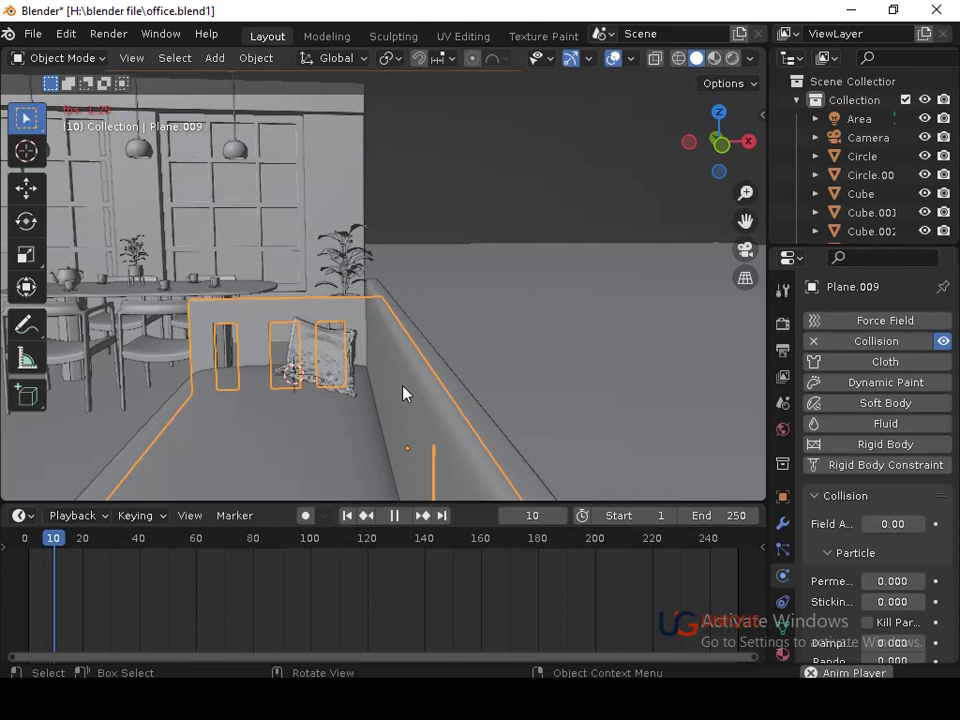
key("space")
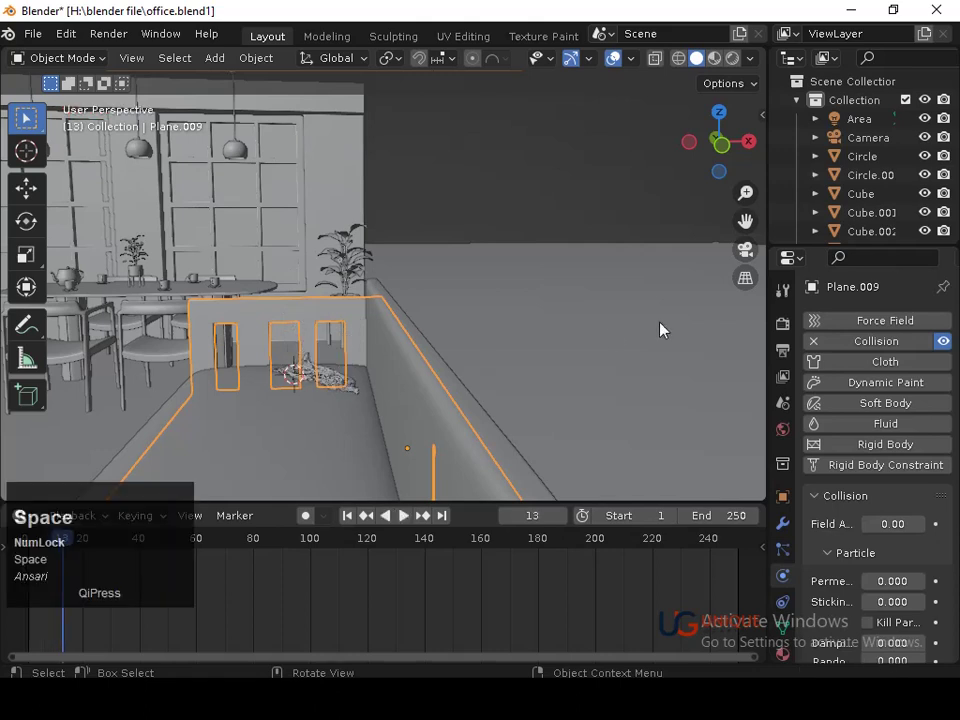
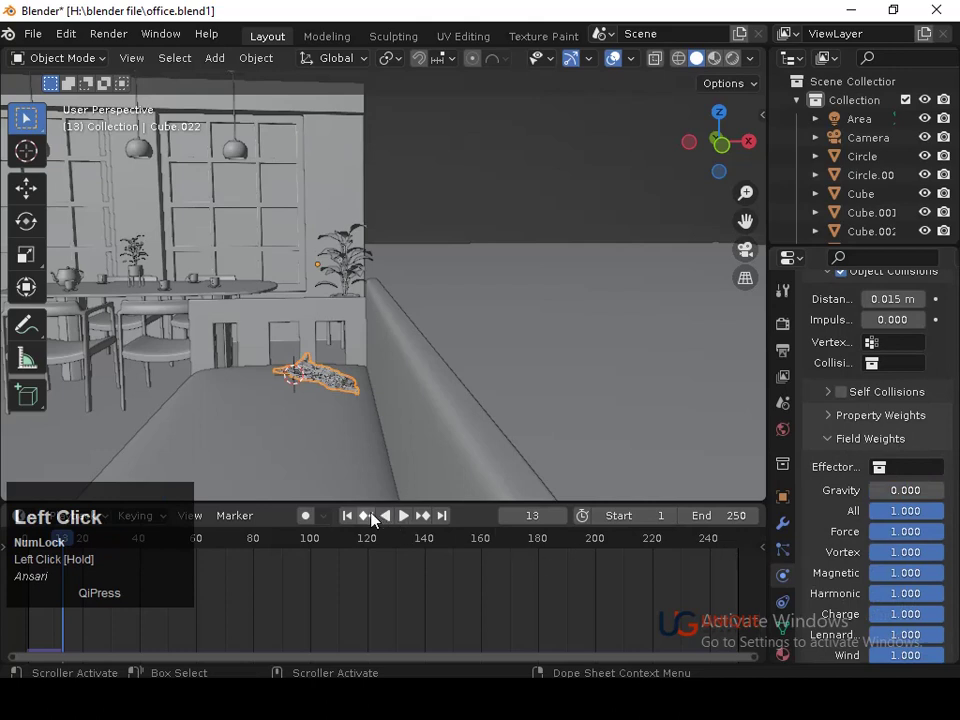
key("space")
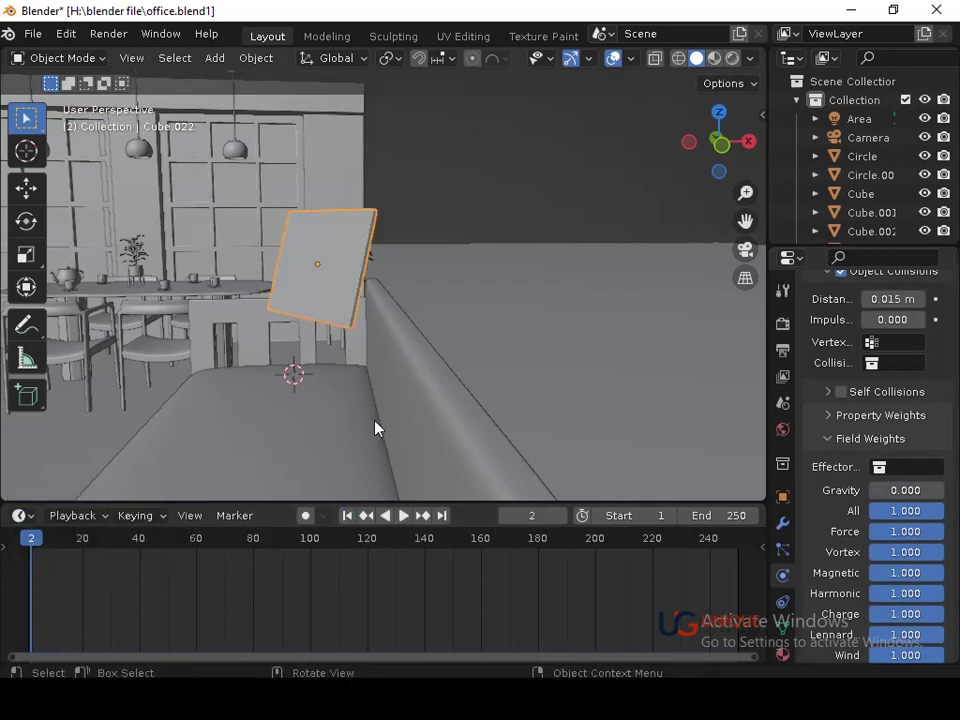
key("space")
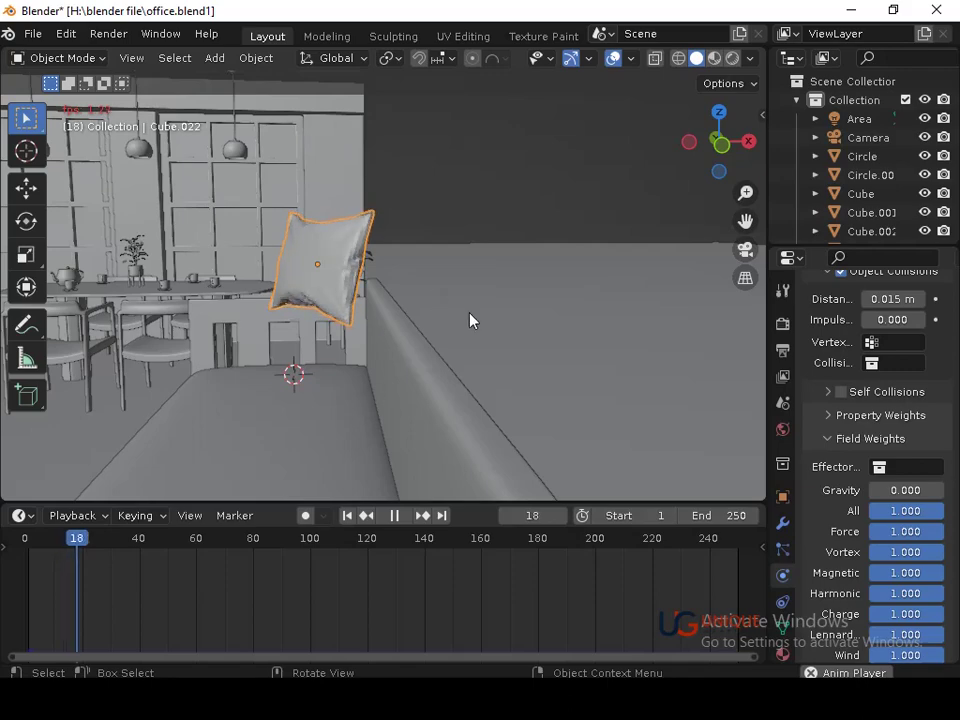
key("space")
Apply the Cloth modifier at the inflated frame to keep the puffy shape as mesh.
middle_click(485, 309)
middle_click(427, 363)
left_click_drag(444, 317, 792, 530)
left_click(792, 530)
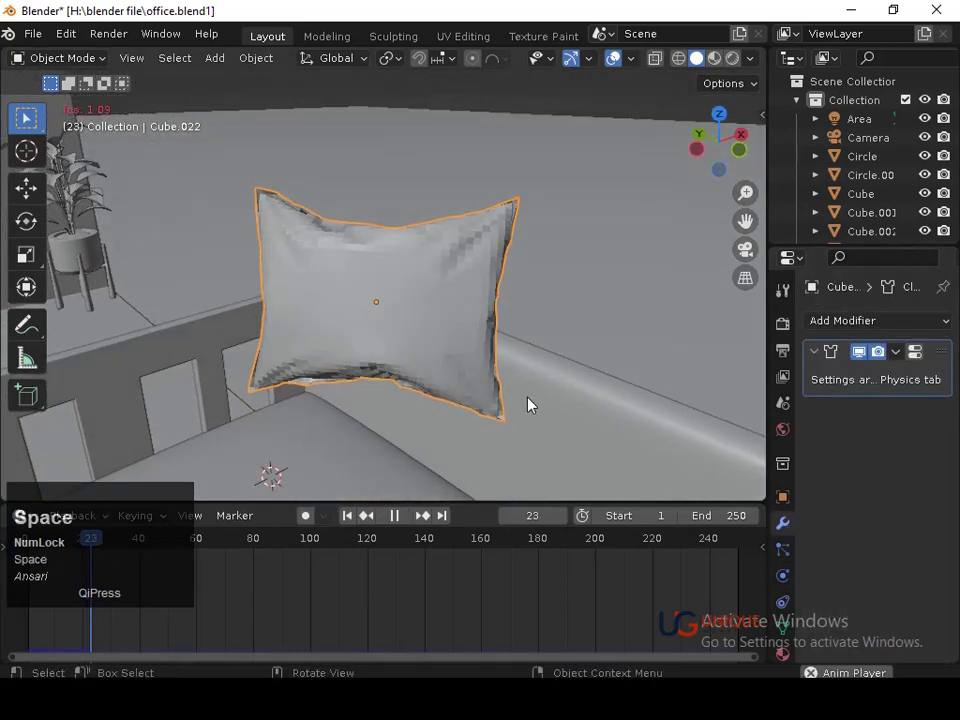
left_click(899, 364)
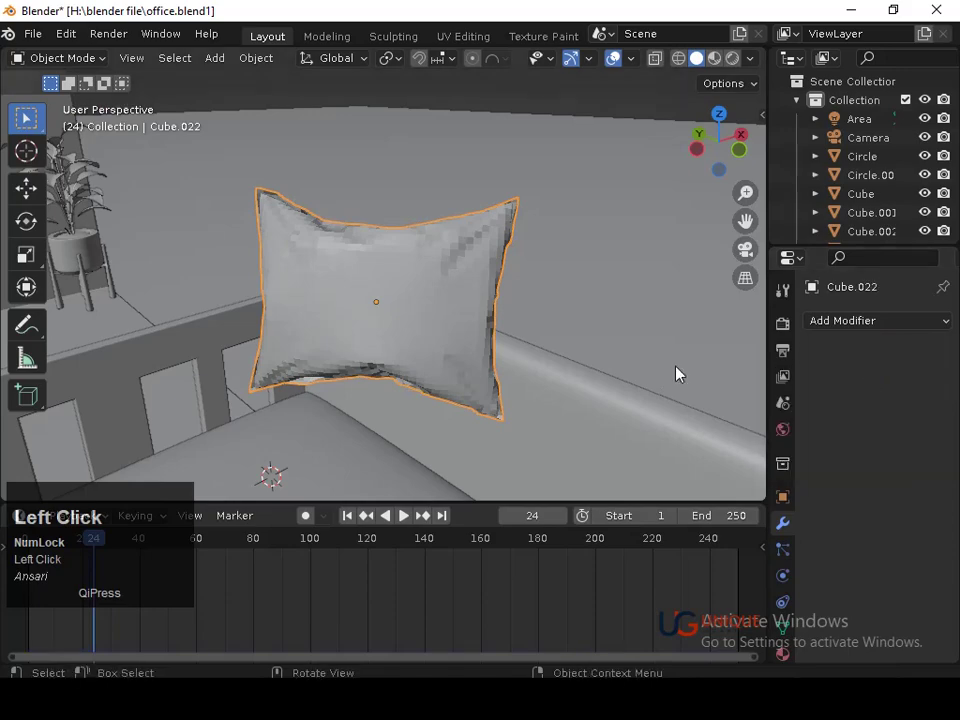
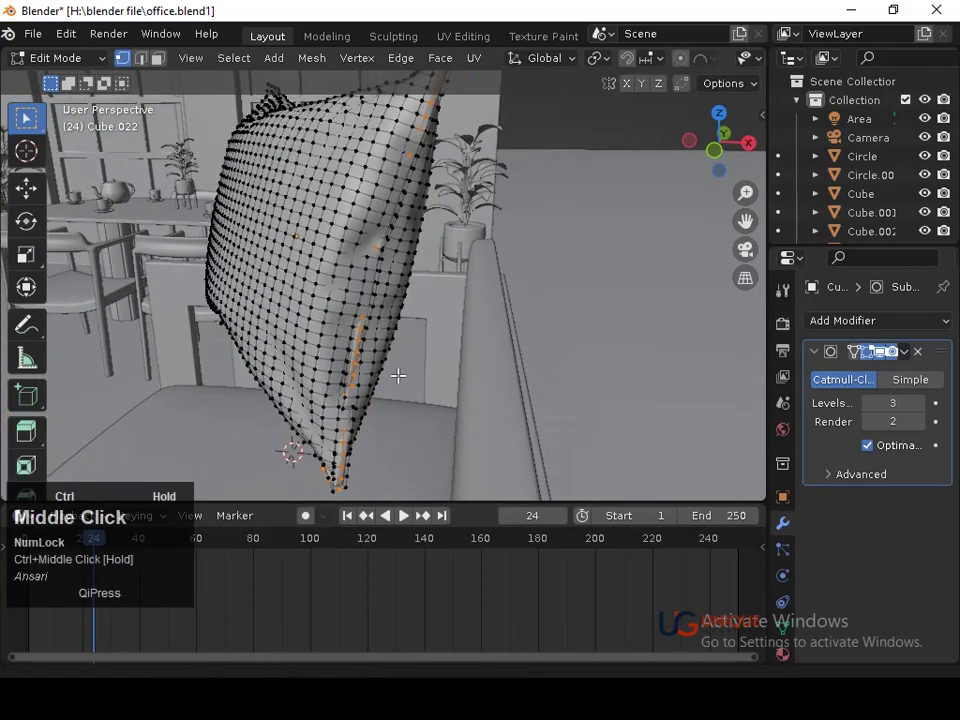
Scale the pillow and tilt it diagonally on the sofa seat.
key("s")
left_click(406, 386)
key("Tab")
left_click_drag(427, 325, 722, 116)
left_click(722, 116)
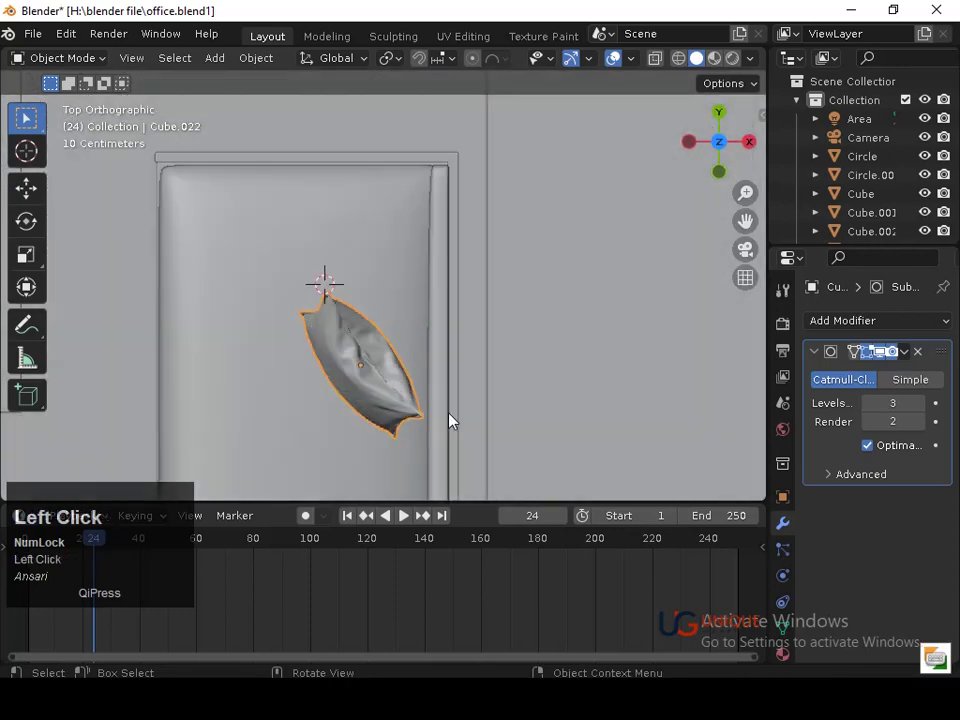
Move the pillow into the sofa's back corner, resting on the seat.
key("g")
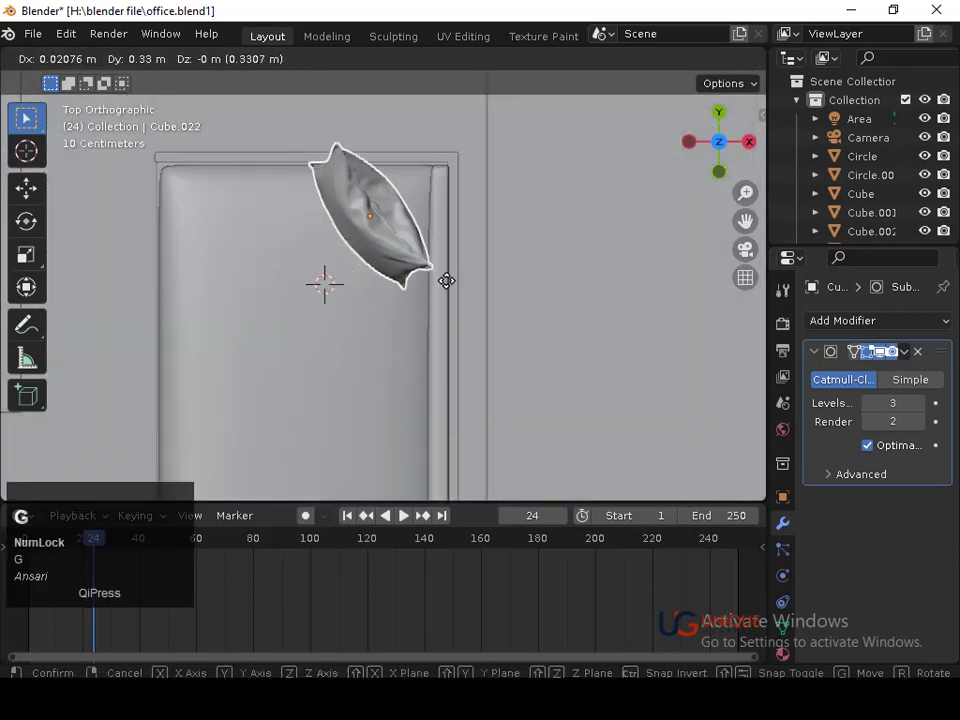
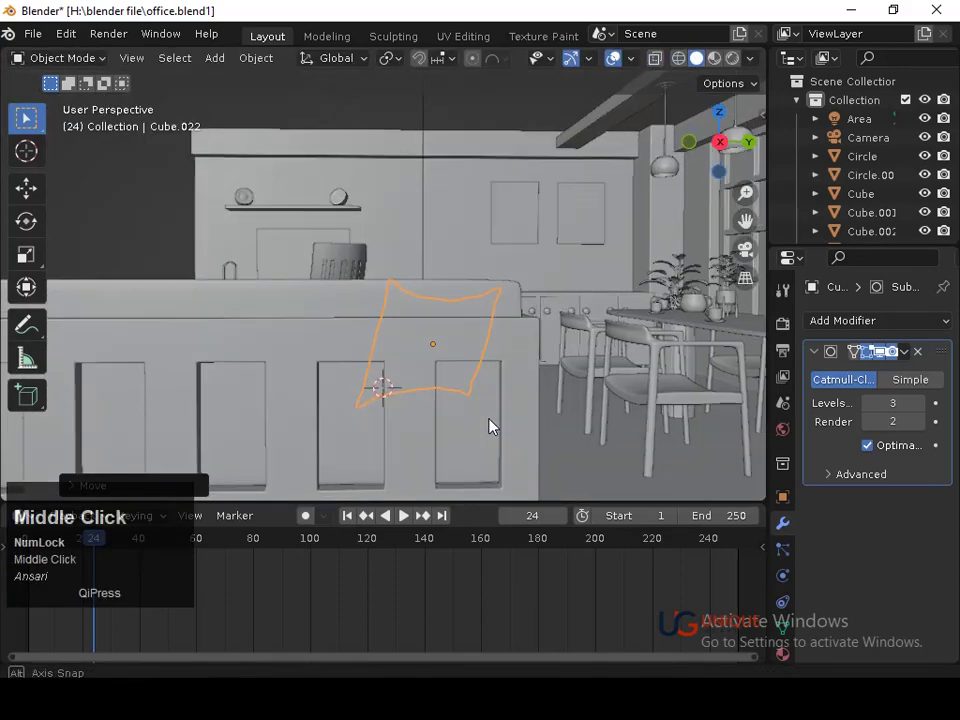
key("g")
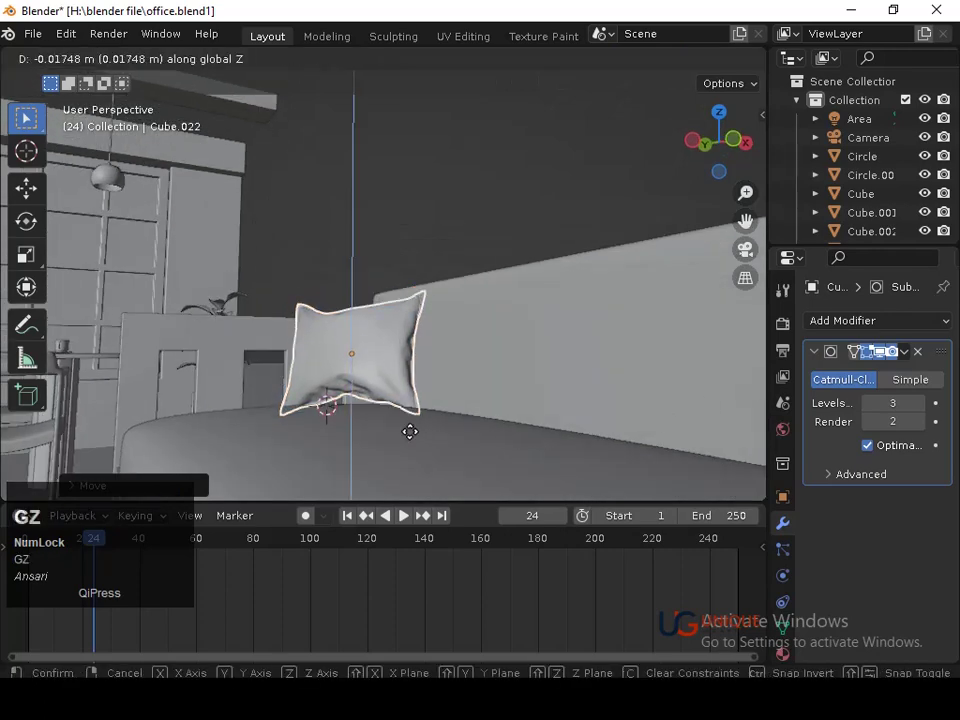
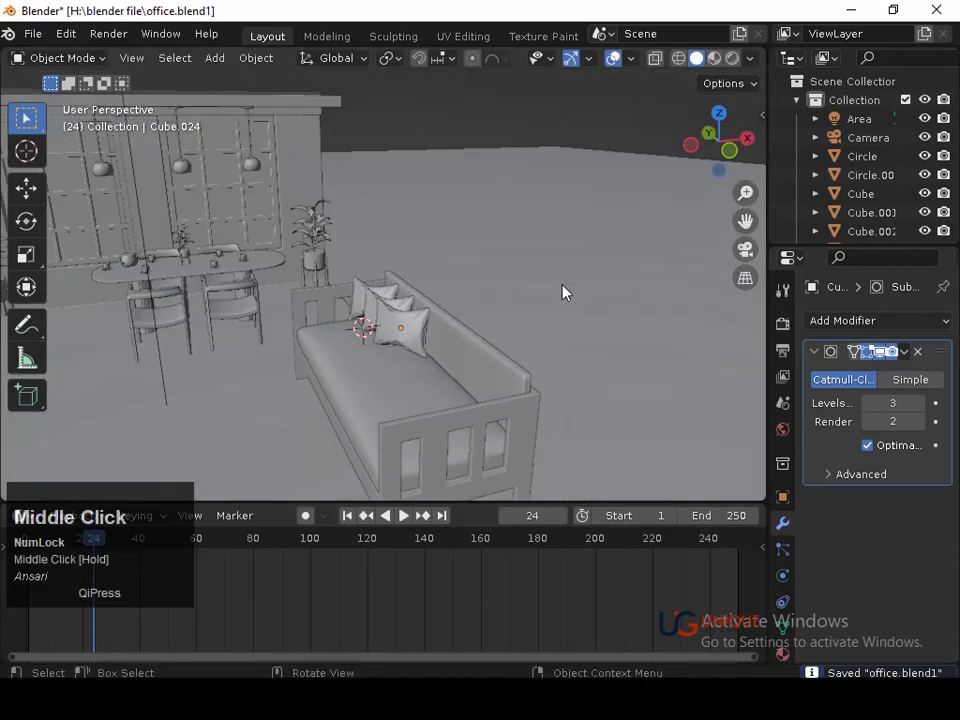
middle_click(620, 418)
left_click_drag(610, 358, 614, 284)
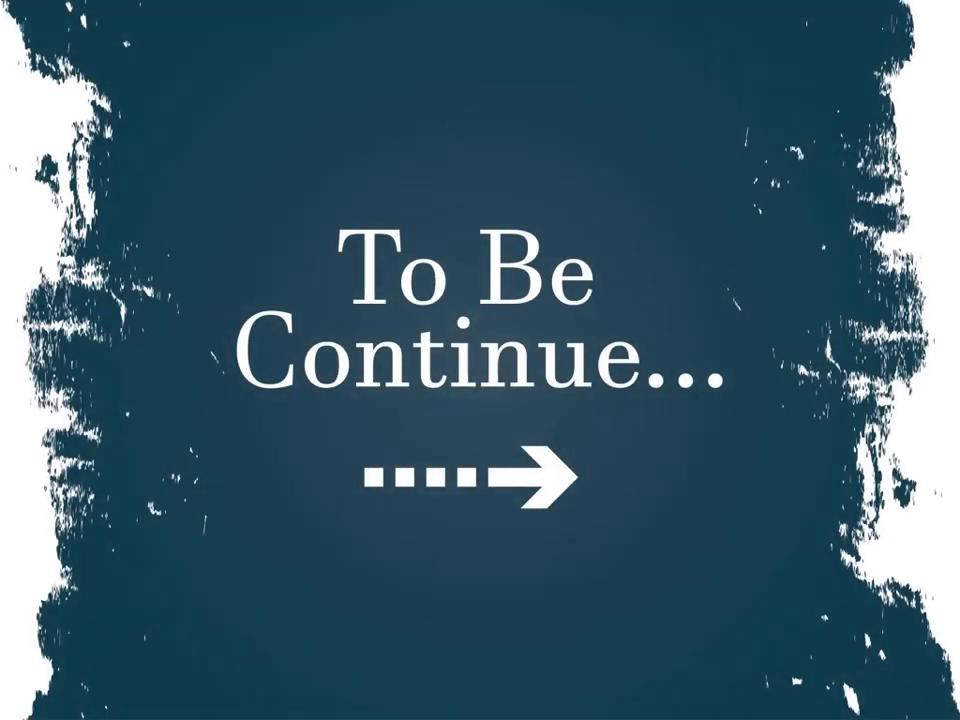